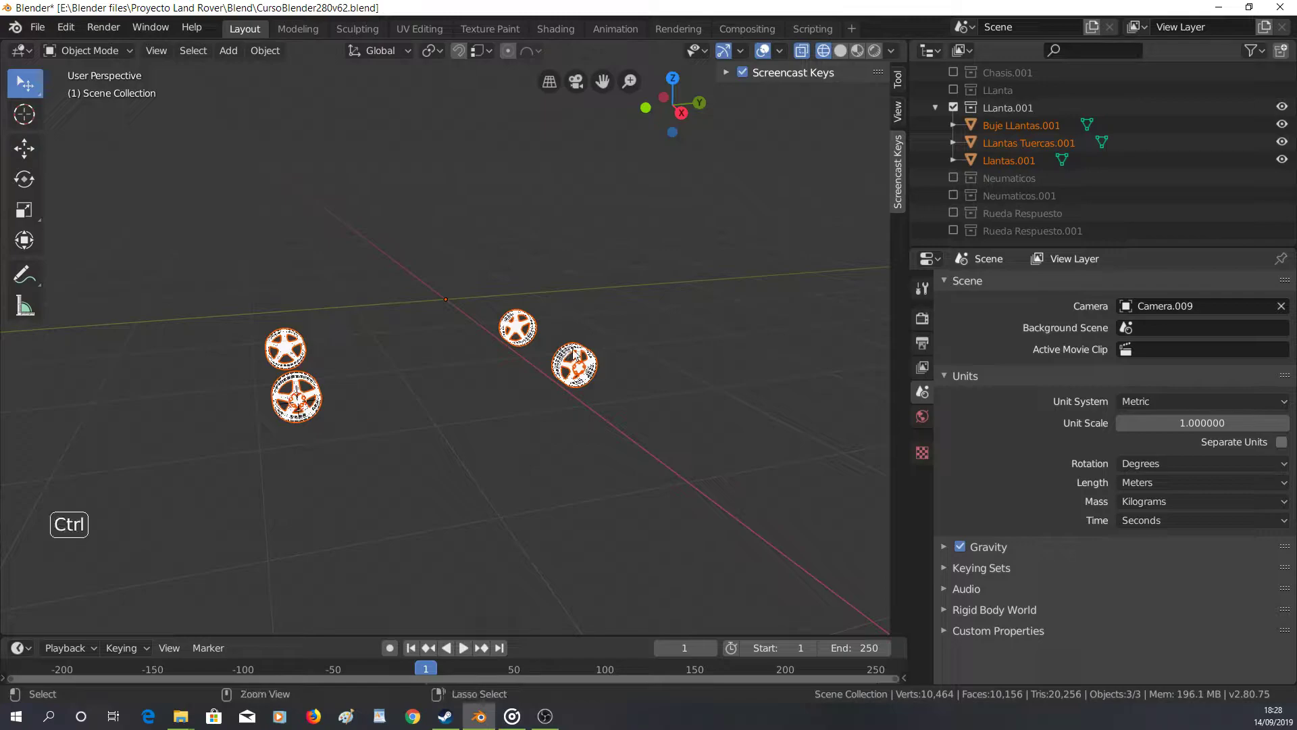
# Join the rim, hub and nut parts into a single object with the rim active
pyautogui.press('ctrl+j')
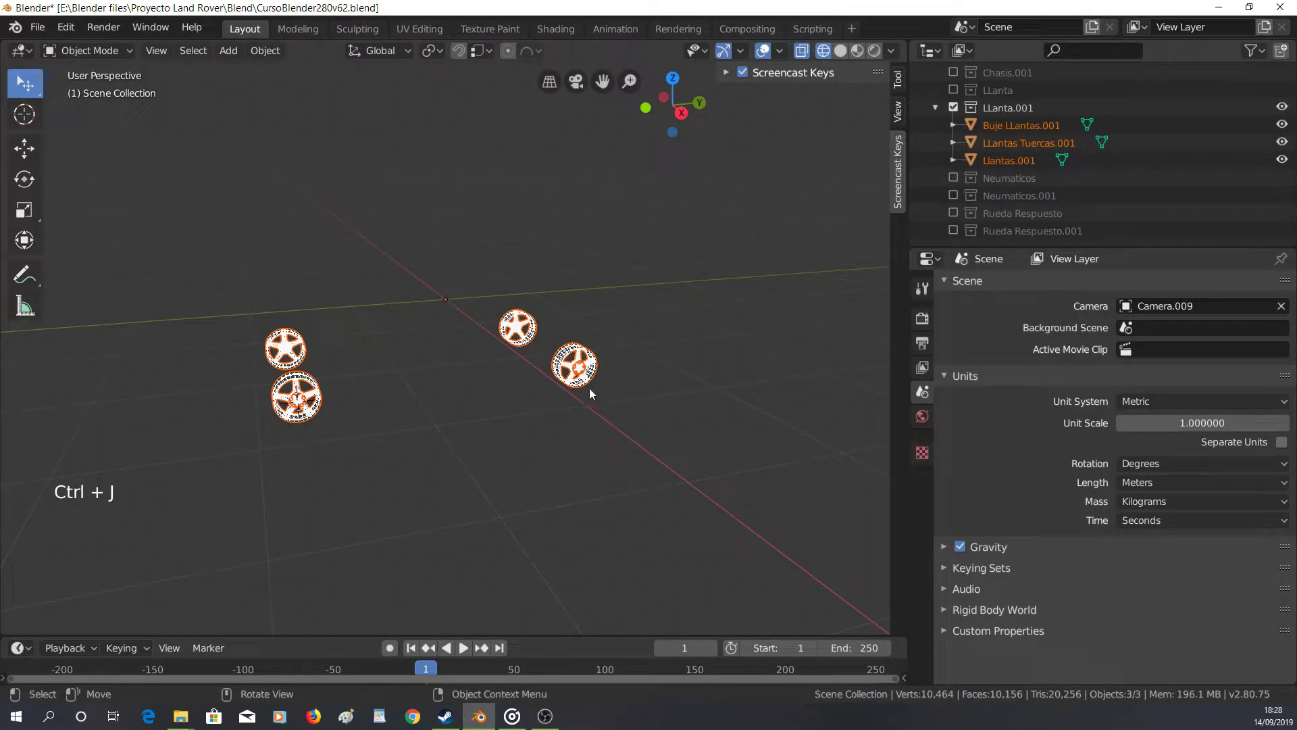
pyautogui.click(568, 384)
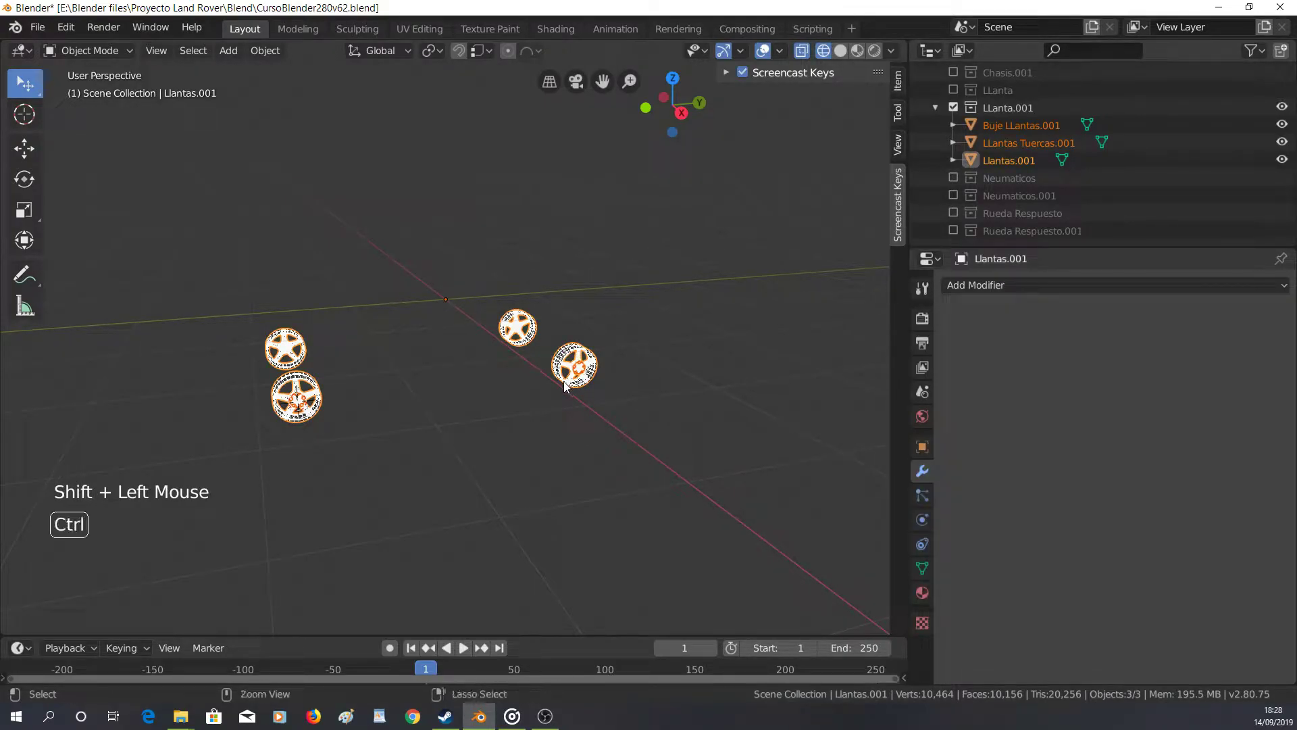
pyautogui.press('ctrl+k')
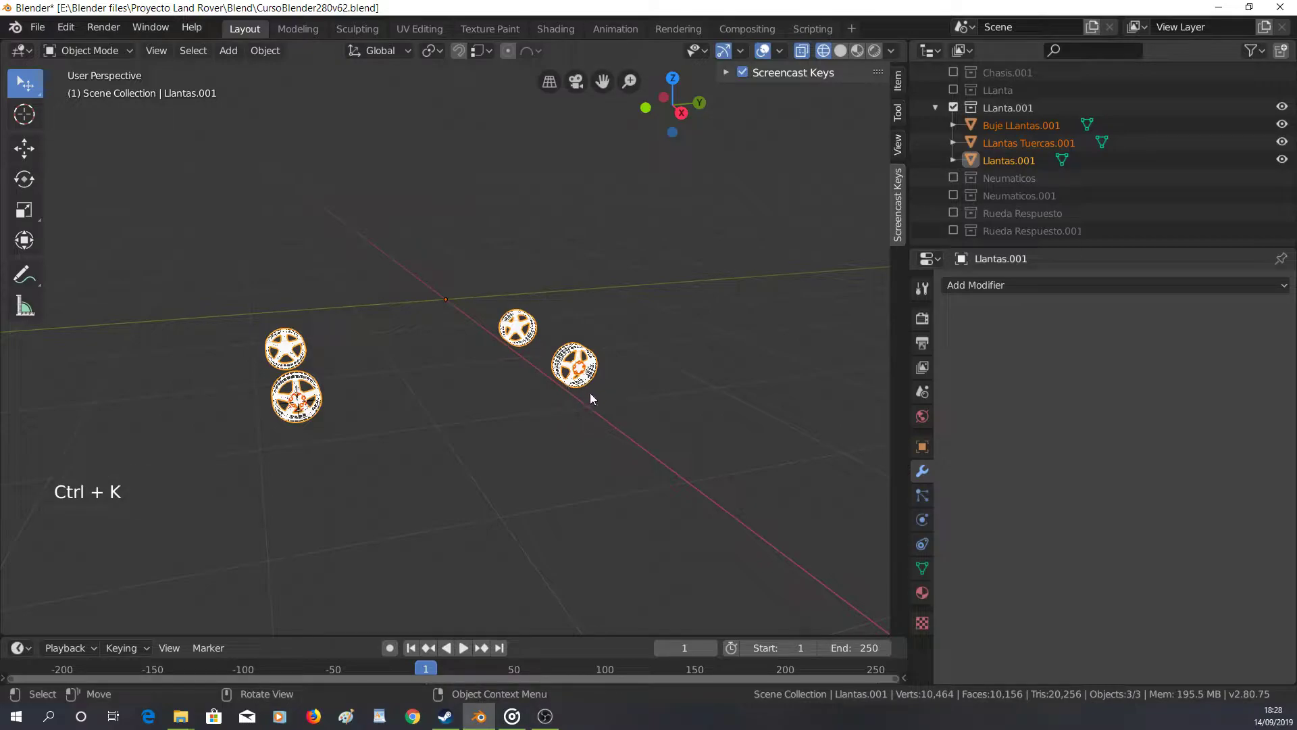
pyautogui.middleClick(677, 295)
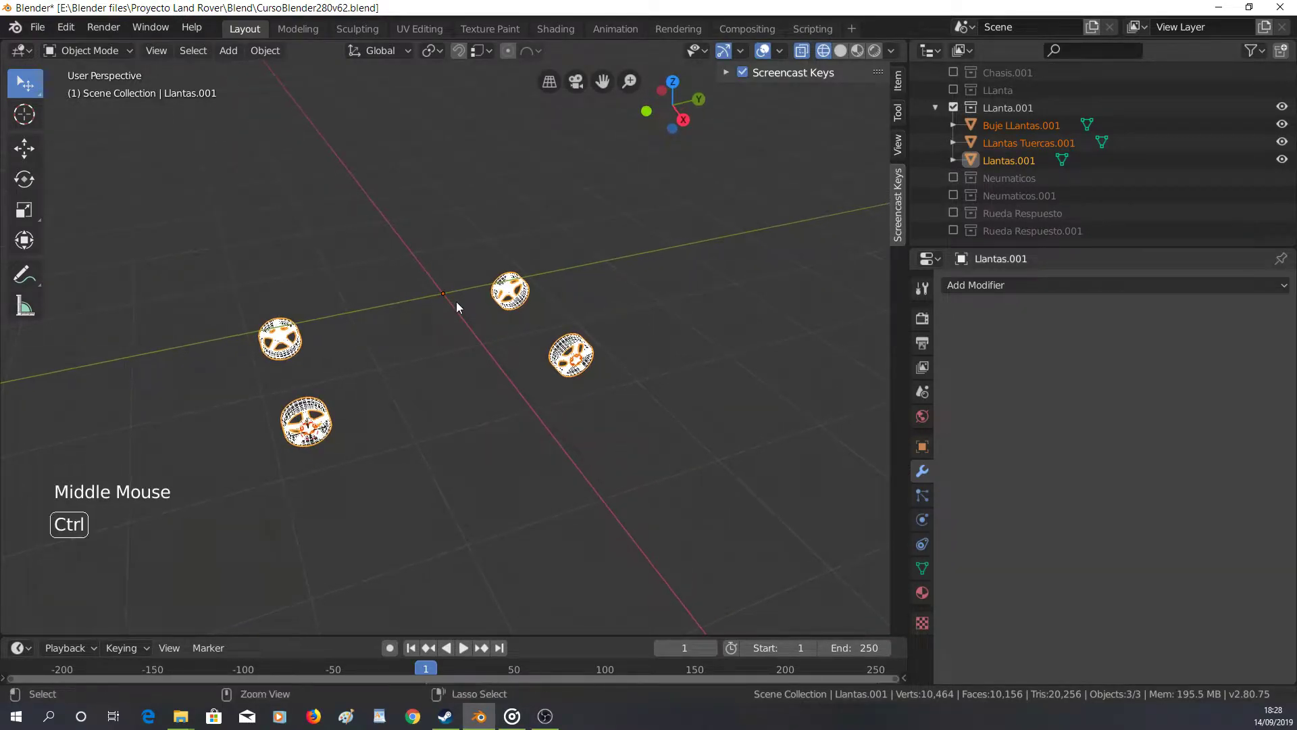
pyautogui.press('ctrl+j')
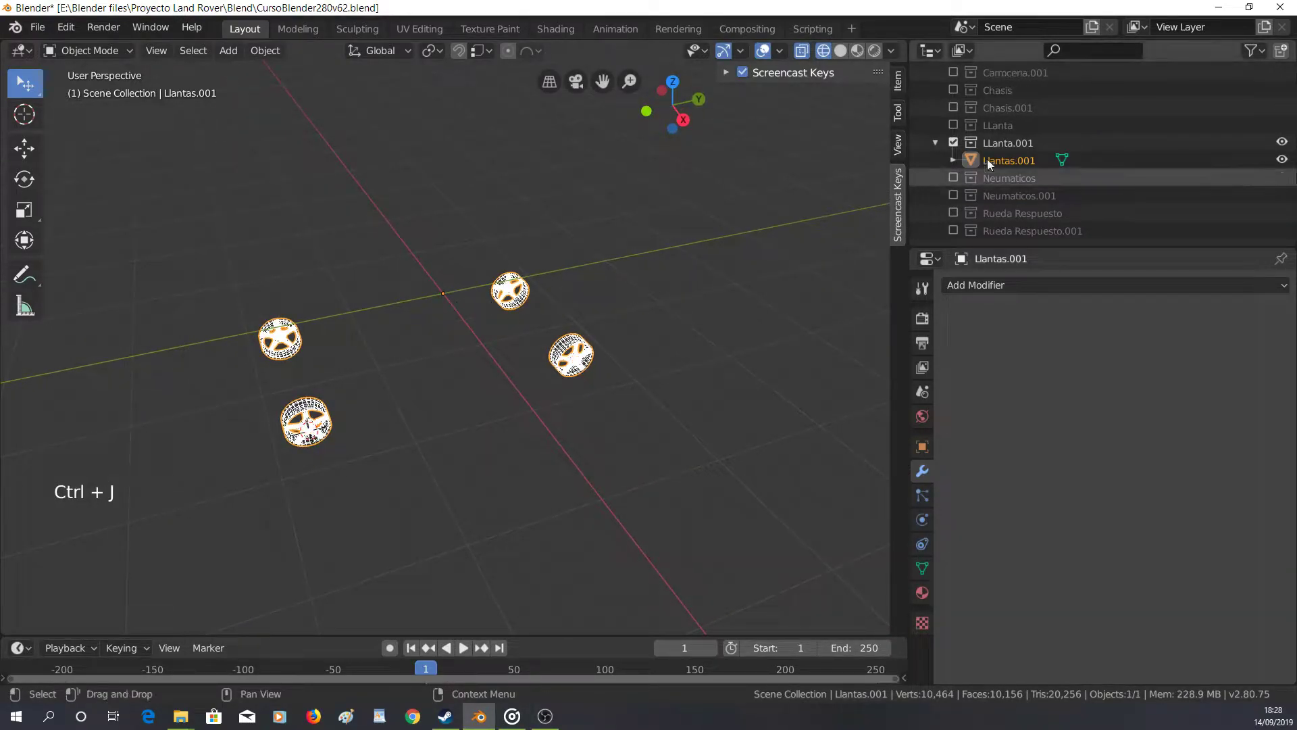
# Rename the joined rim object to LLantas in the Outliner
pyautogui.doubleClick(1011, 162)
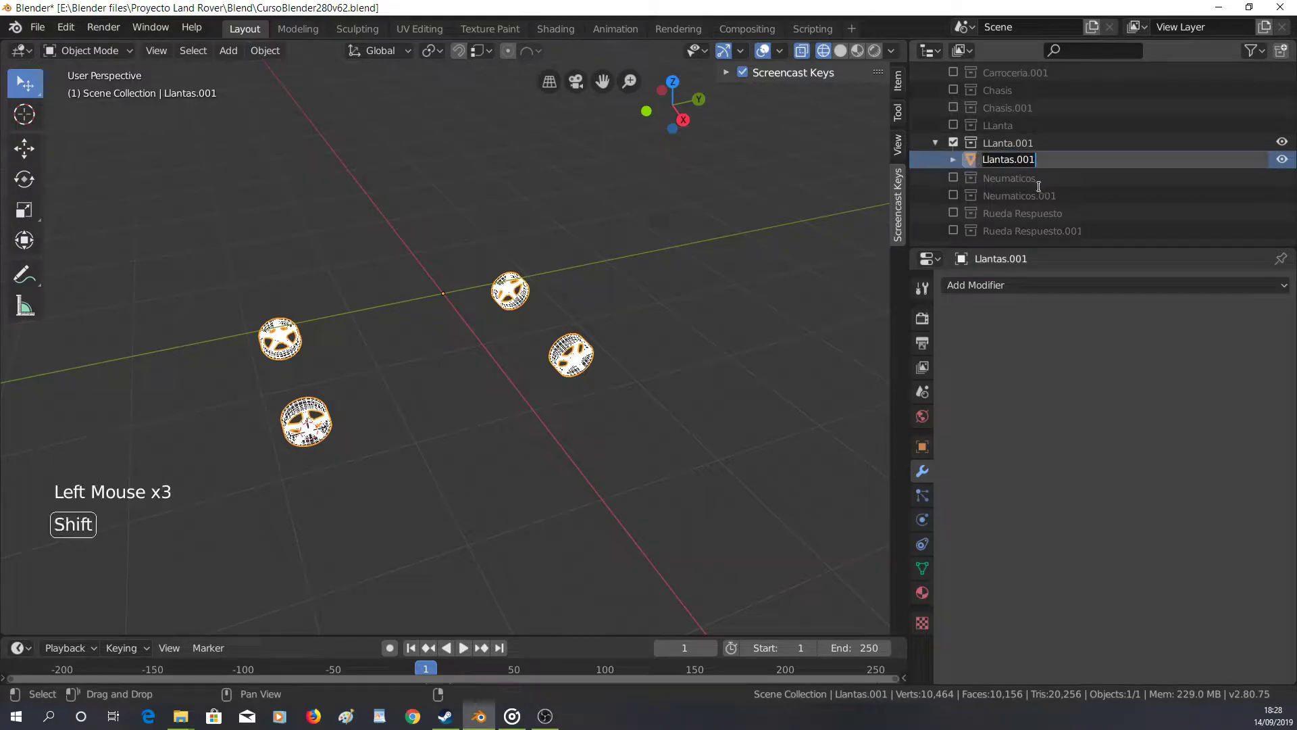
pyautogui.press('shift+l')
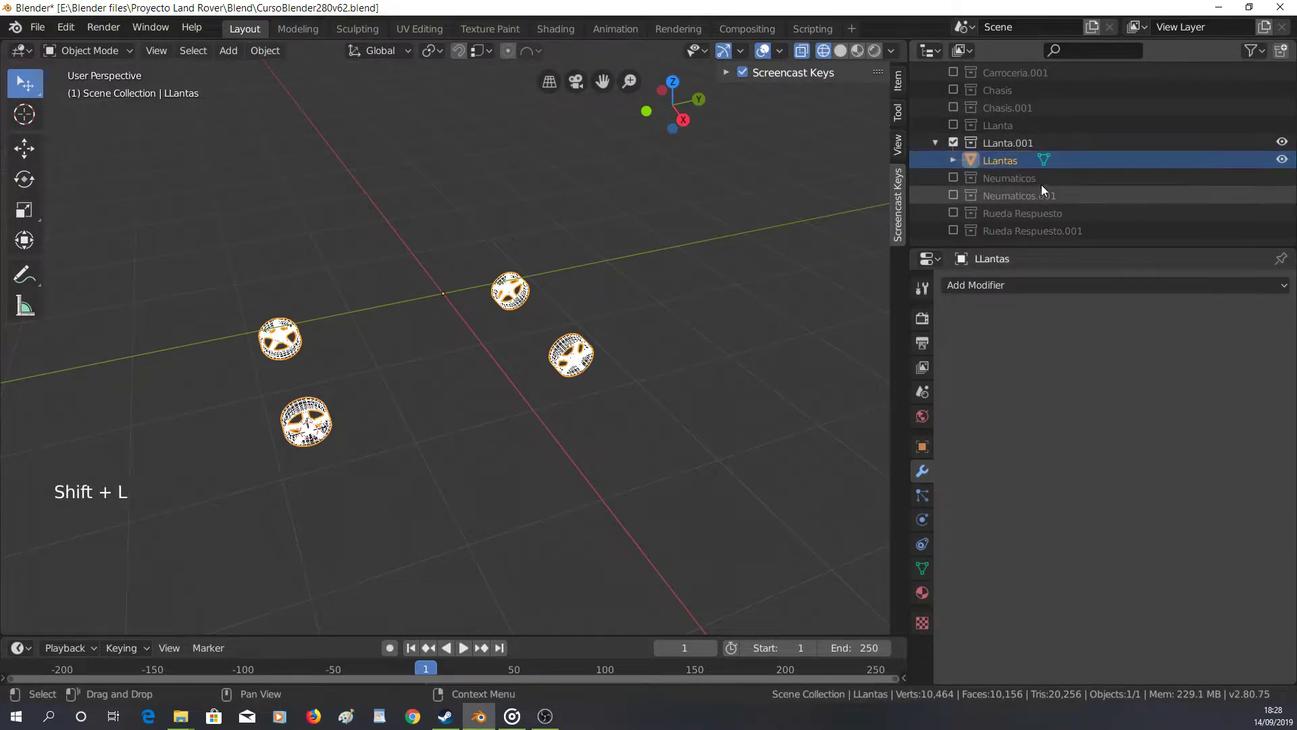
pyautogui.scroll(-3)
# Exclude the Llanta.001 and tyre collections and include the Rueda Respuesto.001 spare wheel collection
pyautogui.click(958, 144)
pyautogui.click(954, 197)
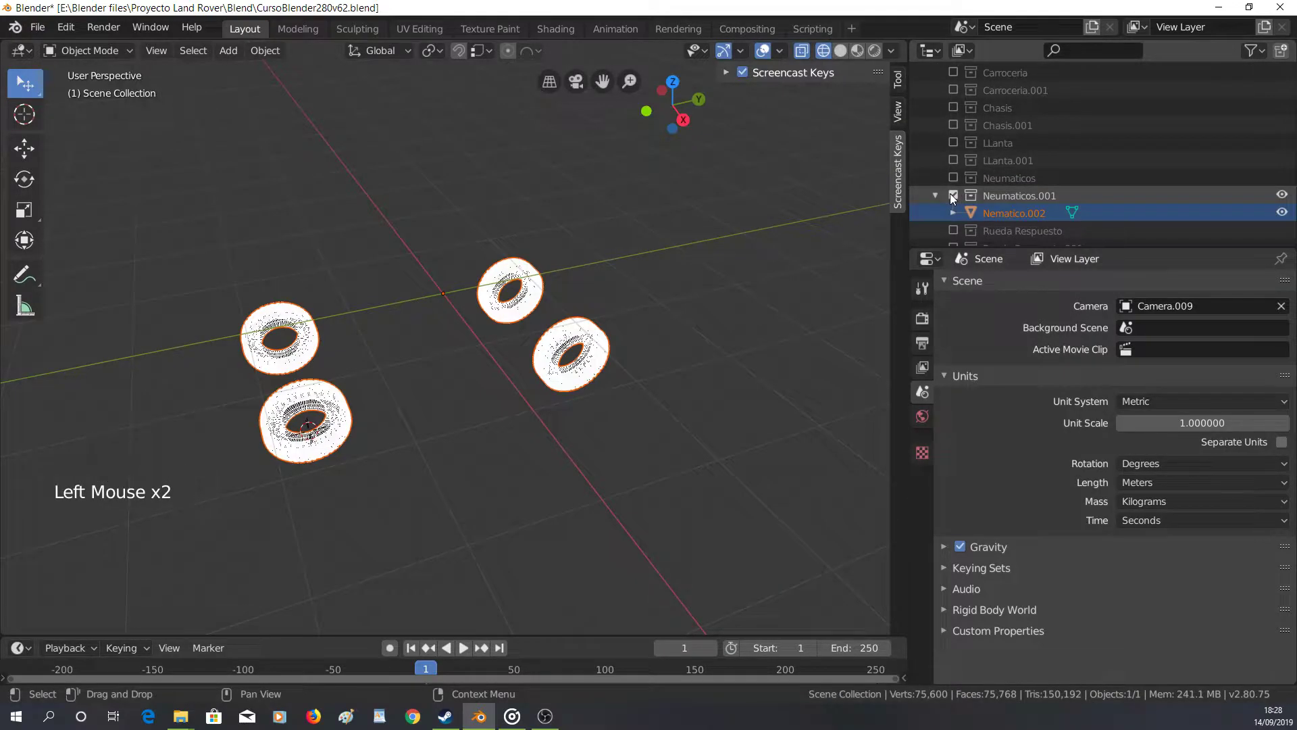
pyautogui.click(954, 196)
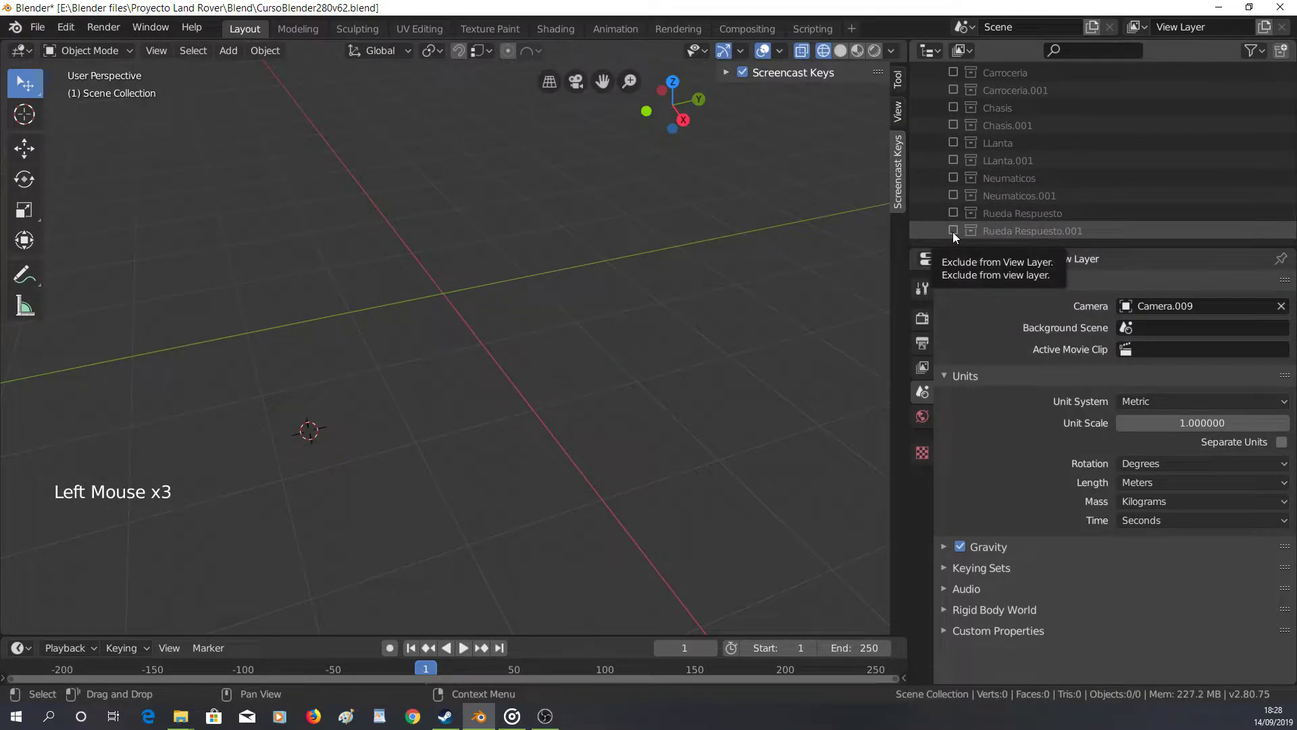
pyautogui.click(957, 235)
pyautogui.scroll(-3)
# Join the spare wheel hub, rim and nut parts and rename the result LLanta 2
pyautogui.click(1018, 176)
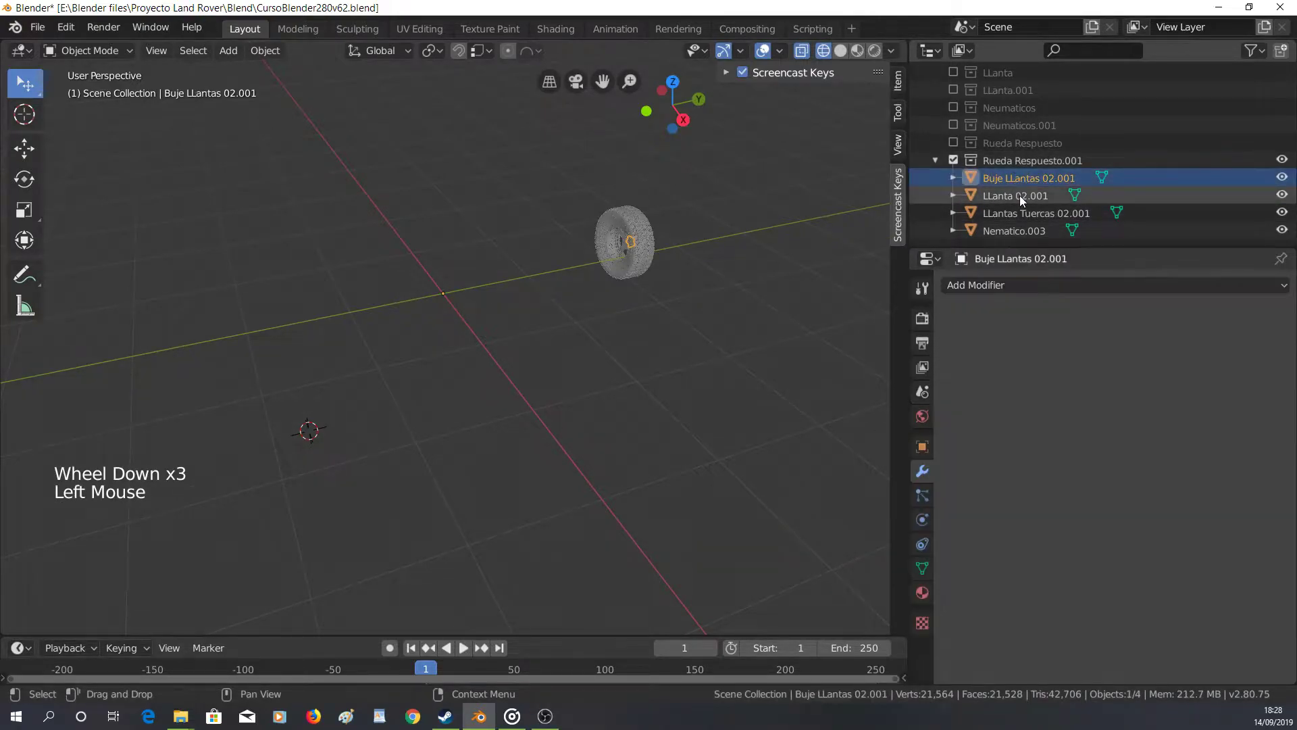
pyautogui.click(1024, 200)
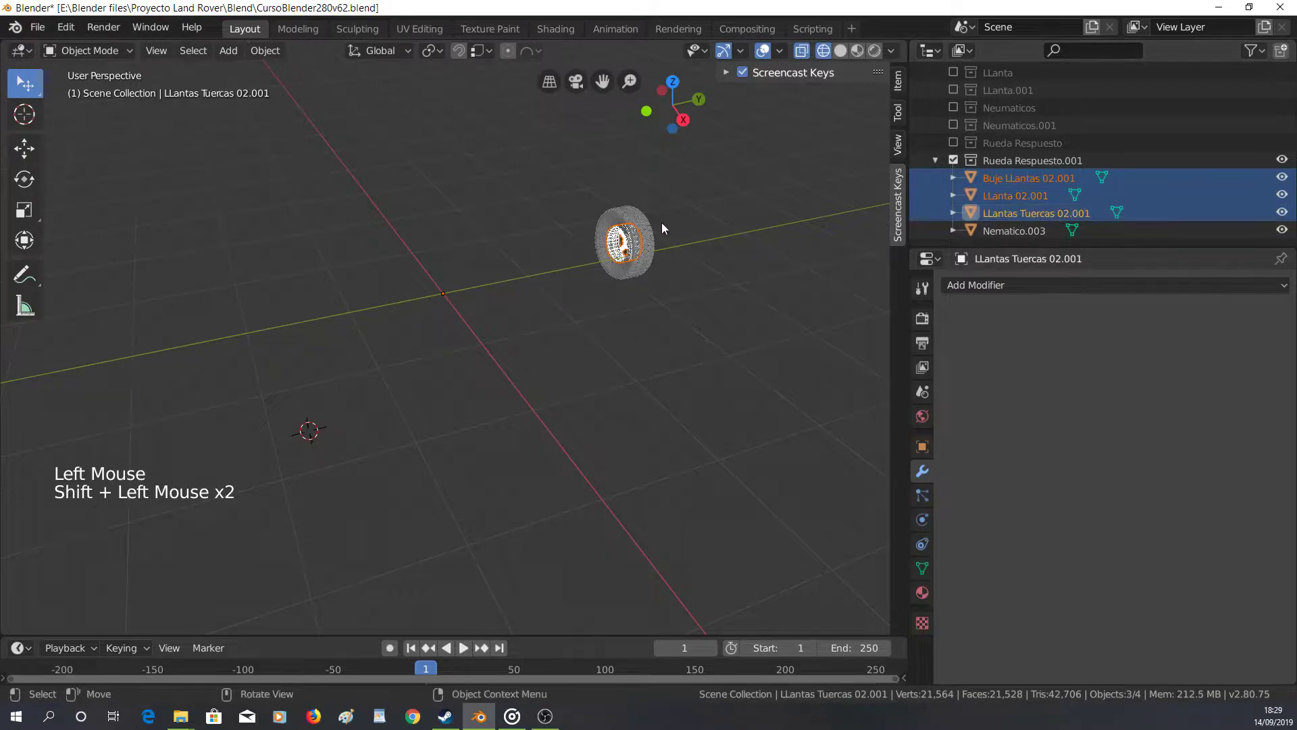
pyautogui.press('ctrl+j')
pyautogui.doubleClick(1044, 219)
pyautogui.press('shift+l')
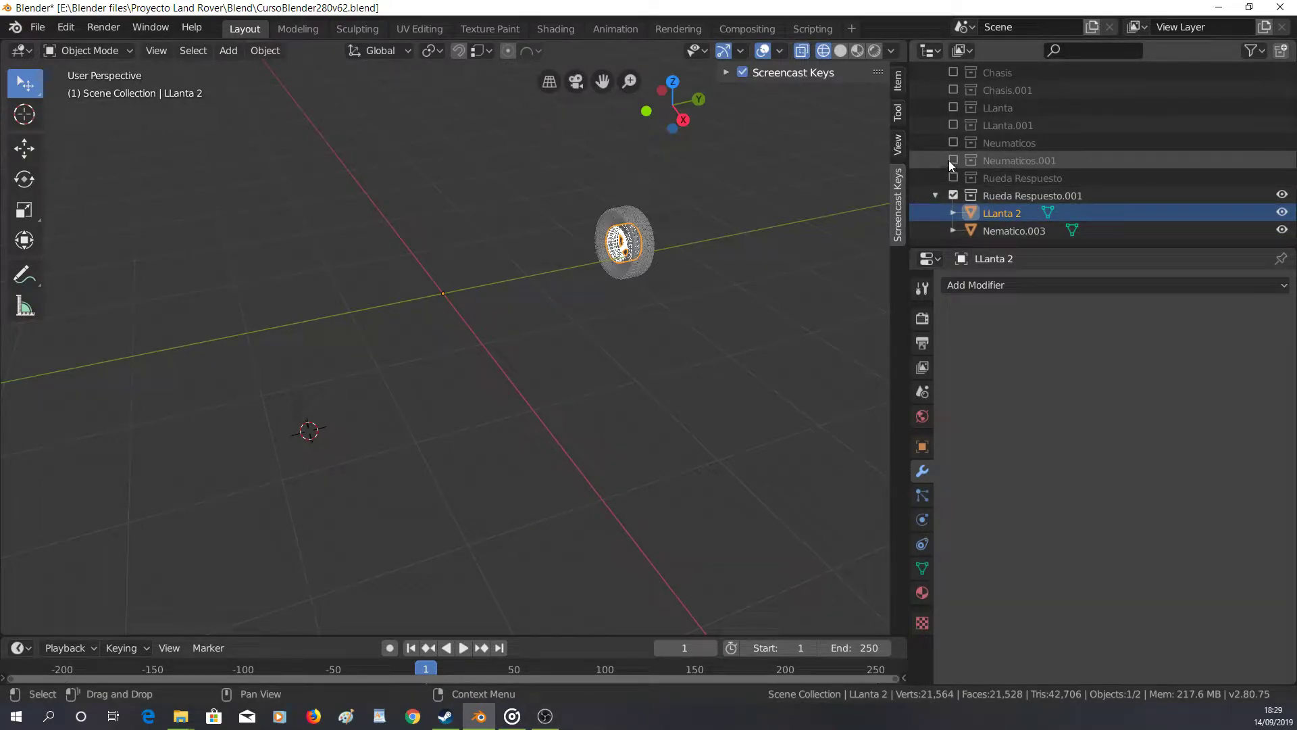
# Include the Carroceria.001, Chasis.001, LLanta.001, Neumaticos.001 and Rueda Respuesto.001 collections again in the Outliner
pyautogui.click(957, 165)
pyautogui.click(955, 133)
pyautogui.click(958, 95)
pyautogui.scroll(3)
pyautogui.scroll(3)
pyautogui.click(956, 169)
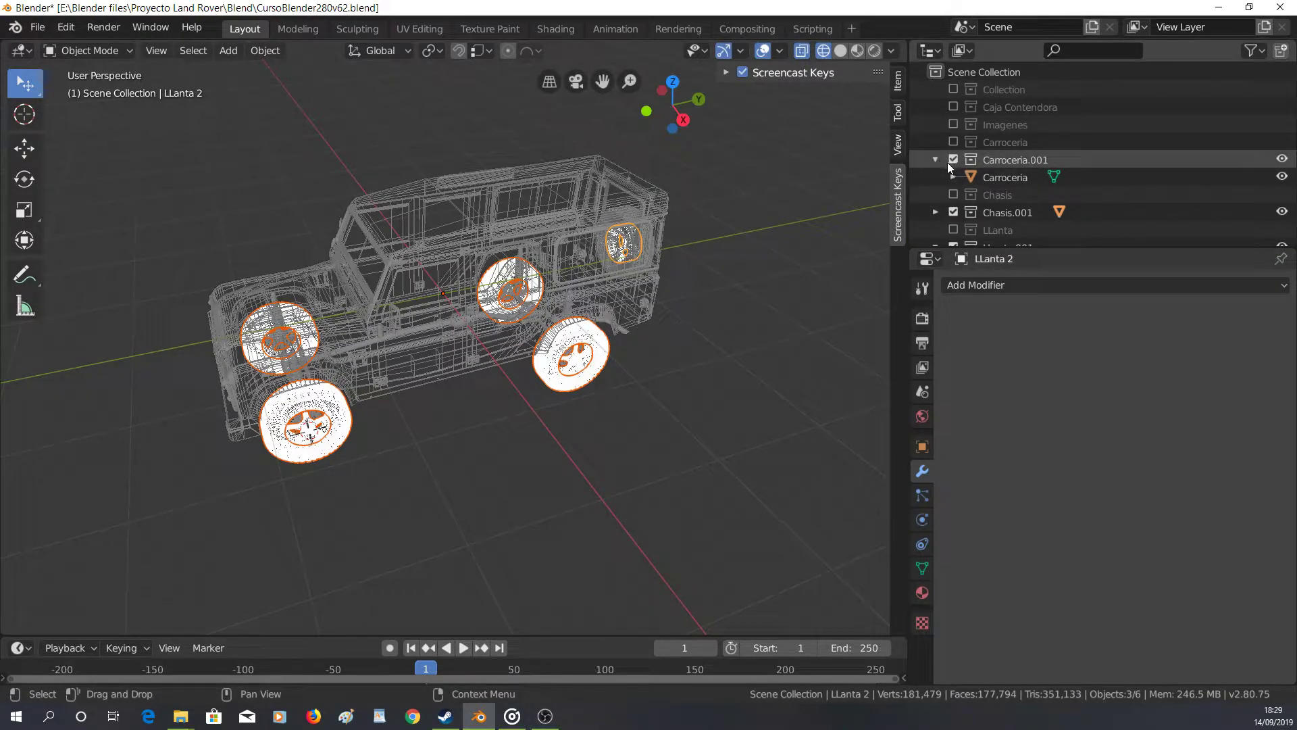
pyautogui.click(941, 164)
pyautogui.click(937, 201)
pyautogui.click(939, 203)
pyautogui.scroll(-3)
pyautogui.click(939, 177)
pyautogui.scroll(-3)
pyautogui.click(939, 165)
pyautogui.click(939, 197)
# Switch to solid shading and orbit around the complete Land Rover to inspect it
pyautogui.press('z')
pyautogui.middleClick(487, 435)
pyautogui.press('z')
pyautogui.middleClick(680, 336)
pyautogui.click(716, 342)
pyautogui.middleClick(718, 365)
pyautogui.press('shift+z')
pyautogui.middleClick(612, 383)
pyautogui.middleClick(691, 297)
pyautogui.middleClick(459, 313)
pyautogui.scroll(3)
pyautogui.middleClick(556, 329)
pyautogui.middleClick(500, 327)
pyautogui.middleClick(679, 424)
pyautogui.middleClick(578, 398)
pyautogui.middleClick(570, 363)
pyautogui.middleClick(537, 350)
pyautogui.middleClick(491, 386)
pyautogui.middleClick(465, 422)
pyautogui.middleClick(592, 462)
pyautogui.middleClick(578, 458)
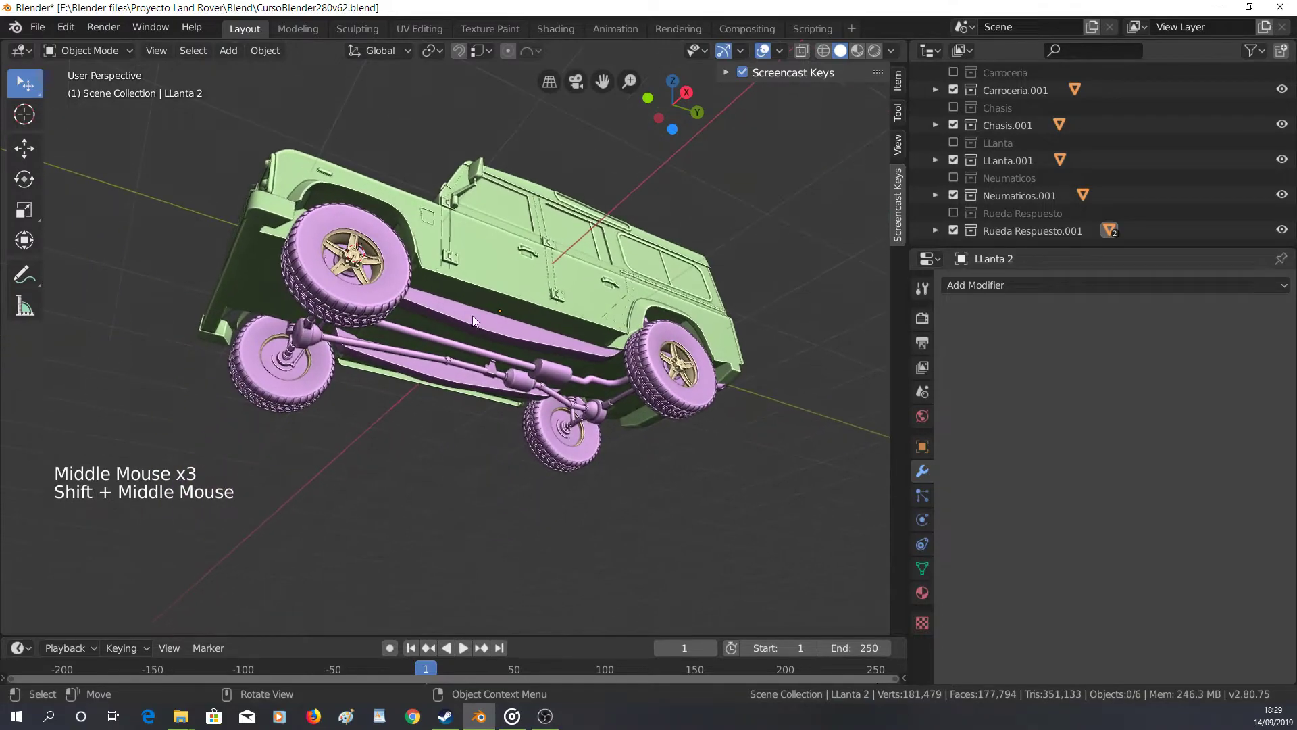
# Select the Carroceria body and enter Edit Mode on its mesh
pyautogui.click(492, 331)
pyautogui.click(515, 268)
pyautogui.press('ctrl+j')
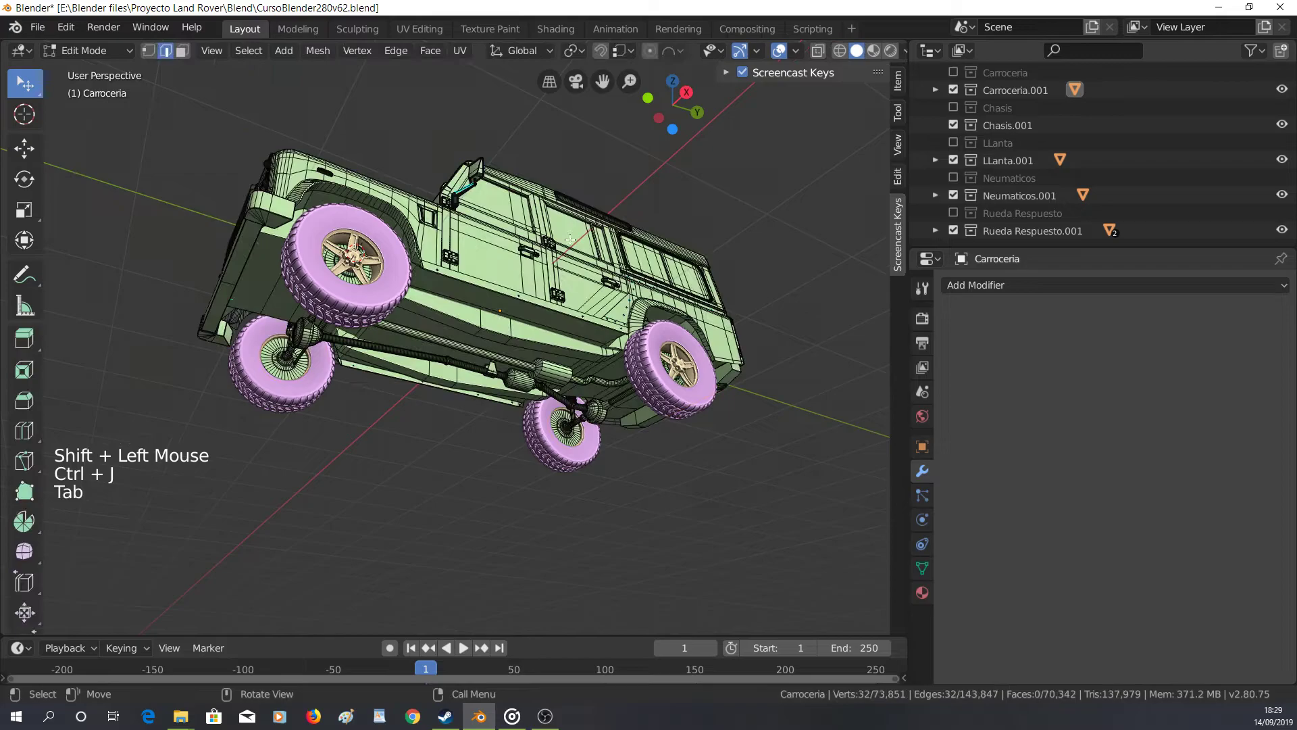
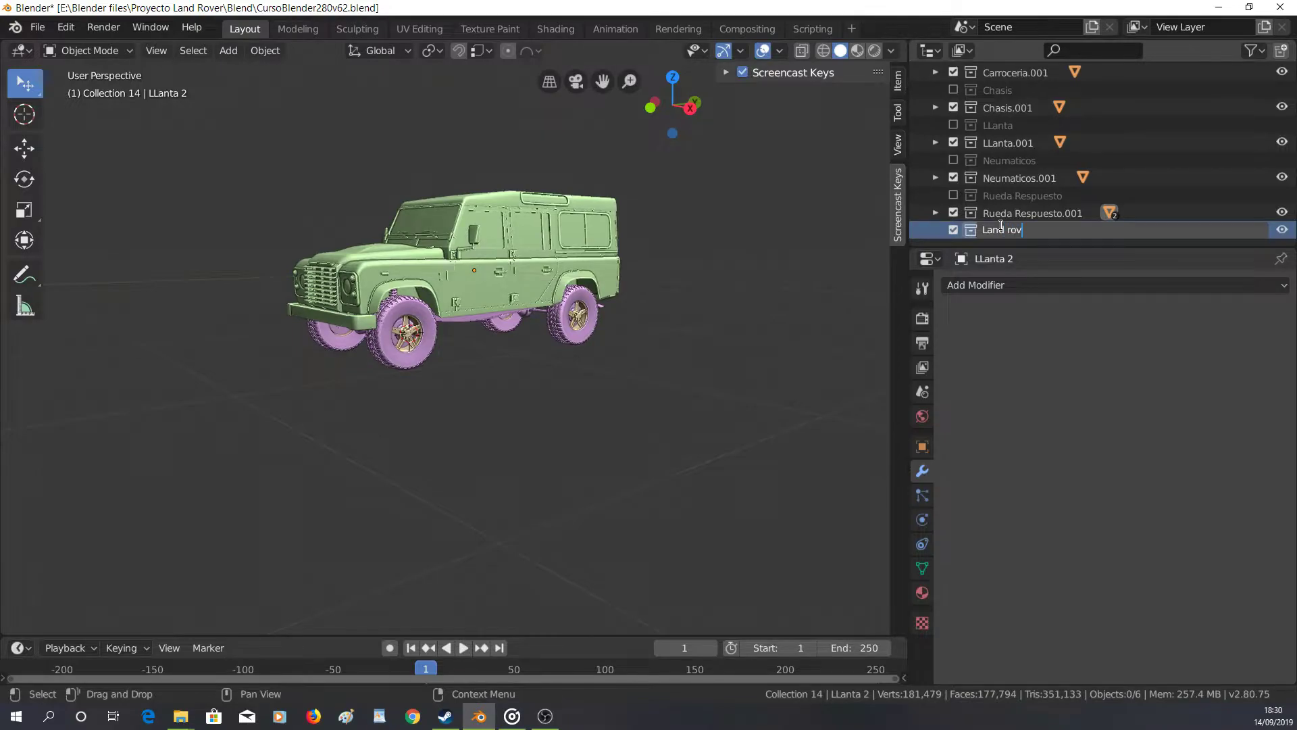
# Correct and confirm the collection name Land Rover Defender 110 Wireframe
pyautogui.press('BackSpace')
pyautogui.press('BackSpace')
pyautogui.press('BackSpace')
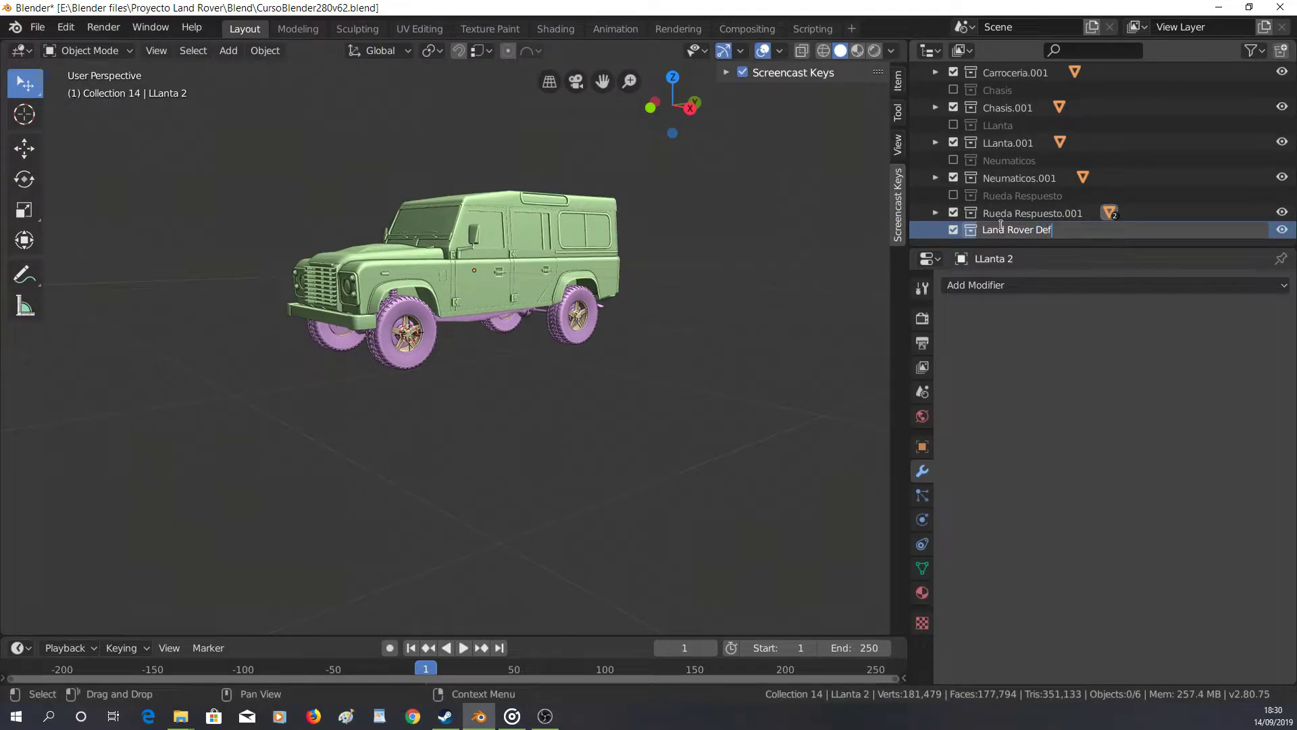
pyautogui.press('KP_1')
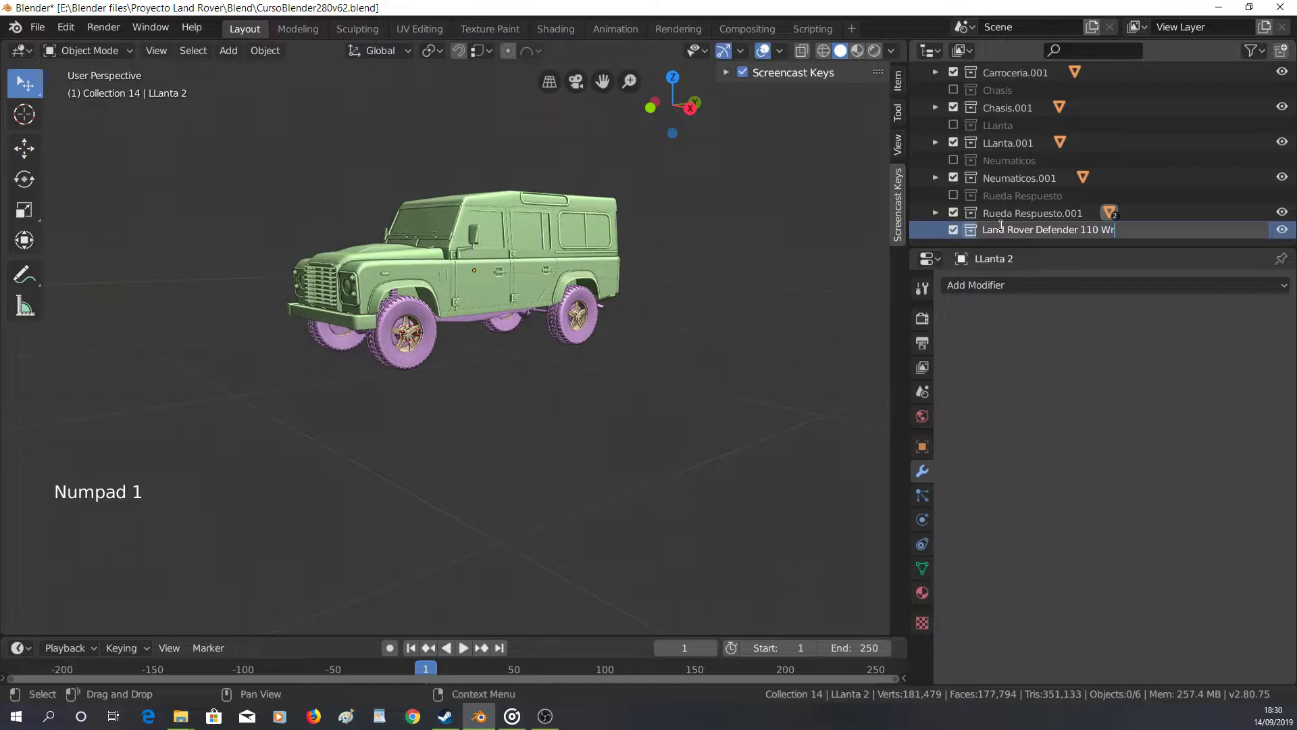
pyautogui.press('BackSpace')
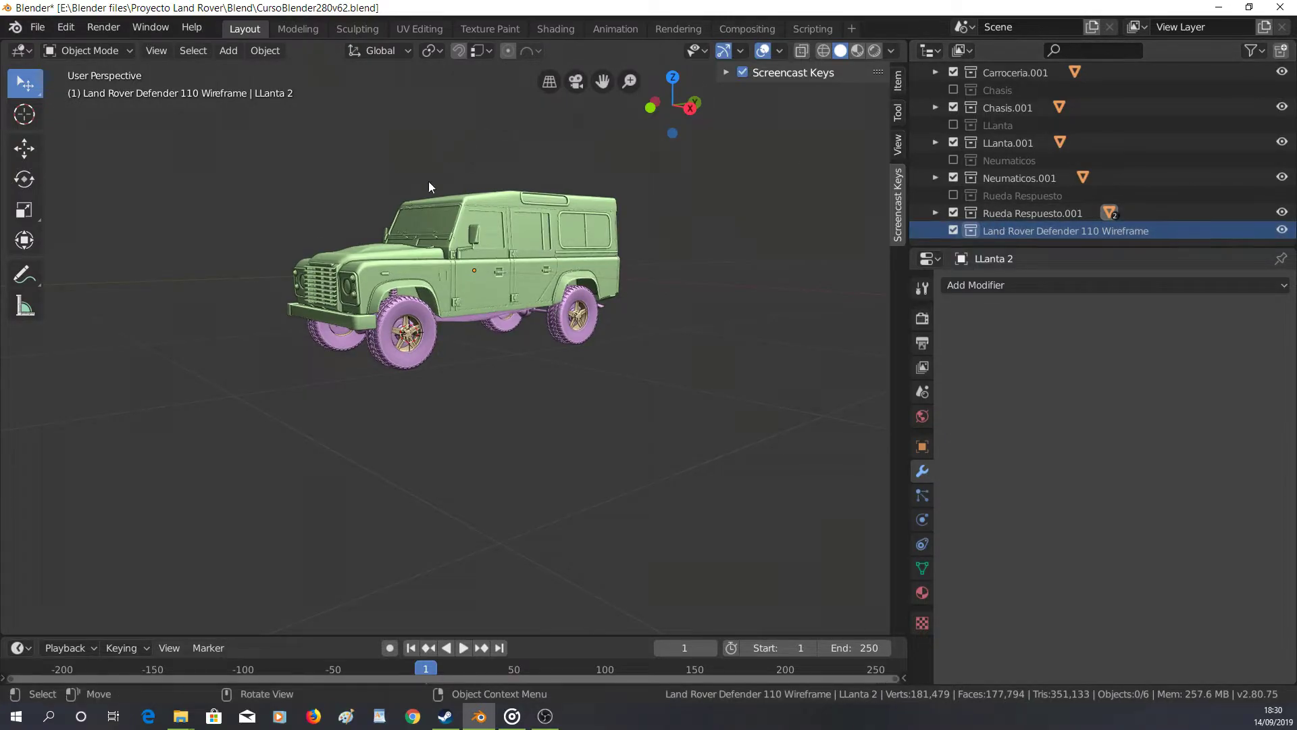
# Duplicate the Carroceria.001 and Chasis.001 collections and exclude the .001 originals from the view layer
pyautogui.scroll(3)
pyautogui.rightClick(1023, 167)
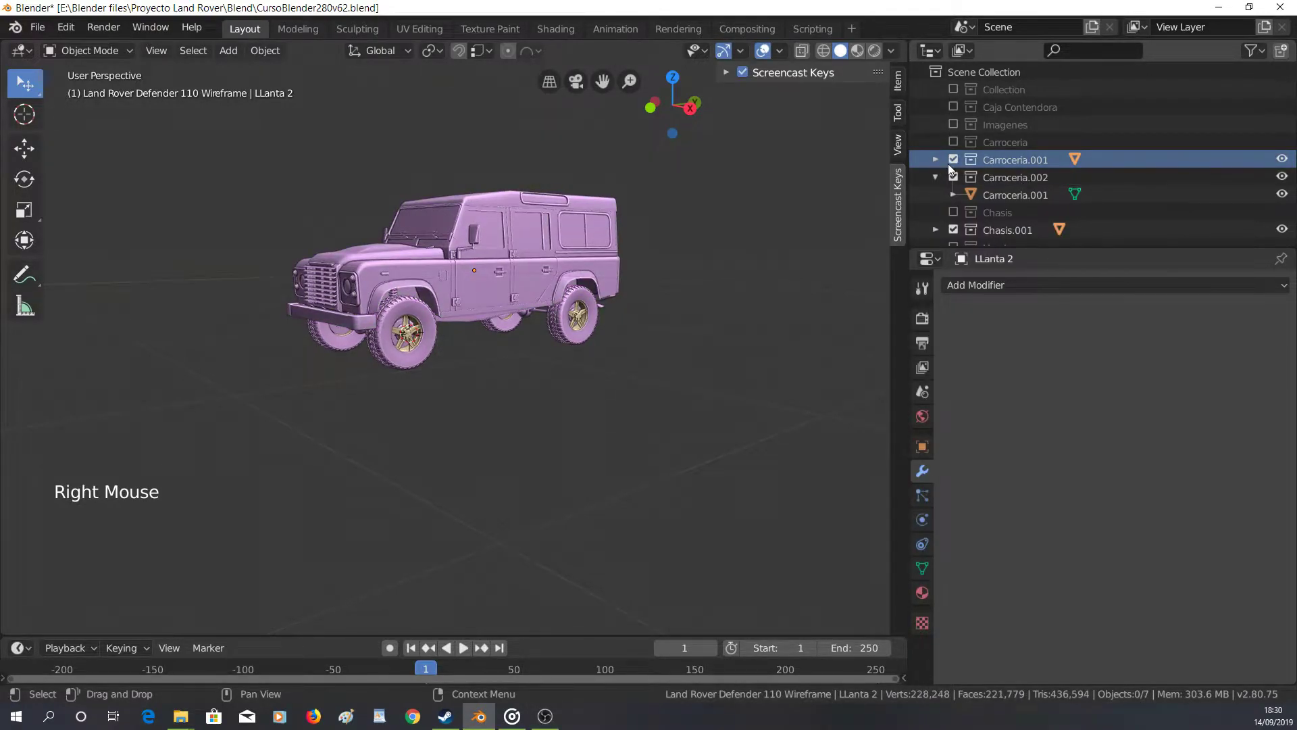
pyautogui.click(954, 170)
pyautogui.scroll(-3)
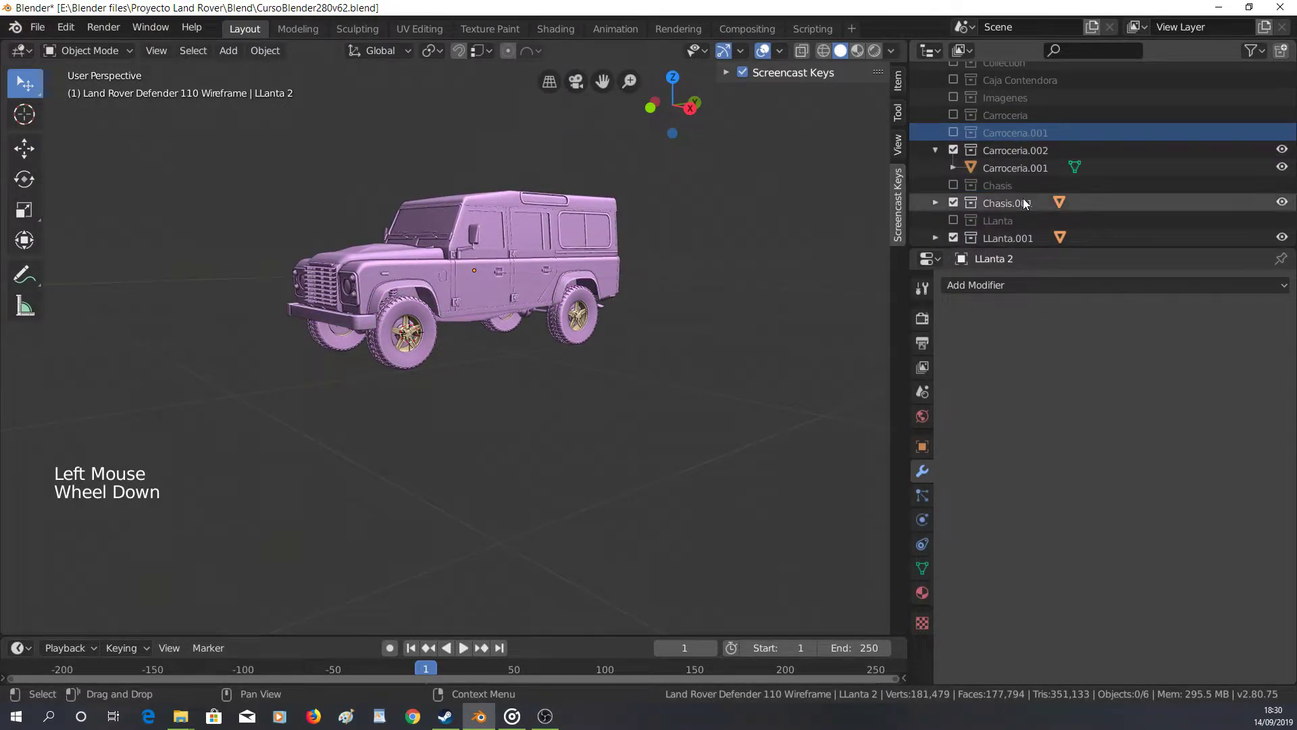
pyautogui.click(931, 153)
pyautogui.click(998, 194)
pyautogui.rightClick(997, 195)
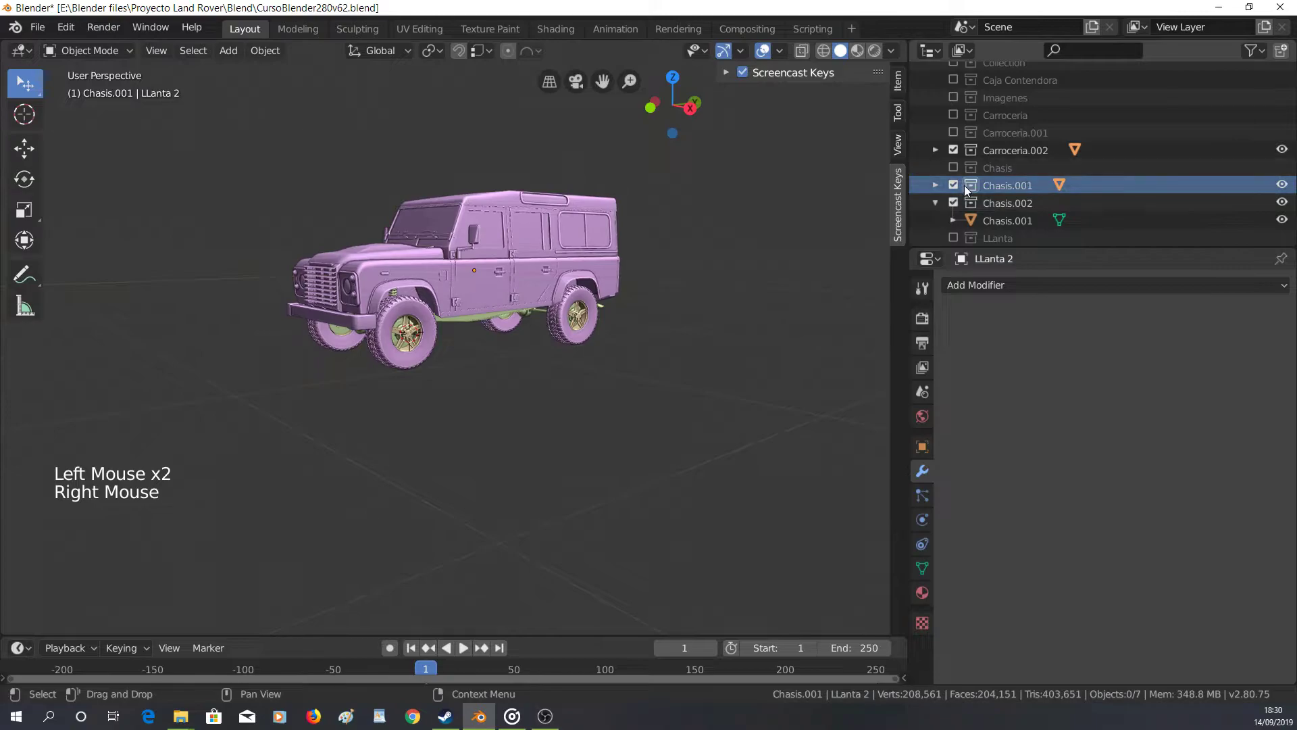
pyautogui.click(944, 208)
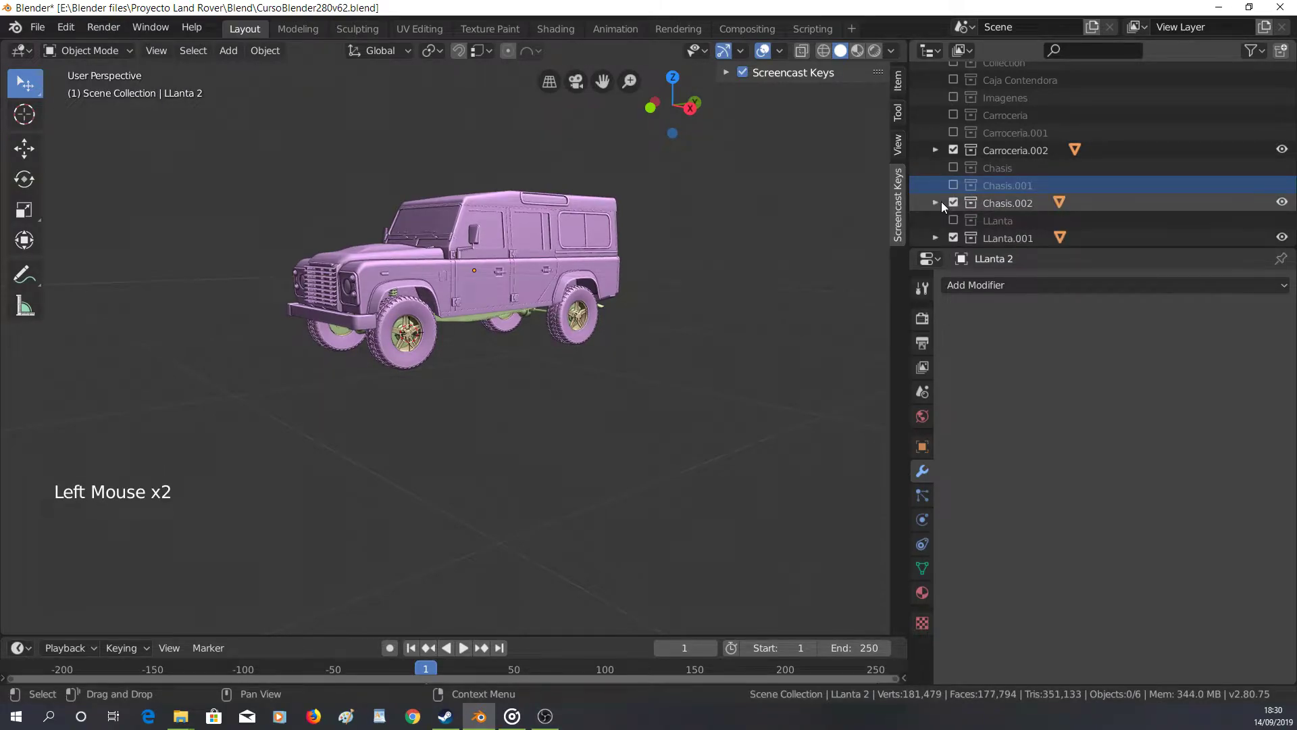
# Duplicate the LLanta.001, Neumaticos.001 and Rueda Respuesto.001 collections and exclude the .001 originals
pyautogui.scroll(-3)
pyautogui.click(1021, 162)
pyautogui.rightClick(1021, 162)
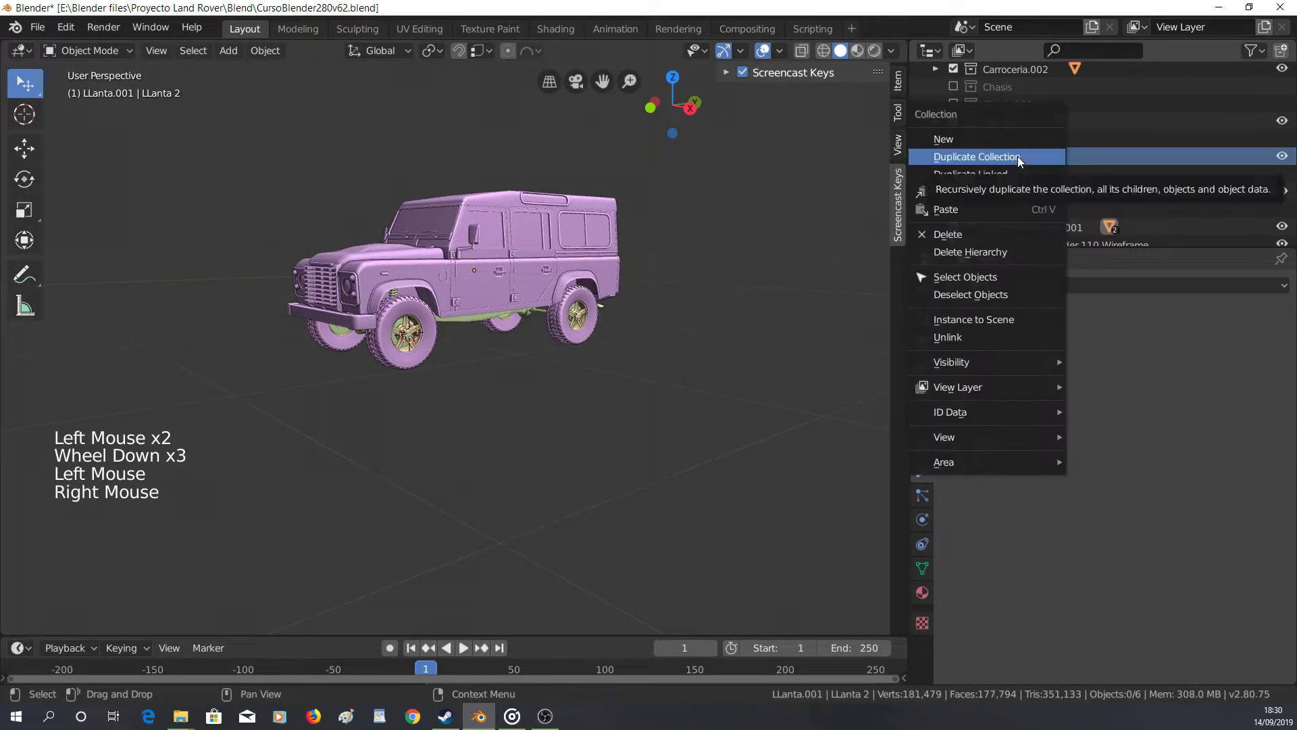
pyautogui.click(935, 179)
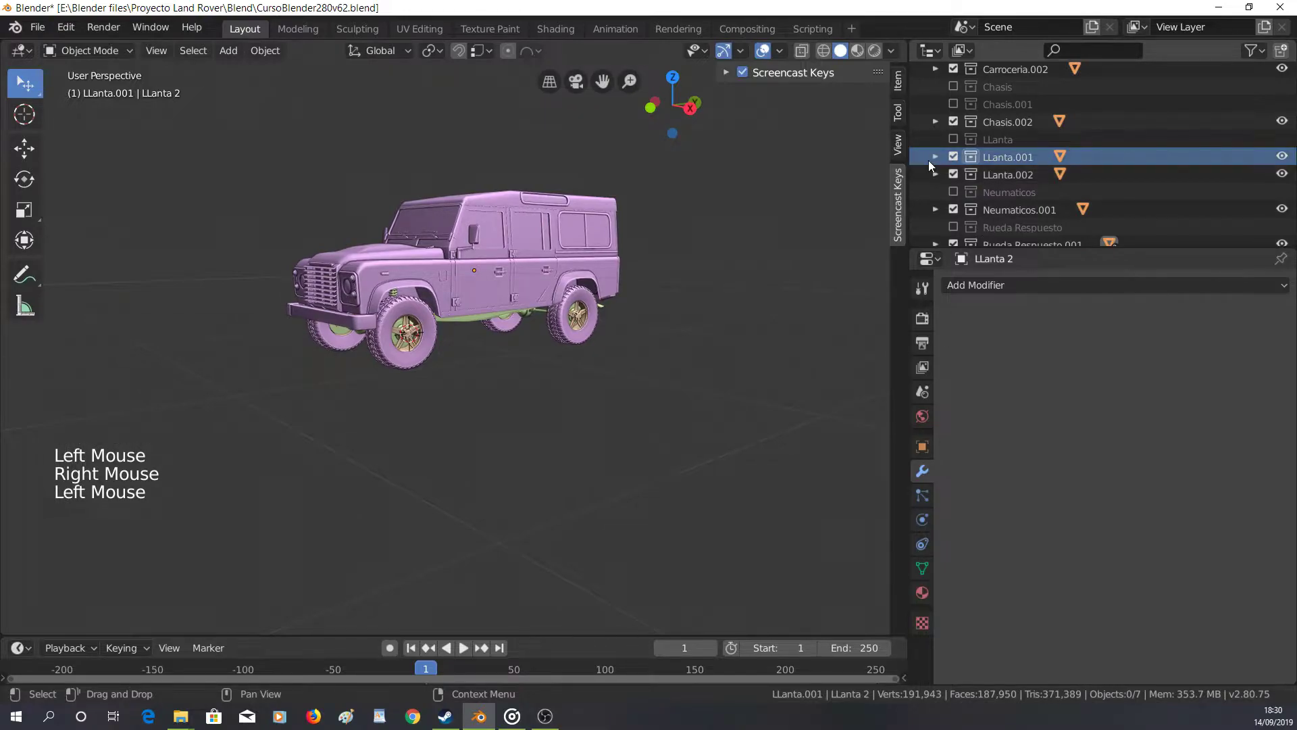
pyautogui.click(955, 168)
pyautogui.scroll(-3)
pyautogui.click(1029, 181)
pyautogui.rightClick(1029, 180)
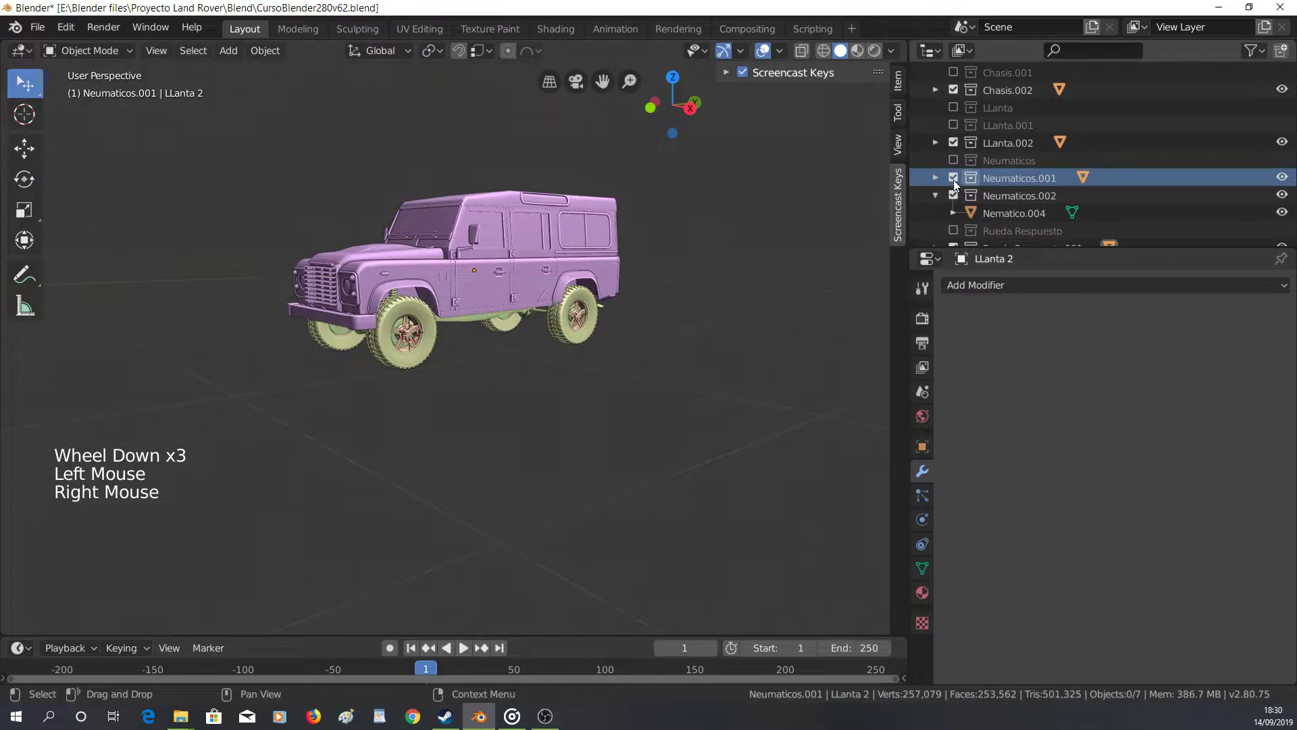
pyautogui.click(952, 180)
pyautogui.scroll(-3)
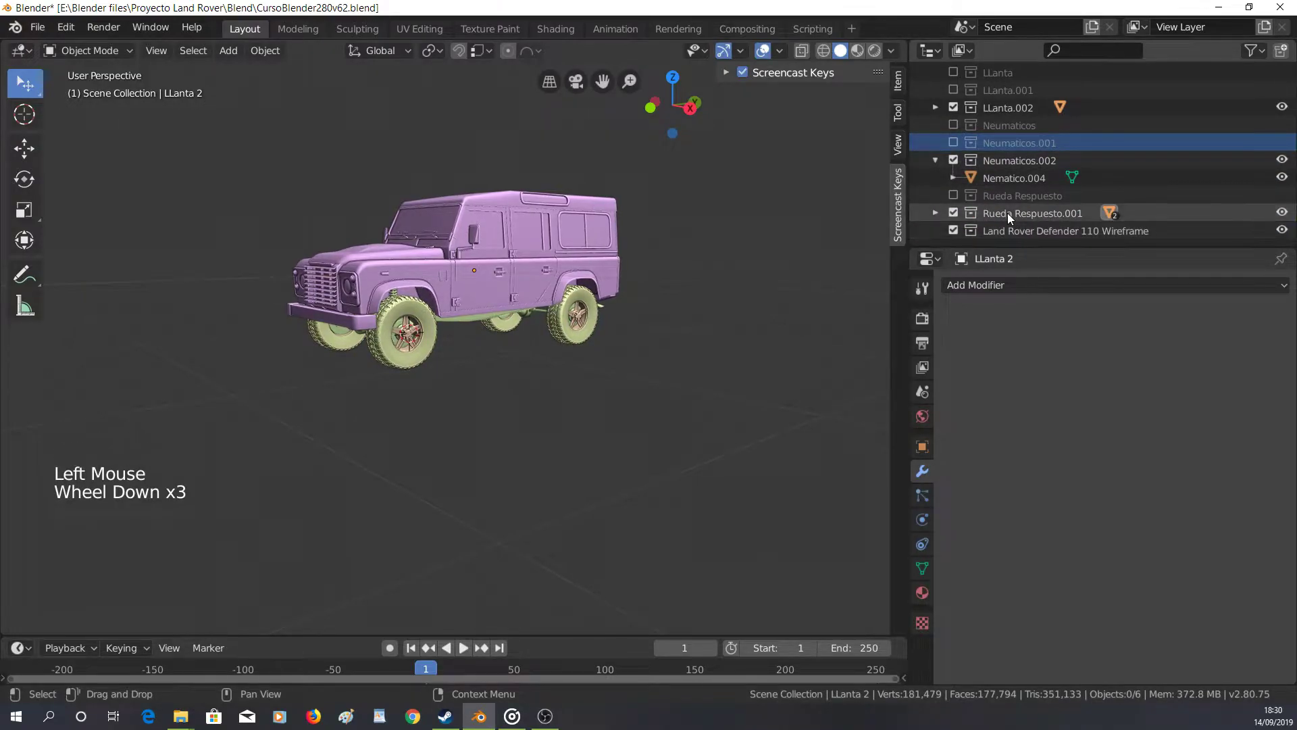
pyautogui.click(1007, 220)
pyautogui.rightClick(1008, 219)
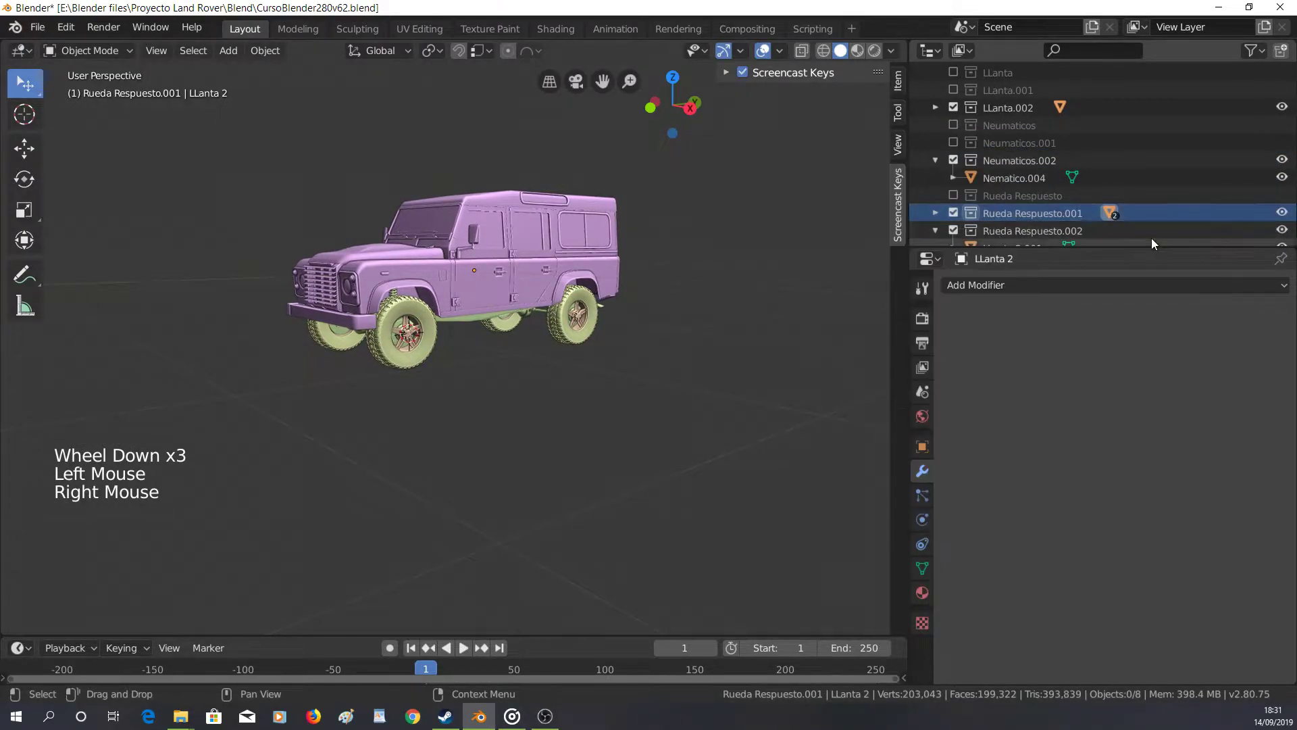
pyautogui.click(956, 213)
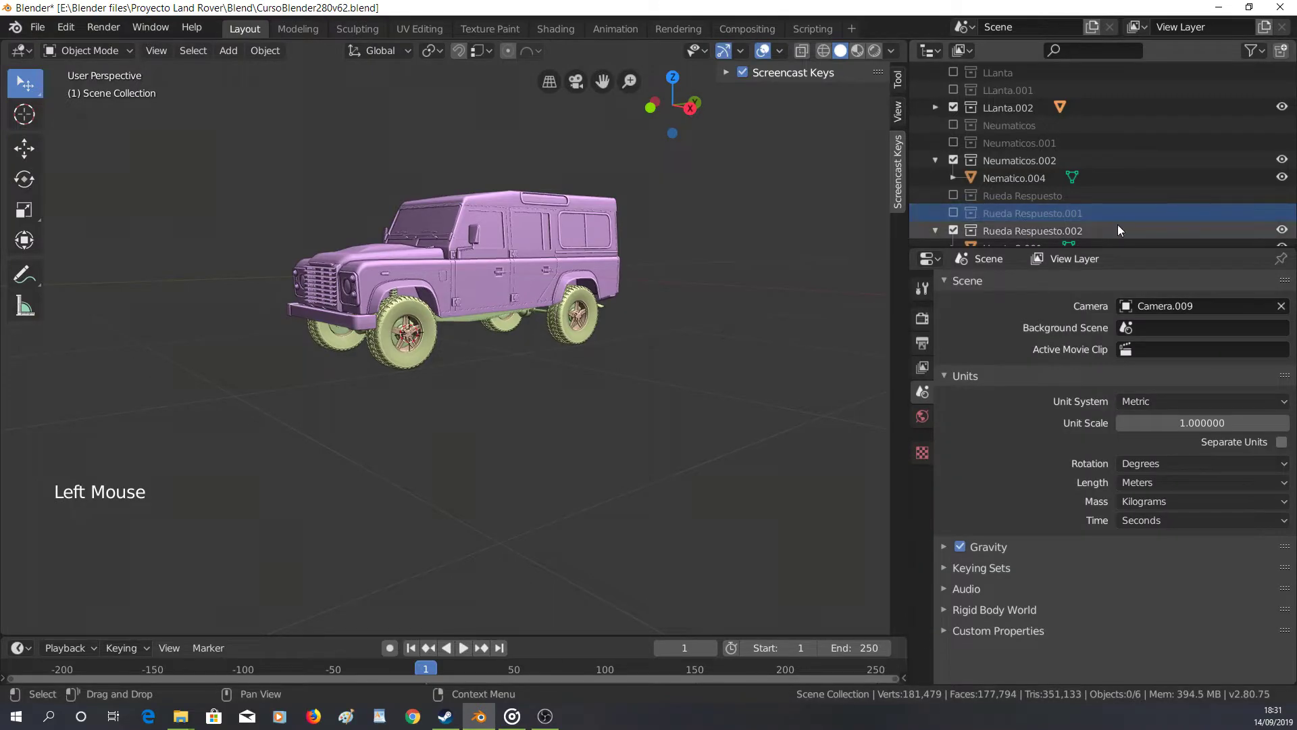
# Select every car part in wireframe view and join them into one object with the body active
pyautogui.scroll(3)
pyautogui.scroll(-3)
pyautogui.middleClick(685, 301)
pyautogui.middleClick(627, 319)
pyautogui.middleClick(385, 239)
pyautogui.press('shift+z')
pyautogui.press('b')
pyautogui.click(532, 258)
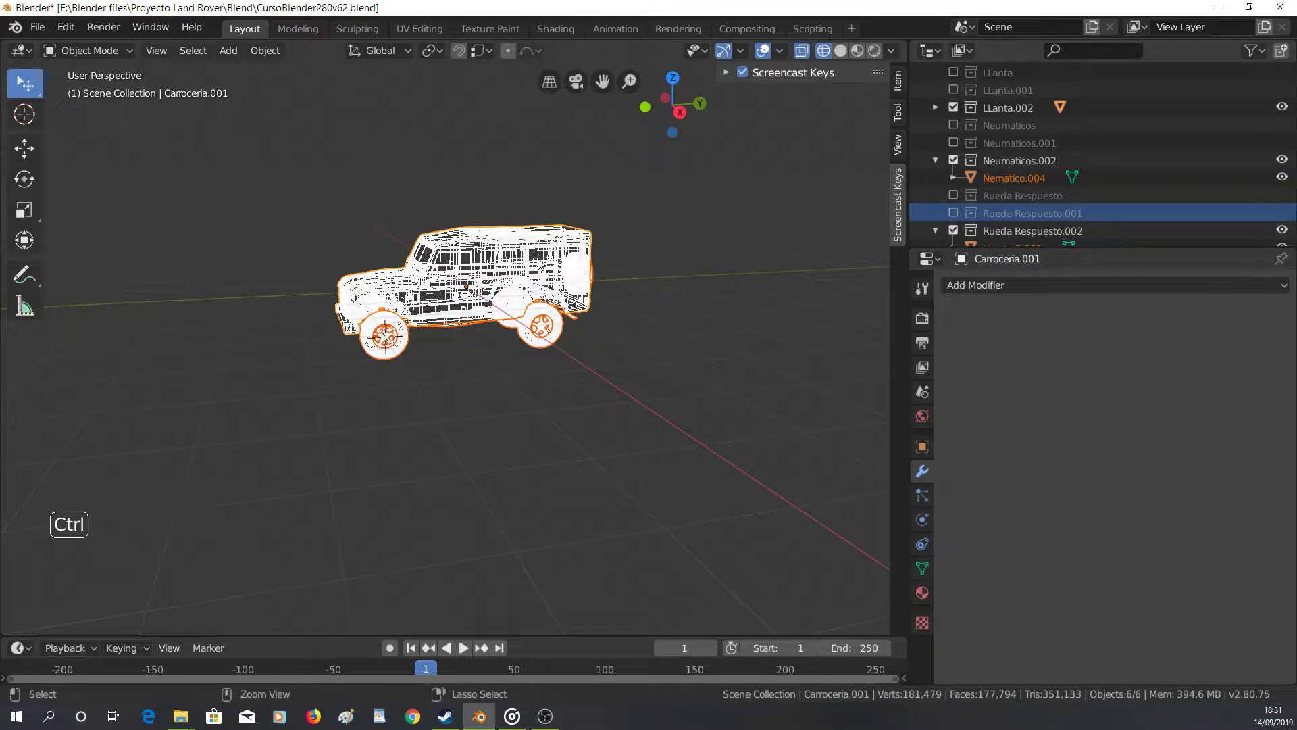
pyautogui.press('ctrl+j')
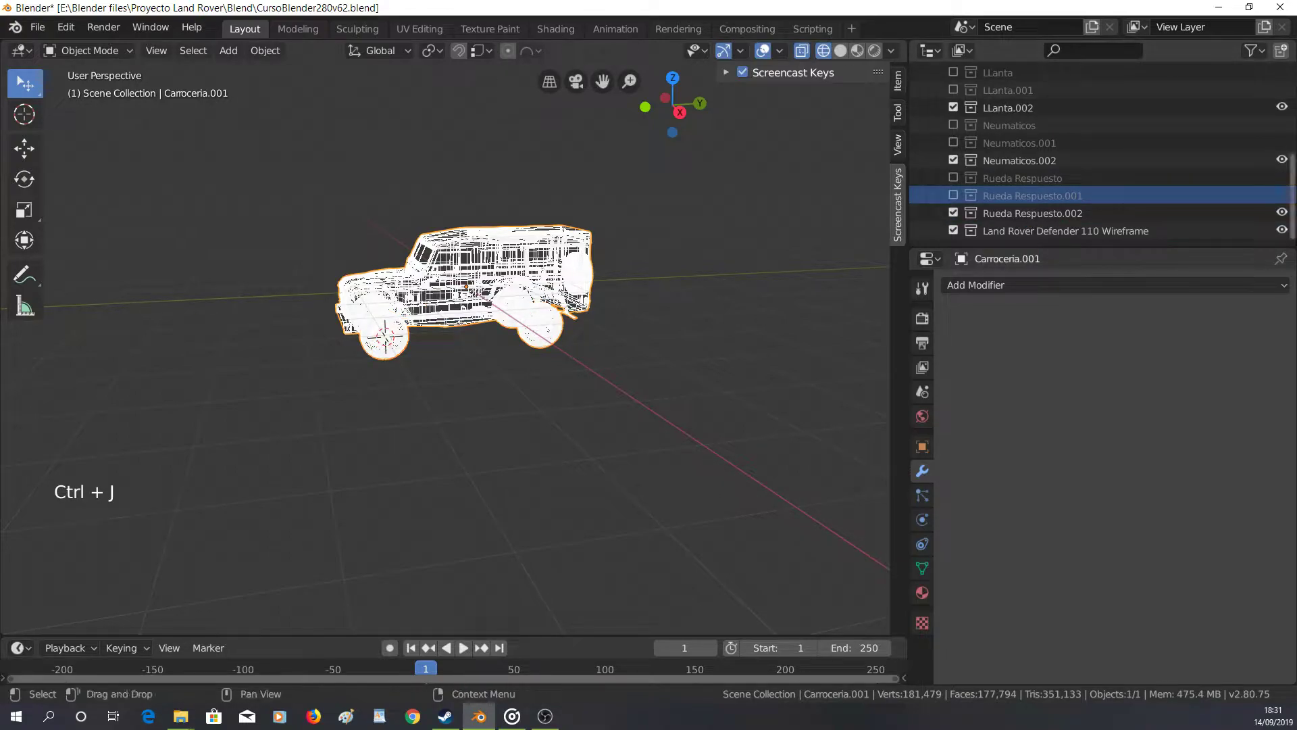
# Rename the merged object to Land Rover Defender 110 Wireframe
pyautogui.scroll(-3)
pyautogui.scroll(3)
pyautogui.click(937, 176)
pyautogui.doubleClick(1005, 195)
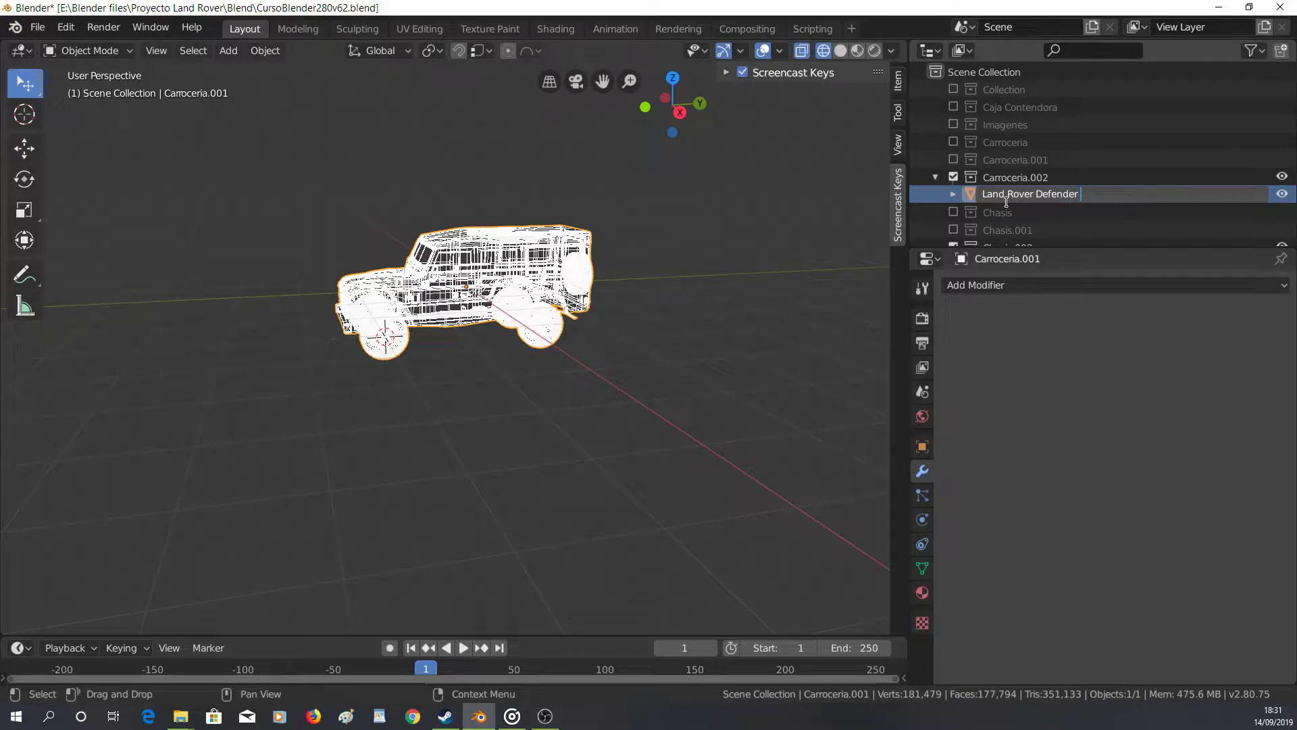
pyautogui.press('KP_1')
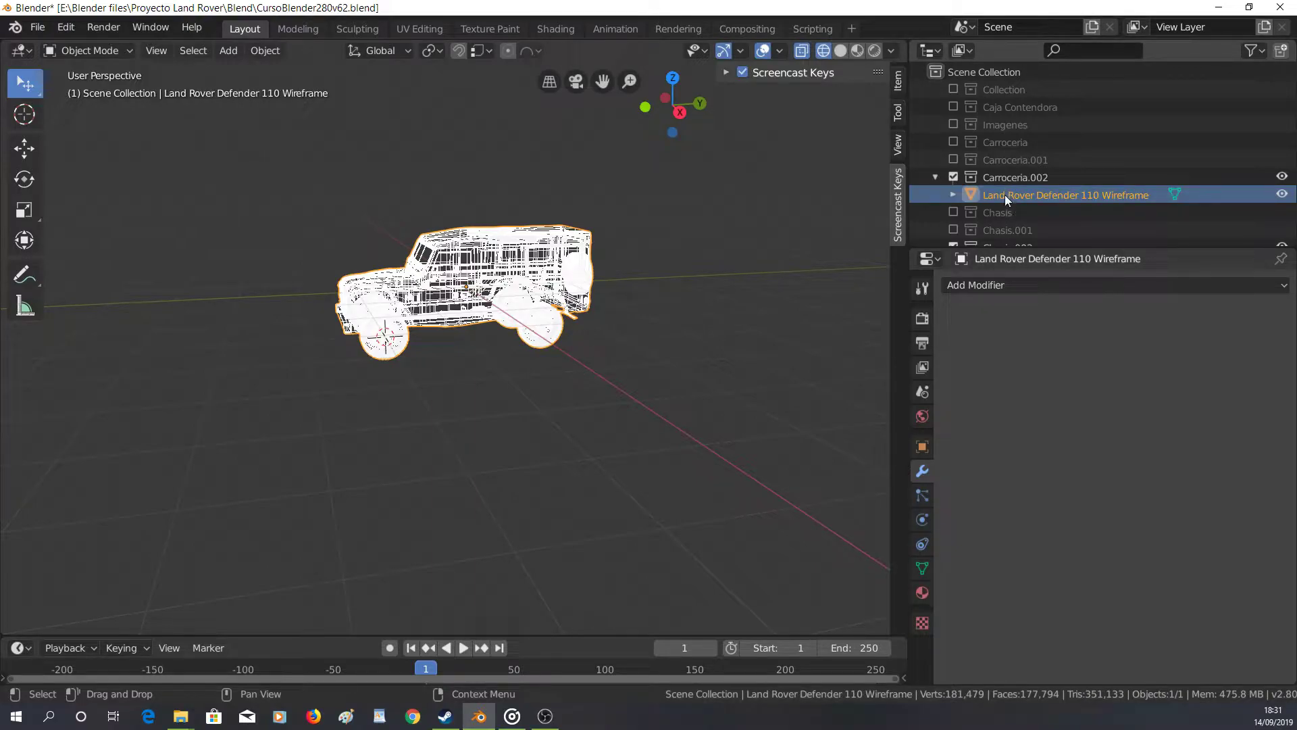
pyautogui.scroll(-3)
pyautogui.scroll(3)
pyautogui.click(1124, 196)
# Exclude the emptied .002 parts collections from the scene one by one
pyautogui.scroll(3)
pyautogui.scroll(-3)
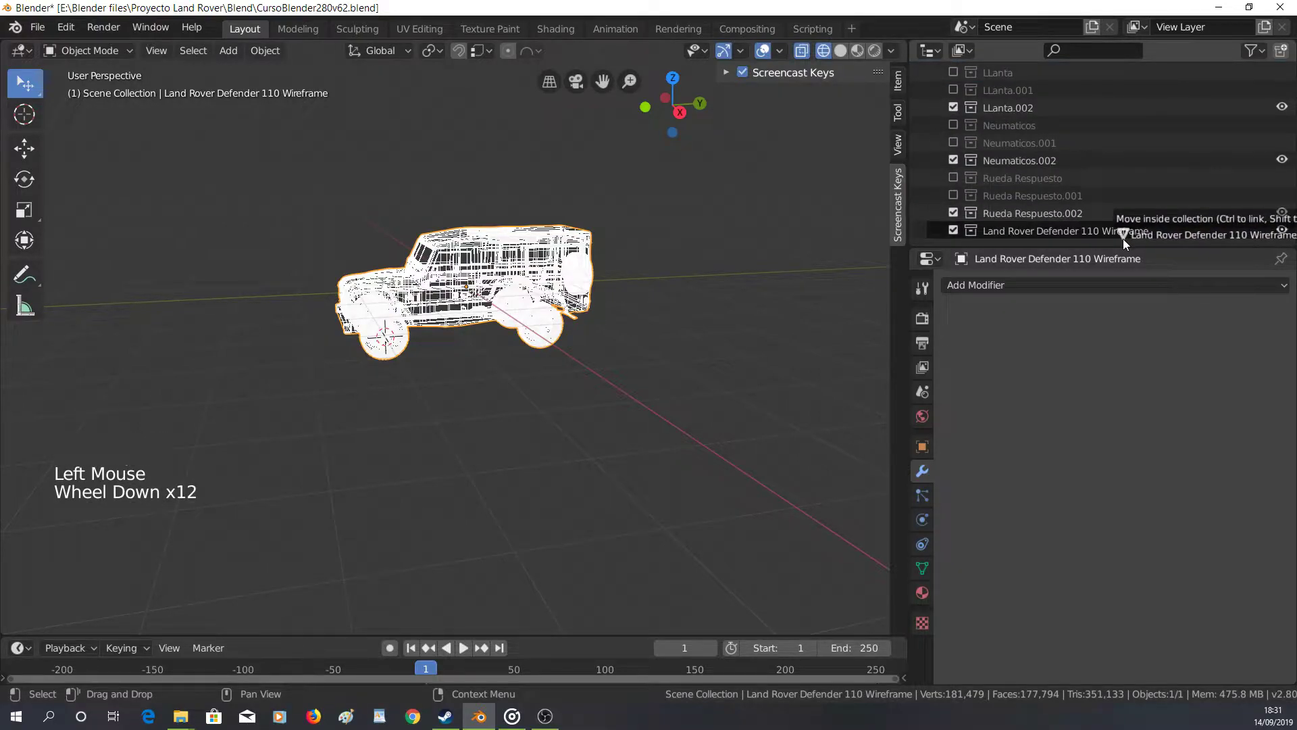
pyautogui.scroll(3)
pyautogui.click(1042, 189)
pyautogui.rightClick(1042, 188)
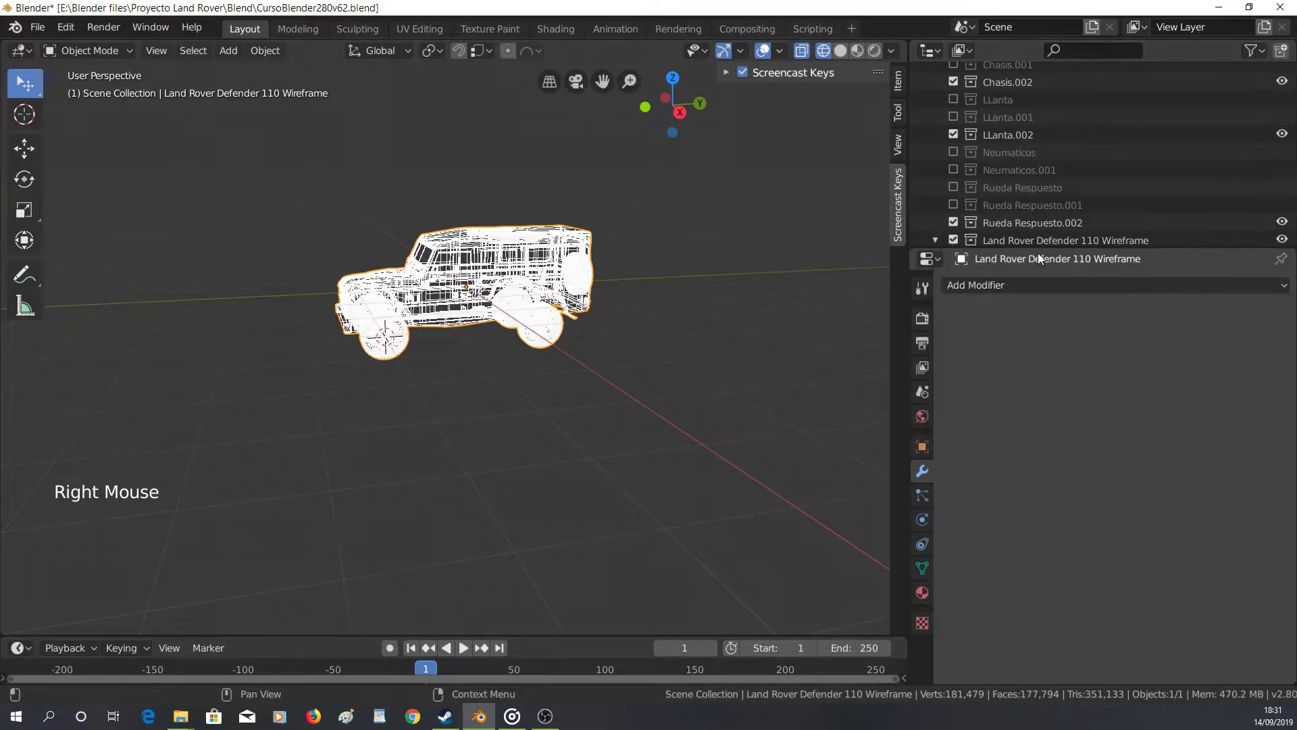
pyautogui.click(1041, 224)
pyautogui.rightClick(1041, 224)
pyautogui.scroll(3)
pyautogui.click(1018, 164)
pyautogui.rightClick(1017, 164)
pyautogui.click(1013, 117)
pyautogui.rightClick(1012, 117)
pyautogui.scroll(3)
pyautogui.click(1017, 106)
pyautogui.rightClick(1016, 106)
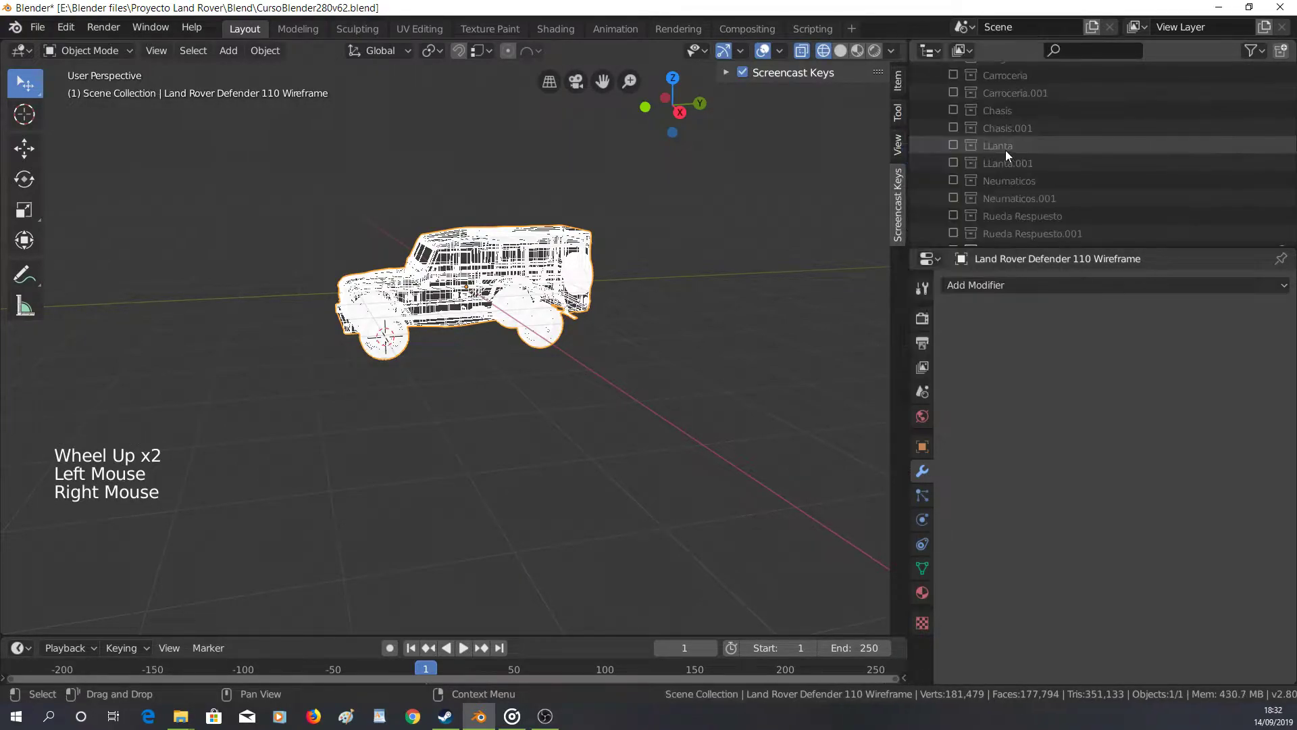
# Check the Carroceria object inside Carroceria.001, then make the Land Rover Defender 110 Wireframe collection active
pyautogui.scroll(3)
pyautogui.scroll(-3)
pyautogui.scroll(3)
pyautogui.click(961, 136)
pyautogui.click(940, 137)
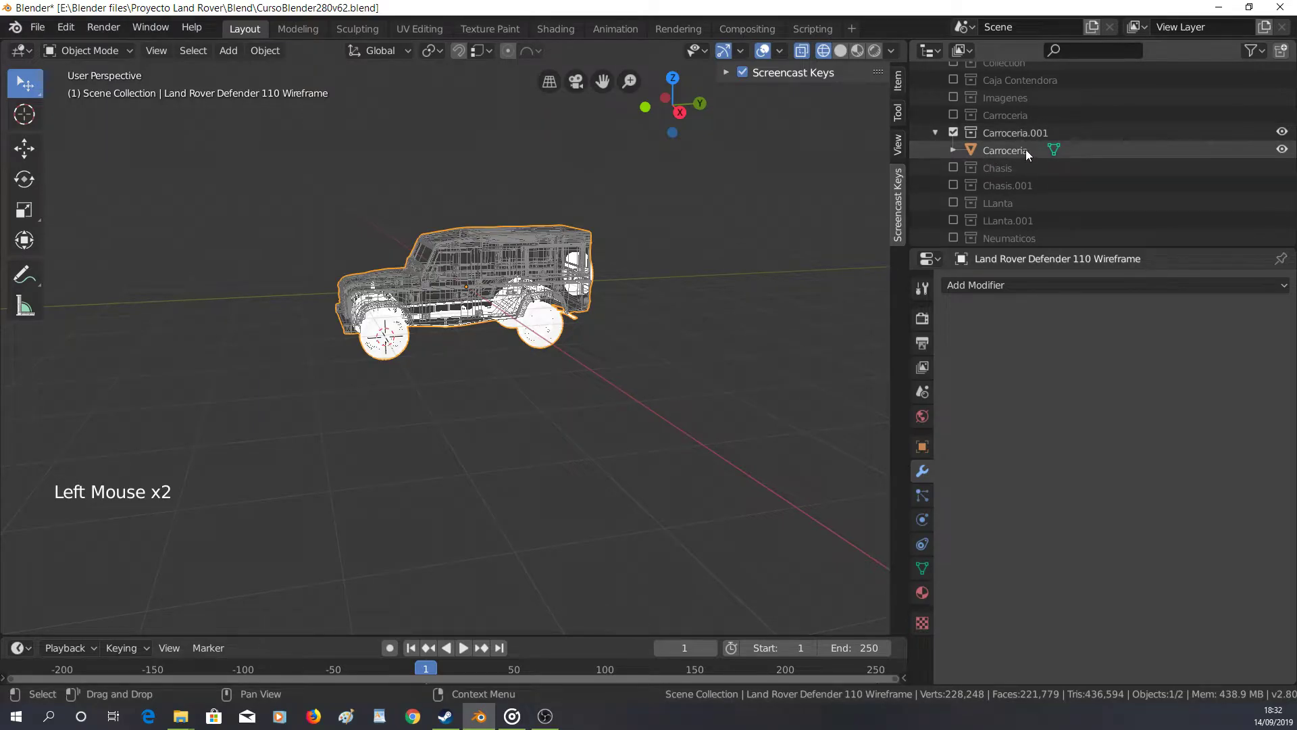
pyautogui.click(1030, 152)
pyautogui.click(942, 138)
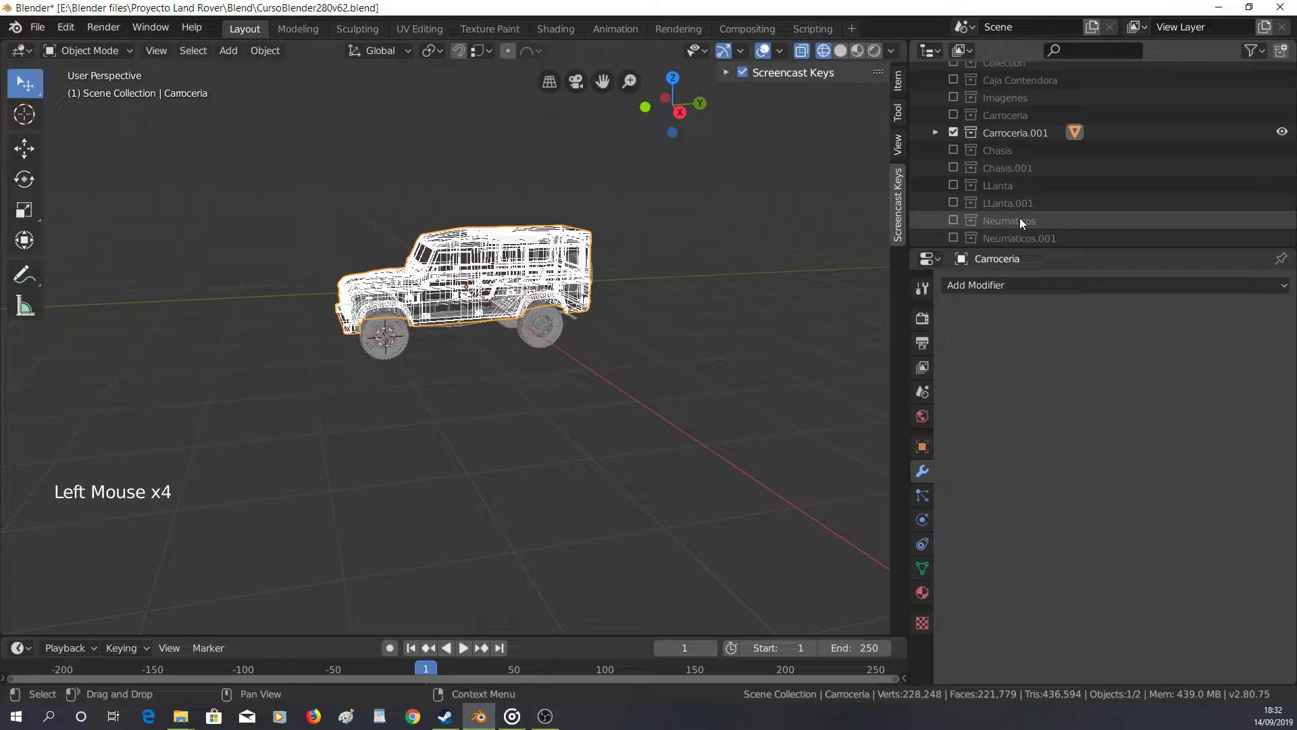
pyautogui.click(960, 132)
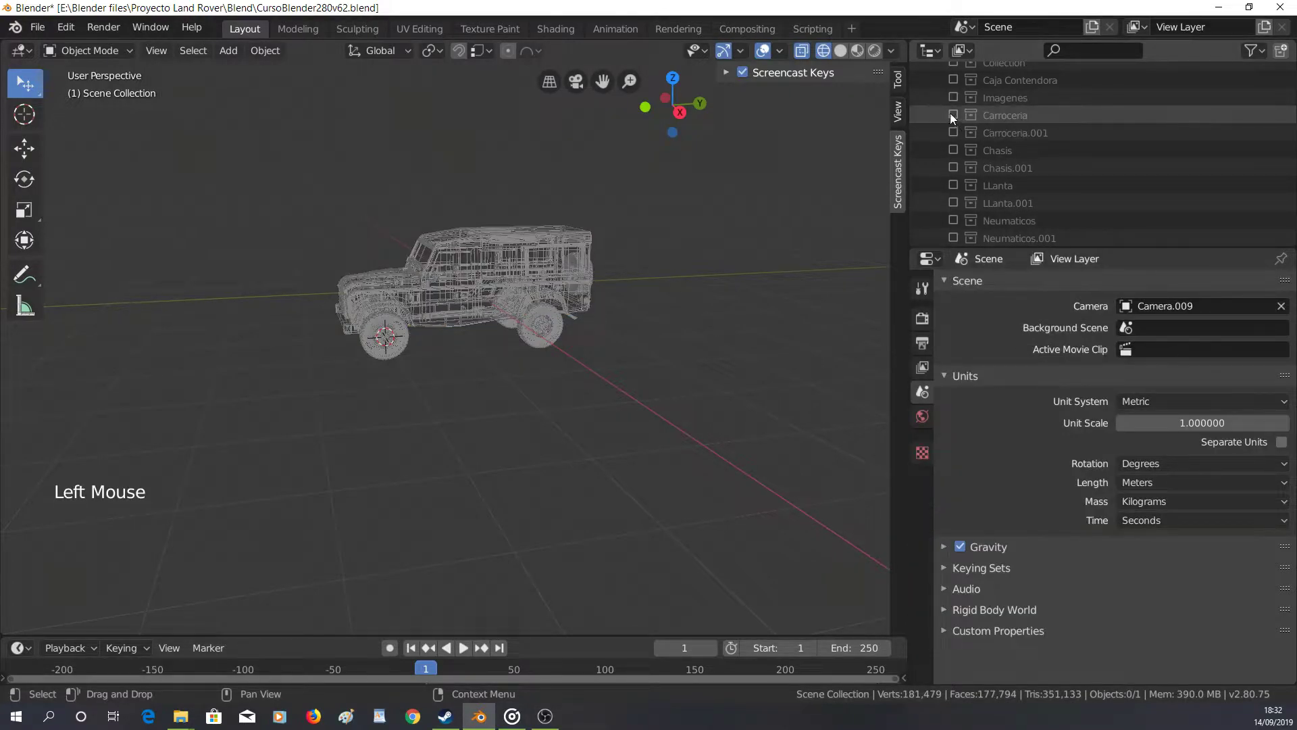
pyautogui.click(956, 117)
pyautogui.click(936, 119)
pyautogui.scroll(-3)
pyautogui.scroll(-3)
pyautogui.scroll(3)
pyautogui.click(938, 144)
pyautogui.scroll(-3)
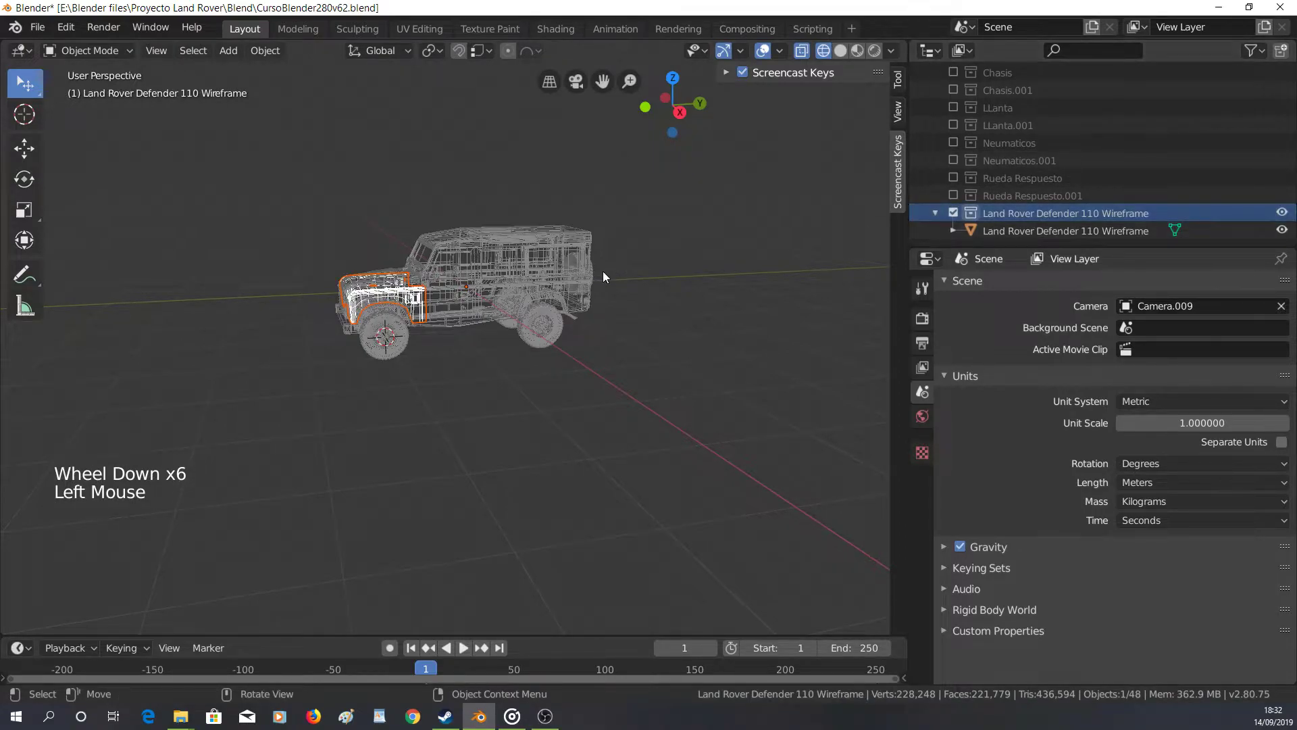
# Show the car in Solid shading again and orbit around it to inspect the clay look
pyautogui.middleClick(582, 312)
pyautogui.press('a')
pyautogui.press('a')
pyautogui.middleClick(621, 356)
pyautogui.press('shift+z')
pyautogui.middleClick(539, 375)
pyautogui.scroll(3)
pyautogui.middleClick(630, 387)
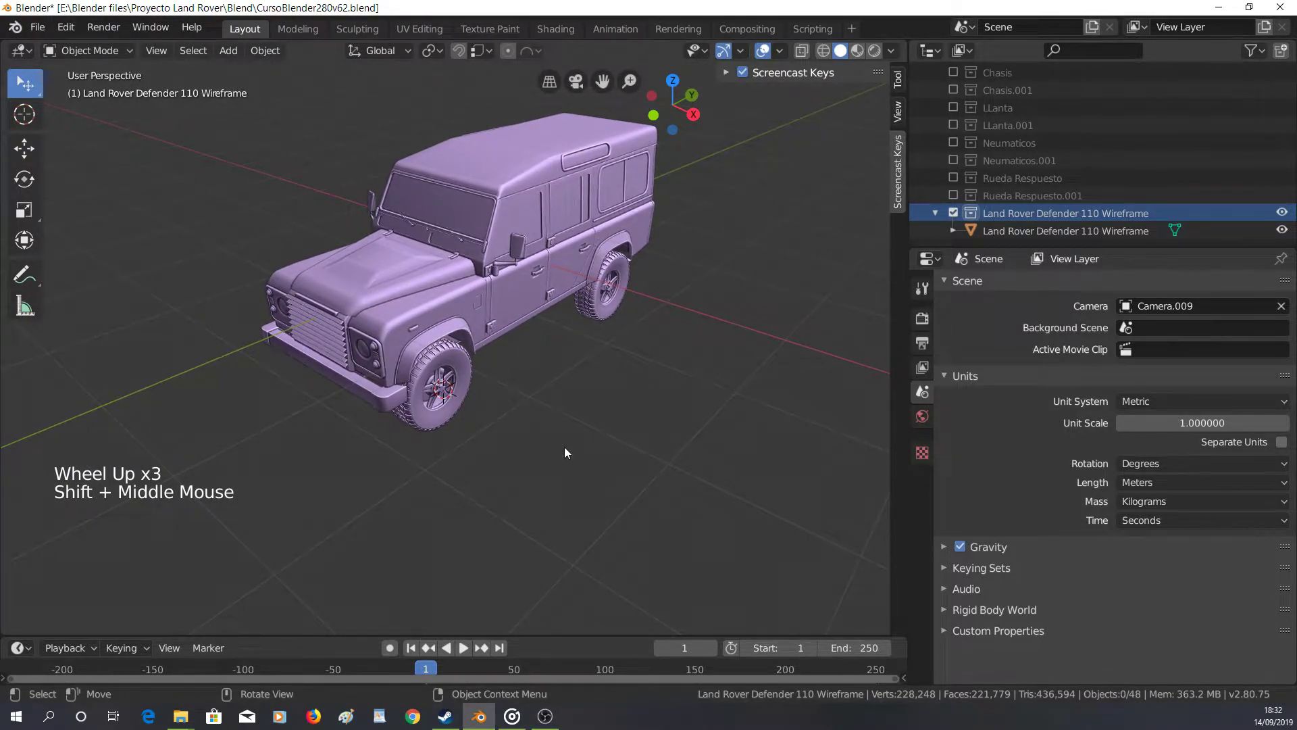
pyautogui.middleClick(422, 433)
pyautogui.middleClick(501, 400)
pyautogui.middleClick(605, 307)
pyautogui.middleClick(588, 302)
# Toggle Edit Mode on the front fender piece, then make the Land Rover Defender 110 Wireframe object active
pyautogui.press('Tab')
pyautogui.click(594, 281)
pyautogui.press('Tab')
pyautogui.press('Tab')
pyautogui.middleClick(627, 340)
pyautogui.press('Tab')
pyautogui.press('Tab')
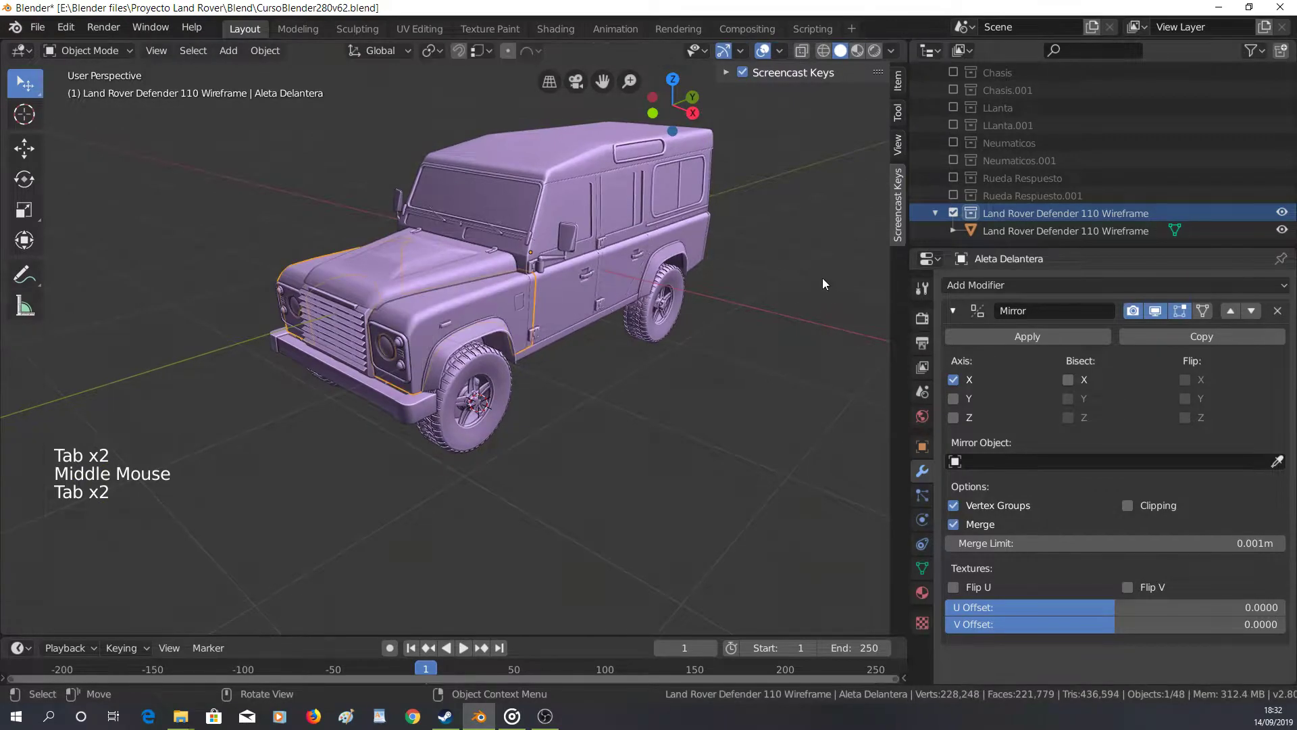
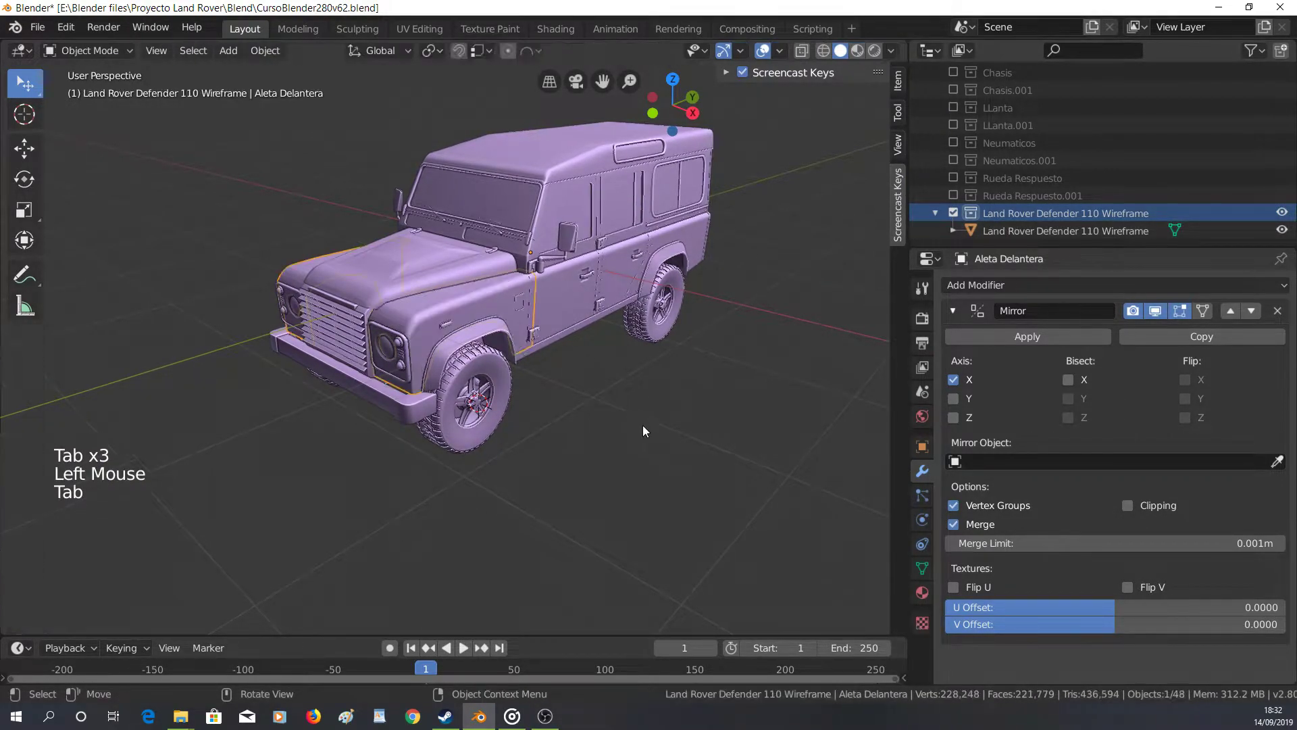
pyautogui.click(647, 428)
pyautogui.click(1028, 228)
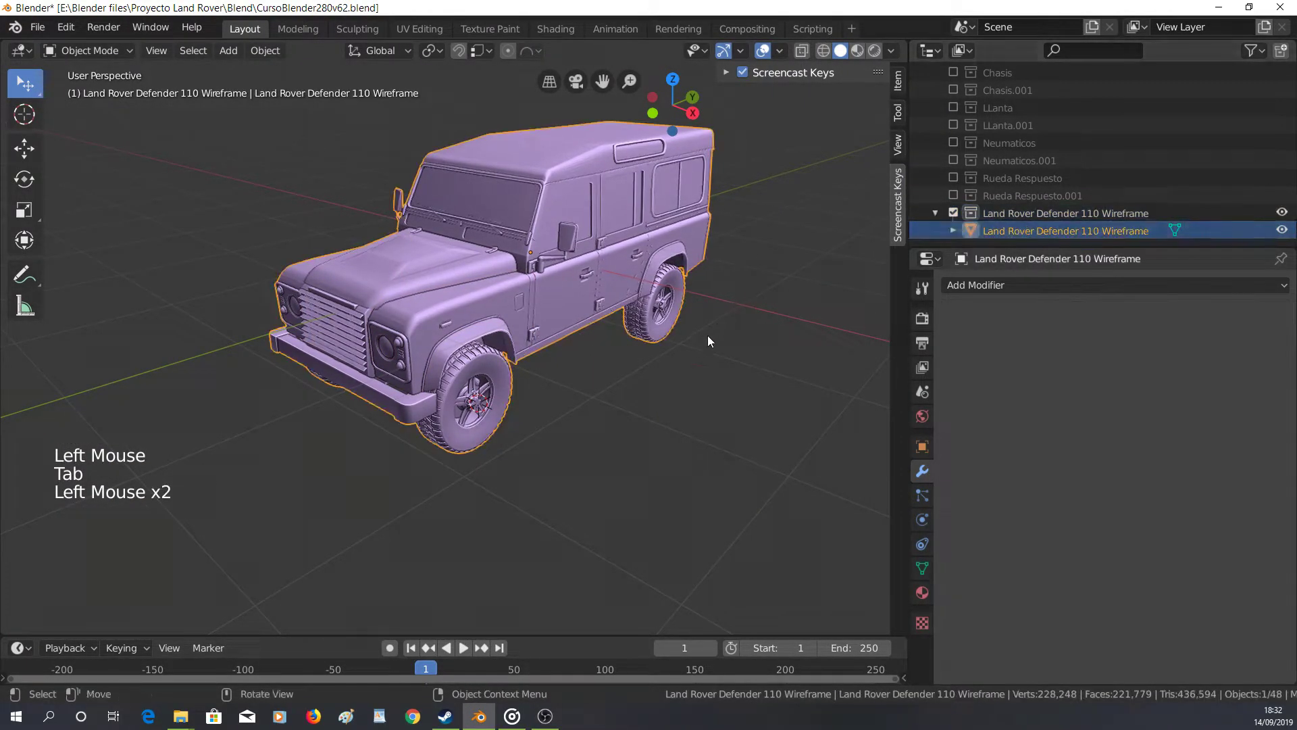
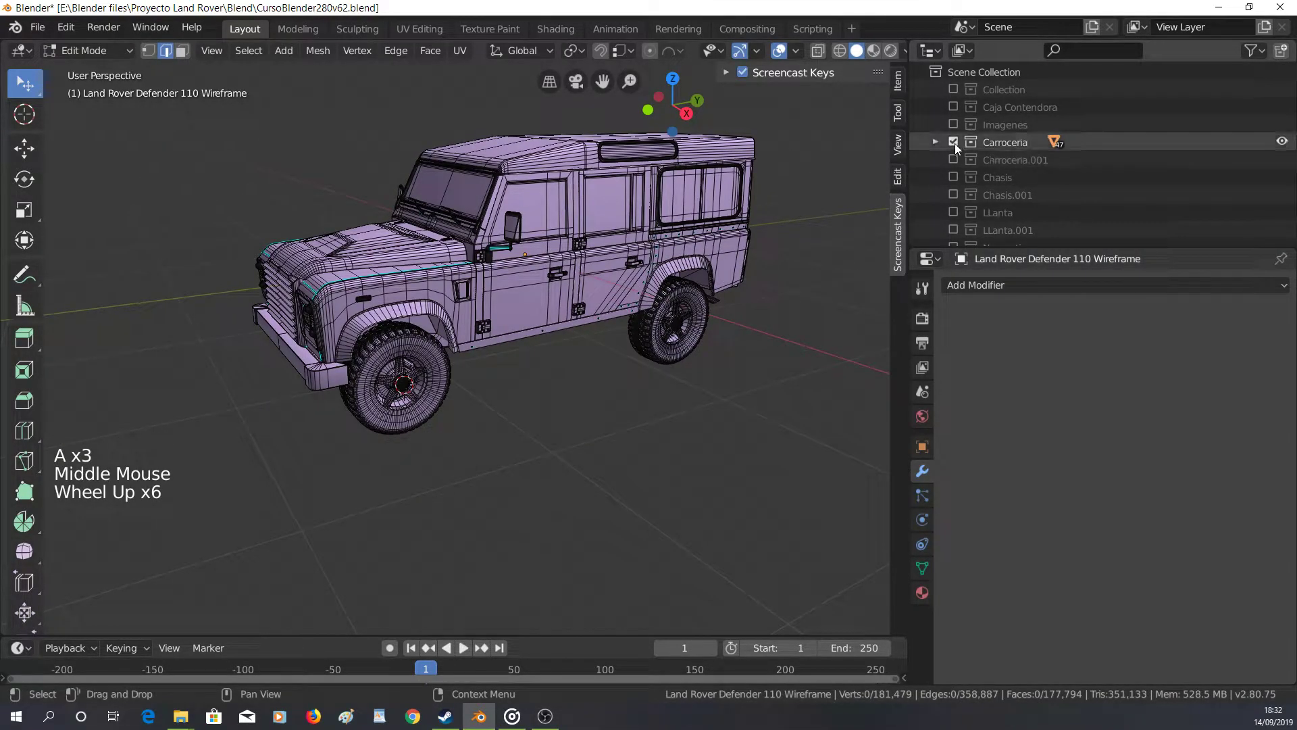
# Exclude the Carroceria collection, then select the connected front wheel geometry and start moving it
pyautogui.click(958, 146)
pyautogui.scroll(3)
pyautogui.scroll(-3)
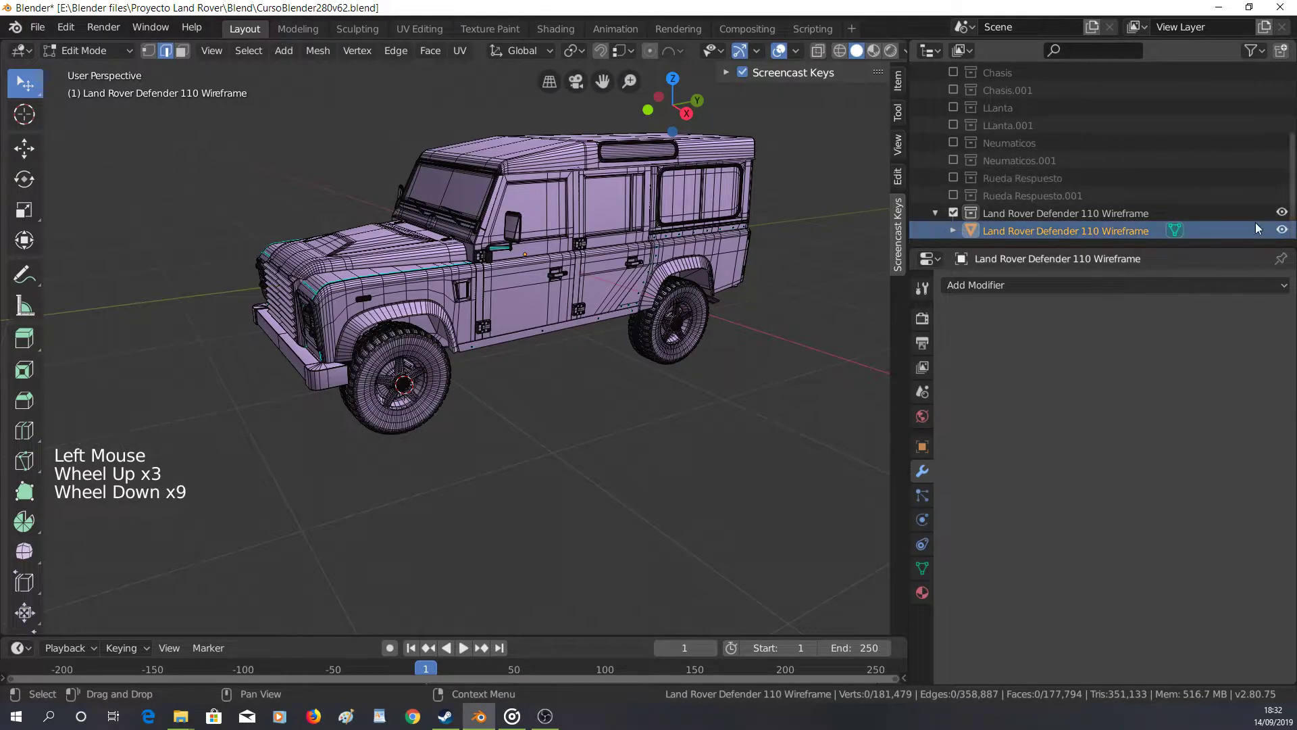
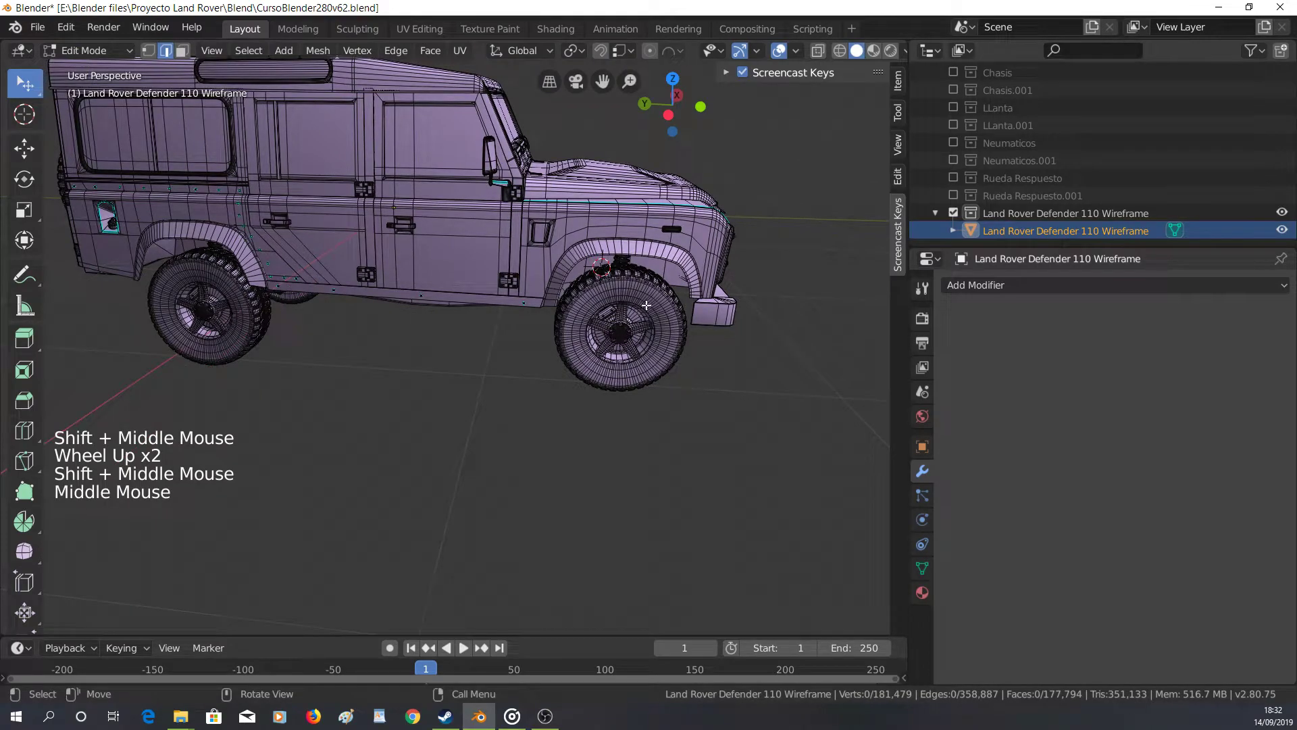
pyautogui.press('l')
pyautogui.press('g')
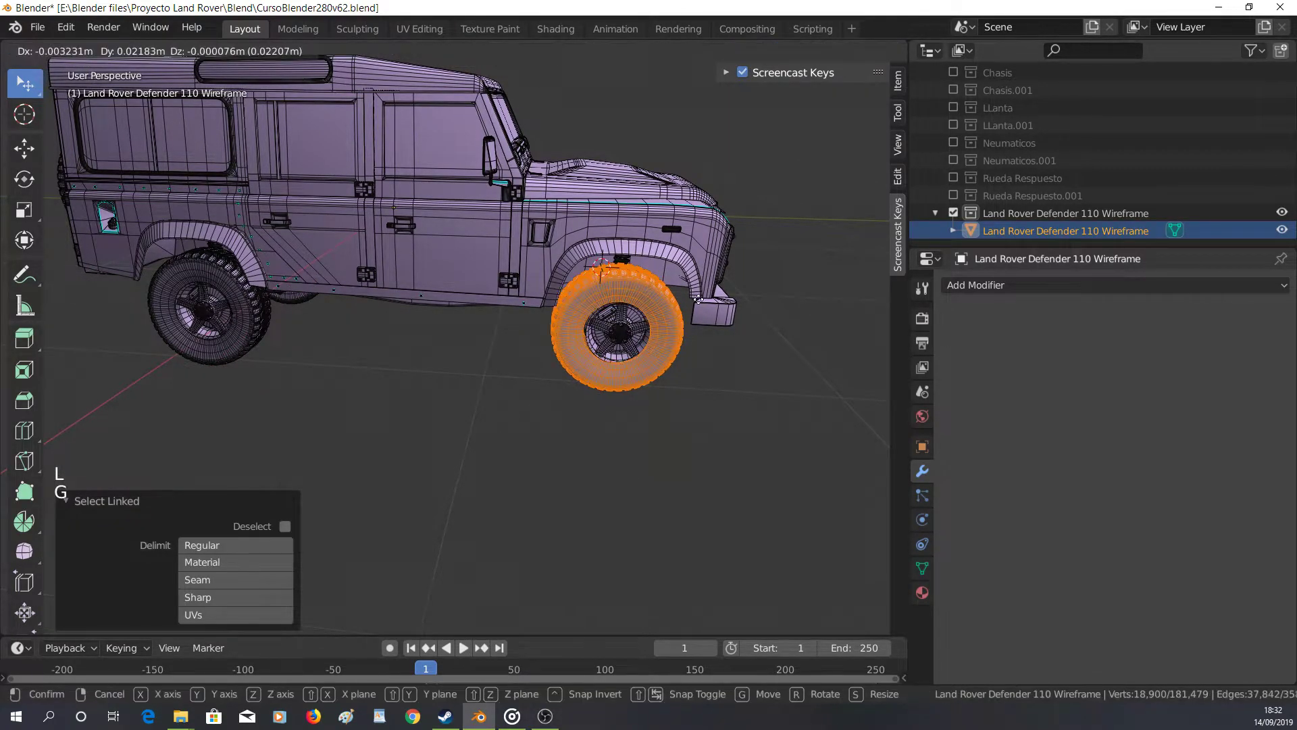
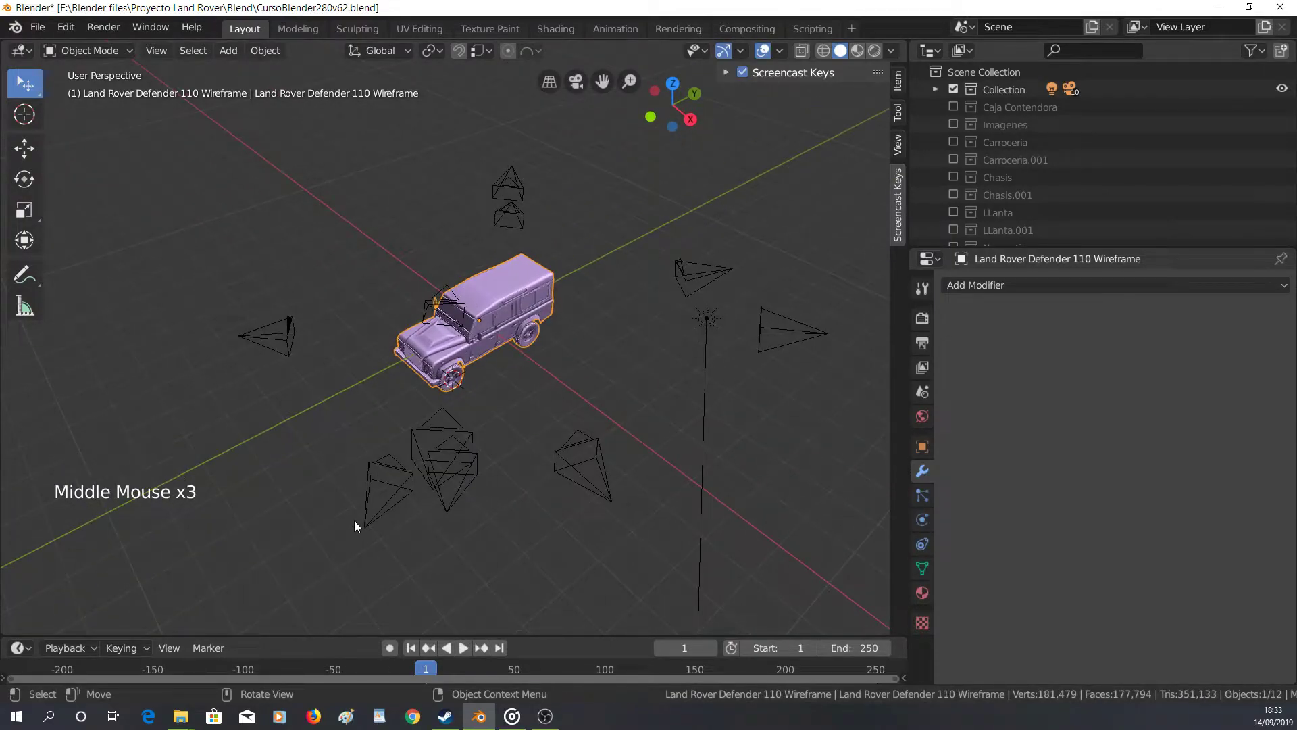
# Make one of the existing cameras the scene camera and check the car through it
pyautogui.click(373, 525)
pyautogui.middleClick(433, 529)
pyautogui.press('KP_0')
pyautogui.press('ctrl+KP_0')
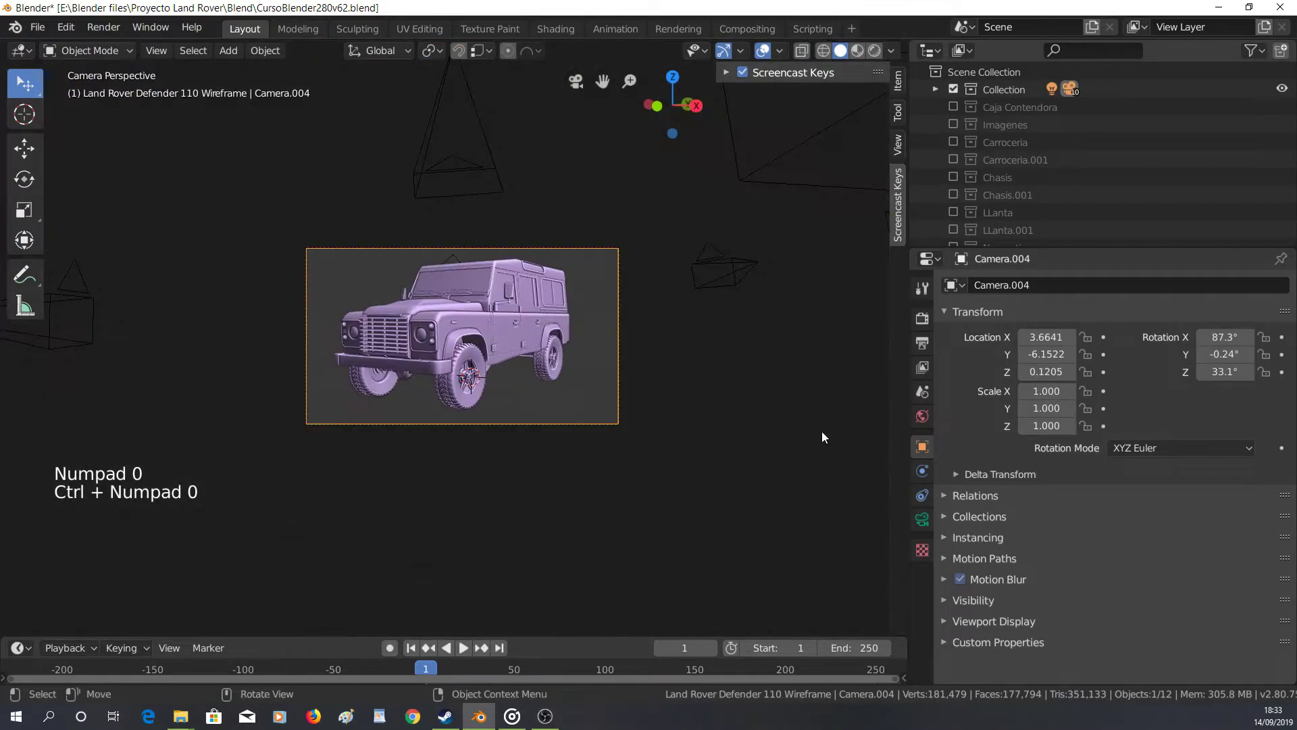
pyautogui.middleClick(371, 285)
pyautogui.scroll(-3)
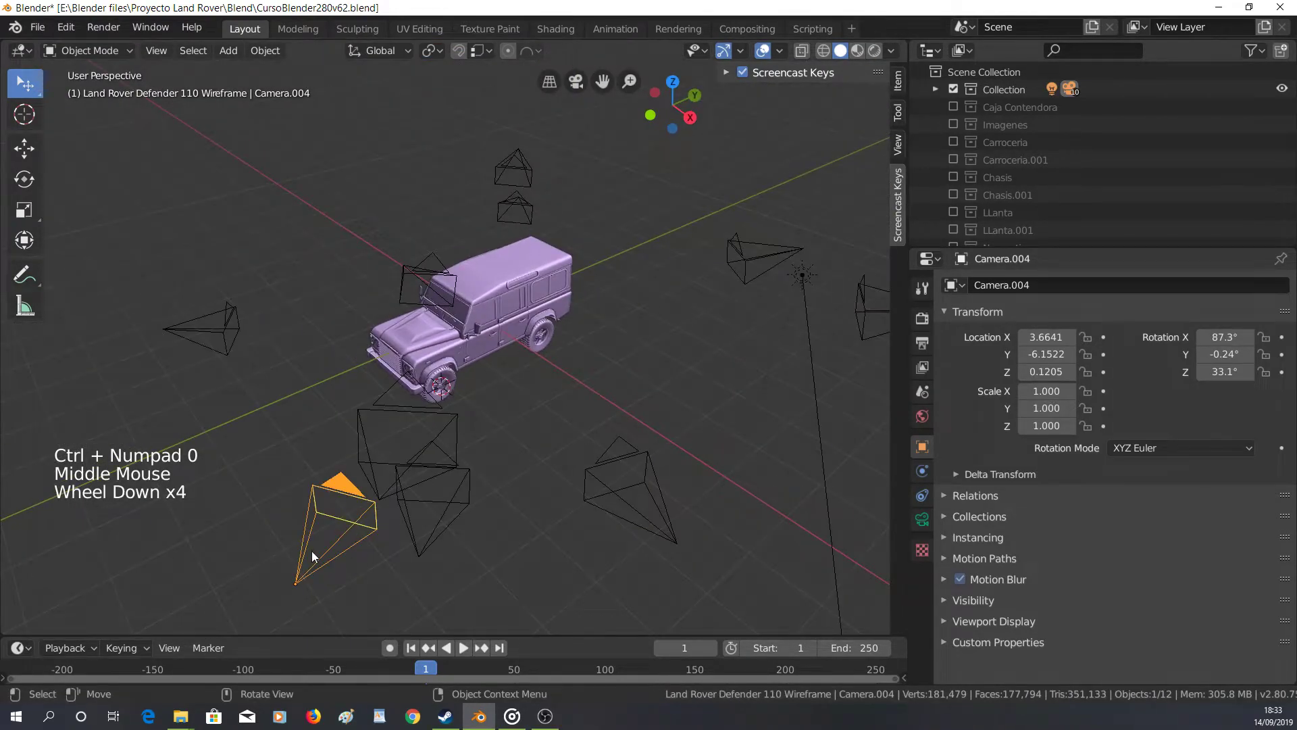
pyautogui.middleClick(345, 552)
pyautogui.middleClick(482, 460)
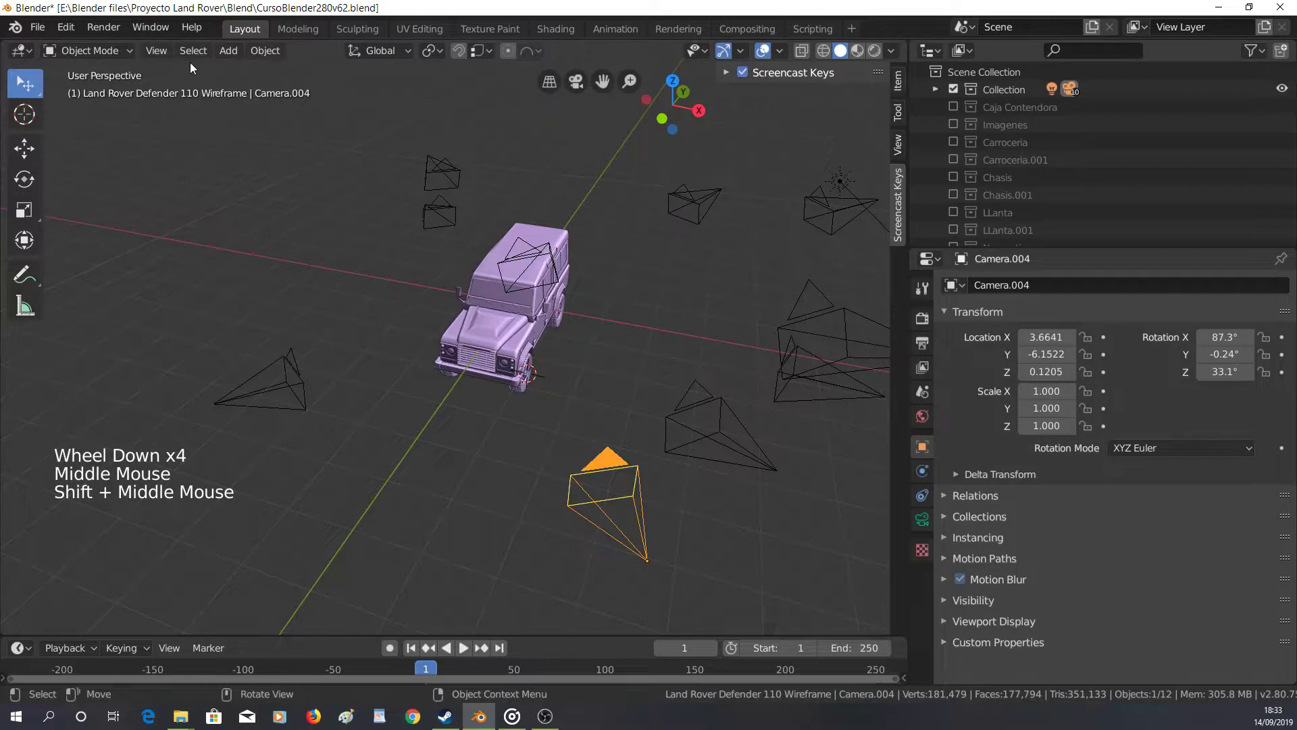
# Add a new camera to the scene and move it away from the car and upward
pyautogui.click(236, 53)
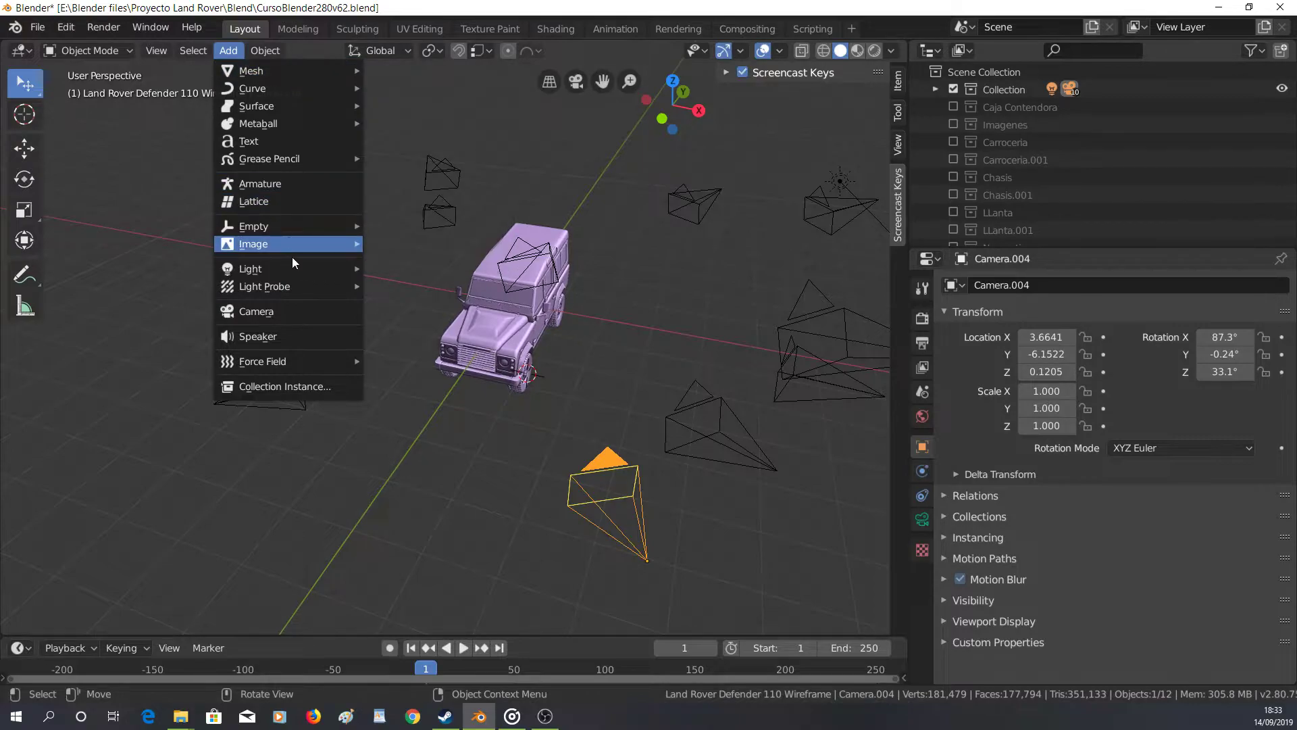
pyautogui.scroll(-3)
pyautogui.middleClick(450, 420)
pyautogui.middleClick(429, 397)
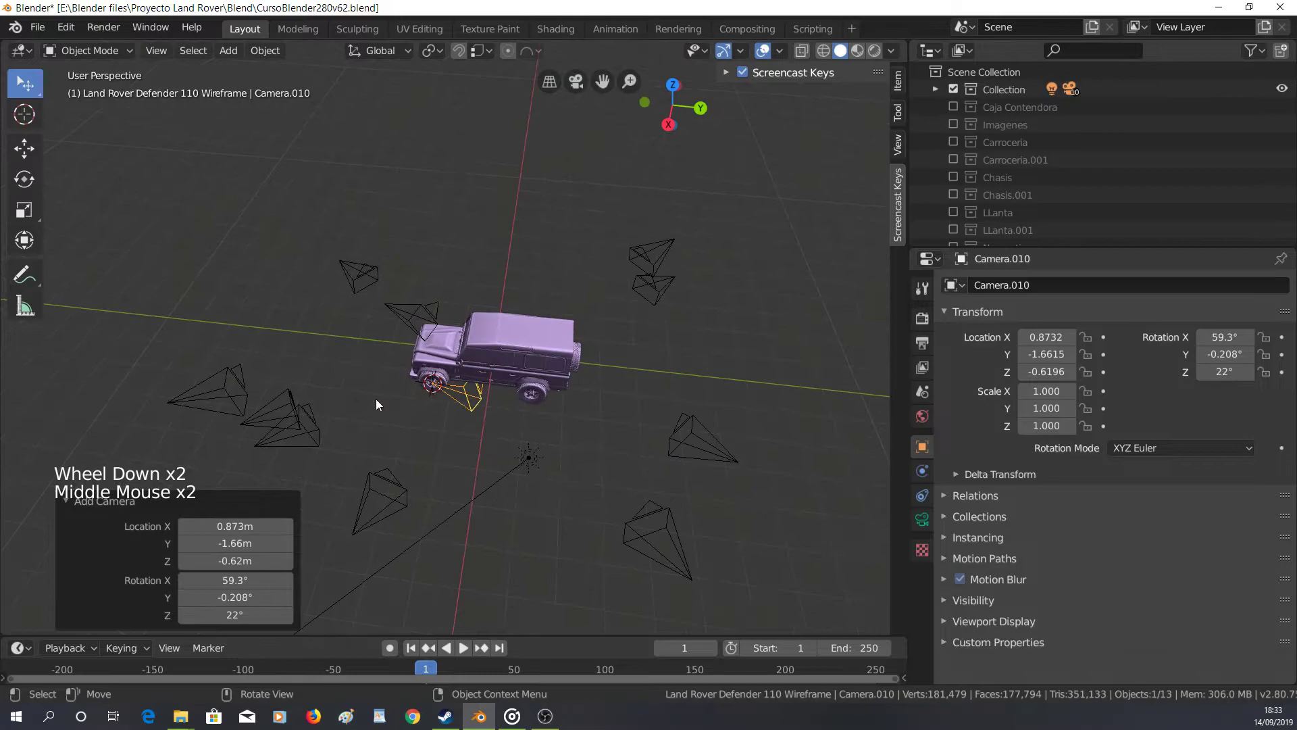
pyautogui.middleClick(435, 394)
pyautogui.scroll(3)
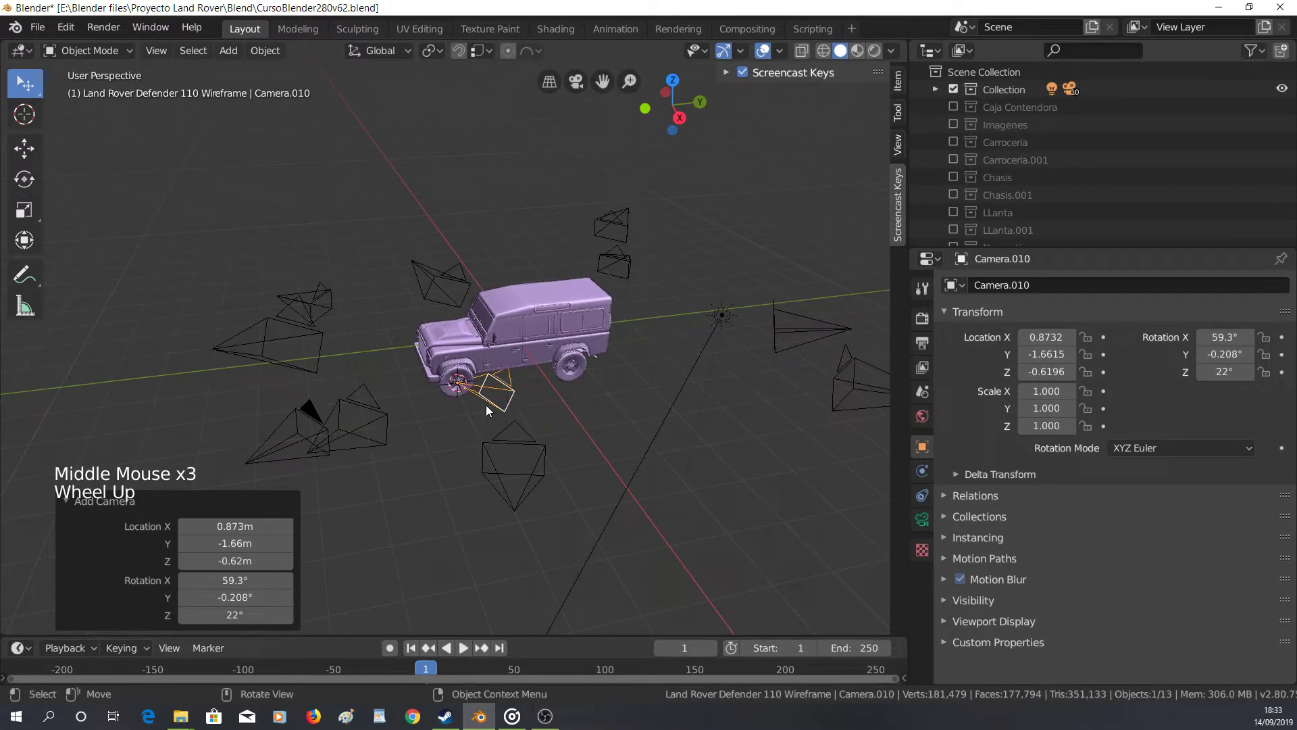
pyautogui.press('g')
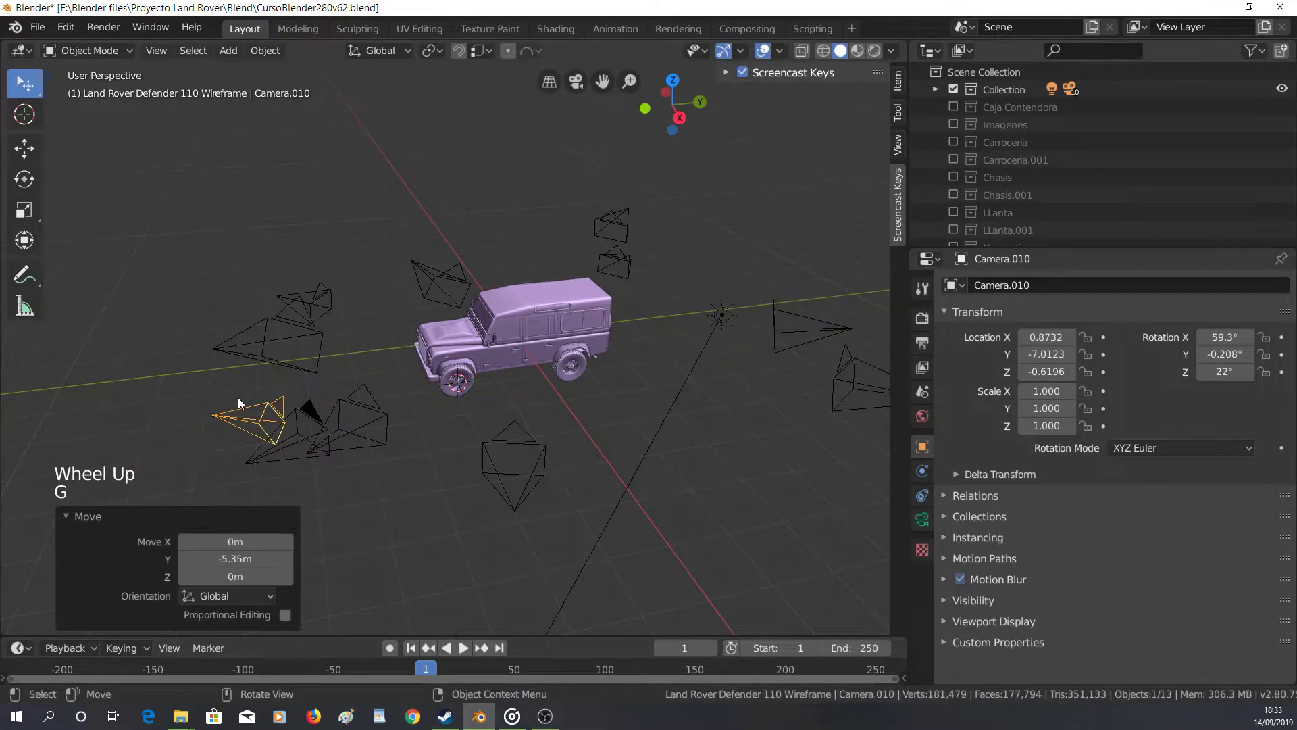
pyautogui.press('g')
pyautogui.middleClick(327, 362)
pyautogui.middleClick(458, 523)
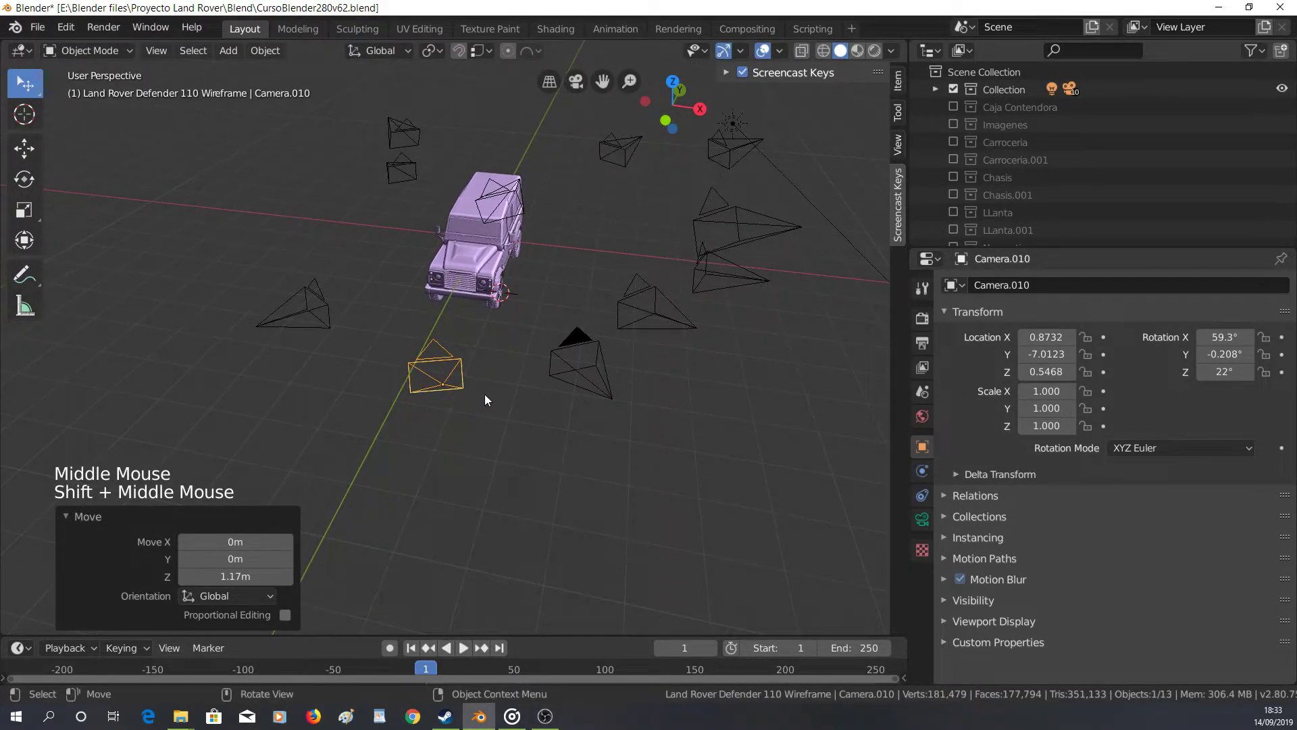
# Look through the new camera, raise, shift along X and rotate it toward the car, undoing the last adjustments
pyautogui.press('ctrl+KP_0')
pyautogui.scroll(-3)
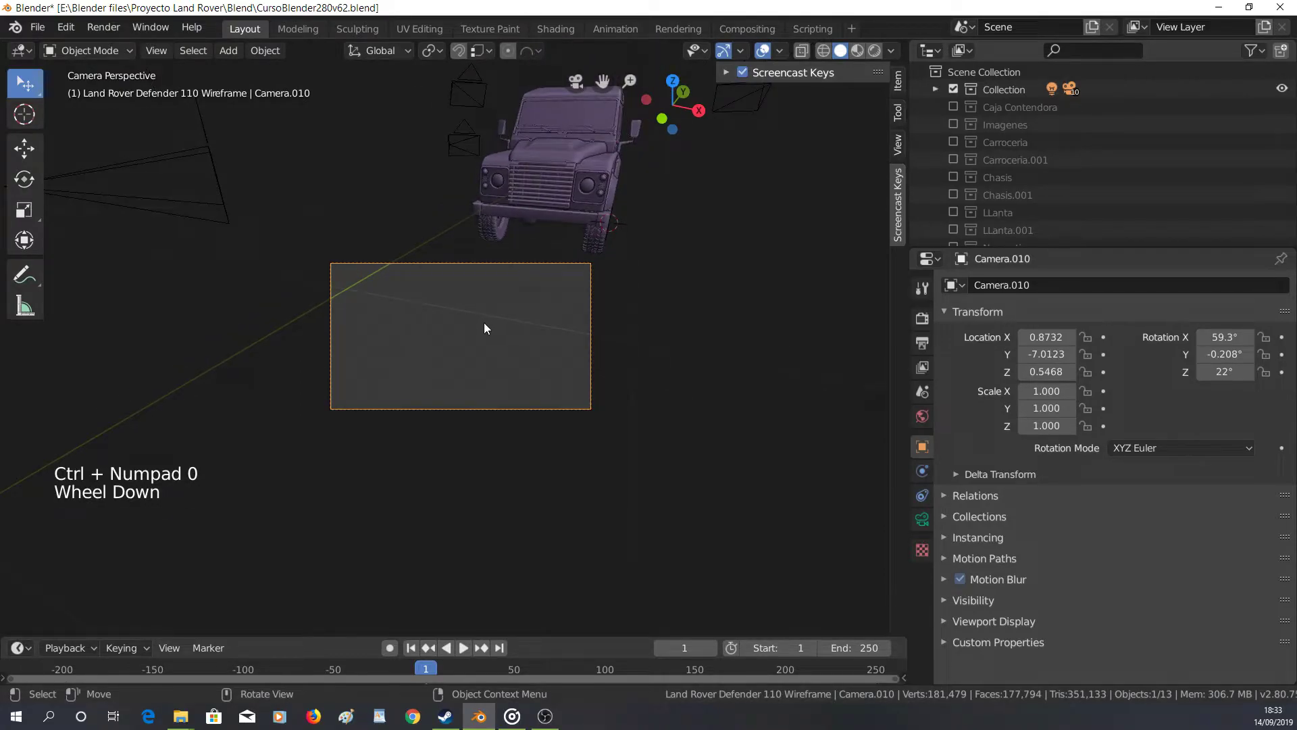
pyautogui.press('g')
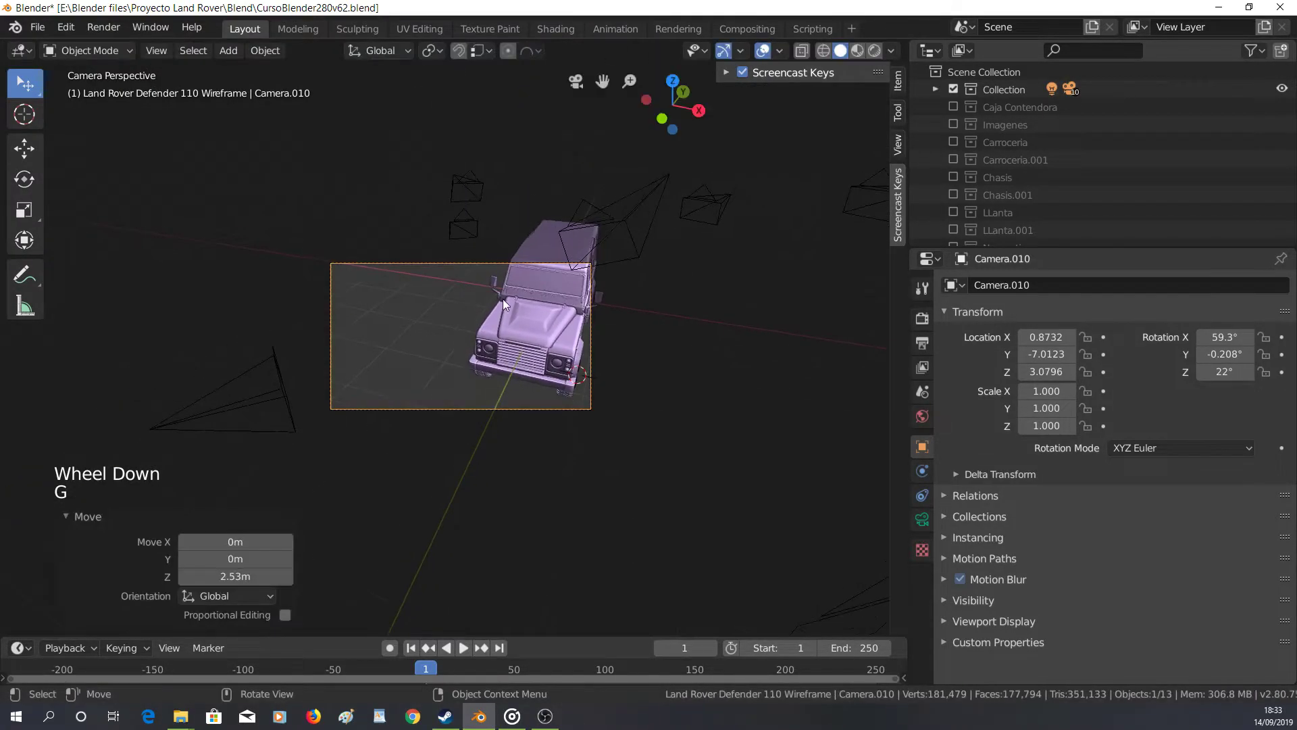
pyautogui.press('r')
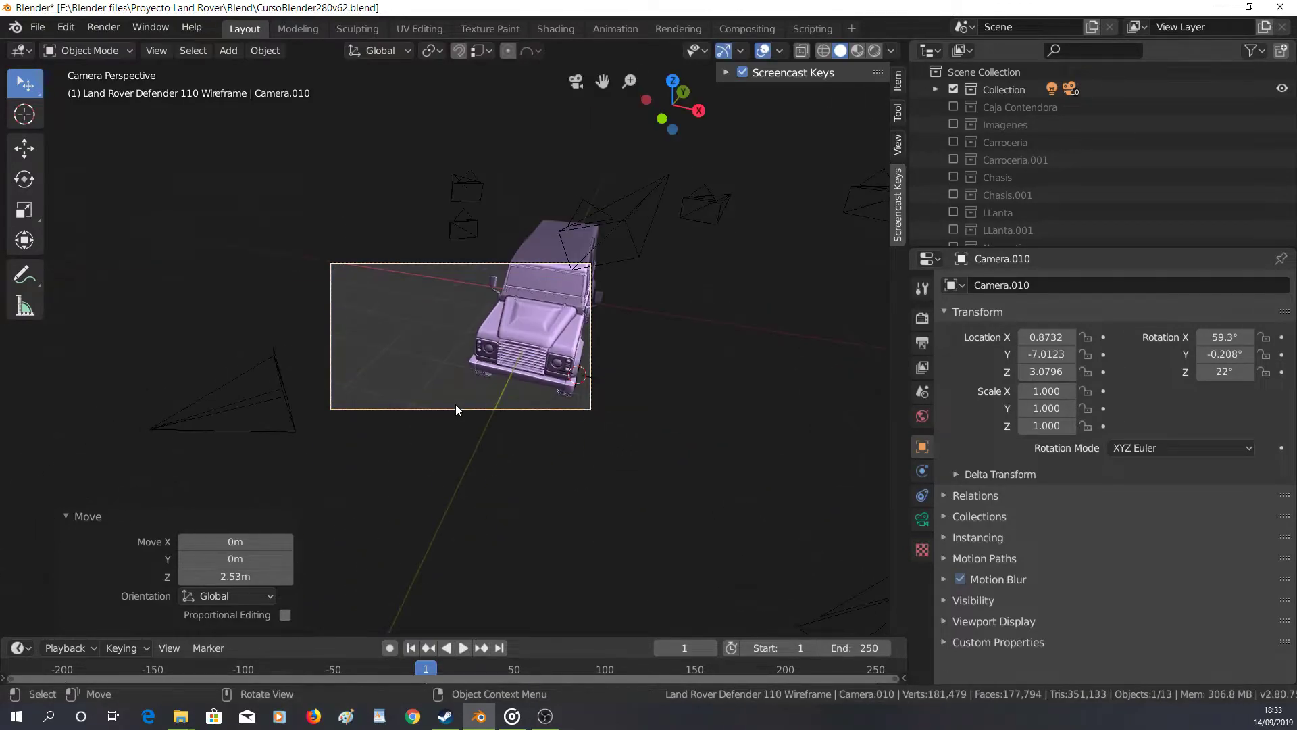
pyautogui.press('g')
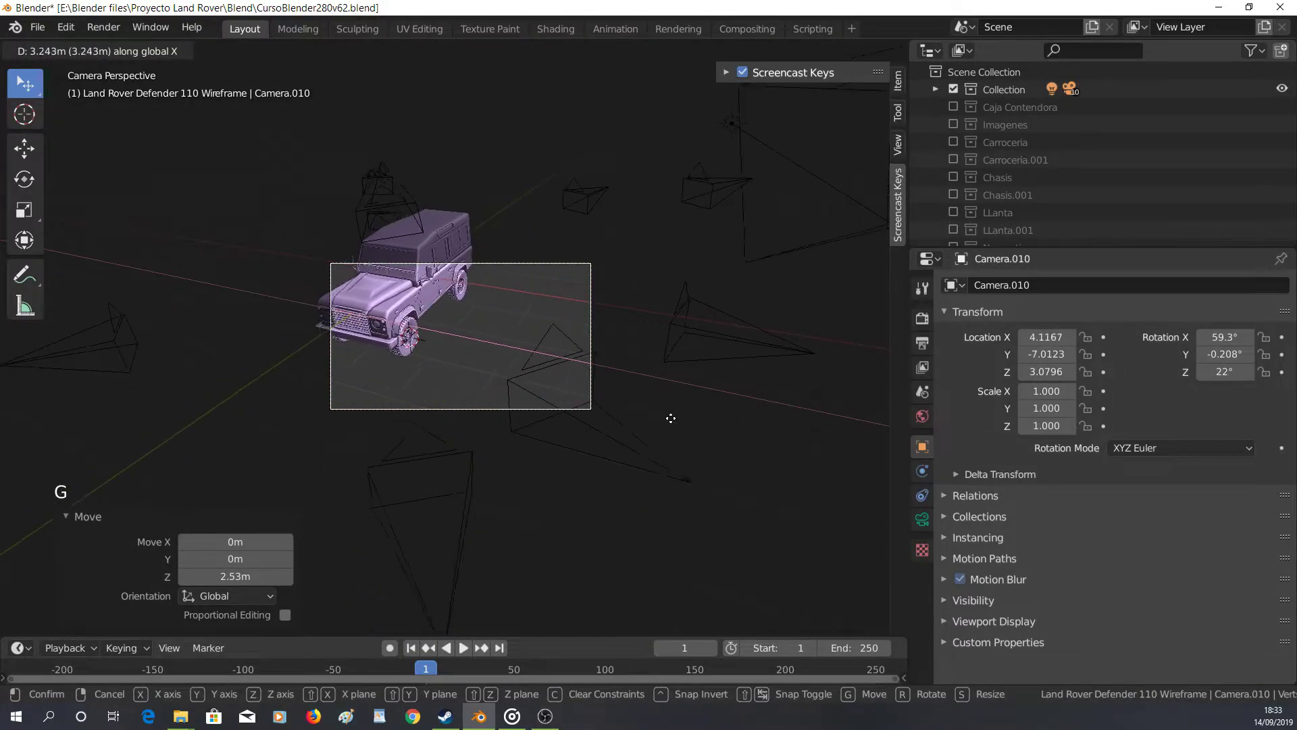
pyautogui.press('r')
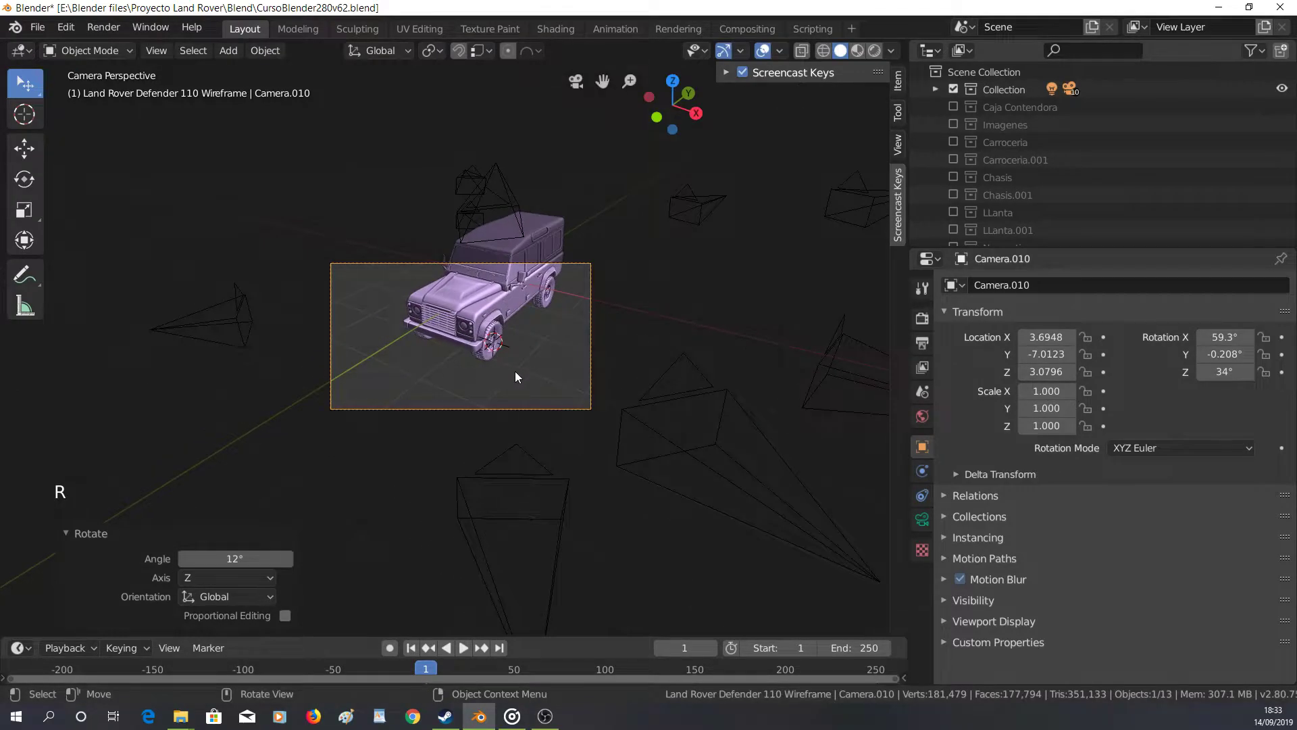
pyautogui.press('g')
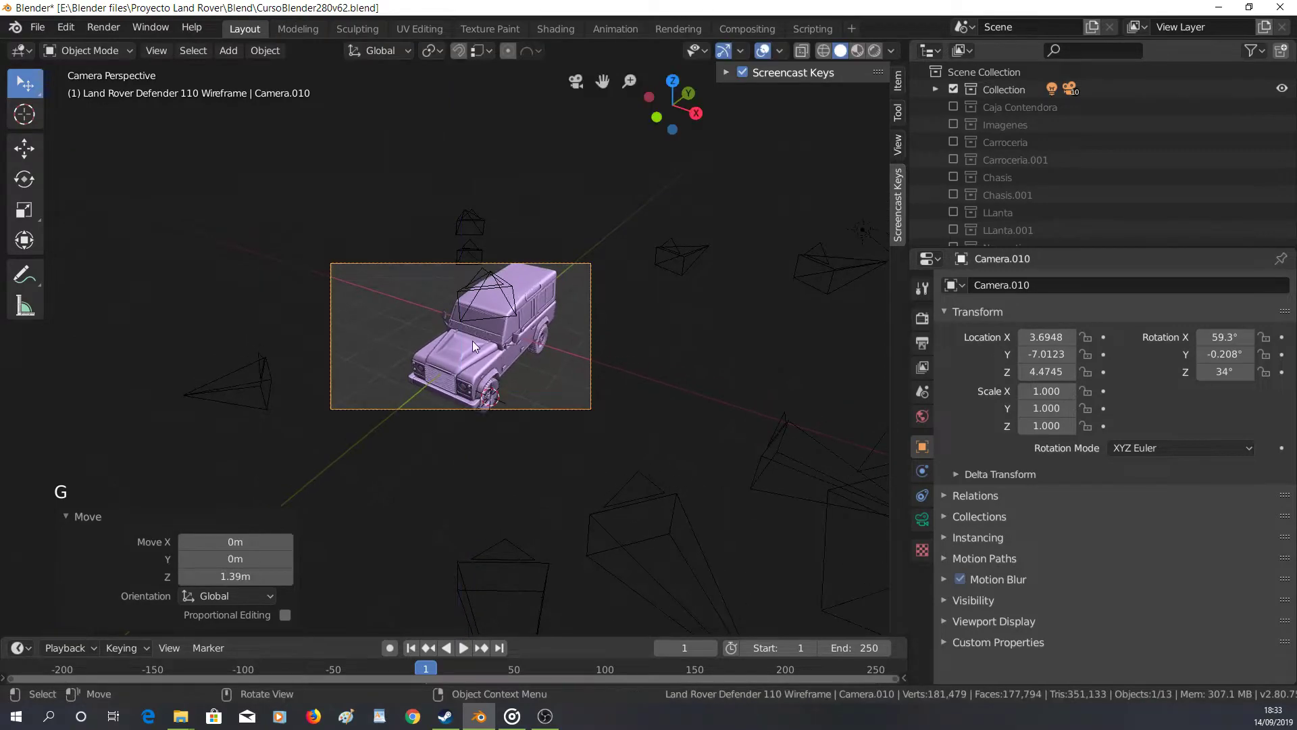
pyautogui.scroll(3)
pyautogui.scroll(3)
pyautogui.scroll(-3)
pyautogui.press('ctrl+z')
pyautogui.press('ctrl+z')
pyautogui.scroll(-3)
pyautogui.middleClick(599, 470)
pyautogui.scroll(-3)
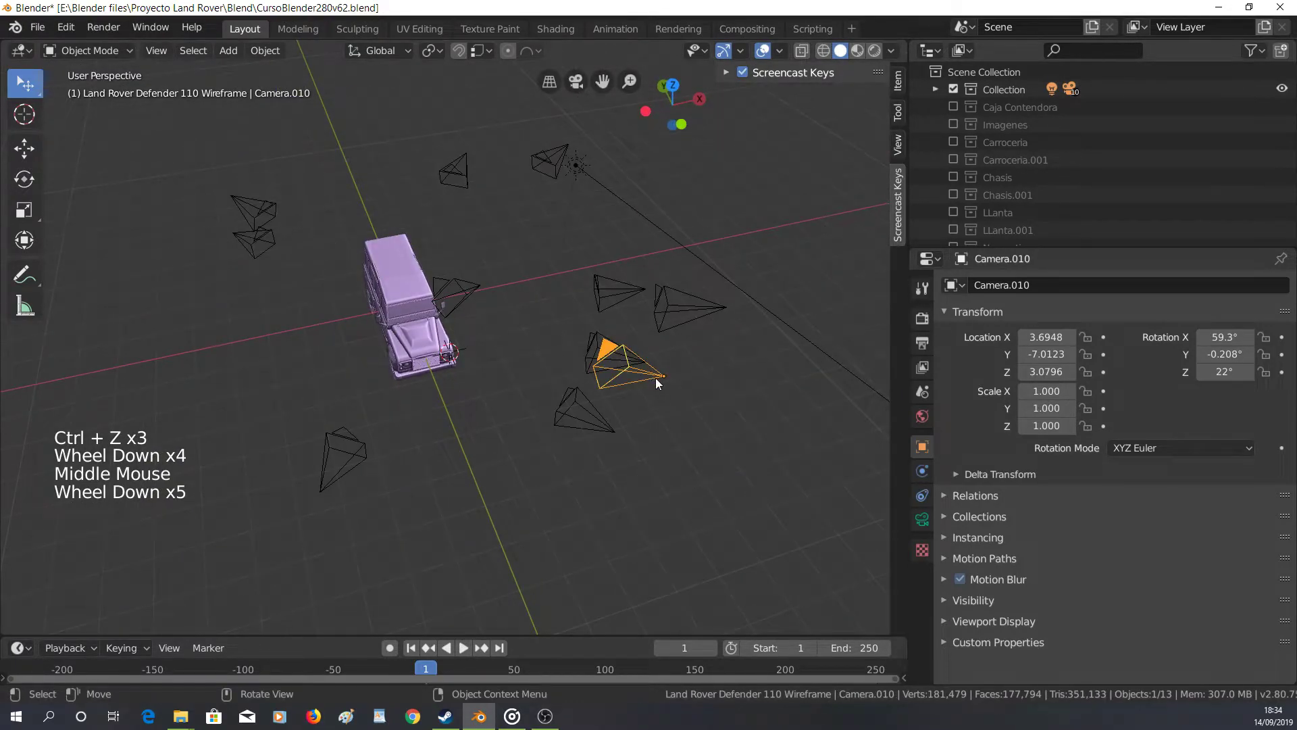
# Delete the extra camera and undo an accidental duplicate while orbiting the scene
pyautogui.press('Delete')
pyautogui.middleClick(609, 452)
pyautogui.scroll(3)
pyautogui.middleClick(462, 342)
pyautogui.scroll(-3)
pyautogui.middleClick(494, 376)
pyautogui.click(681, 392)
pyautogui.press('shift+d')
pyautogui.press('ctrl+z')
pyautogui.middleClick(585, 426)
# Check the view through two of the remaining cameras and select the light
pyautogui.click(561, 515)
pyautogui.press('ctrl+KP_0')
pyautogui.middleClick(434, 483)
pyautogui.scroll(-3)
pyautogui.click(565, 546)
pyautogui.press('ctrl+KP_0')
pyautogui.scroll(-3)
pyautogui.middleClick(528, 297)
pyautogui.middleClick(526, 348)
pyautogui.scroll(-3)
pyautogui.middleClick(530, 366)
pyautogui.scroll(-3)
pyautogui.click(545, 364)
pyautogui.middleClick(629, 447)
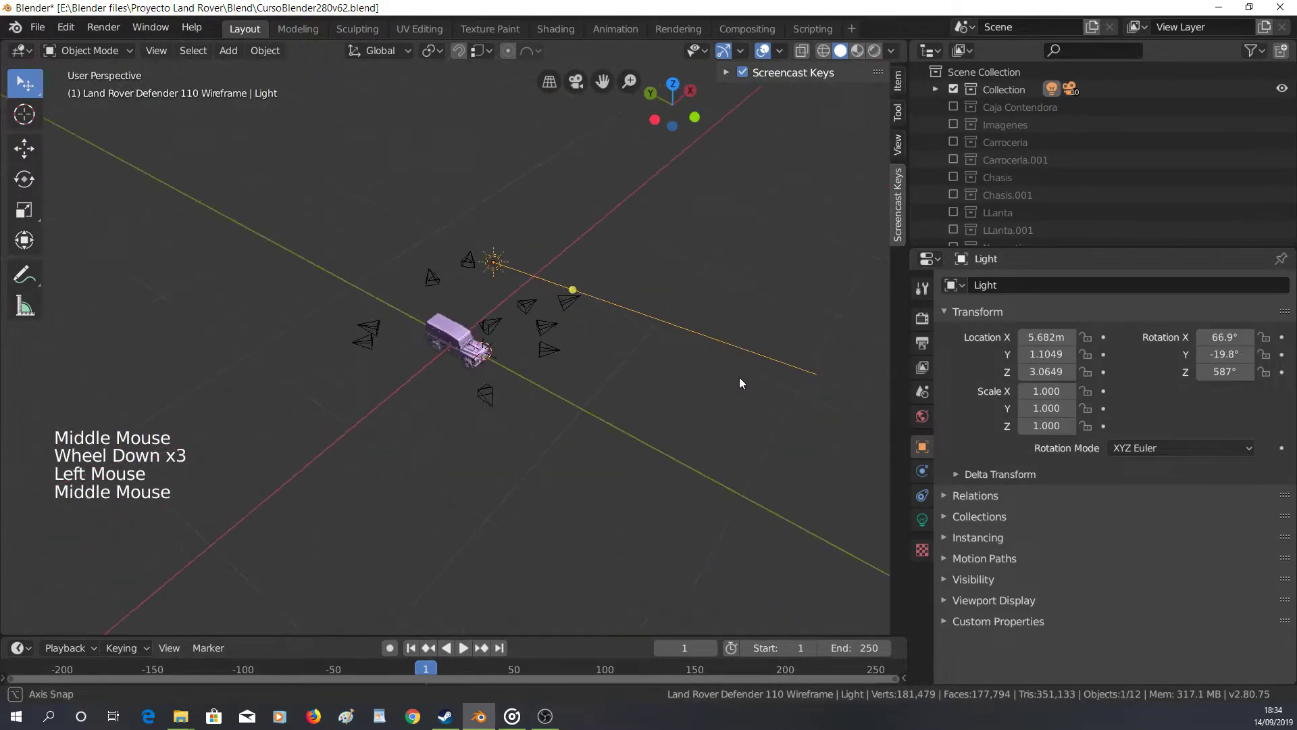
# Select Camera.005 and set its lens Clip End to 1000 m
pyautogui.click(505, 313)
pyautogui.click(923, 528)
pyautogui.middleClick(772, 439)
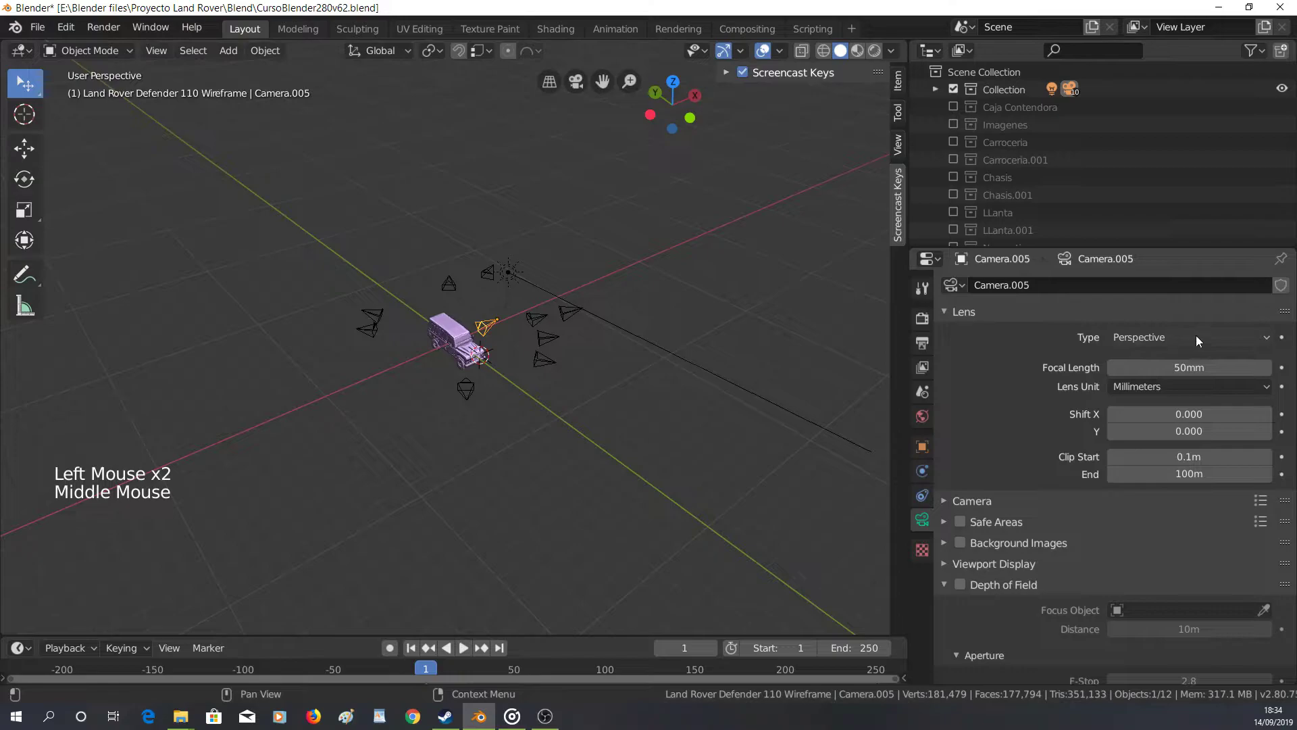
pyautogui.middleClick(419, 426)
pyautogui.scroll(3)
pyautogui.middleClick(595, 365)
pyautogui.middleClick(677, 316)
pyautogui.middleClick(640, 341)
pyautogui.scroll(-3)
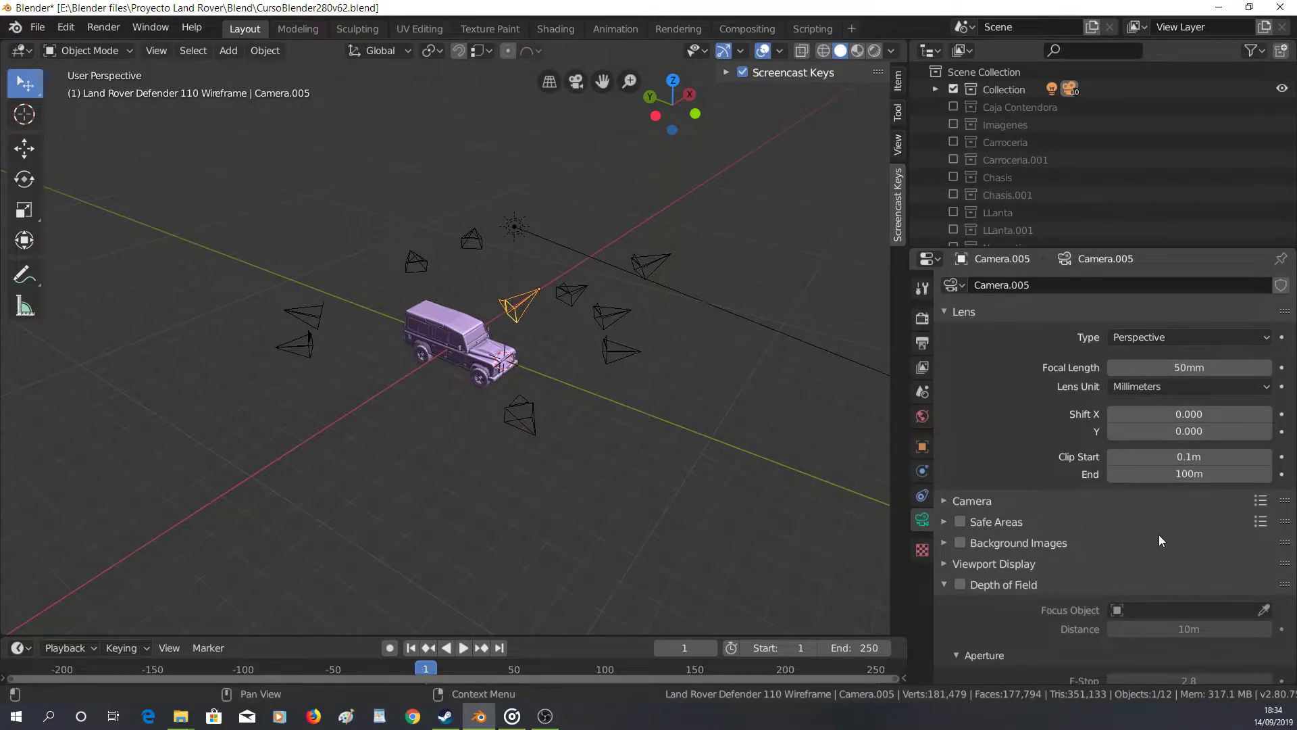
pyautogui.scroll(-3)
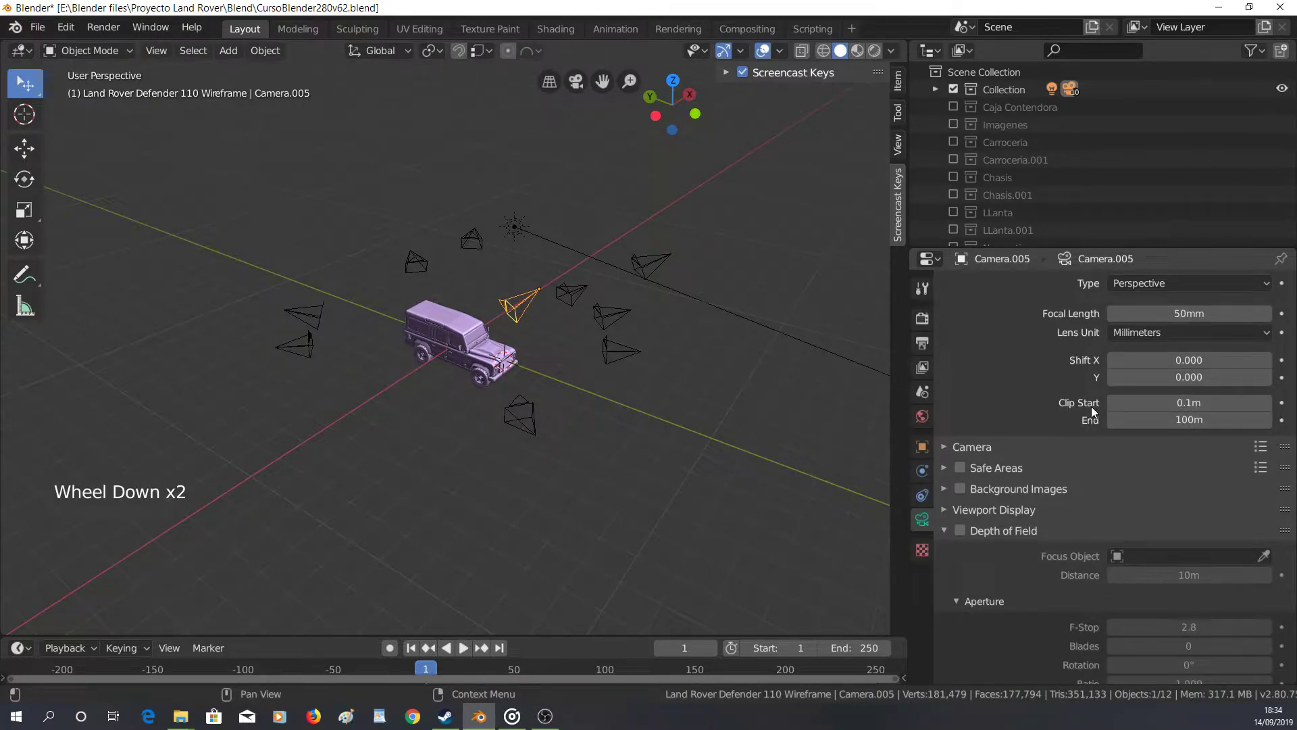
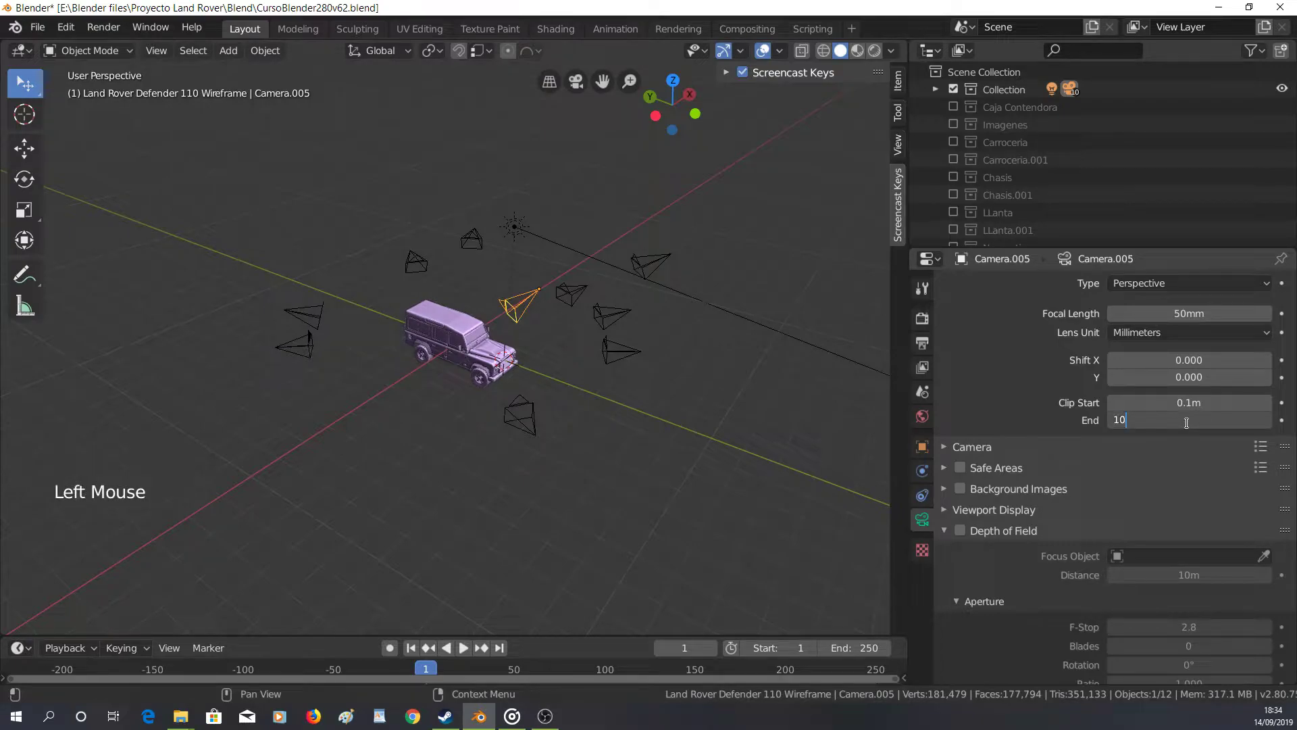
pyautogui.press('KP_0')
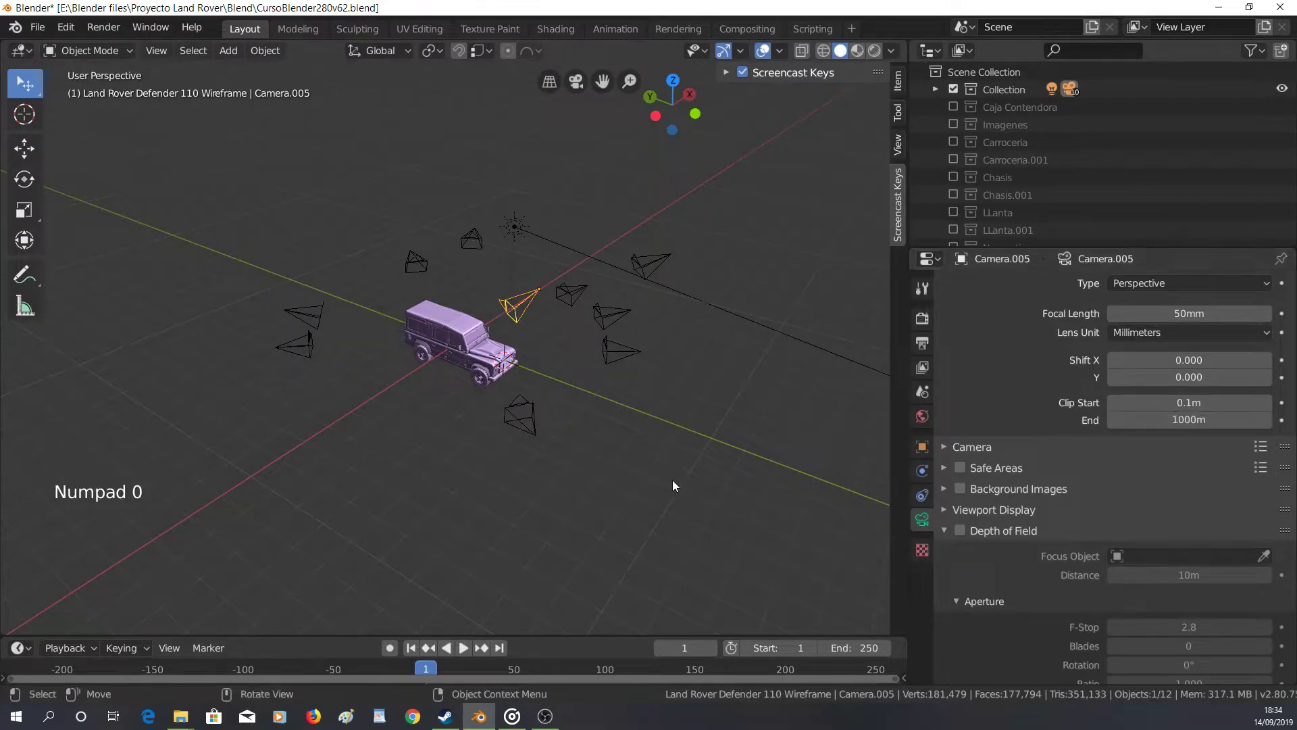
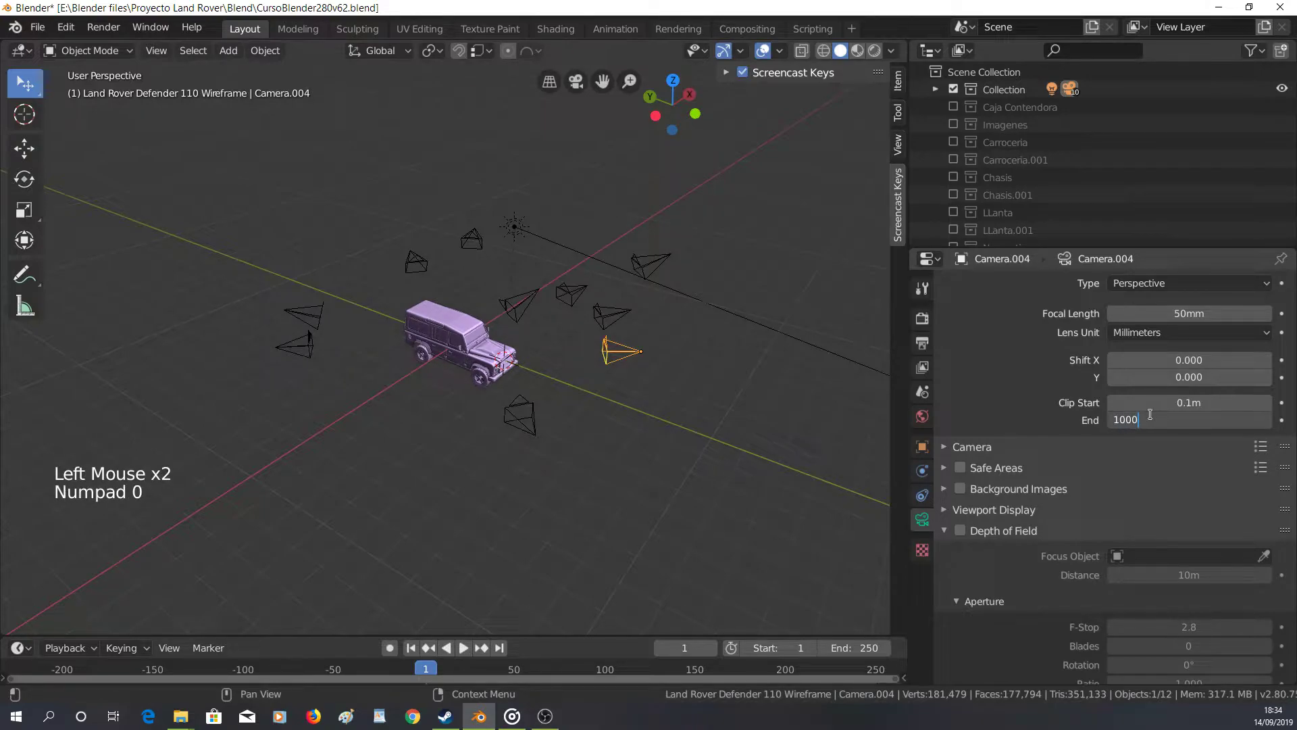
pyautogui.press('KP_0')
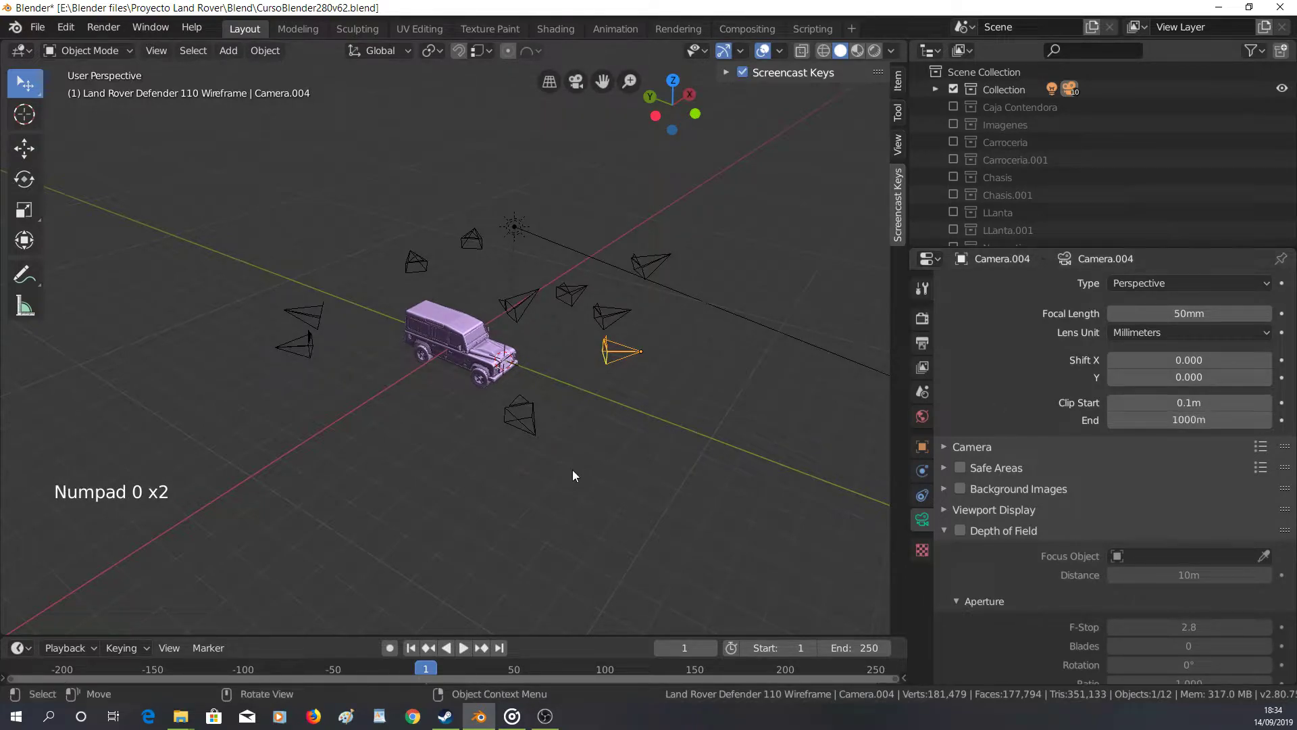
# Look through Camera.004 and raise its Clip End to 1000 m as well, orbiting to verify the car stays visible
pyautogui.press('KP_0')
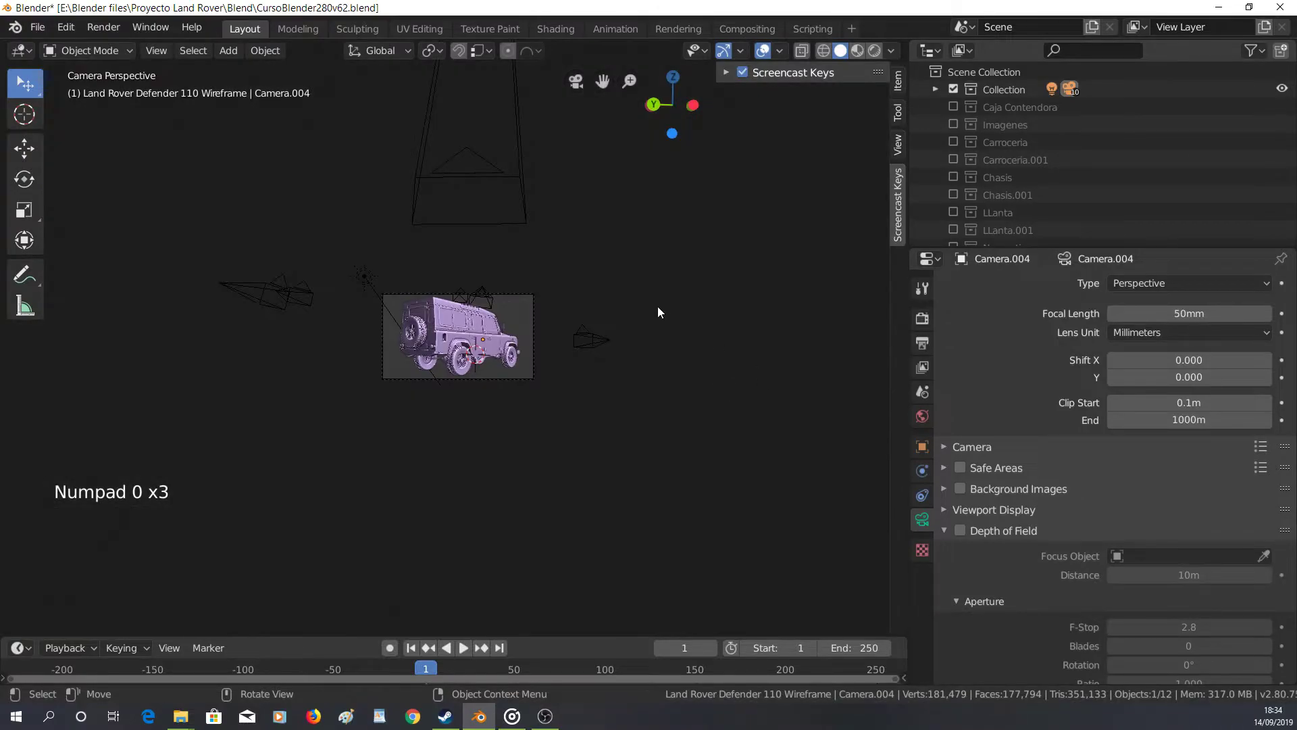
pyautogui.scroll(3)
pyautogui.scroll(-3)
pyautogui.middleClick(419, 313)
pyautogui.scroll(-3)
pyautogui.scroll(-3)
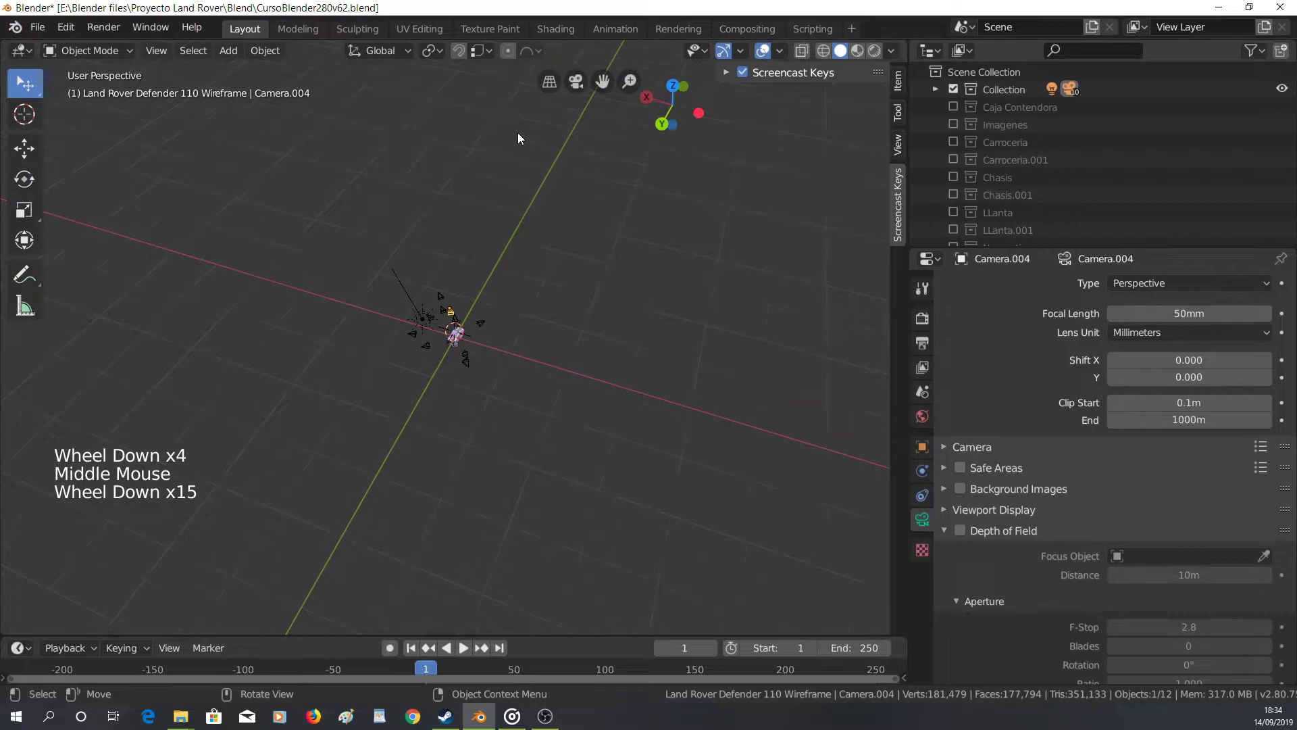
pyautogui.scroll(-3)
pyautogui.middleClick(370, 281)
pyautogui.scroll(3)
pyautogui.middleClick(537, 346)
pyautogui.middleClick(640, 354)
pyautogui.scroll(-3)
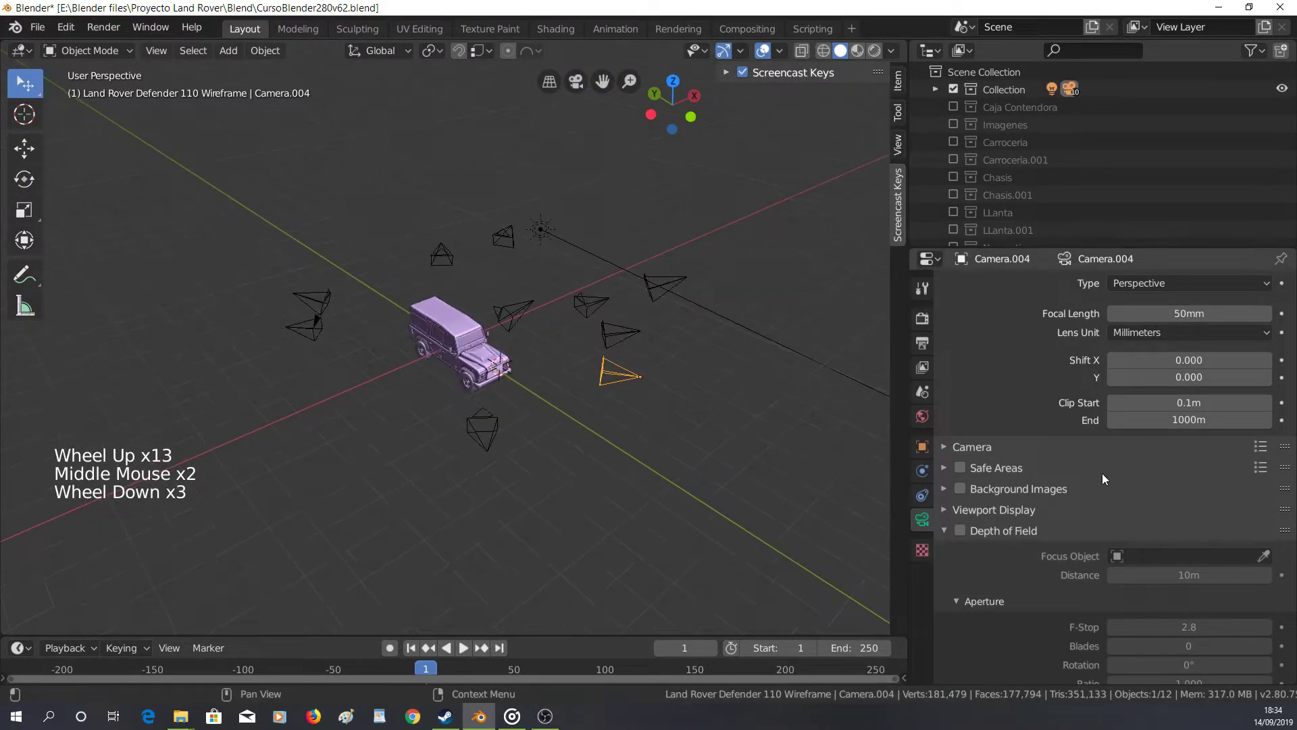
pyautogui.scroll(-3)
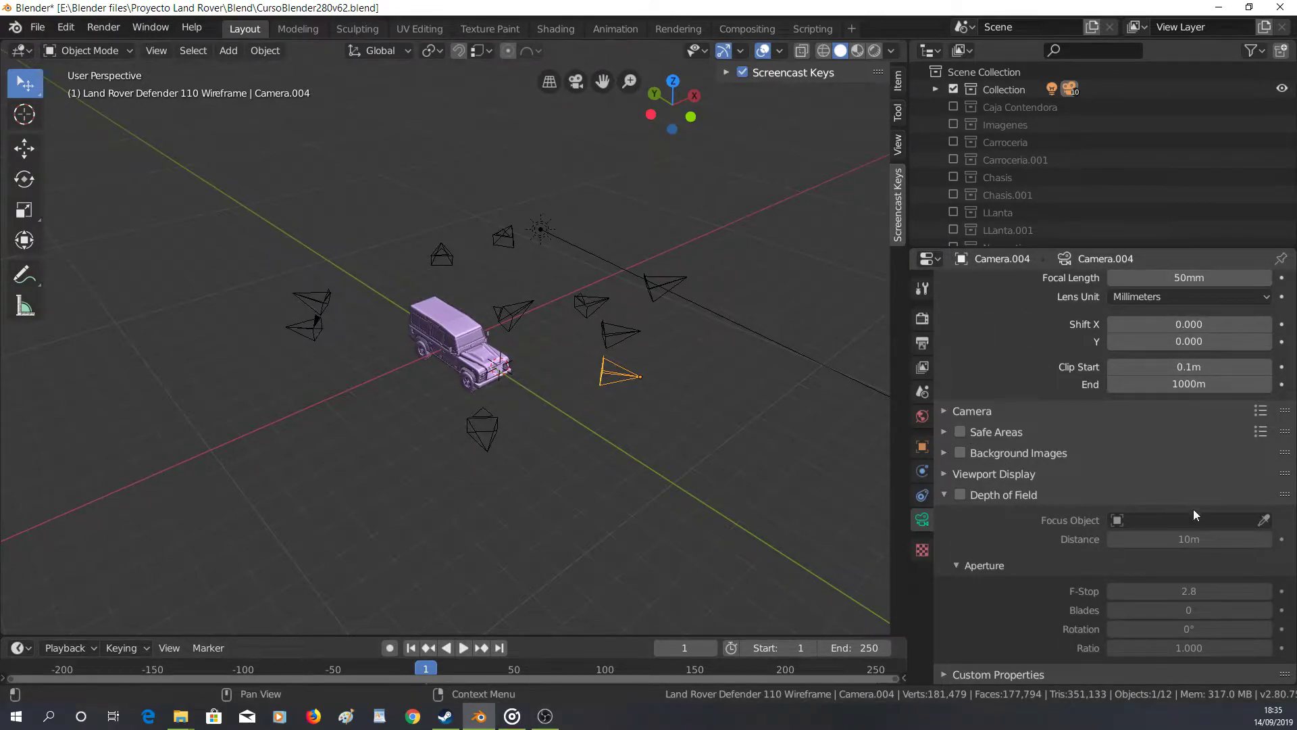
pyautogui.middleClick(627, 348)
pyautogui.middleClick(509, 381)
pyautogui.scroll(3)
pyautogui.middleClick(586, 357)
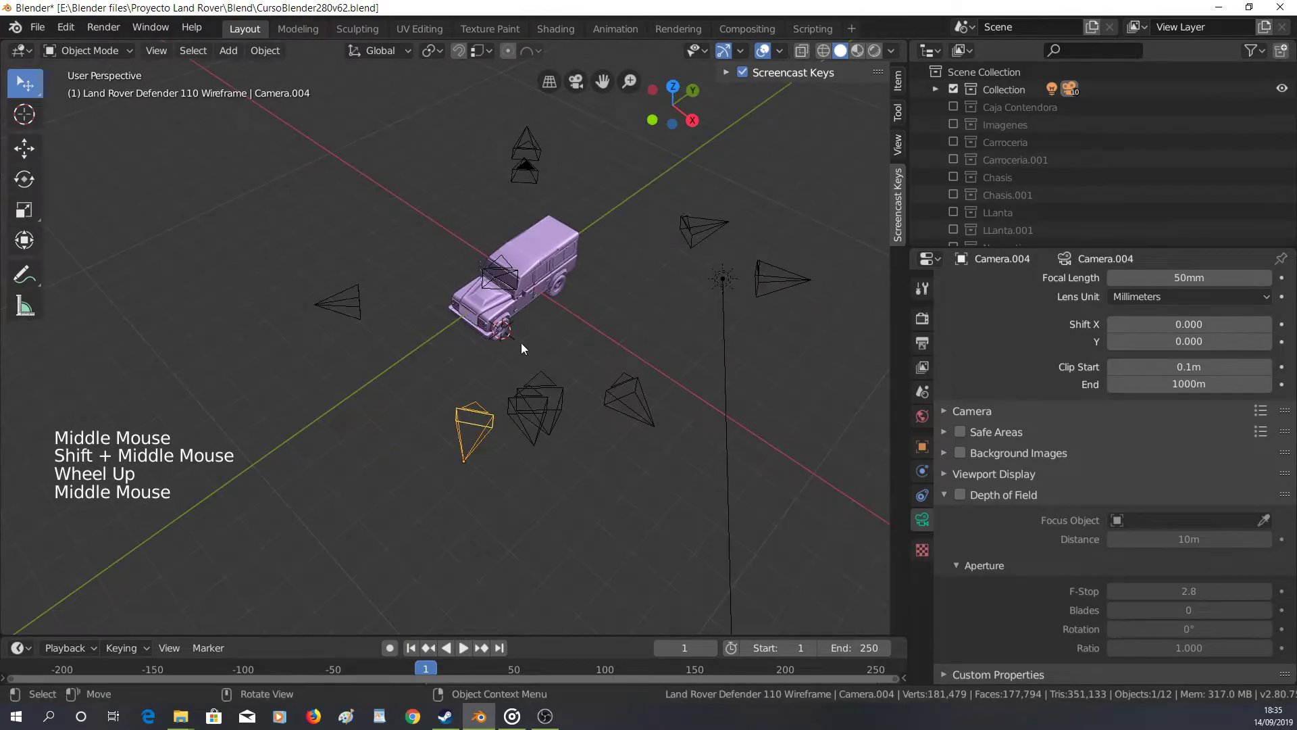
# Select the Sun light and switch the viewport to Rendered shading with Cycles path tracing
pyautogui.click(730, 276)
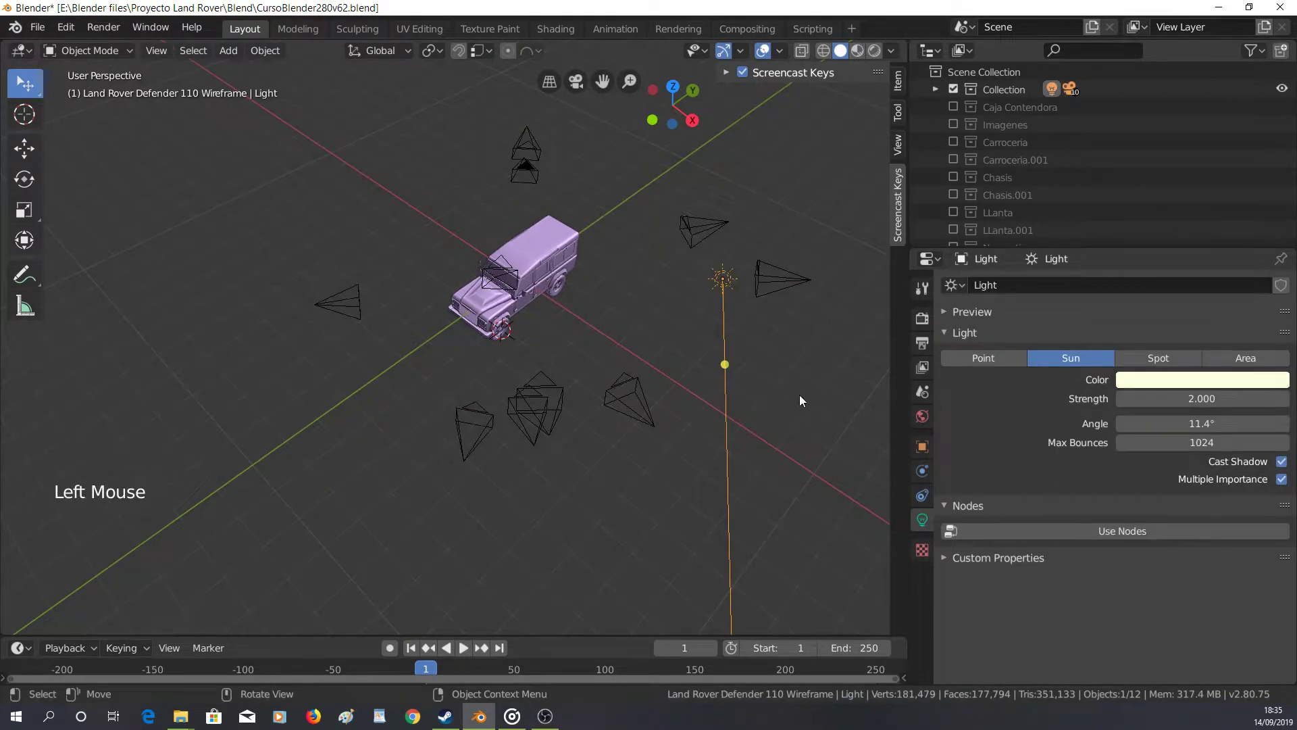
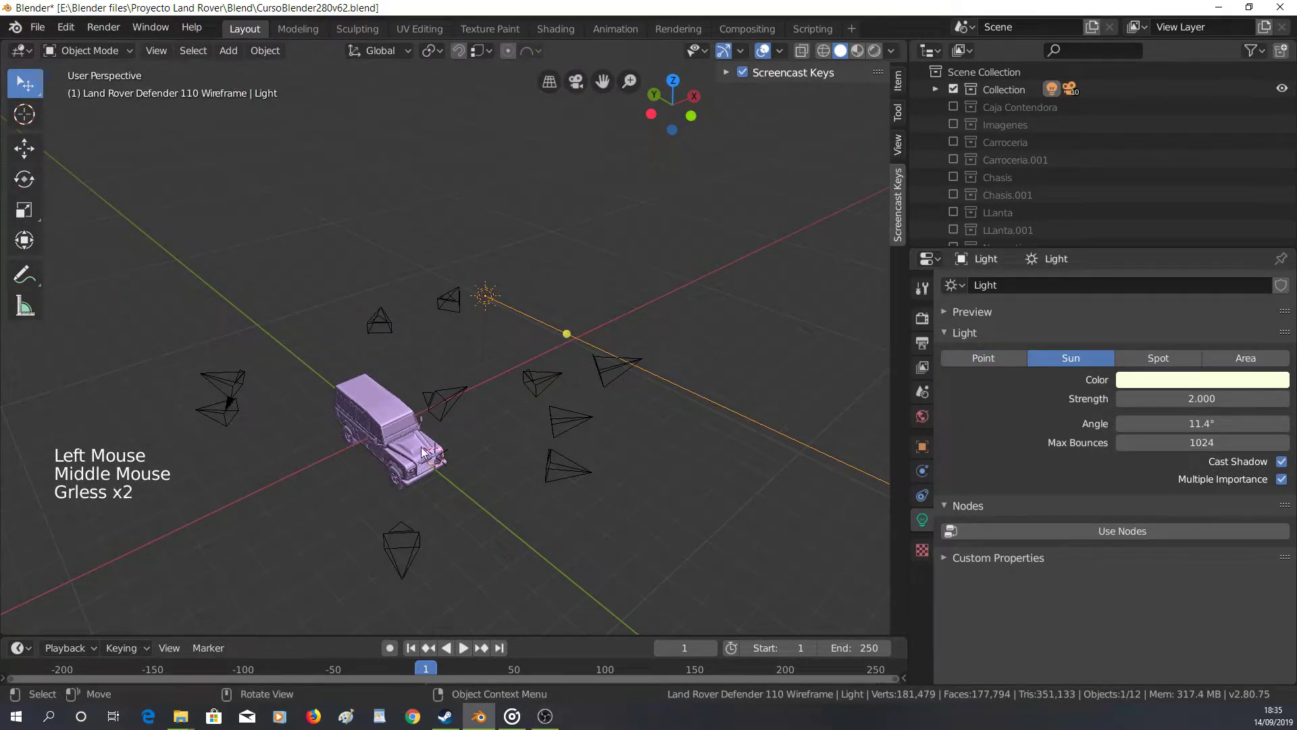
pyautogui.press('z')
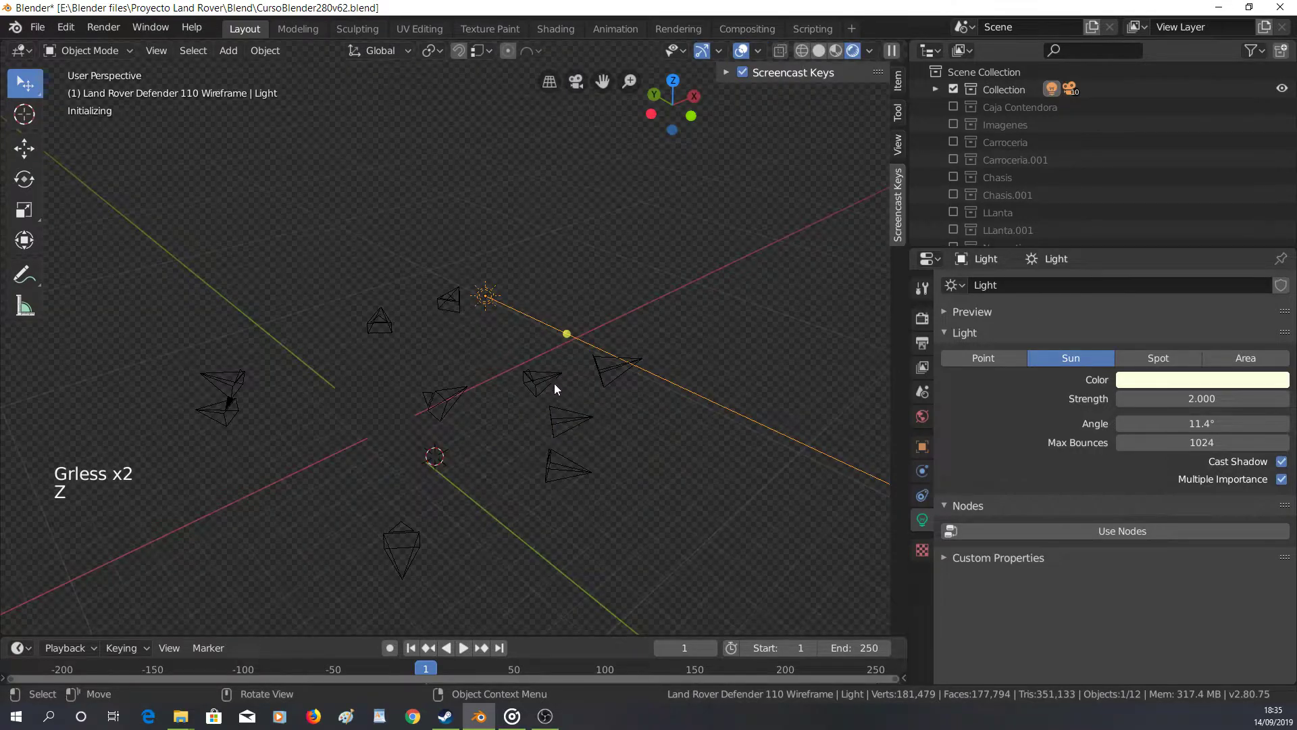
pyautogui.middleClick(442, 415)
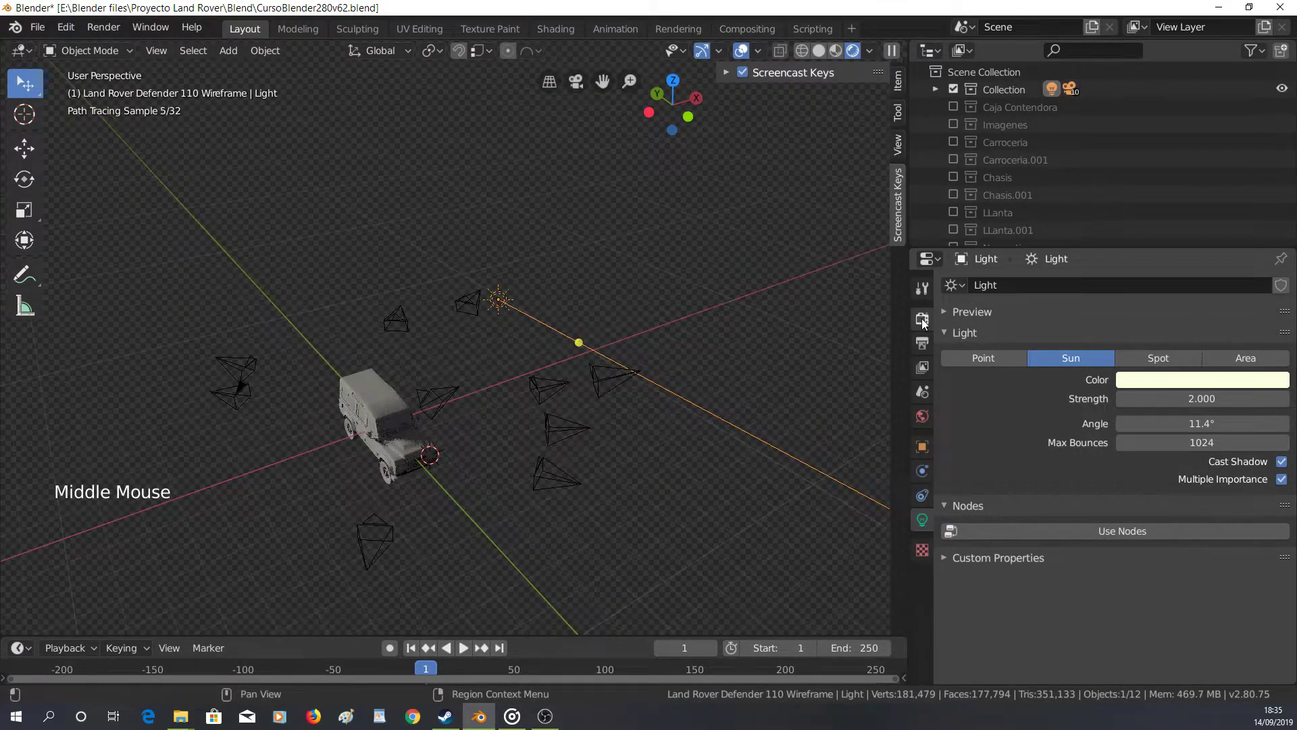
# Set the render engine to Eevee in Render Properties and orbit to find the vehicle in the preview
pyautogui.click(927, 323)
pyautogui.click(1196, 287)
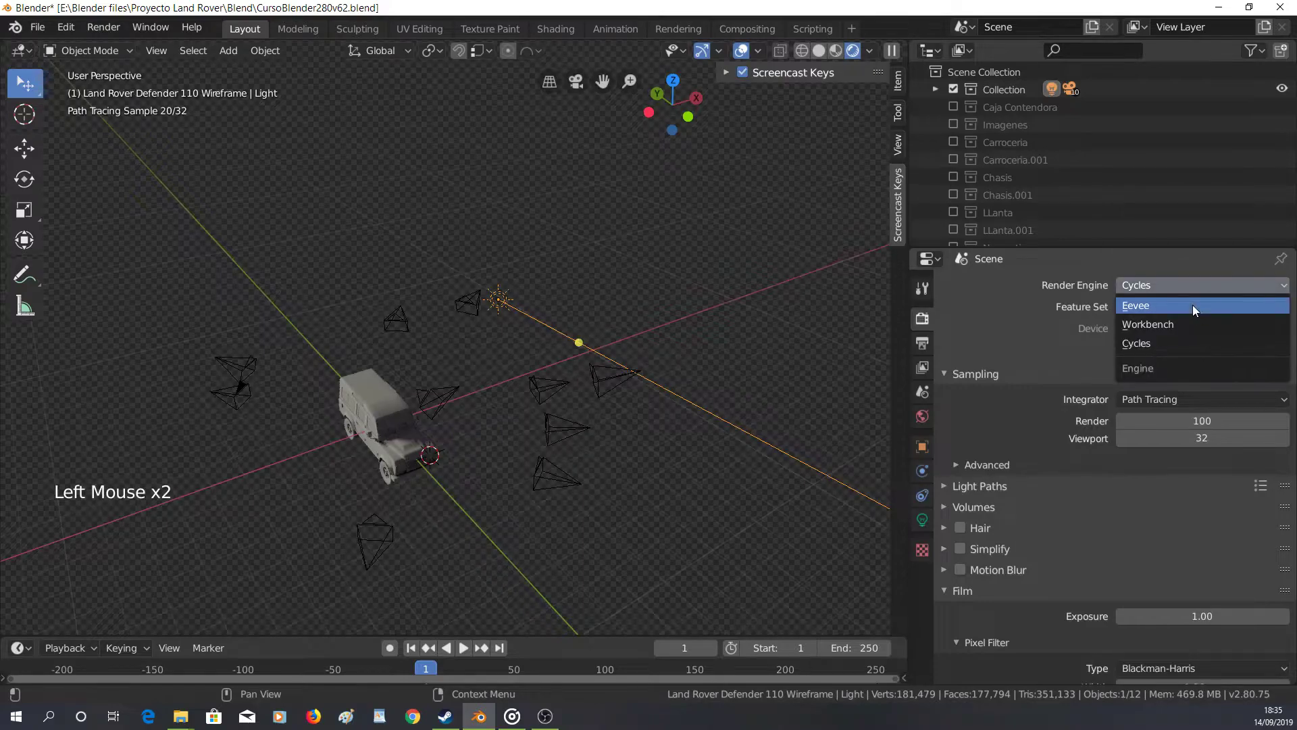
pyautogui.middleClick(410, 507)
pyautogui.scroll(3)
pyautogui.middleClick(559, 461)
pyautogui.middleClick(546, 394)
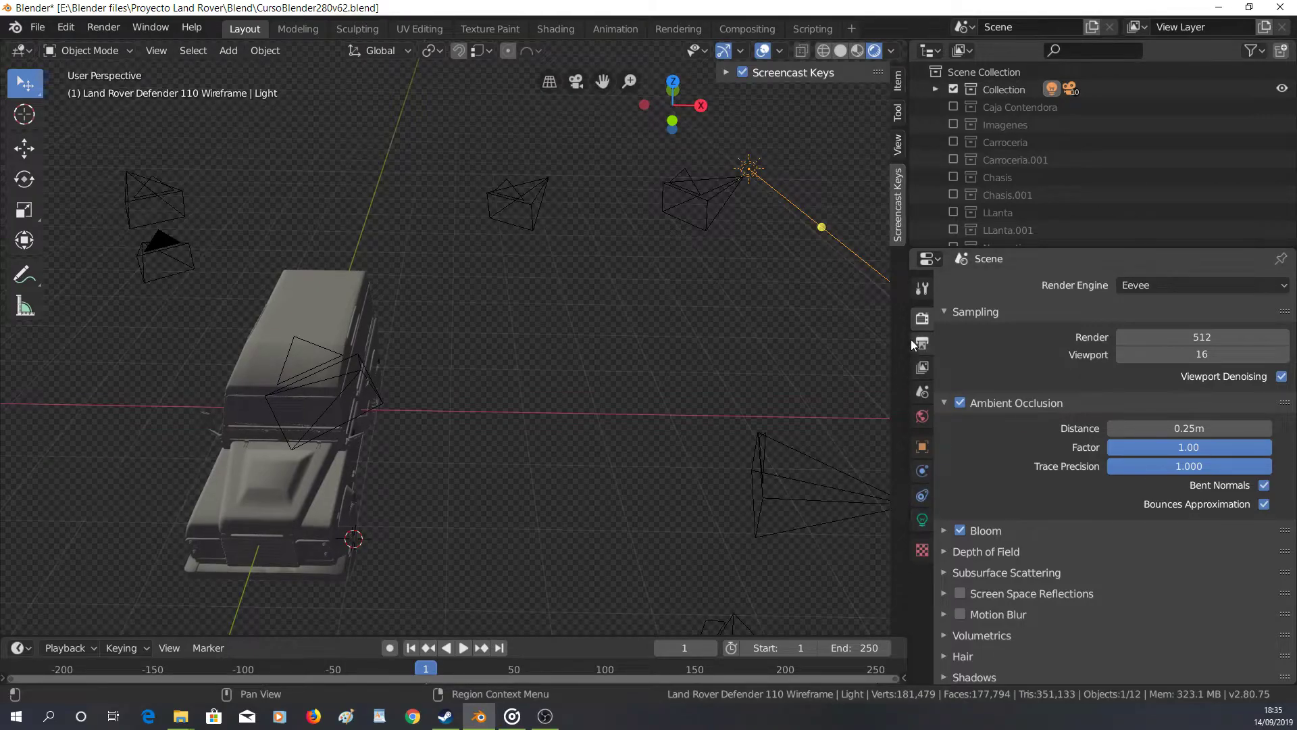
pyautogui.scroll(3)
pyautogui.middleClick(490, 410)
pyautogui.middleClick(386, 450)
pyautogui.scroll(-3)
pyautogui.middleClick(560, 512)
pyautogui.scroll(3)
pyautogui.middleClick(565, 456)
# Jump to camera view and orbit around the grey clay Land Rover with ambient occlusion
pyautogui.press('KP_0')
pyautogui.scroll(-3)
pyautogui.middleClick(485, 406)
pyautogui.scroll(-3)
pyautogui.middleClick(475, 493)
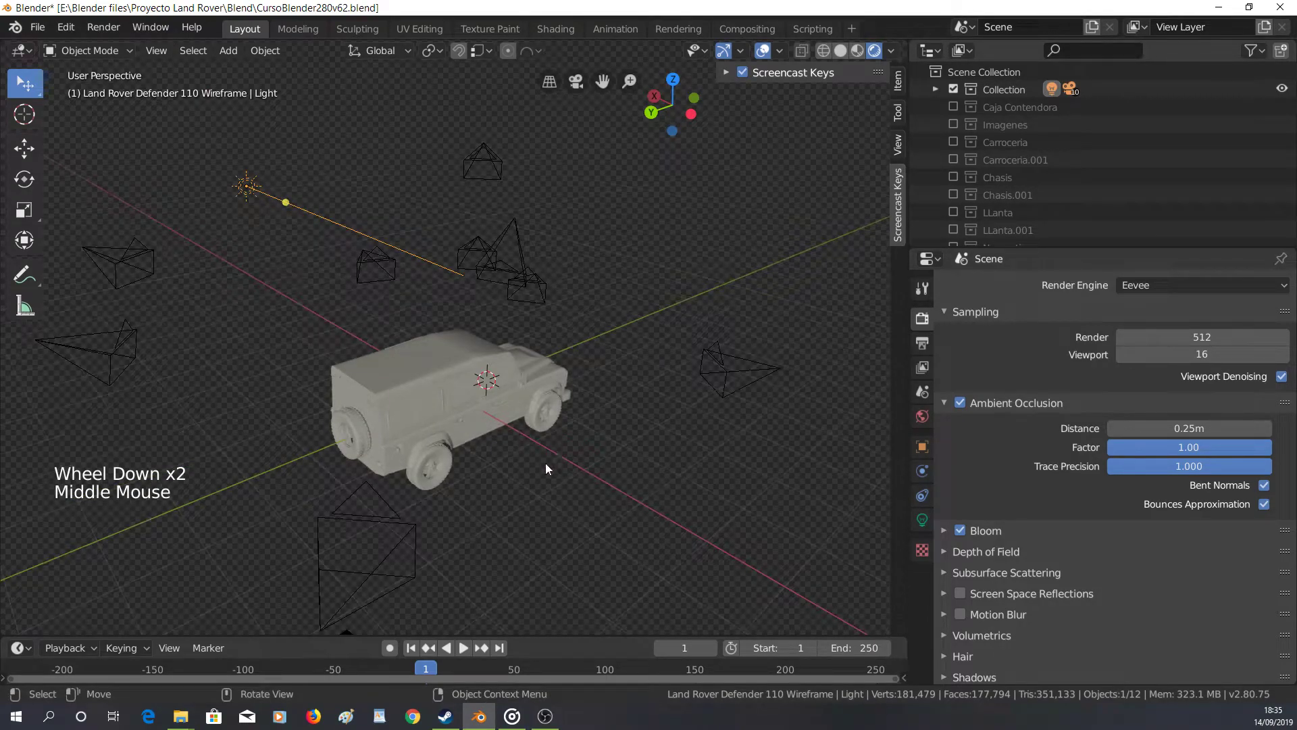
pyautogui.middleClick(522, 471)
pyautogui.scroll(-3)
pyautogui.middleClick(530, 399)
# Rotate the Sun light around the vertical Z axis to change the direction it lights the Land Rover from
pyautogui.click(923, 521)
pyautogui.middleClick(392, 388)
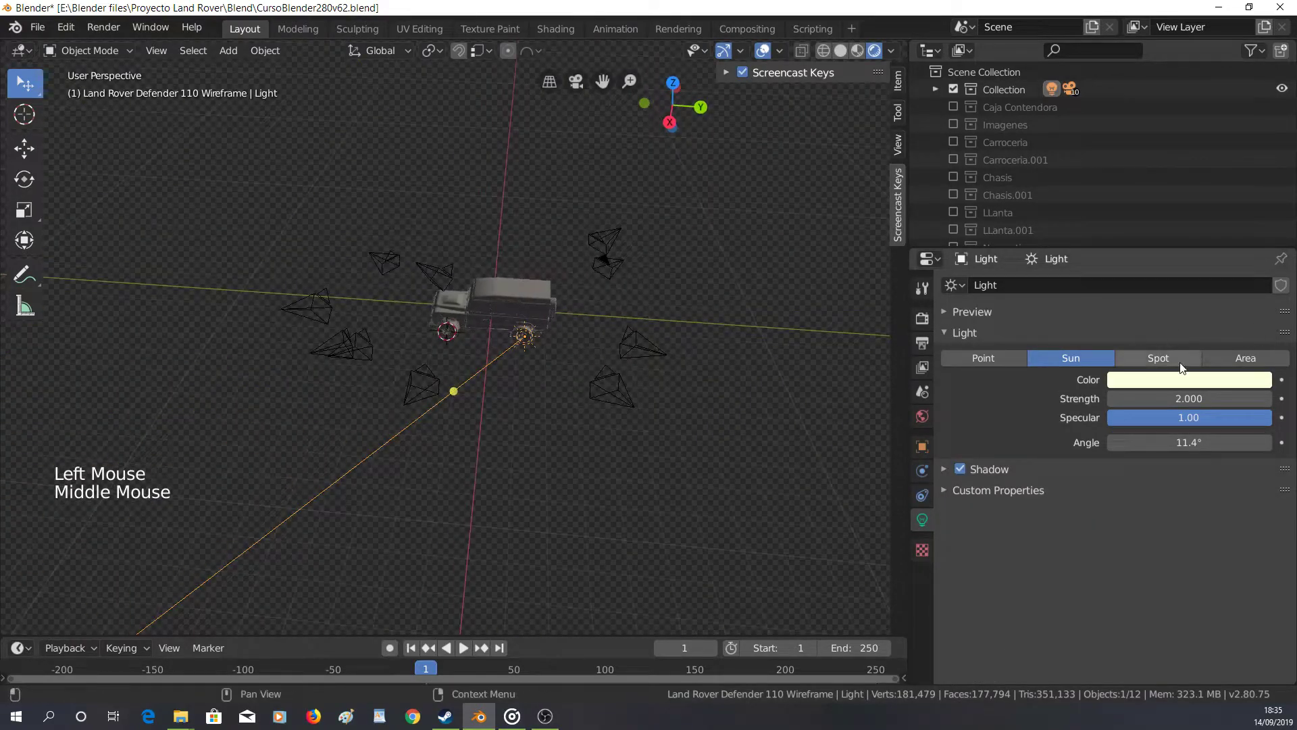
pyautogui.click(1198, 376)
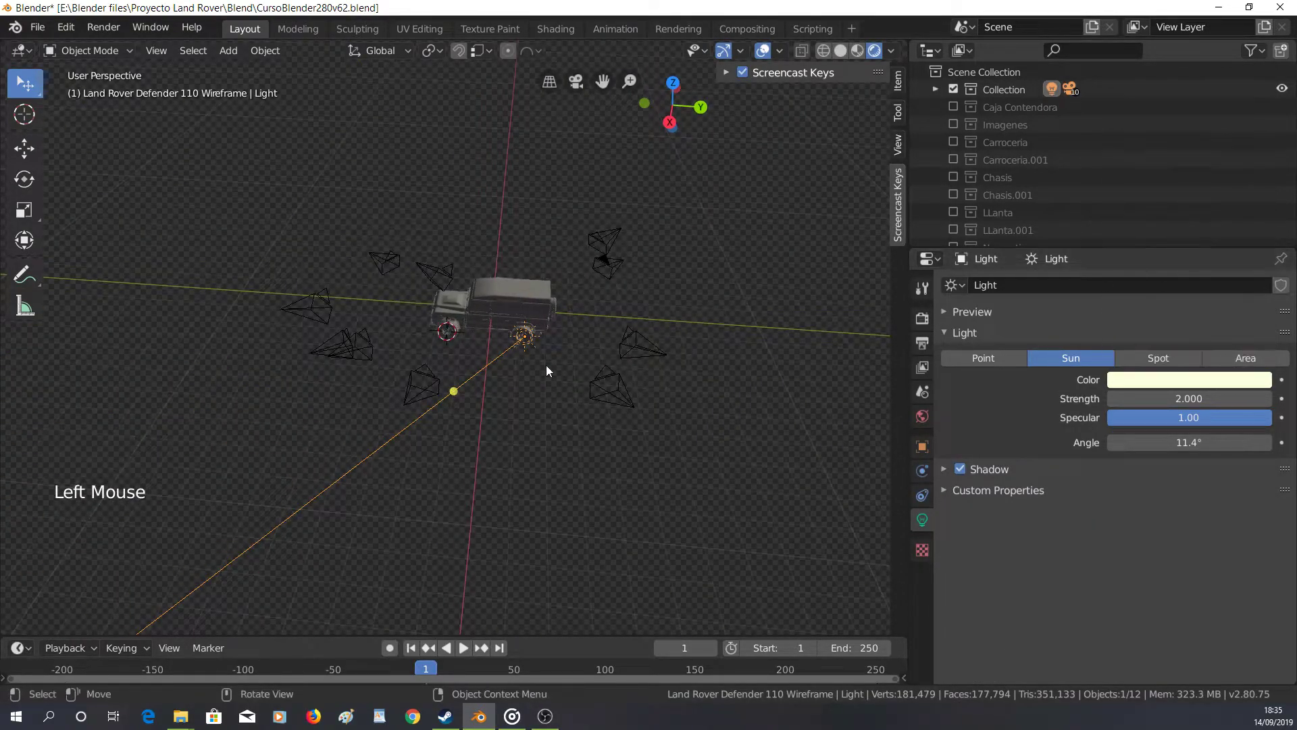
pyautogui.middleClick(494, 435)
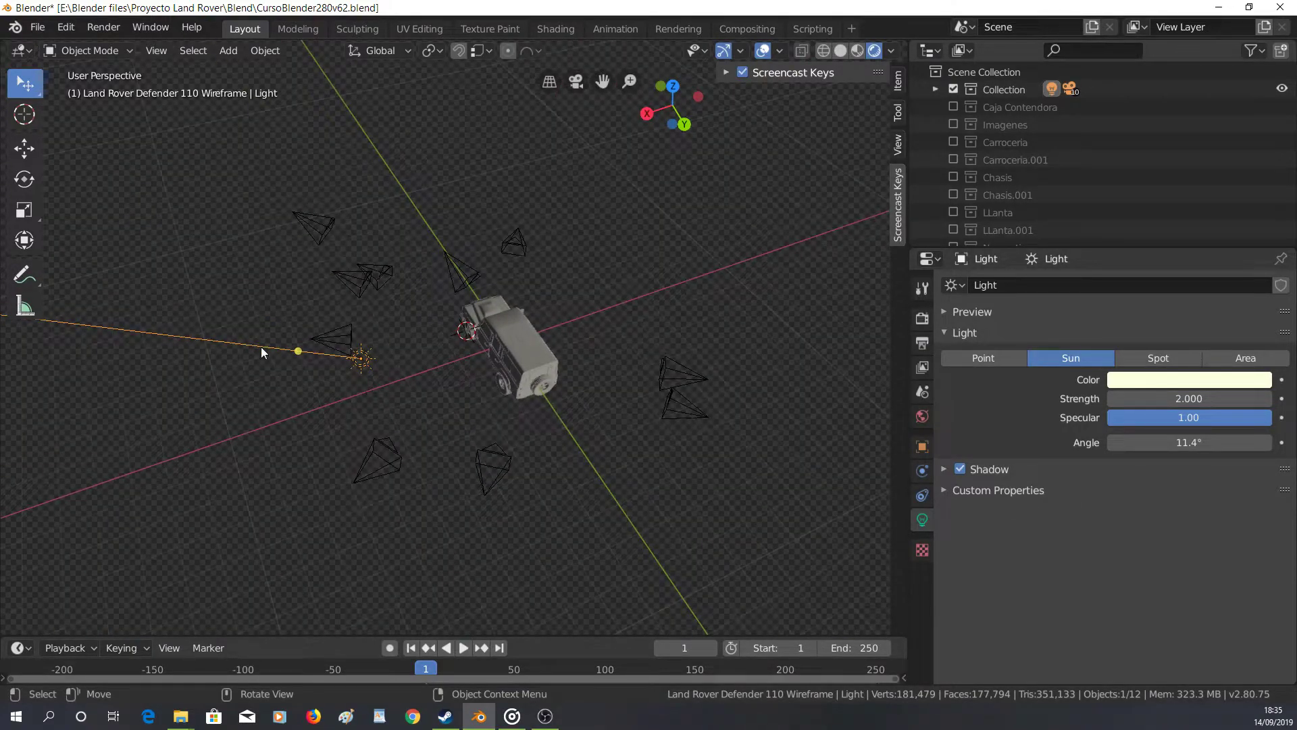
pyautogui.press('r')
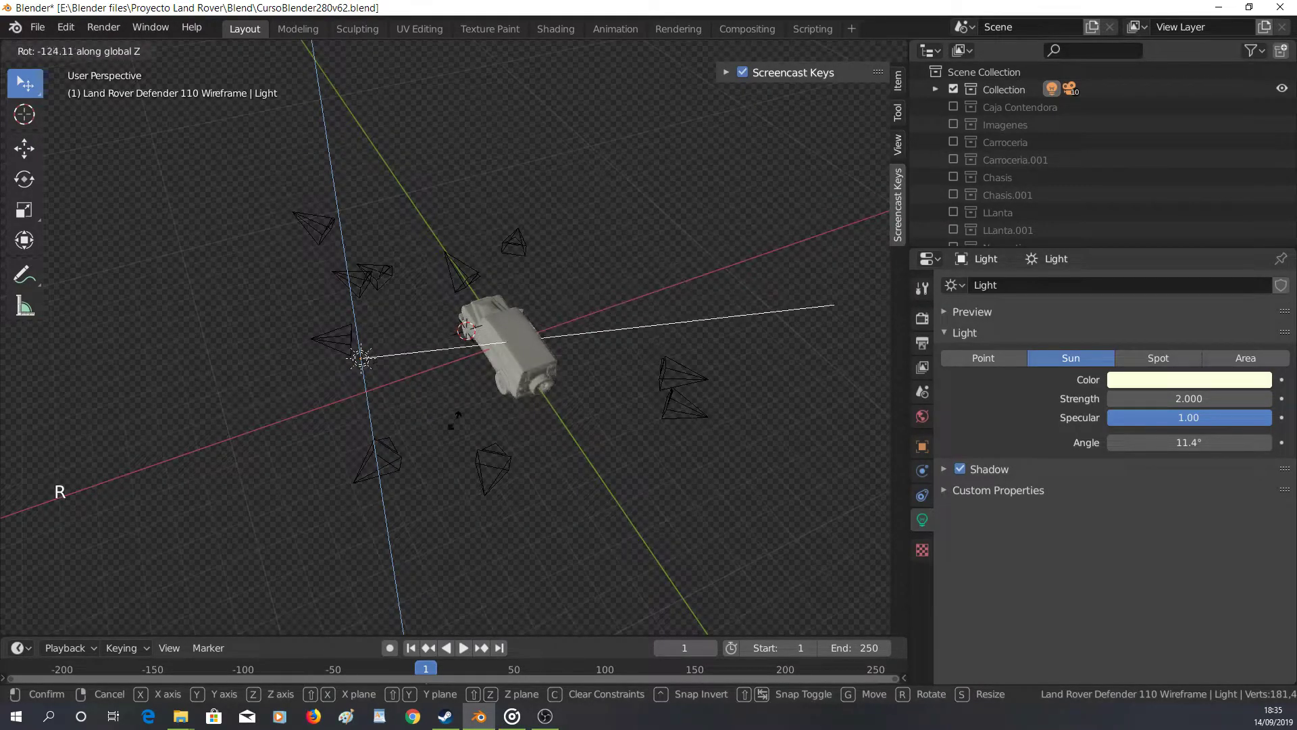
pyautogui.middleClick(437, 390)
pyautogui.scroll(-3)
pyautogui.press('g')
pyautogui.scroll(-3)
pyautogui.middleClick(424, 475)
pyautogui.scroll(3)
pyautogui.middleClick(461, 461)
pyautogui.middleClick(480, 438)
pyautogui.press('r')
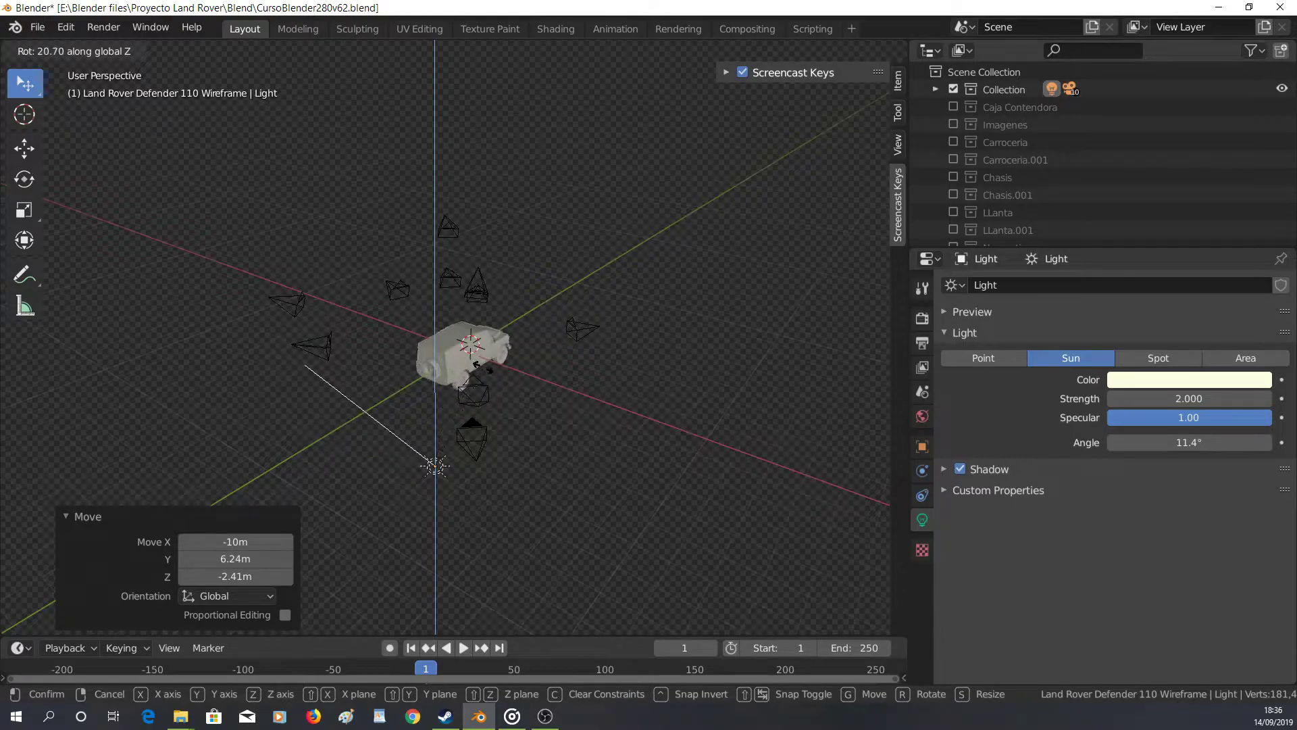
pyautogui.scroll(3)
pyautogui.middleClick(466, 412)
pyautogui.middleClick(476, 356)
pyautogui.middleClick(483, 419)
pyautogui.press('g')
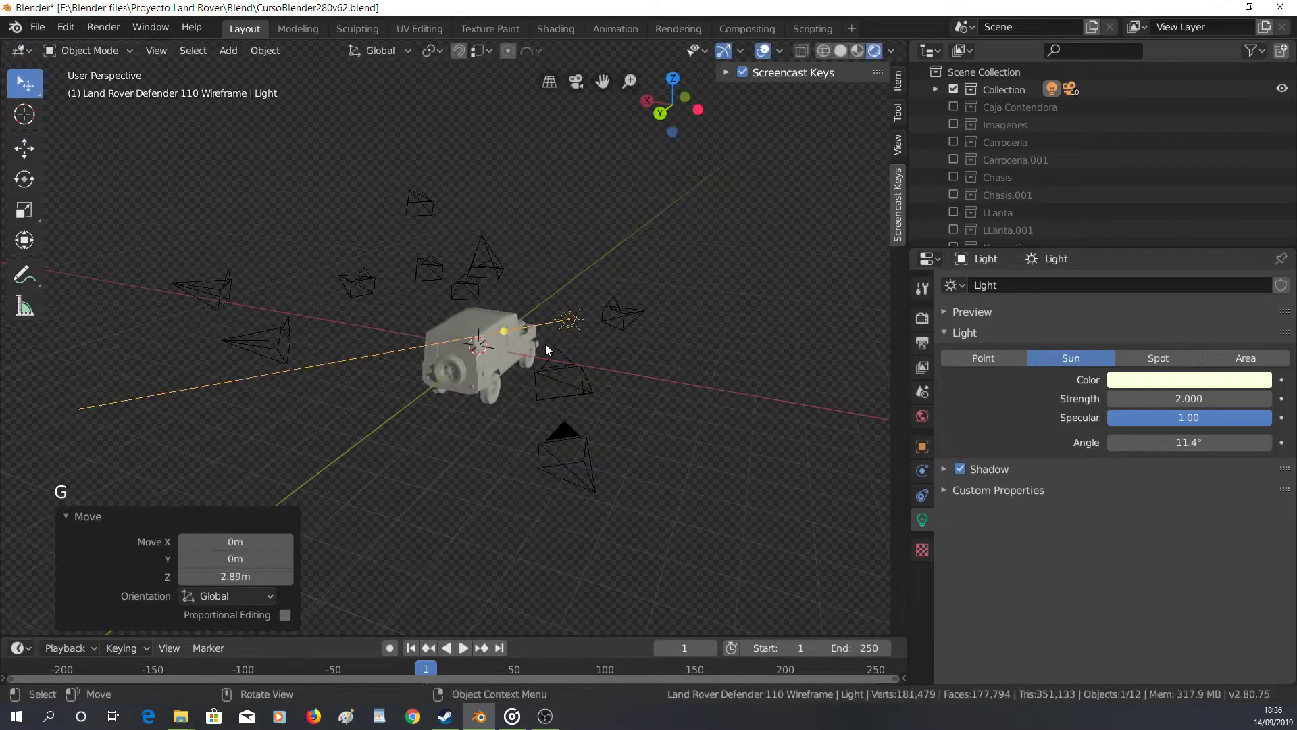
pyautogui.middleClick(516, 364)
pyautogui.middleClick(390, 412)
pyautogui.scroll(-3)
pyautogui.middleClick(406, 419)
# Tilt the Sun around the X and Y axes and orbit the Land Rover to check the new lighting
pyautogui.press('r')
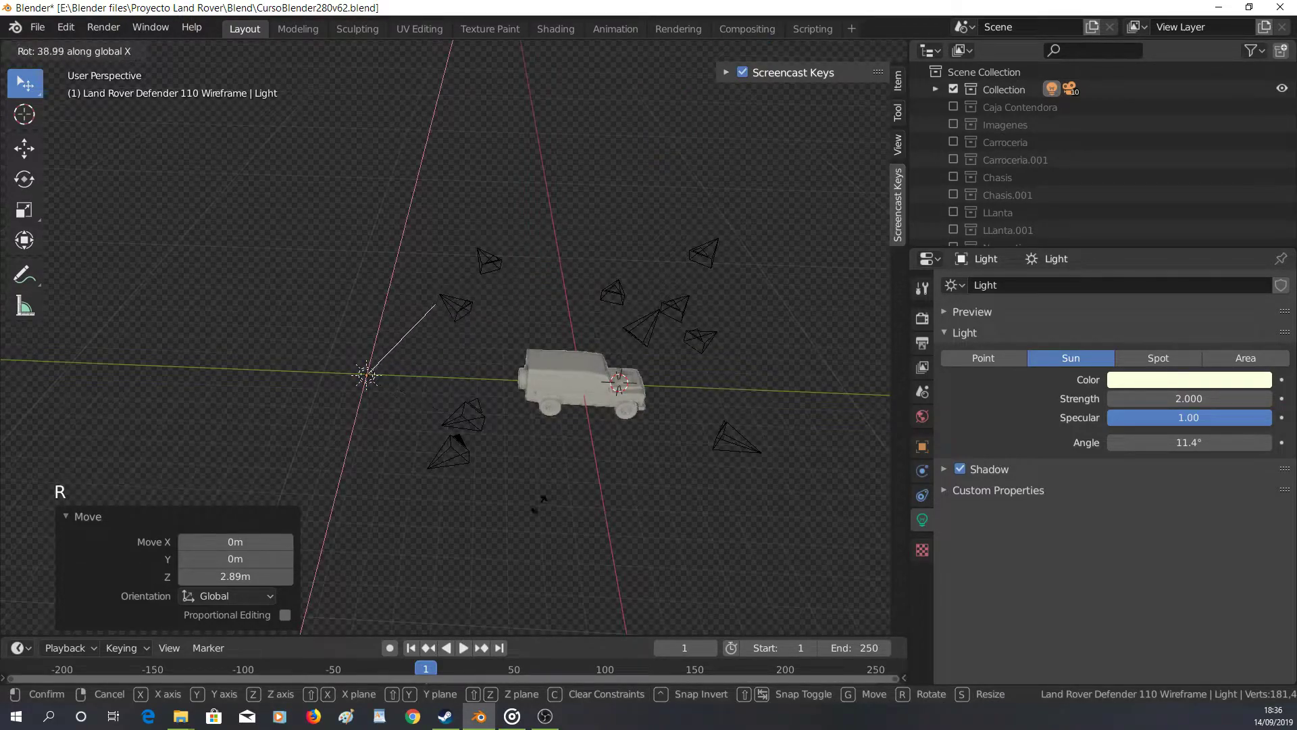
pyautogui.press('r')
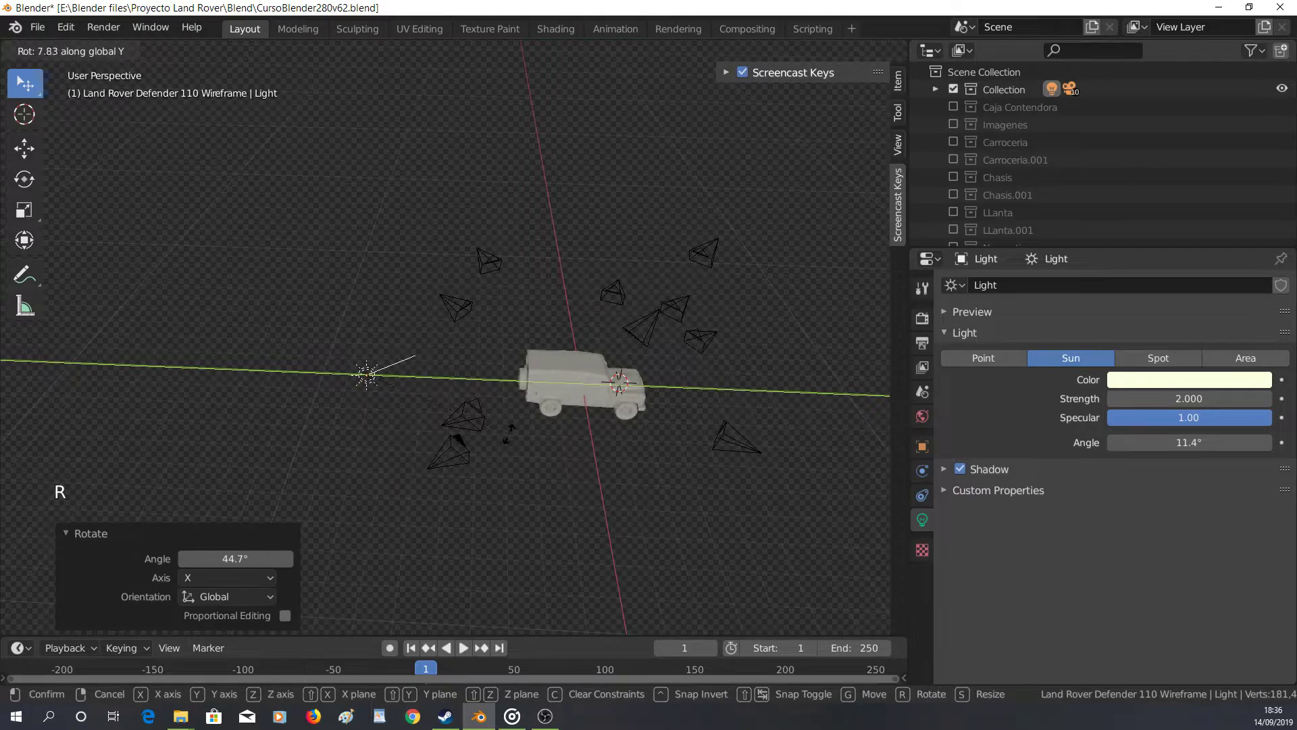
pyautogui.middleClick(522, 458)
pyautogui.scroll(3)
pyautogui.middleClick(454, 444)
pyautogui.scroll(-3)
pyautogui.middleClick(388, 453)
pyautogui.middleClick(536, 424)
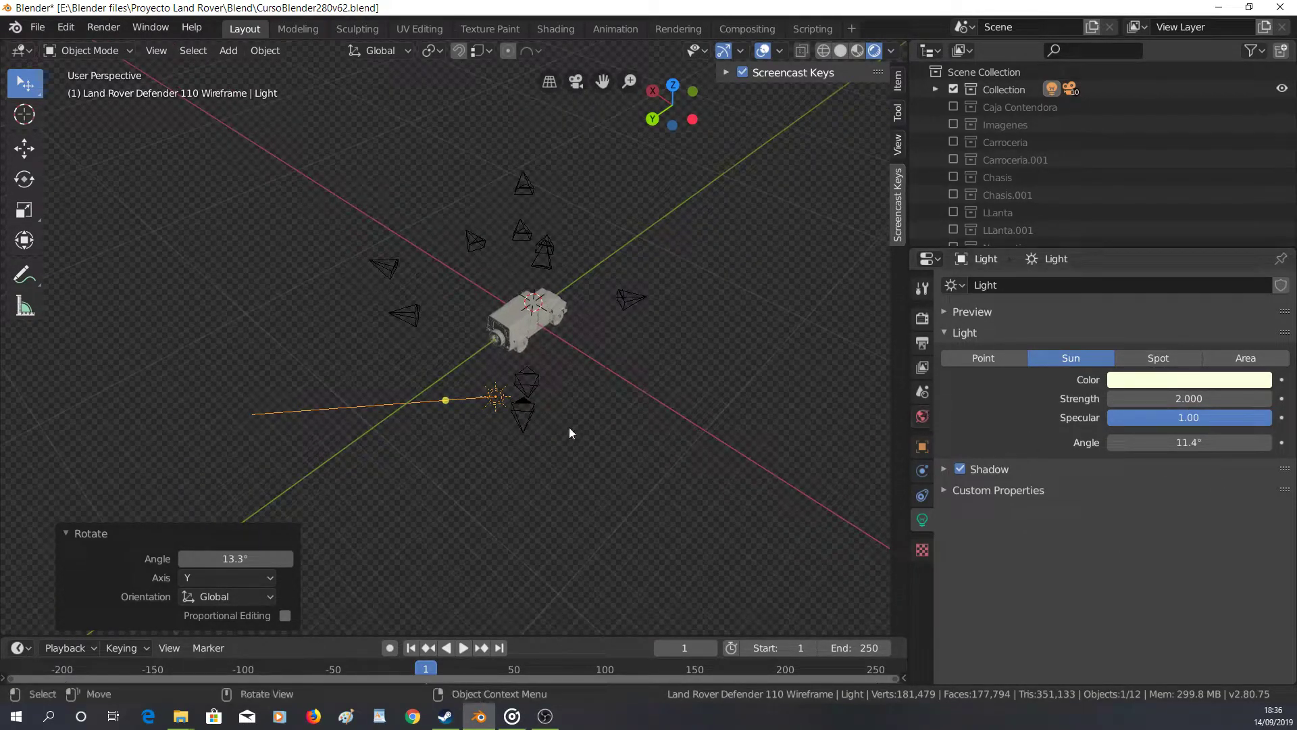
pyautogui.middleClick(550, 414)
pyautogui.middleClick(637, 403)
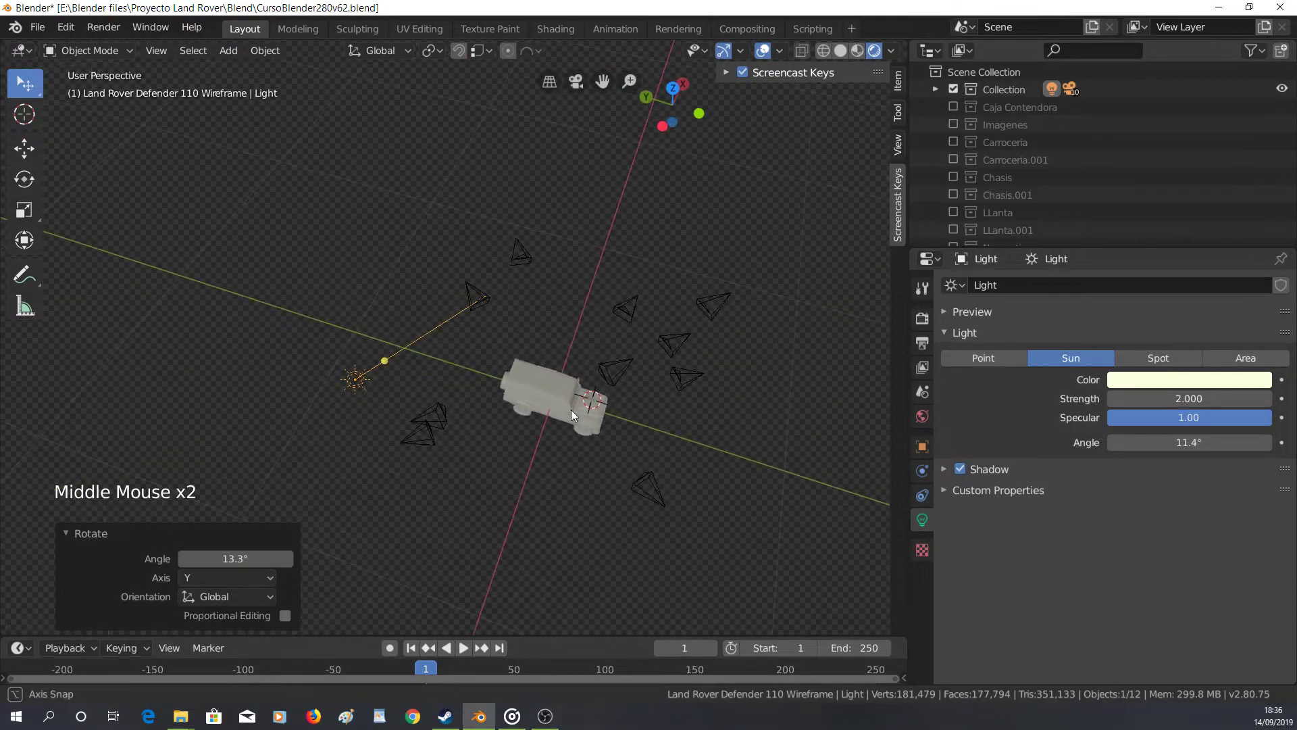
pyautogui.middleClick(414, 440)
pyautogui.middleClick(527, 362)
pyautogui.scroll(3)
pyautogui.middleClick(700, 403)
pyautogui.middleClick(598, 407)
pyautogui.middleClick(519, 286)
pyautogui.middleClick(525, 328)
pyautogui.scroll(3)
pyautogui.middleClick(546, 347)
pyautogui.scroll(-3)
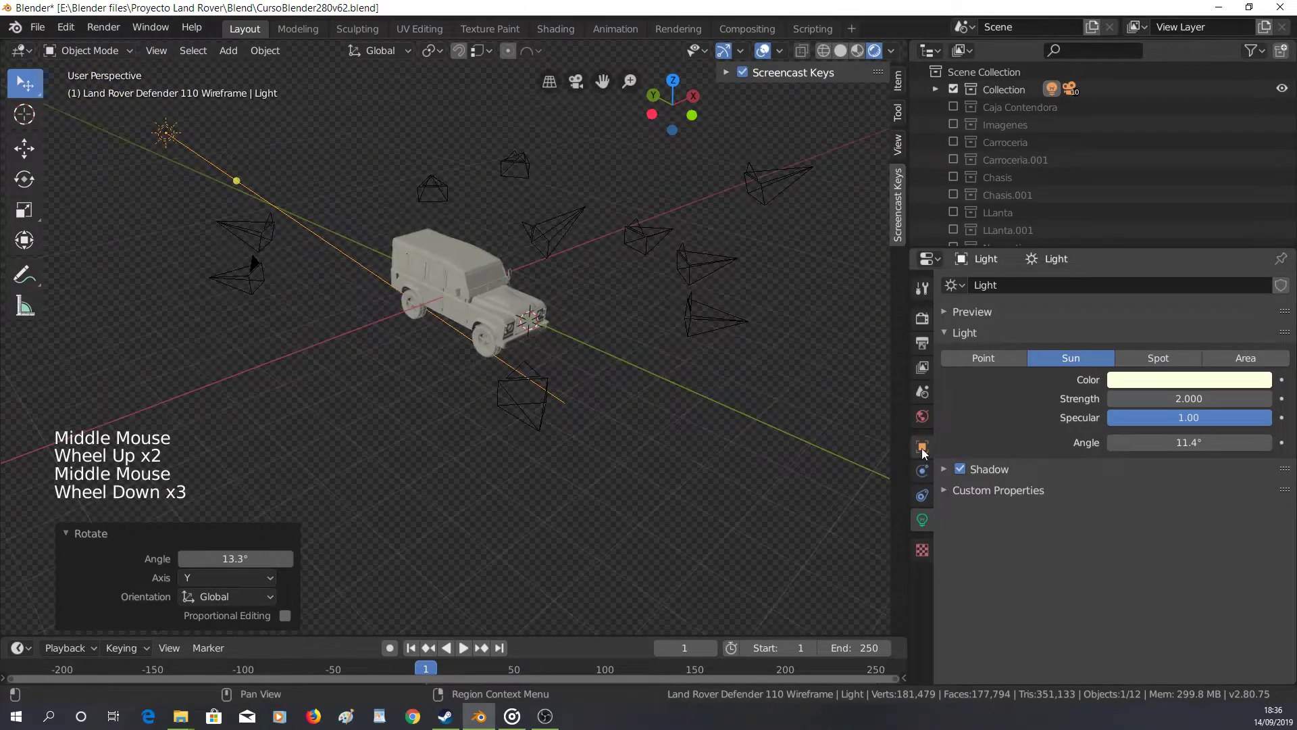
# In Render Properties, turn off Film > Transparent so the background renders solid grey
pyautogui.click(926, 316)
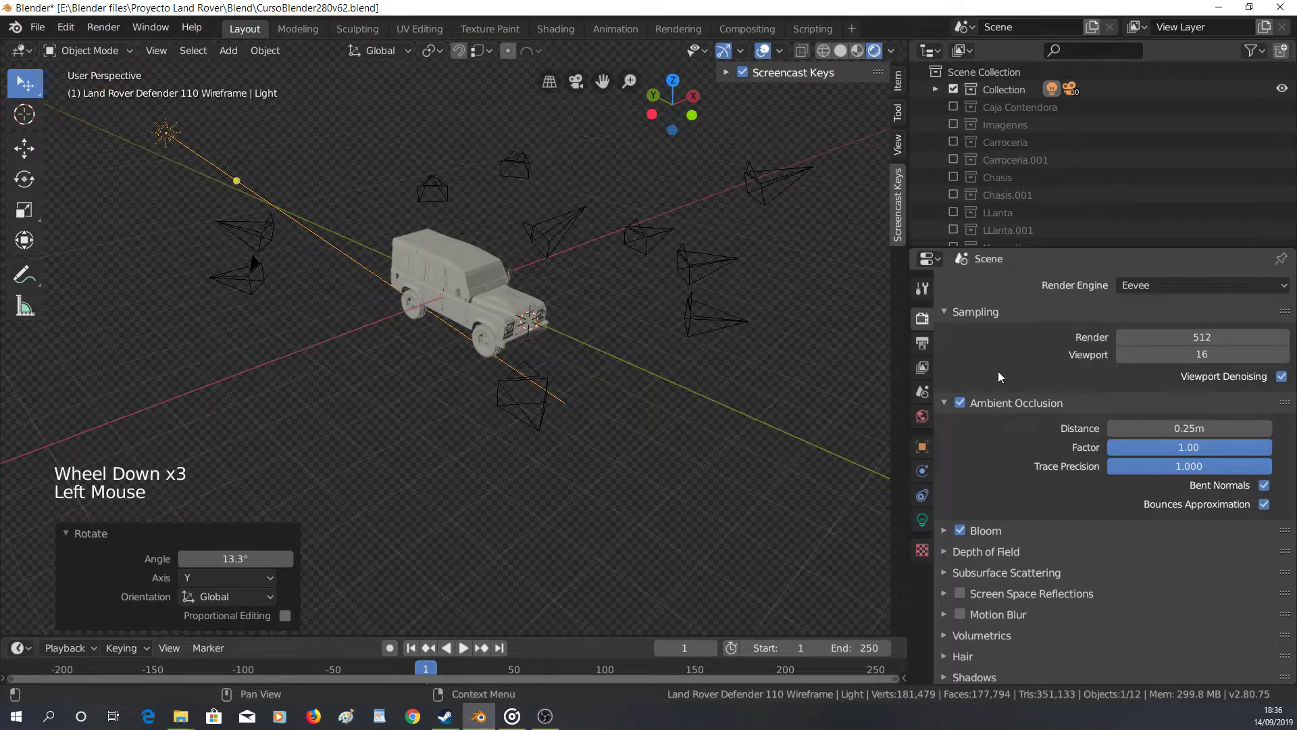
pyautogui.scroll(-3)
pyautogui.click(950, 538)
pyautogui.click(952, 614)
pyautogui.scroll(-3)
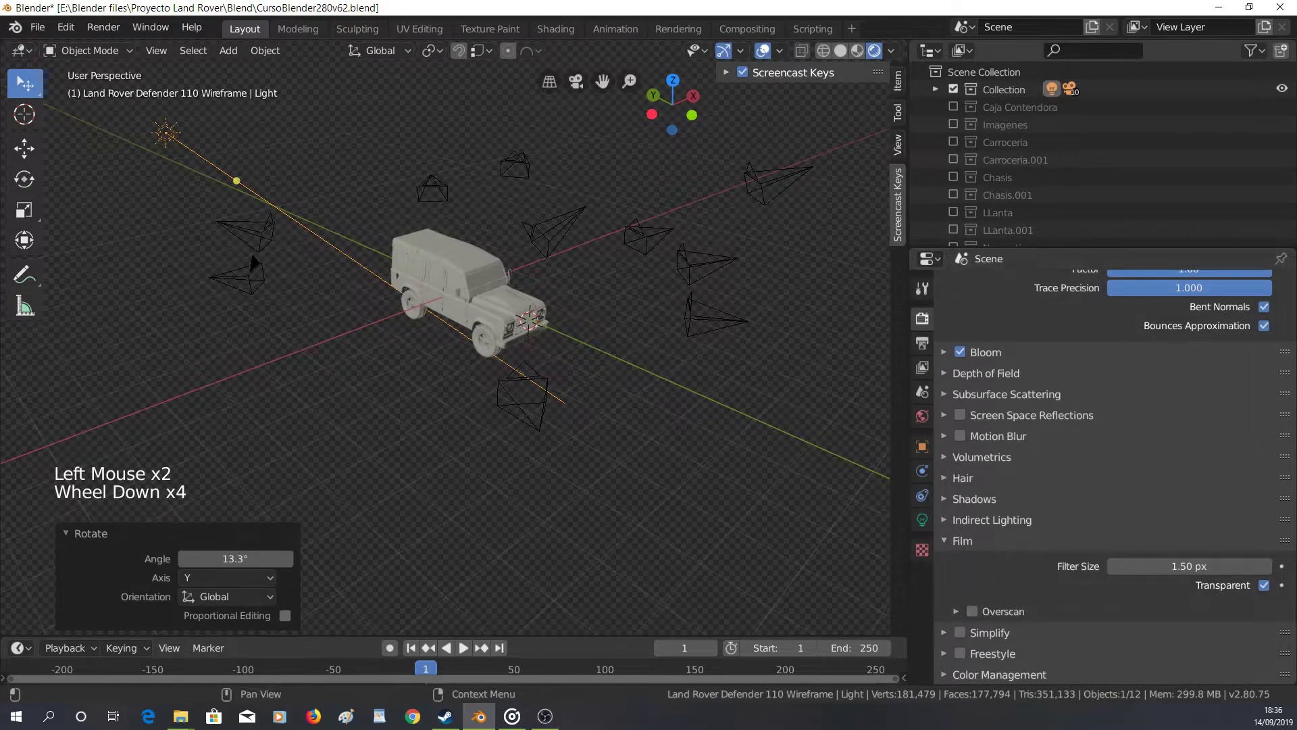
pyautogui.click(1268, 592)
pyautogui.doubleClick(1267, 592)
pyautogui.scroll(3)
pyautogui.scroll(-3)
# Check the scene through the camera, then orbit away around the Land Rover and its cameras
pyautogui.press('KP_0')
pyautogui.scroll(3)
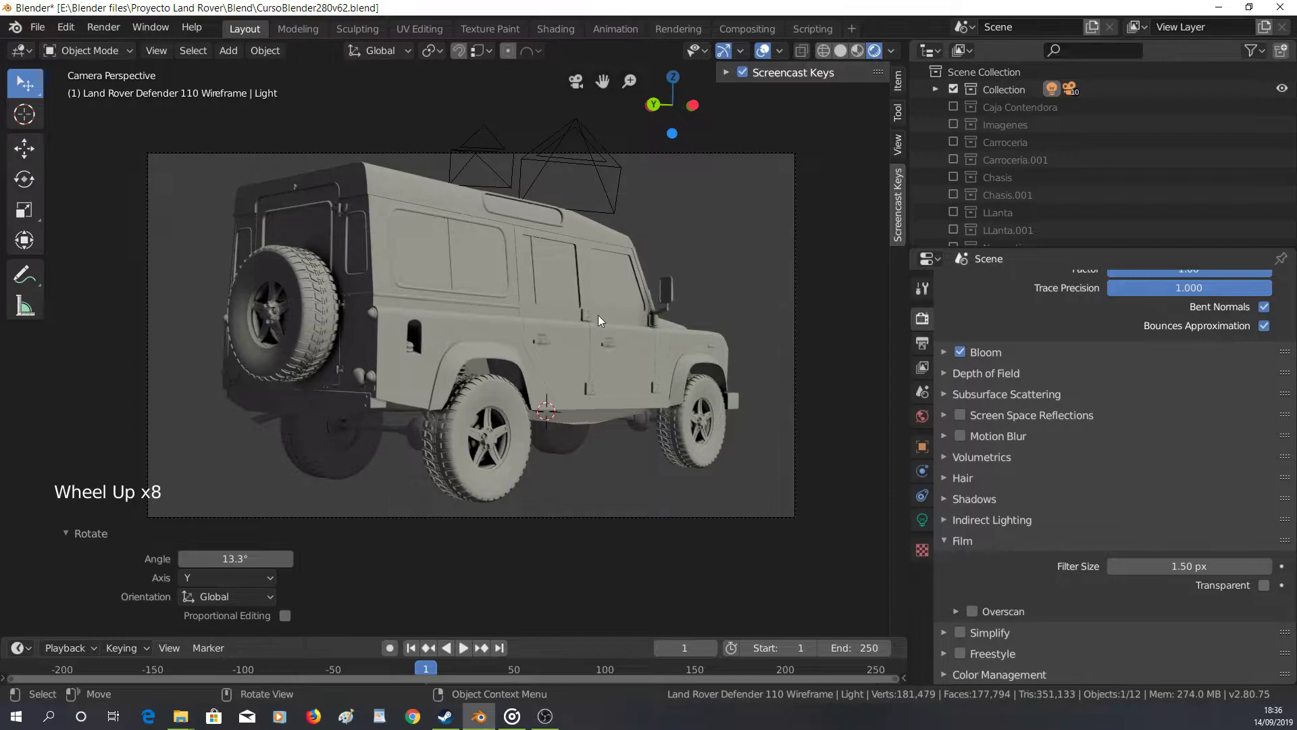
pyautogui.middleClick(566, 256)
pyautogui.scroll(-3)
pyautogui.middleClick(553, 390)
pyautogui.middleClick(555, 405)
pyautogui.middleClick(578, 396)
pyautogui.scroll(-3)
pyautogui.middleClick(536, 393)
pyautogui.middleClick(435, 377)
pyautogui.middleClick(497, 377)
pyautogui.middleClick(585, 404)
pyautogui.scroll(3)
pyautogui.middleClick(517, 403)
pyautogui.middleClick(489, 389)
pyautogui.middleClick(494, 398)
# Add a ground plane beneath the Land Rover and move it straight down under the wheels
pyautogui.press('shift+a')
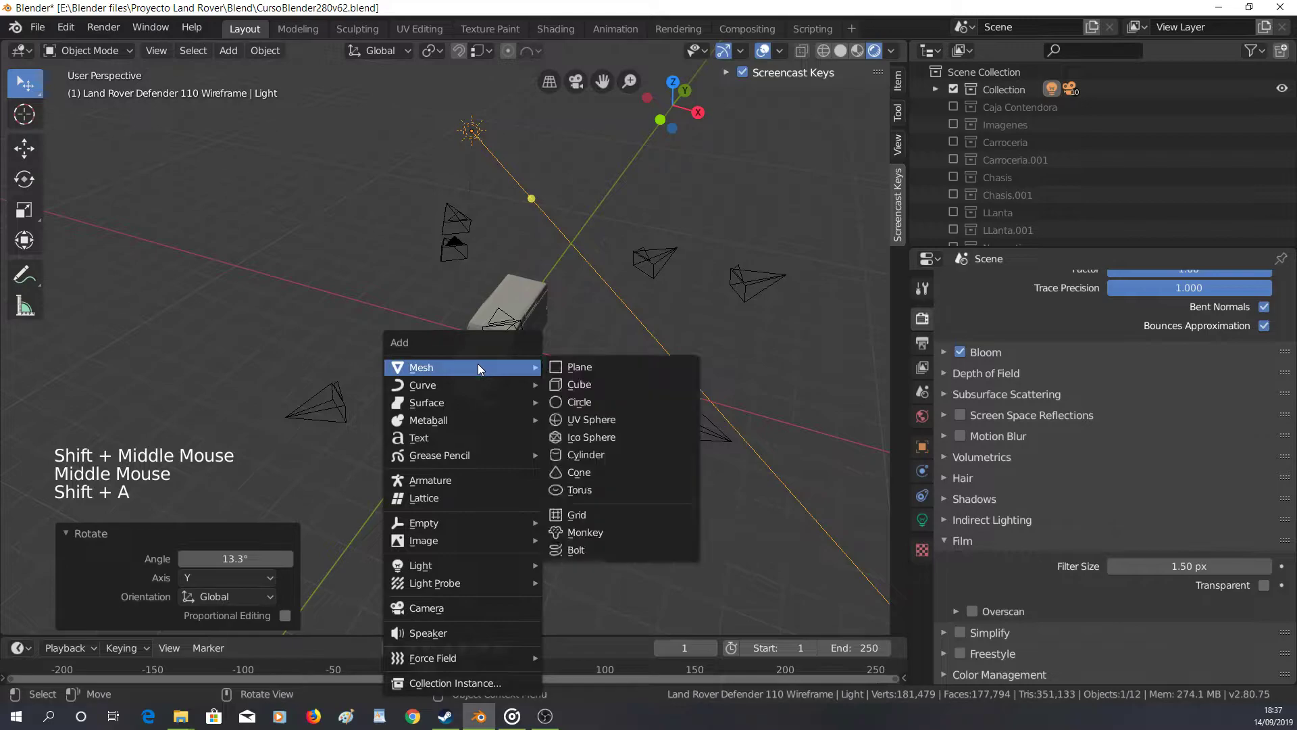
pyautogui.middleClick(488, 410)
pyautogui.scroll(3)
pyautogui.press('ctrl+z')
pyautogui.middleClick(592, 445)
pyautogui.middleClick(591, 453)
pyautogui.press('z')
pyautogui.middleClick(549, 456)
pyautogui.middleClick(581, 422)
pyautogui.scroll(3)
pyautogui.scroll(3)
pyautogui.press('shift+s')
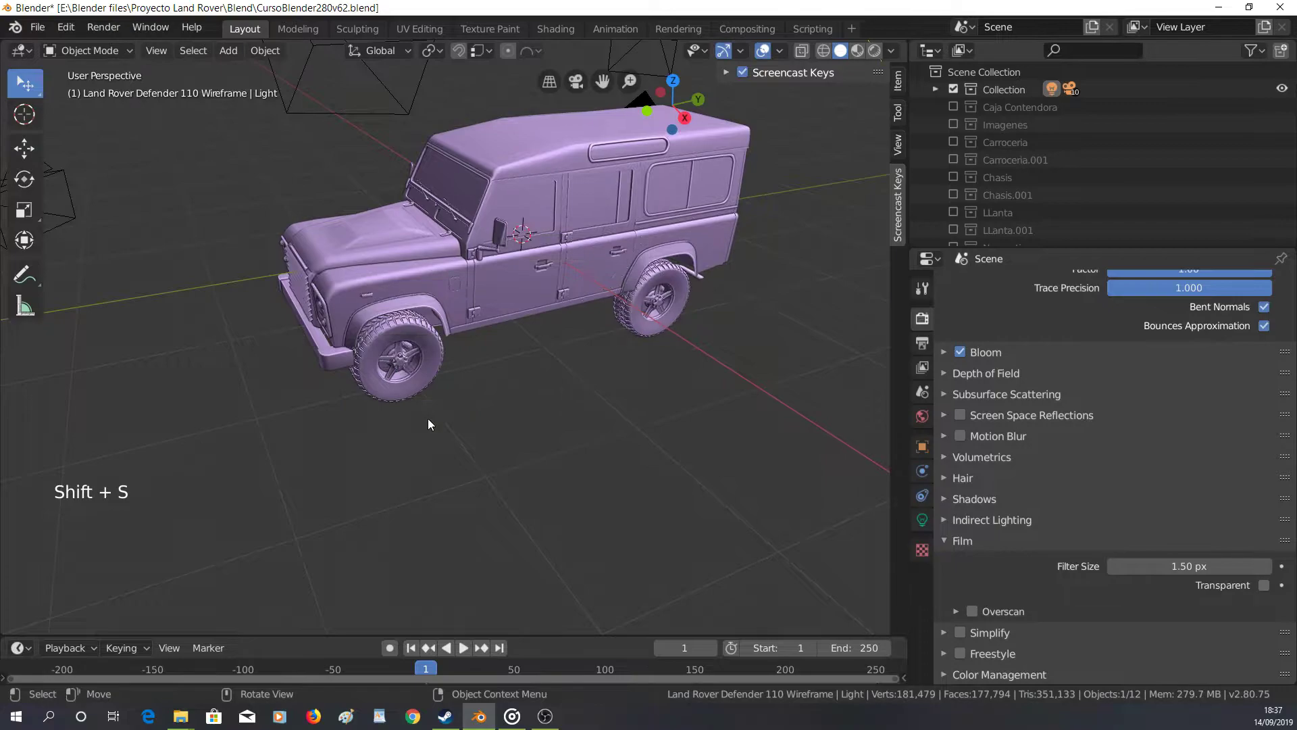
pyautogui.press('shift+a')
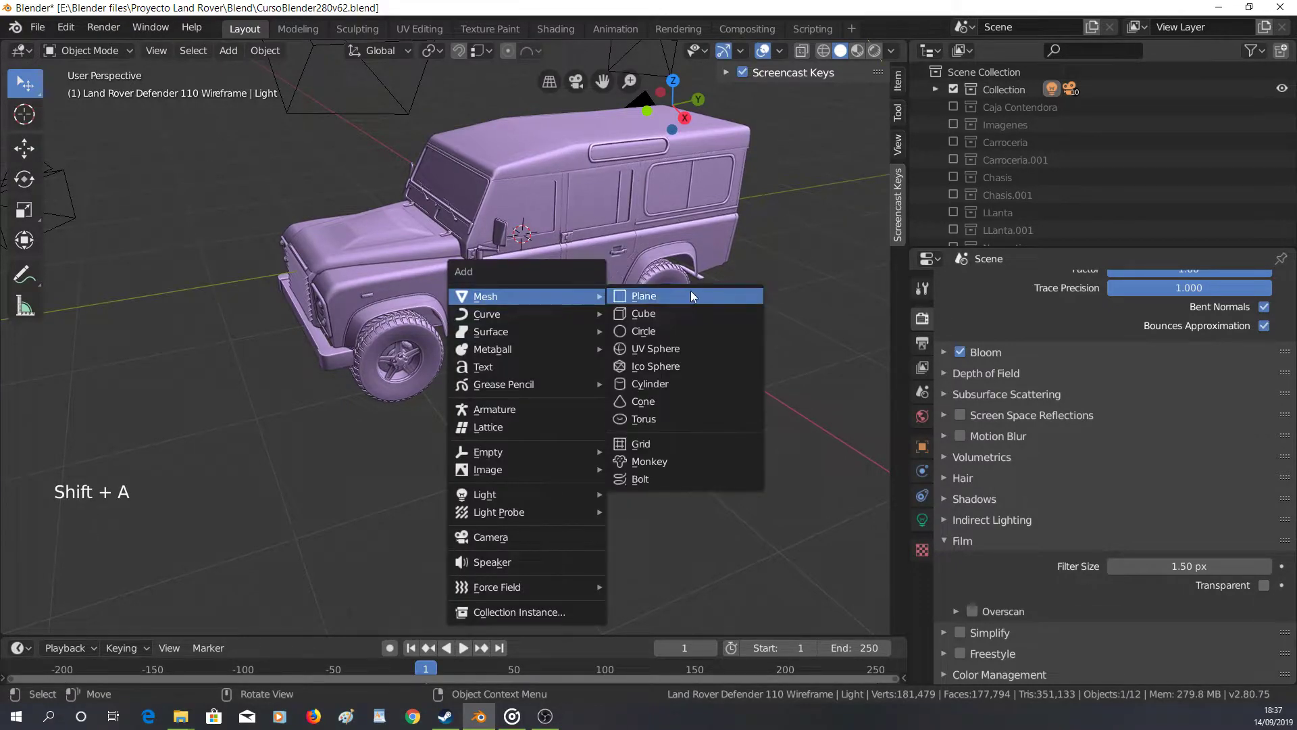
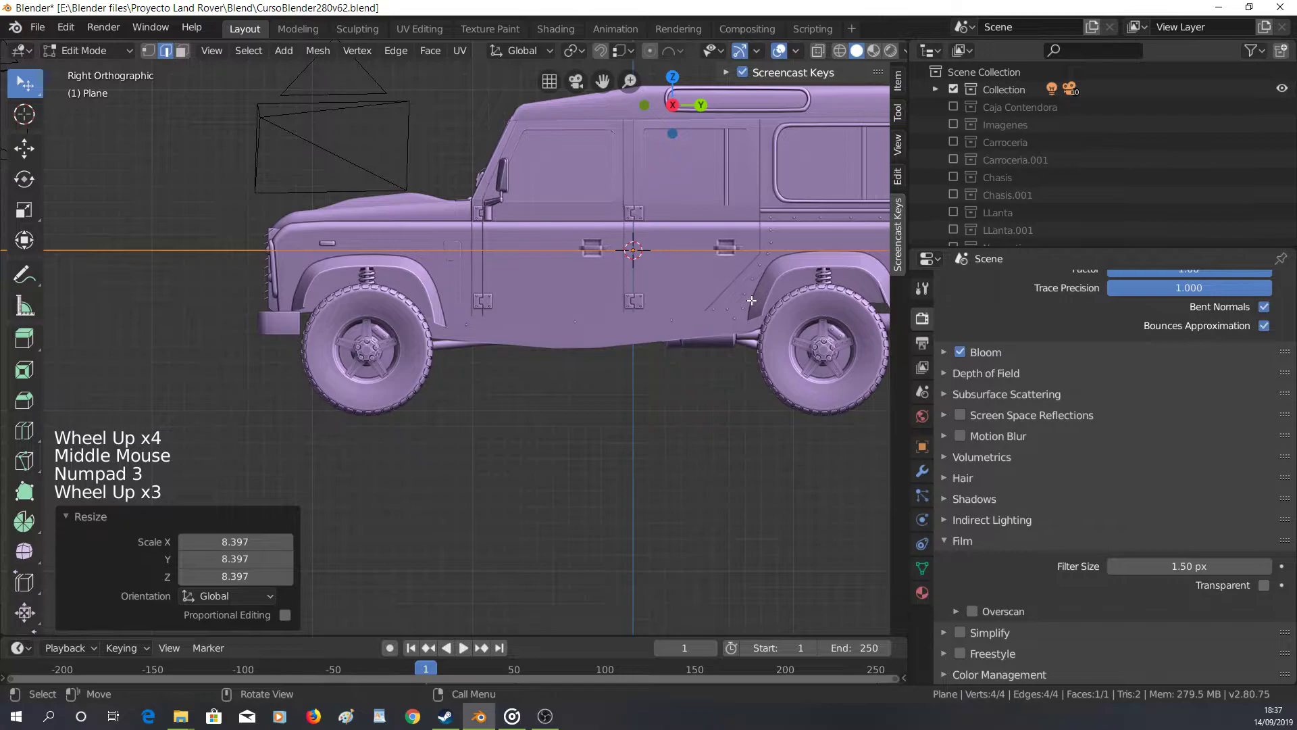
pyautogui.press('g')
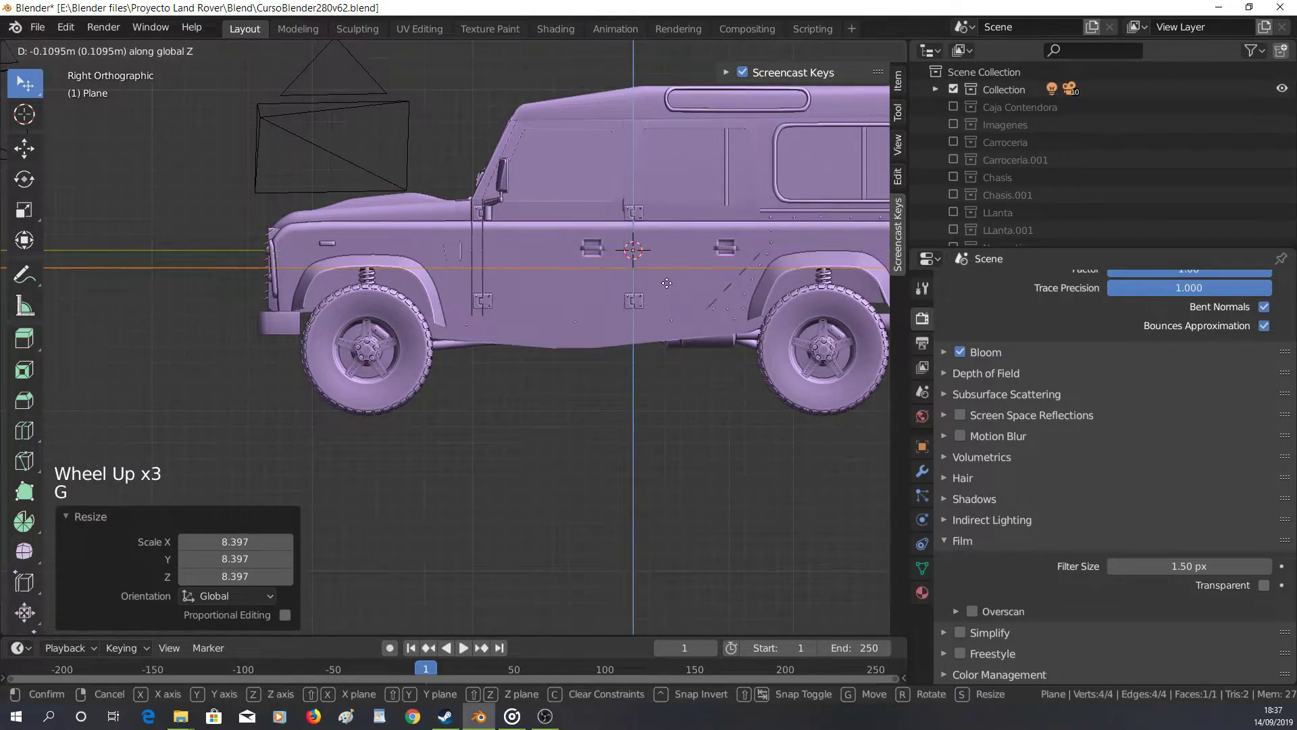
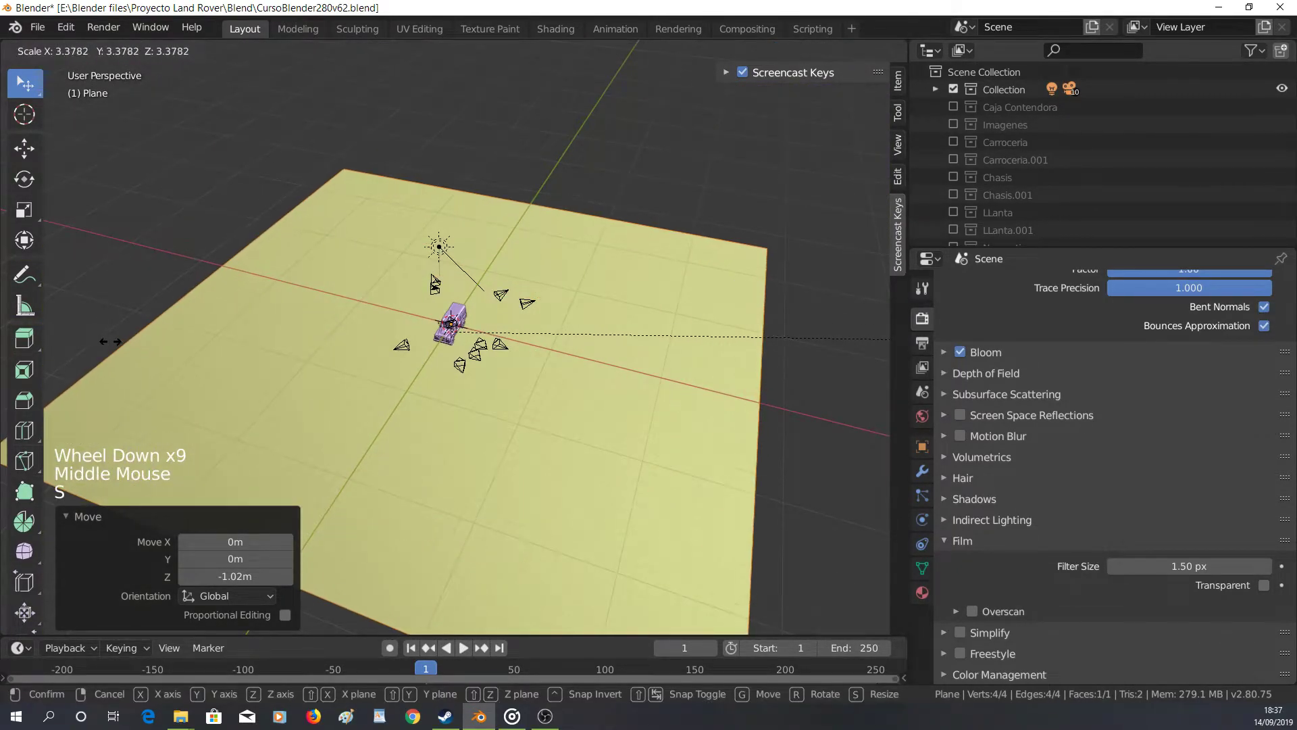
pyautogui.scroll(-3)
# Enter the plane's Edit Mode, try extruding it upward, then undo back to a flat single face
pyautogui.press('s')
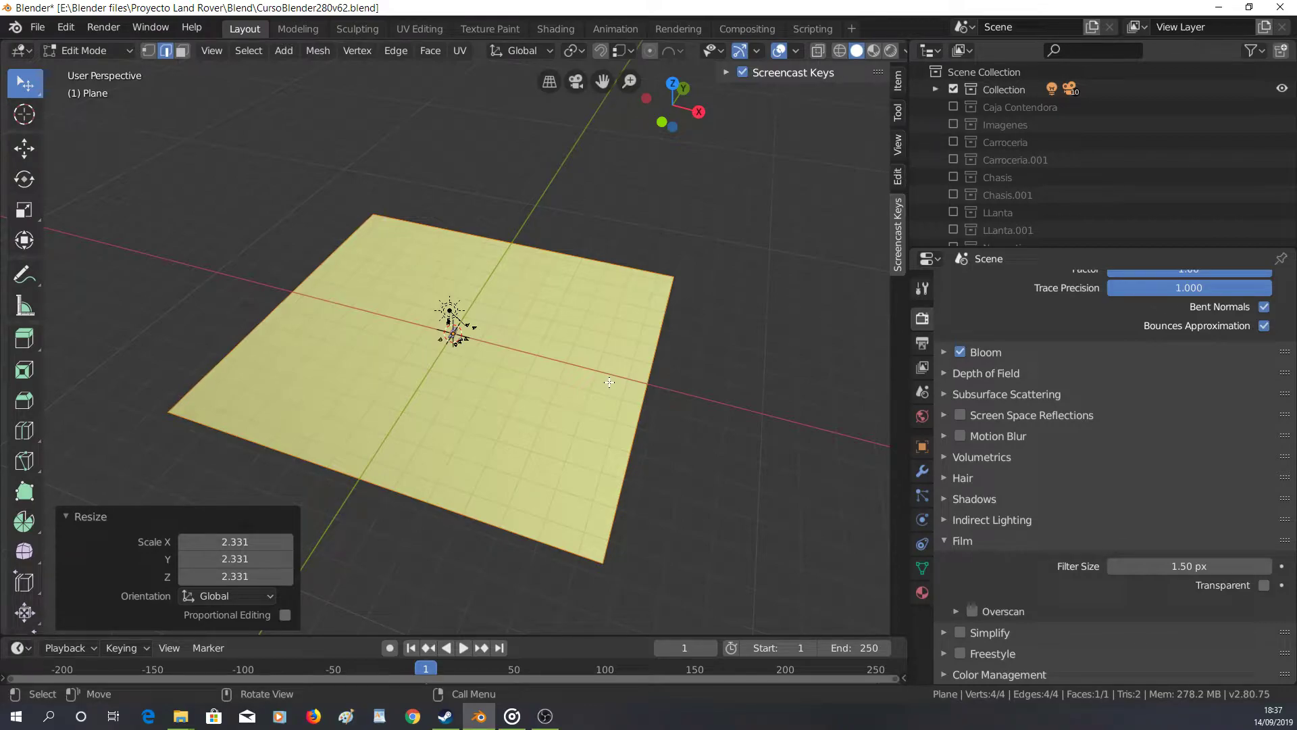
pyautogui.press('e')
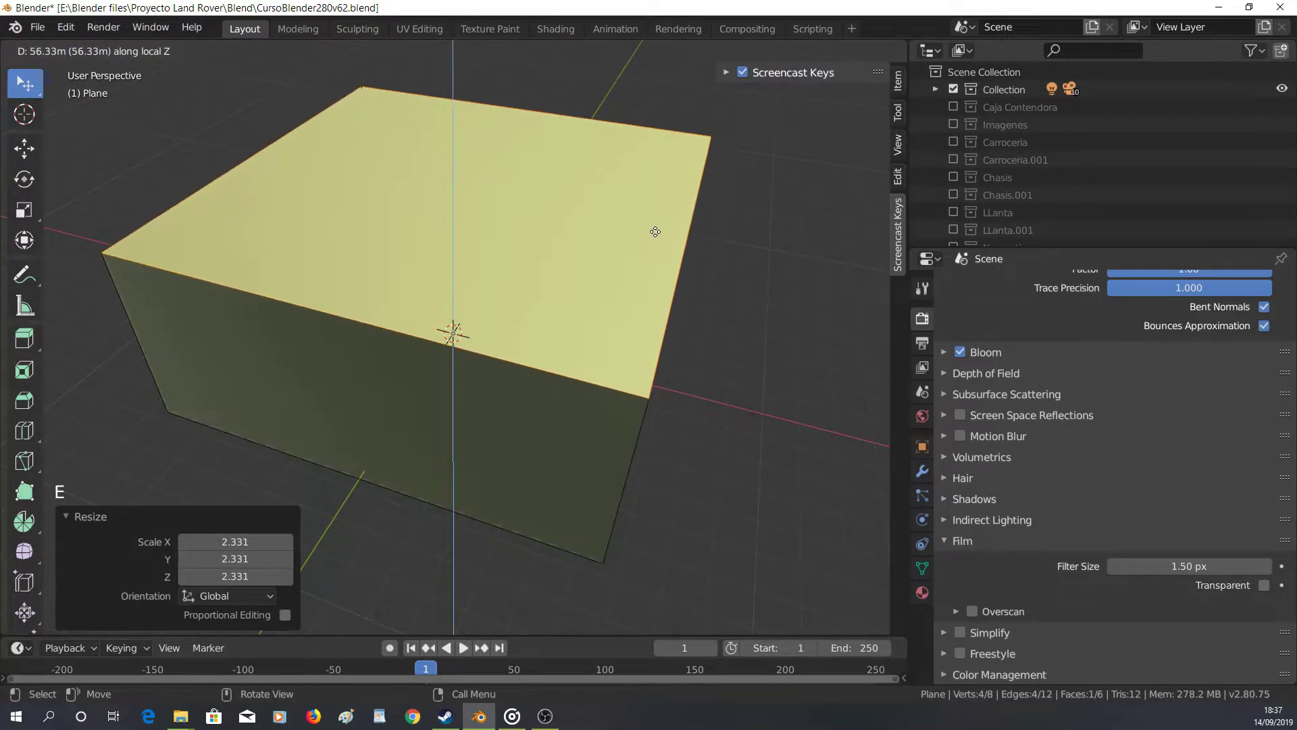
pyautogui.press('ctrl+z')
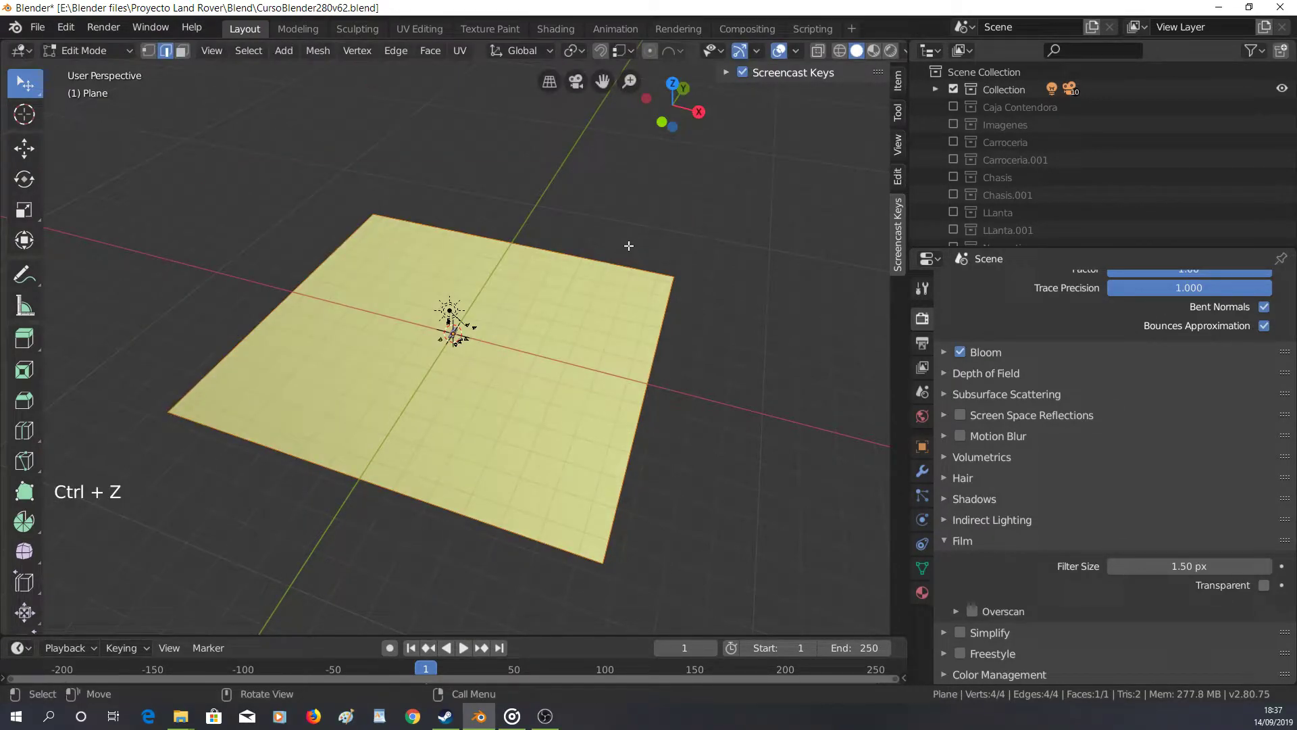
pyautogui.press('1')
pyautogui.press('e')
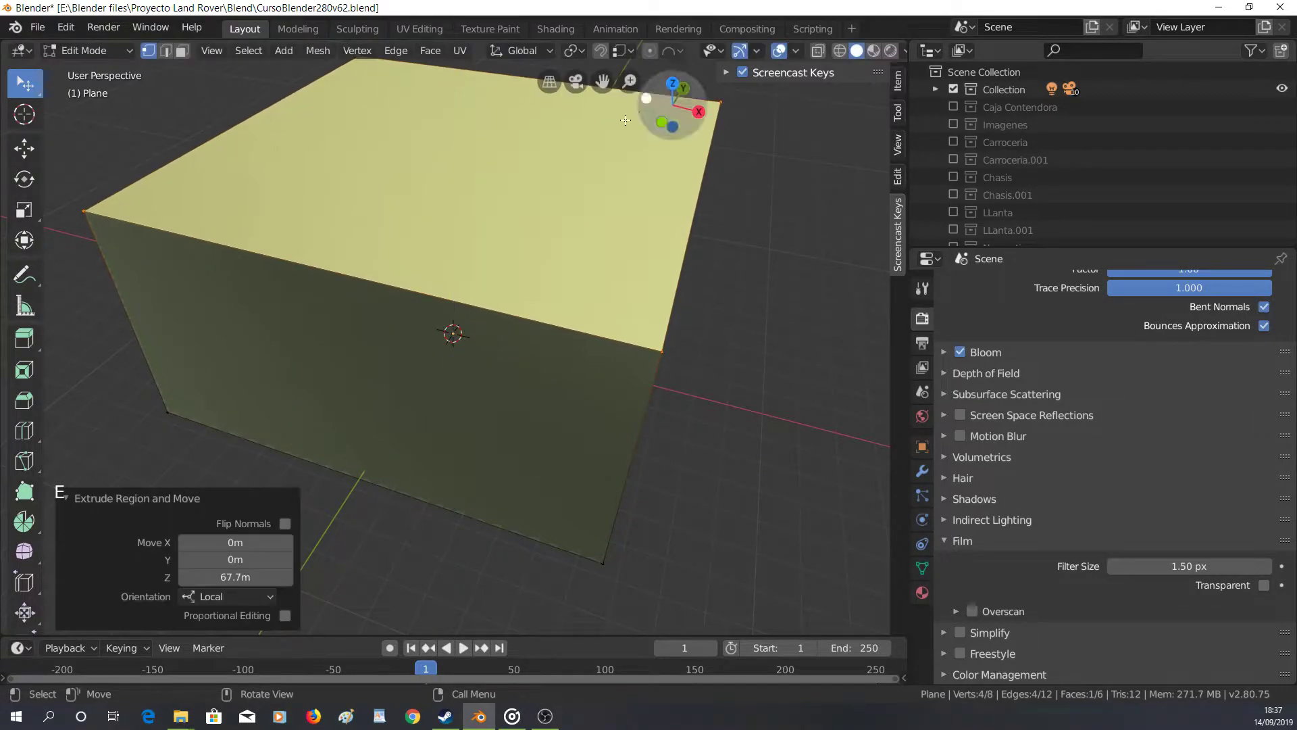
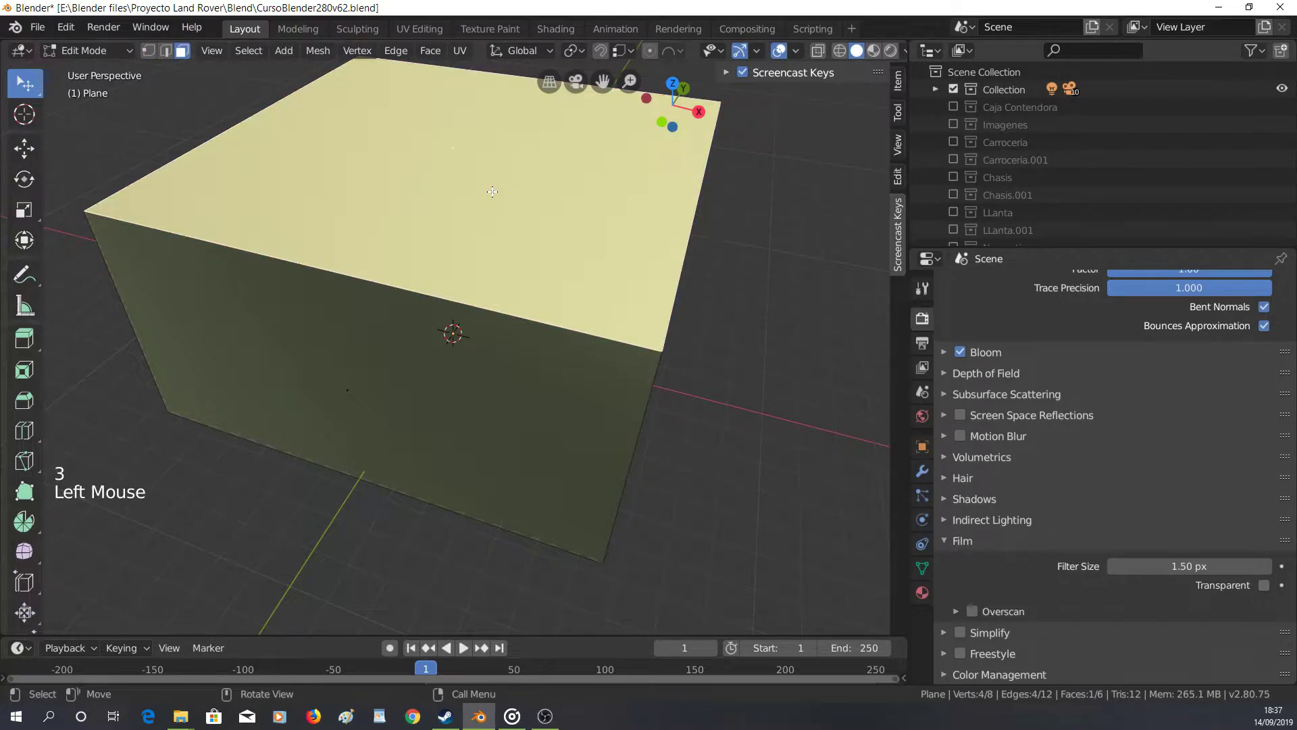
pyautogui.press('Delete')
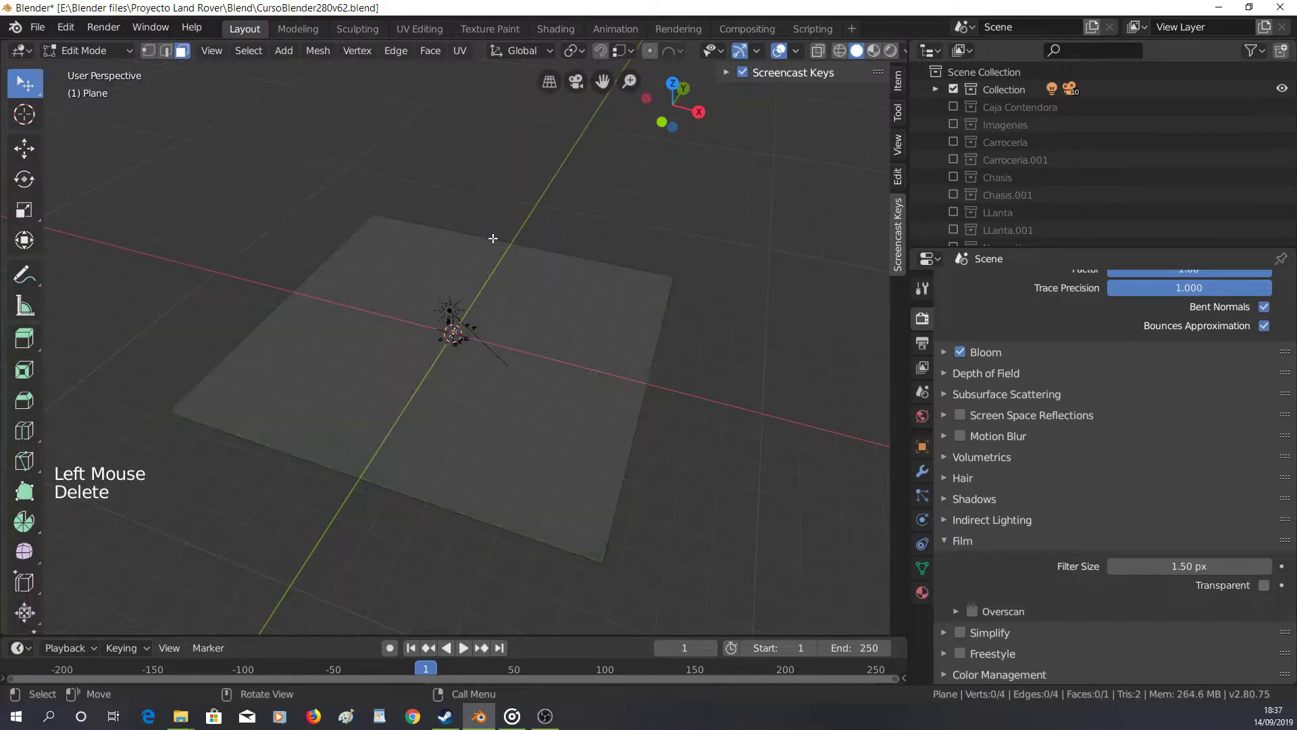
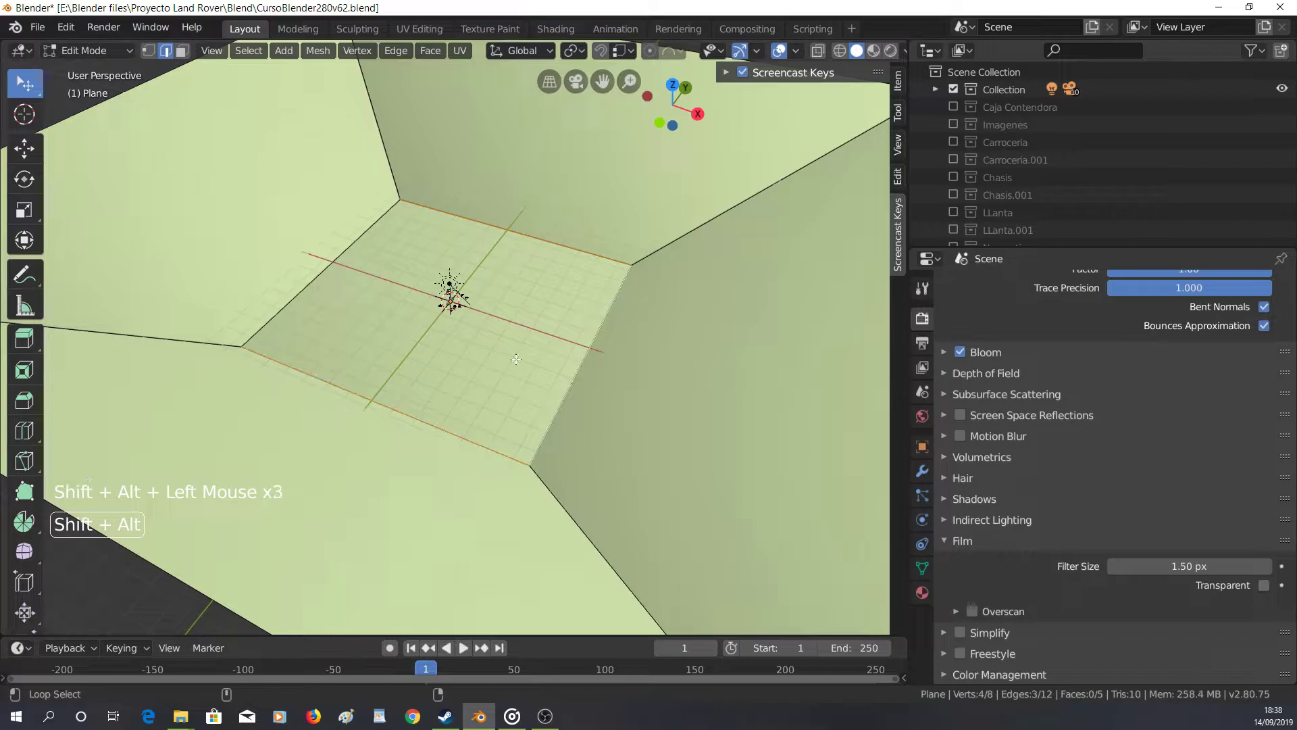
# Bevel the floor-to-wall edge loop of the backdrop into rounded segments and return to Object Mode
pyautogui.press('ctrl+b')
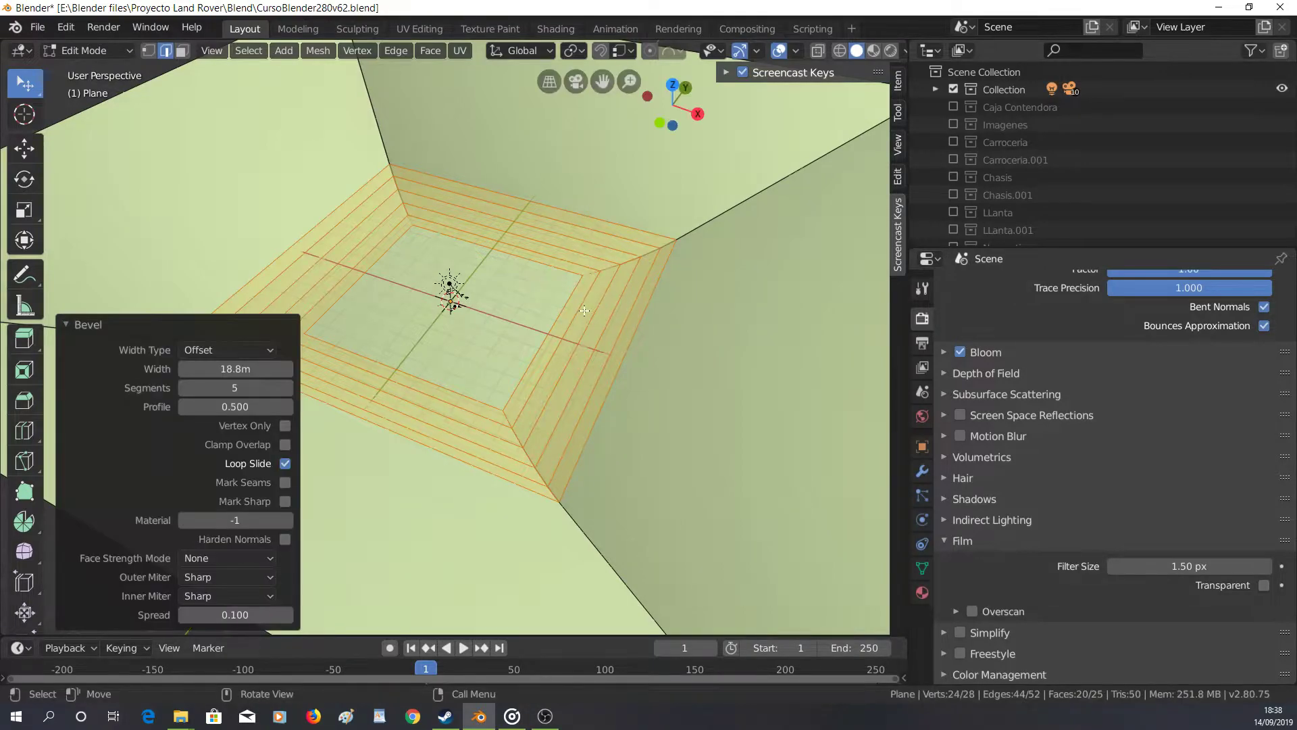
pyautogui.press('Tab')
pyautogui.rightClick(590, 315)
pyautogui.scroll(3)
pyautogui.middleClick(480, 343)
pyautogui.middleClick(403, 322)
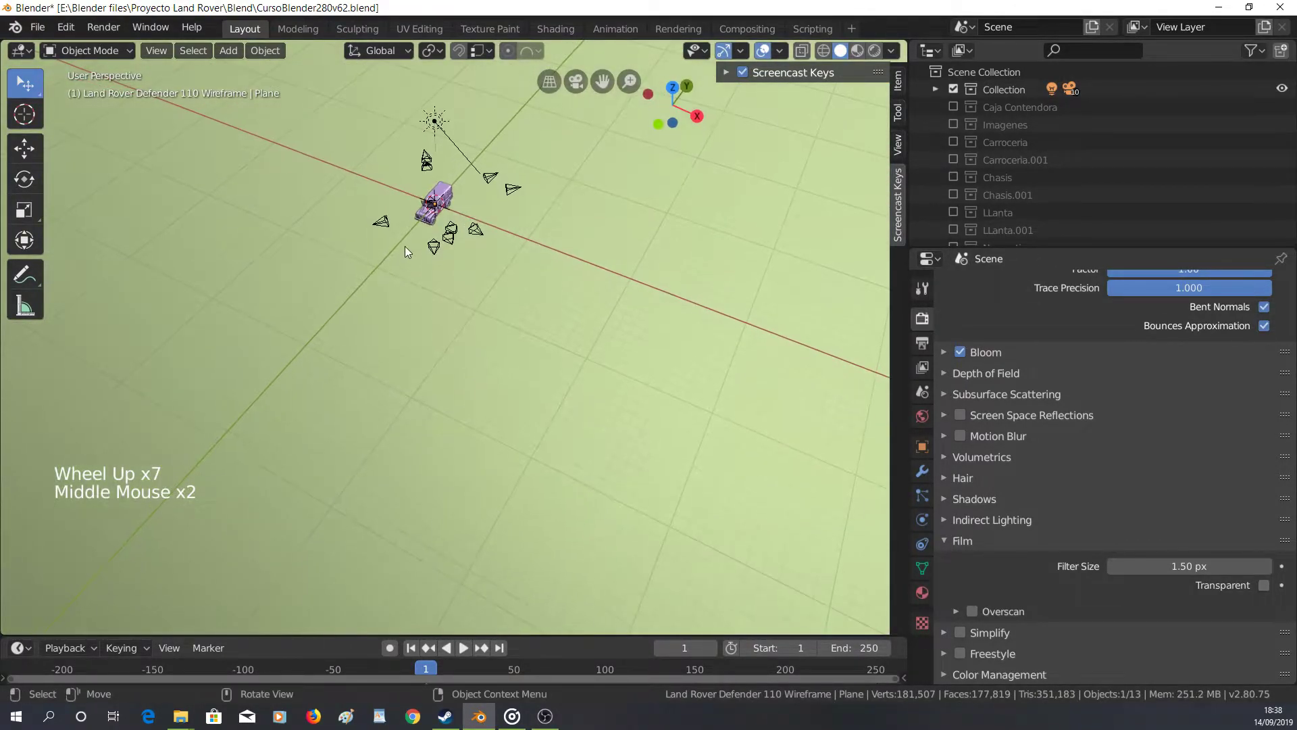
# Select Camera.008, make it the active scene camera and look through it
pyautogui.middleClick(491, 219)
pyautogui.click(444, 181)
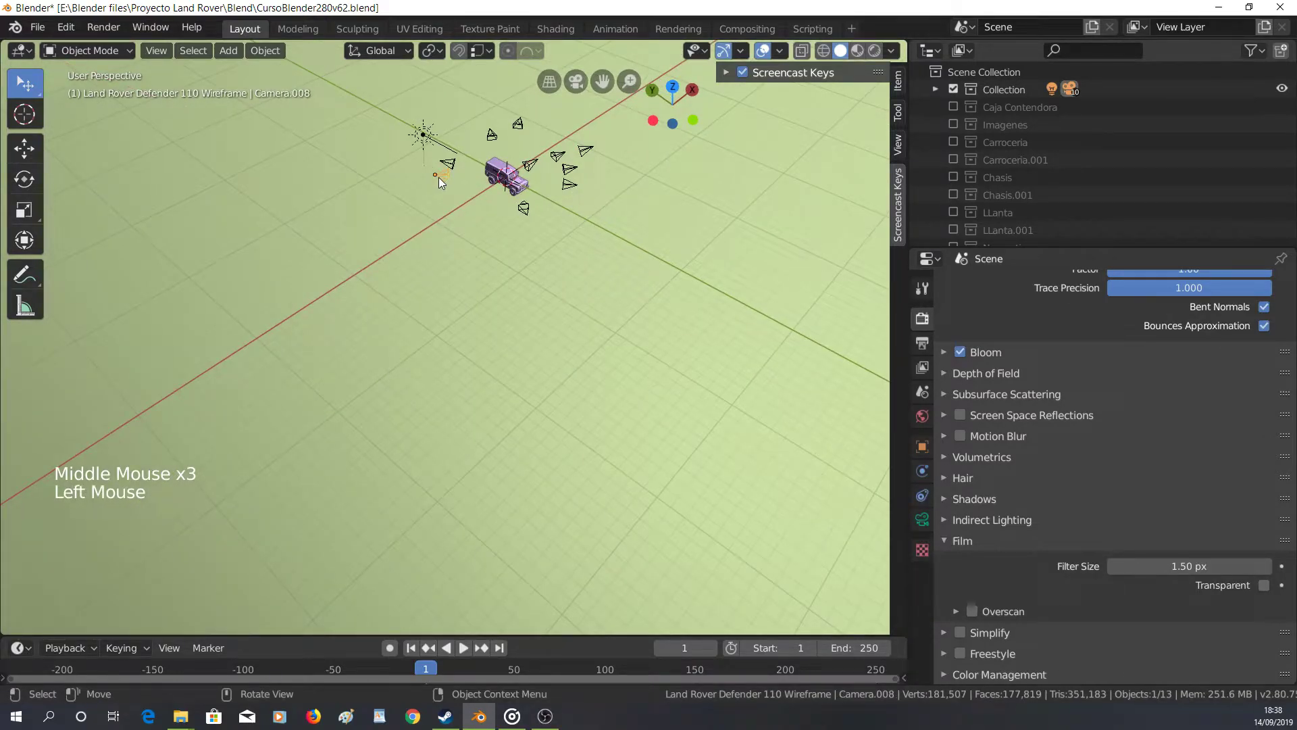
pyautogui.press('KP_0')
pyautogui.scroll(-3)
pyautogui.middleClick(474, 208)
pyautogui.middleClick(545, 296)
pyautogui.press('KP_0')
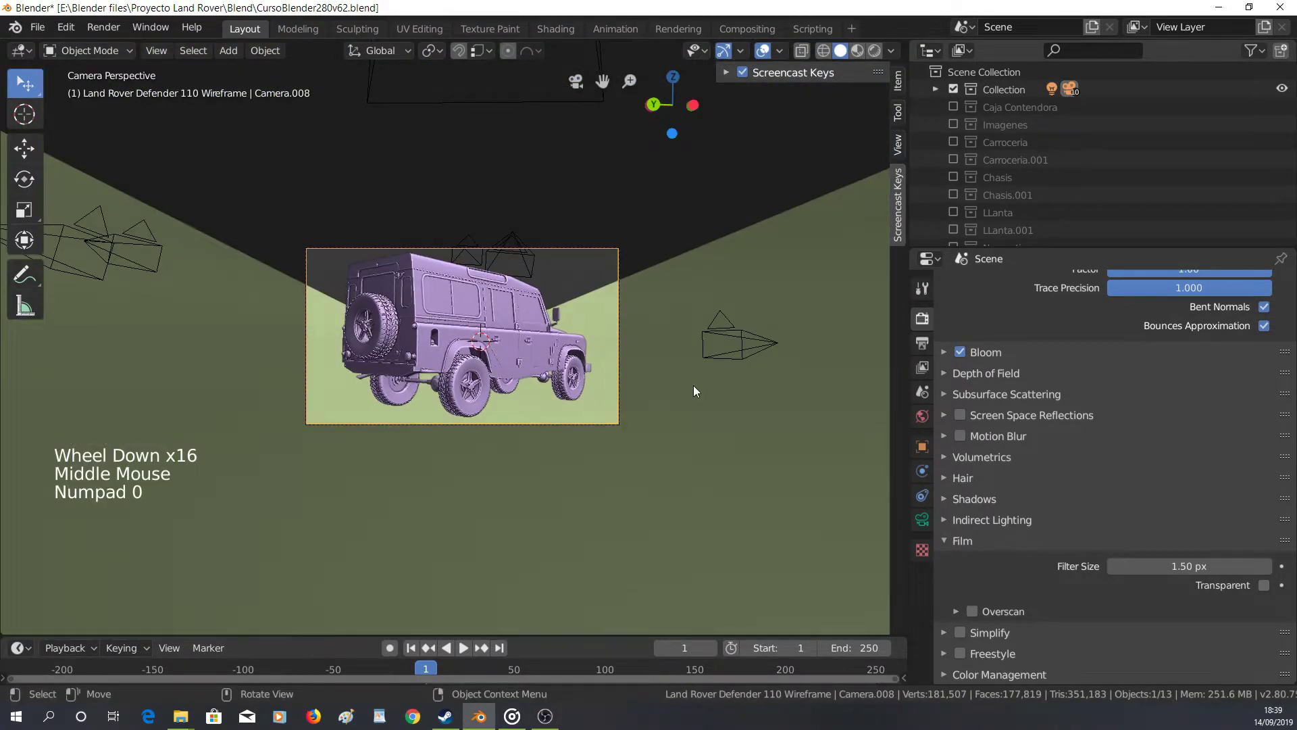
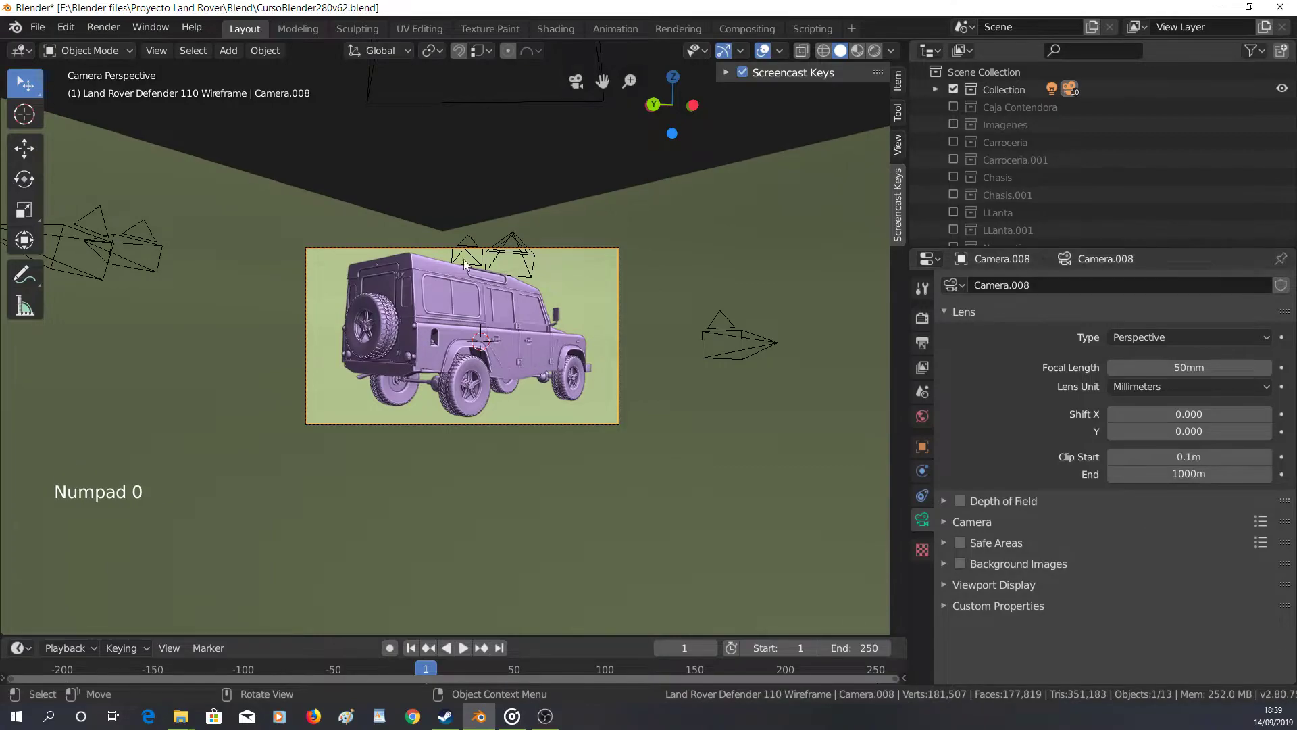
# Reframe Camera.008 so the Land Rover's side sits well inside the shot, and save the blend file
pyautogui.scroll(3)
pyautogui.middleClick(501, 418)
pyautogui.middleClick(429, 273)
pyautogui.scroll(-3)
pyautogui.middleClick(437, 340)
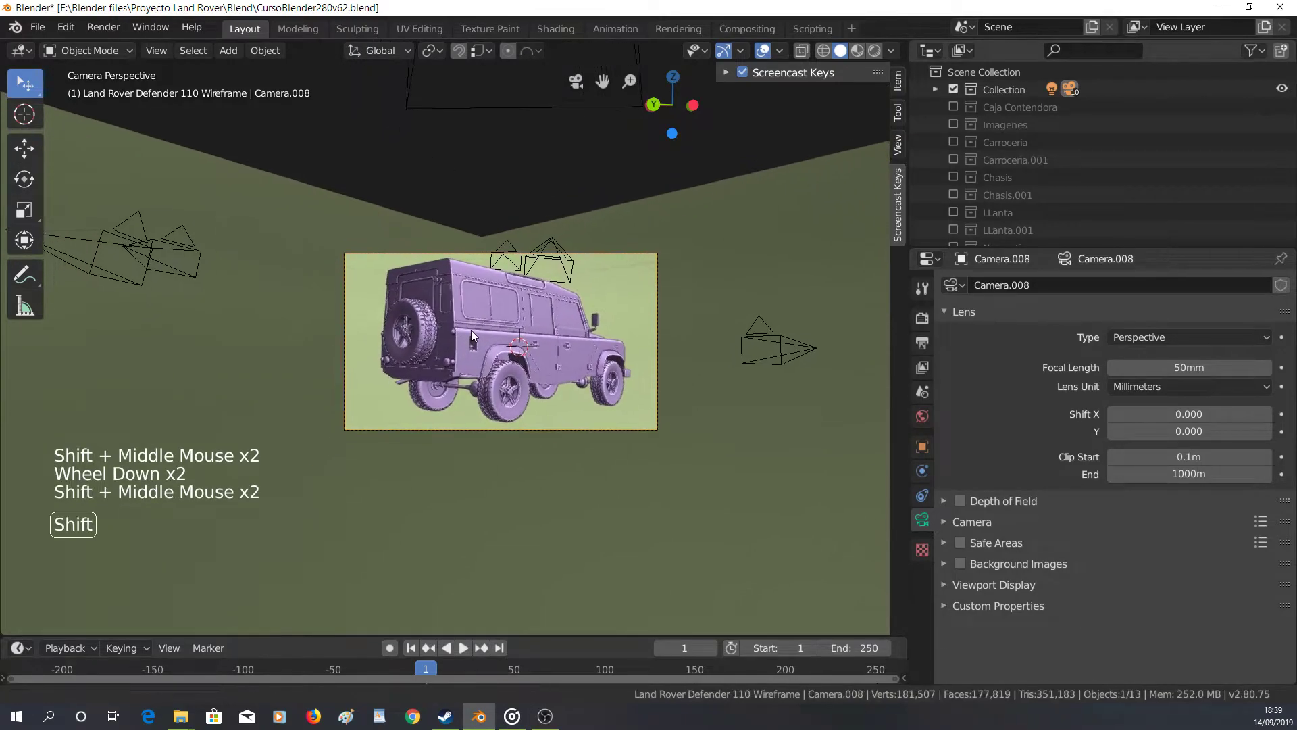
pyautogui.scroll(3)
pyautogui.middleClick(522, 360)
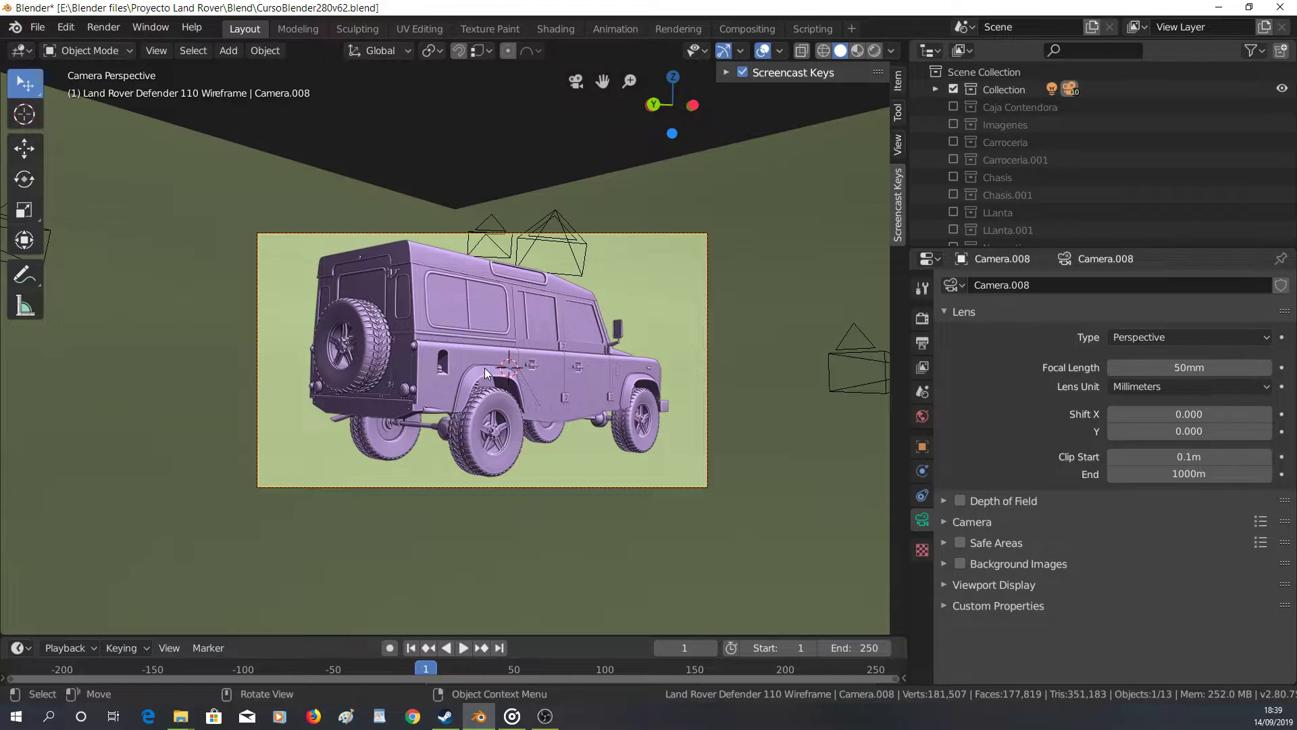
pyautogui.middleClick(629, 341)
pyautogui.press('ctrl+s')
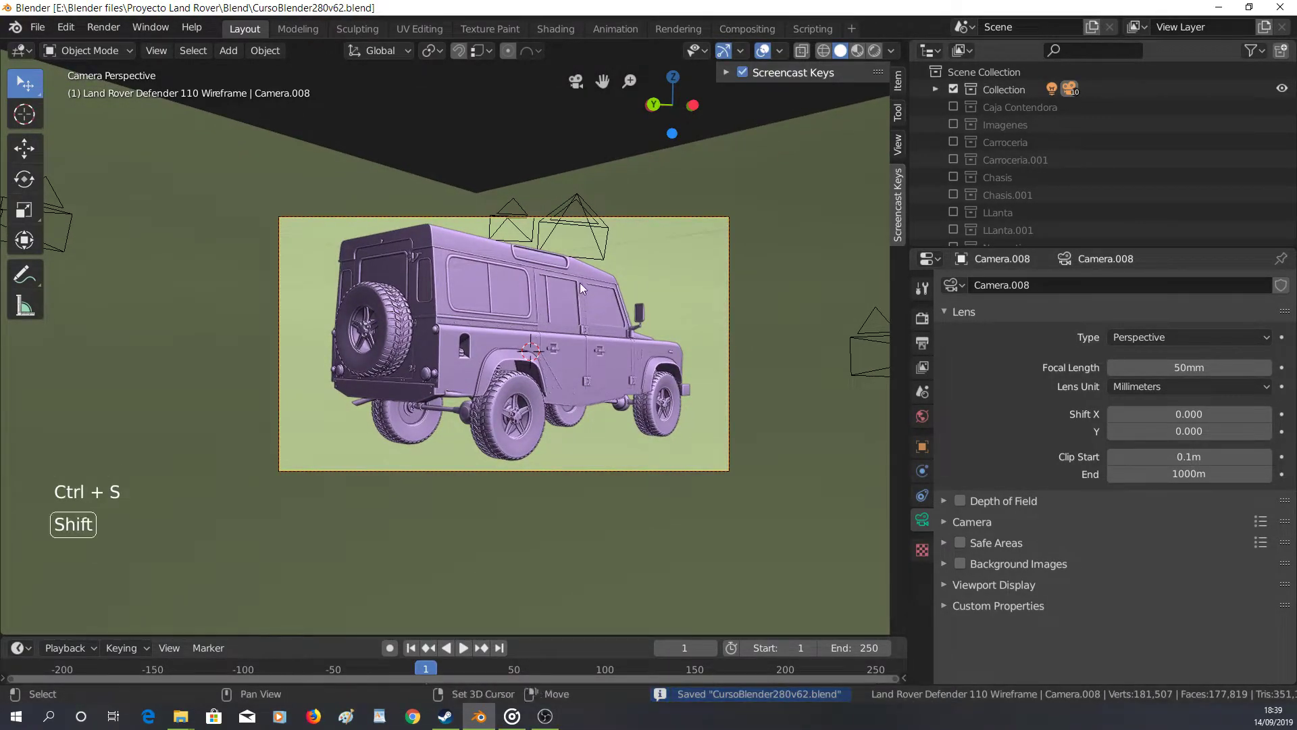
pyautogui.middleClick(576, 295)
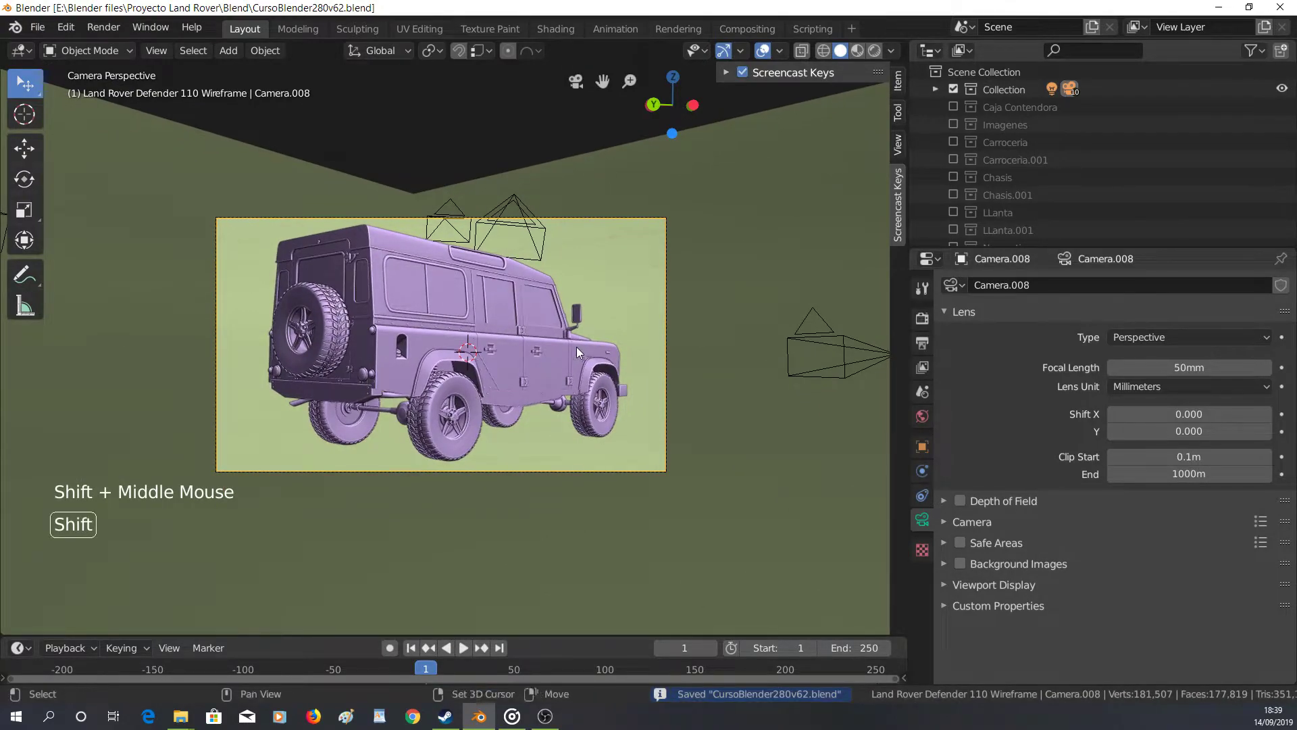
pyautogui.middleClick(564, 315)
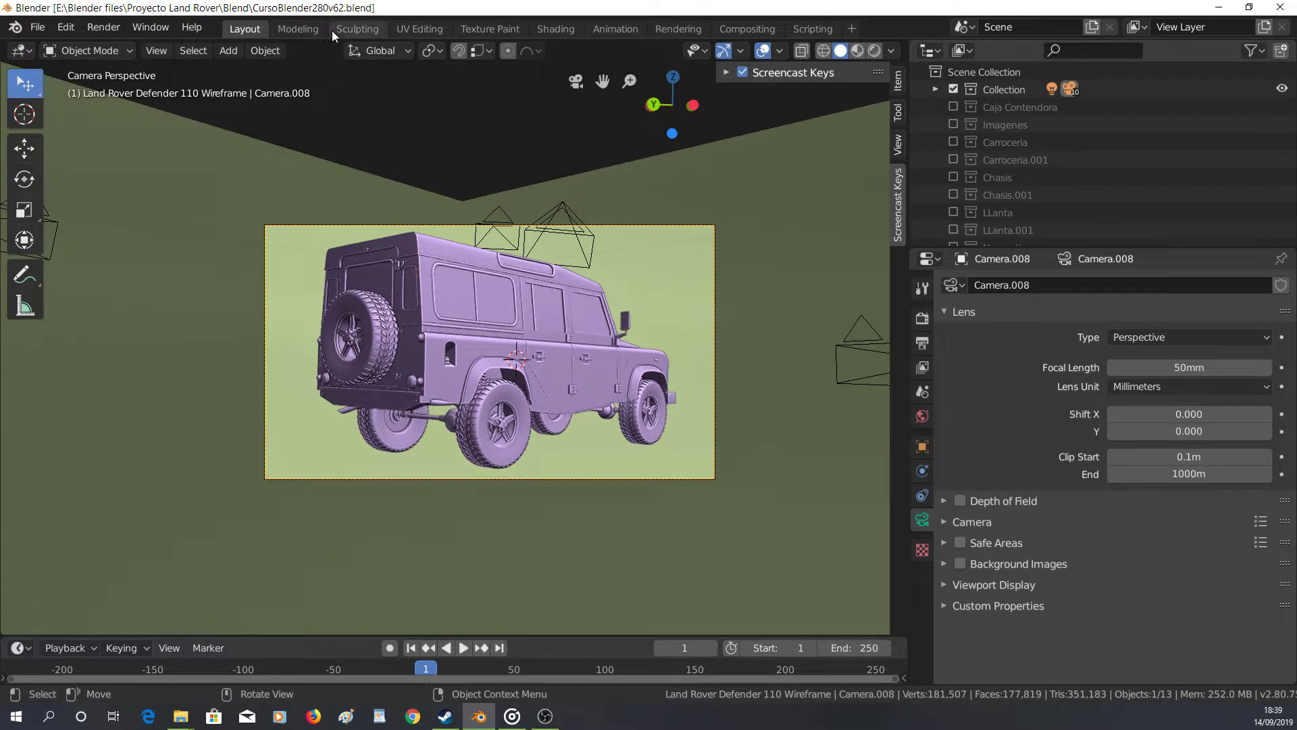
# Split the viewport into two areas, hide the N sidebars, and set the left area to a Shader Editor
pyautogui.rightClick(322, 40)
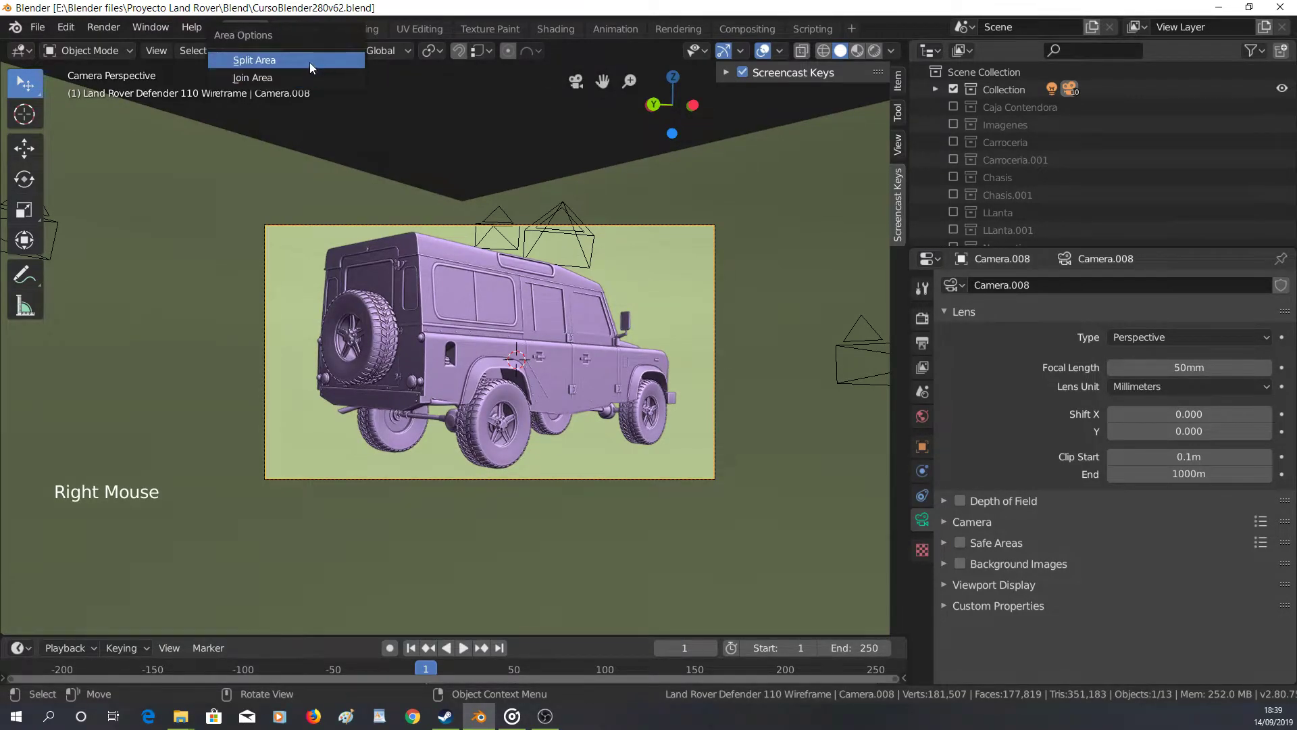
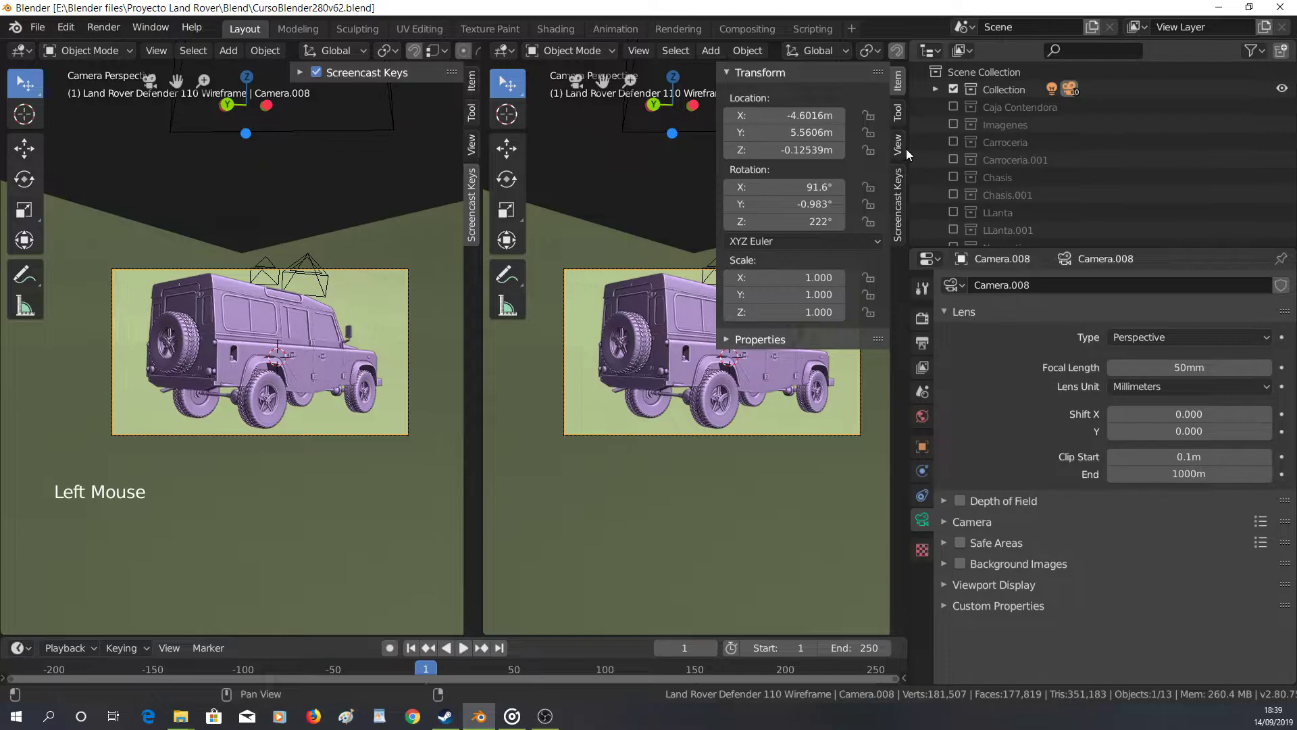
pyautogui.press('n')
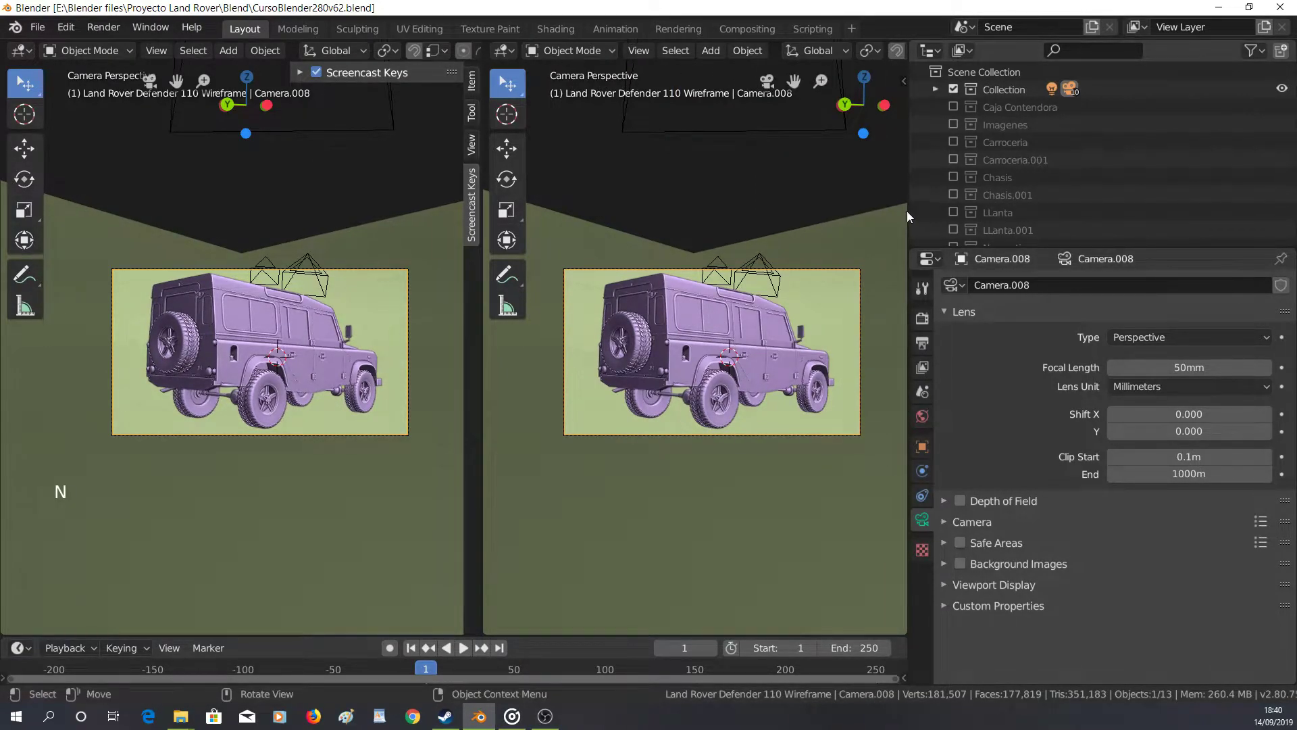
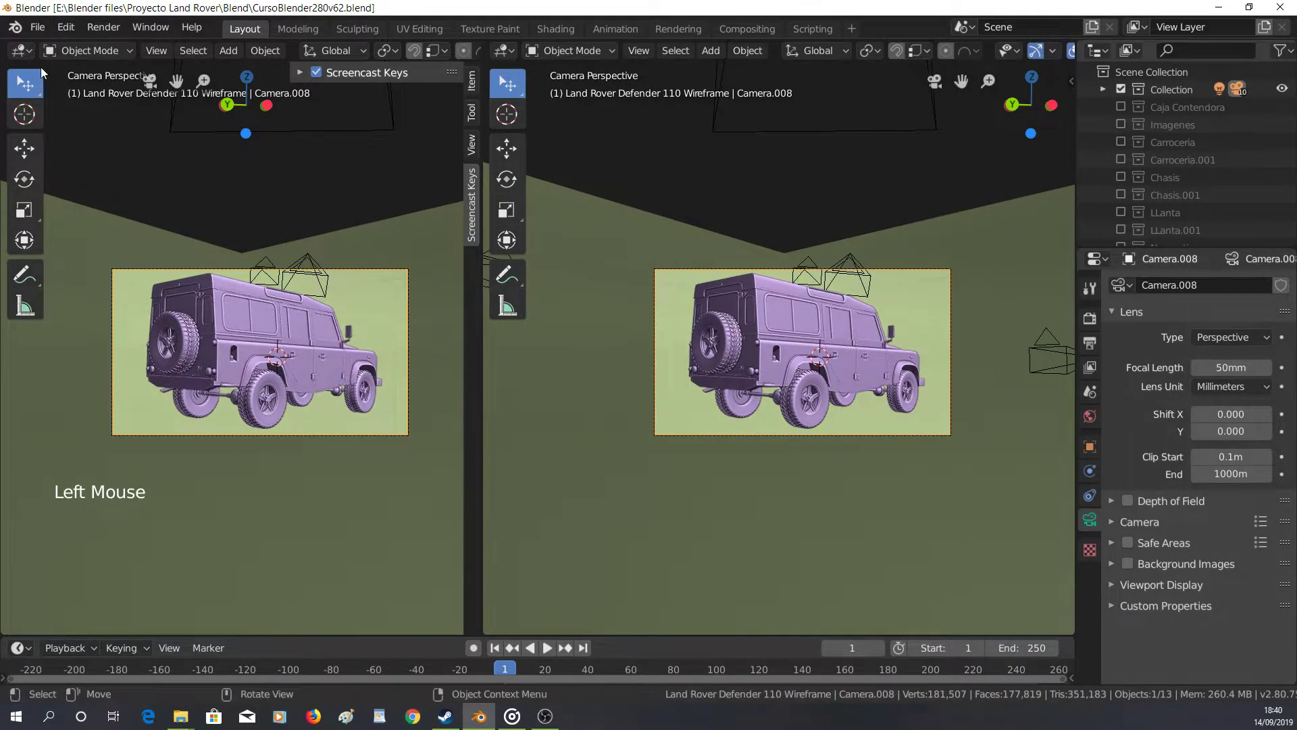
pyautogui.click(24, 51)
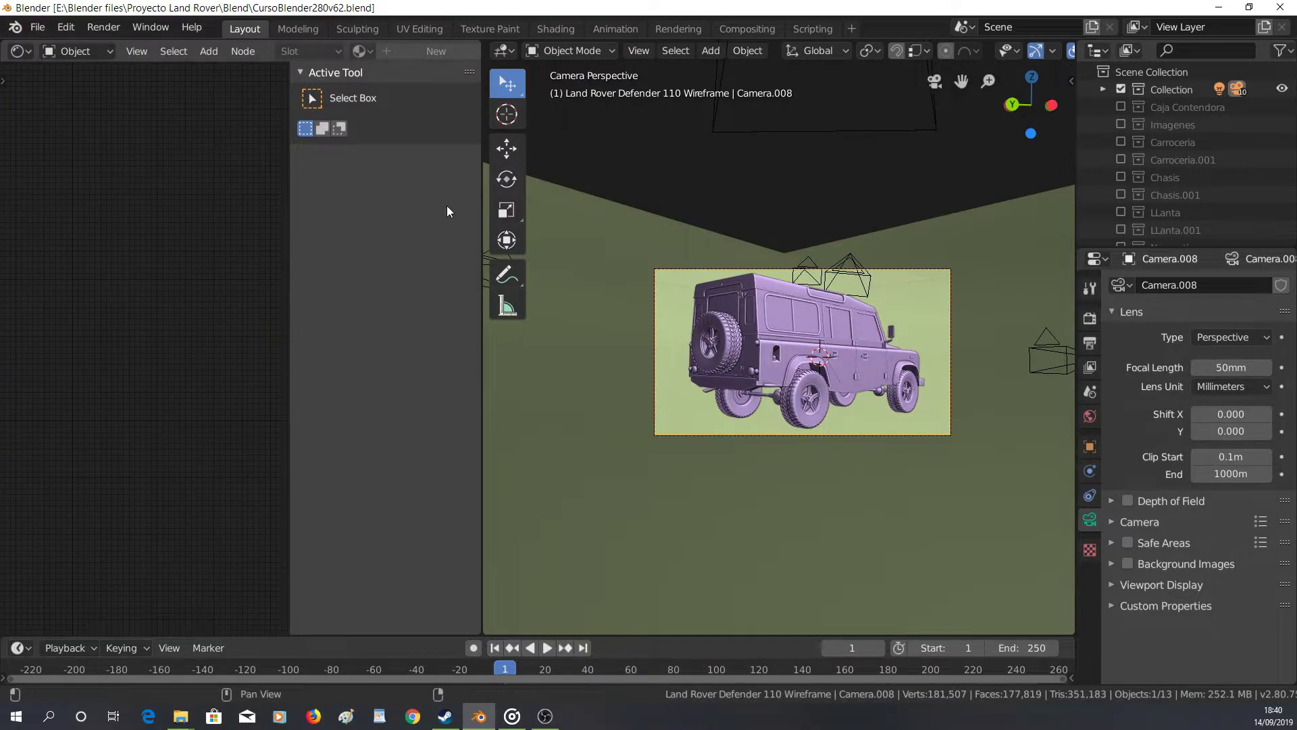
pyautogui.press('n')
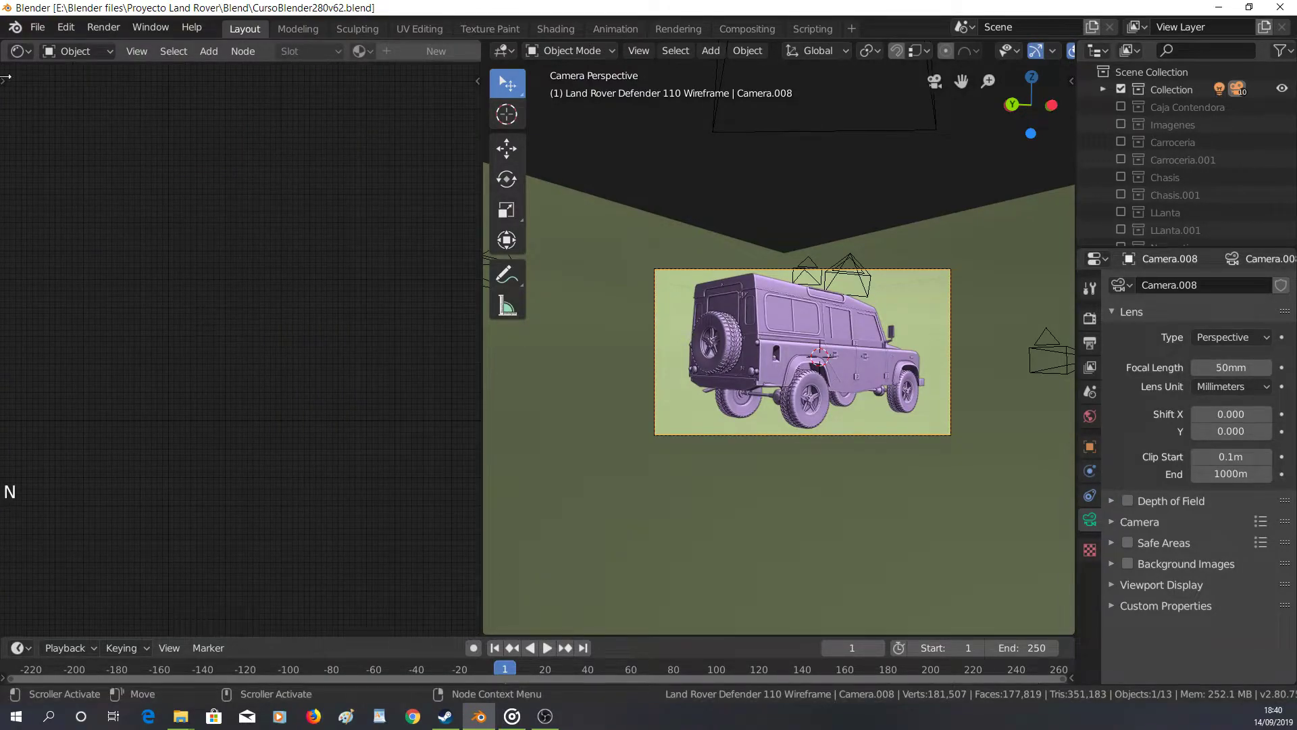
pyautogui.click(28, 54)
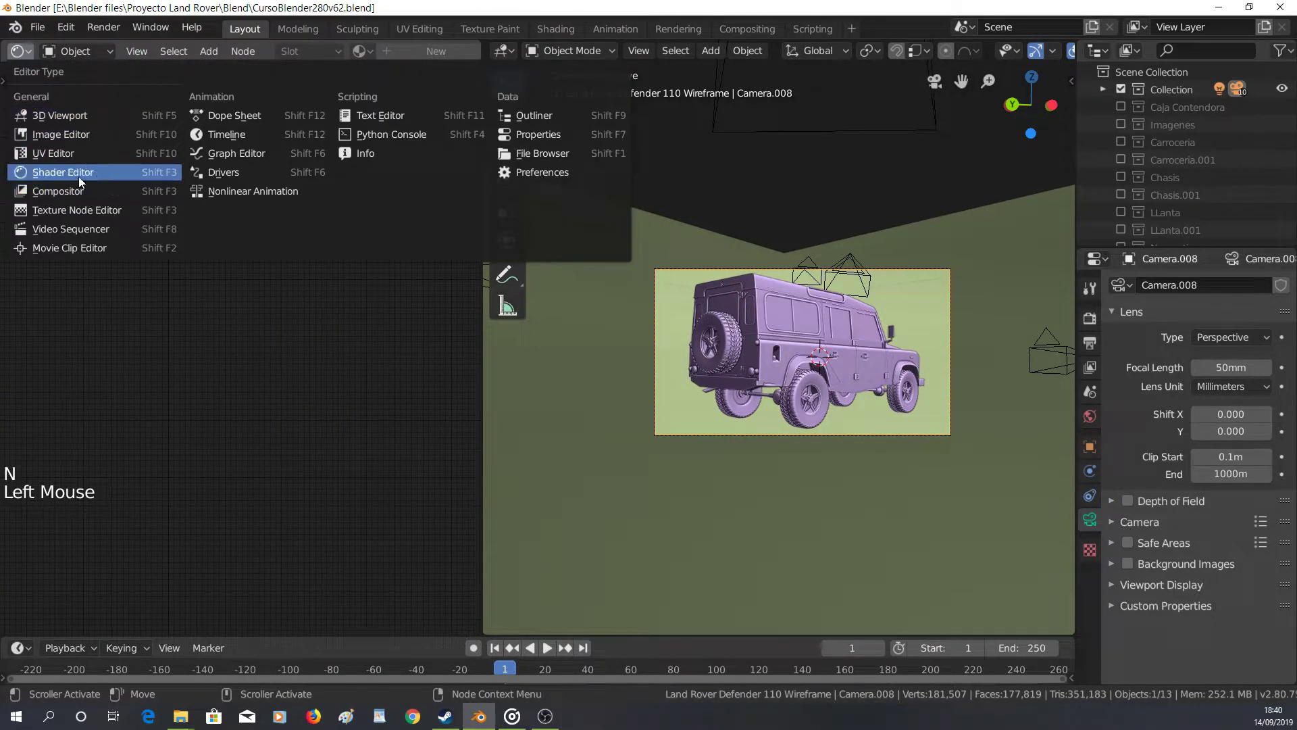
pyautogui.scroll(-3)
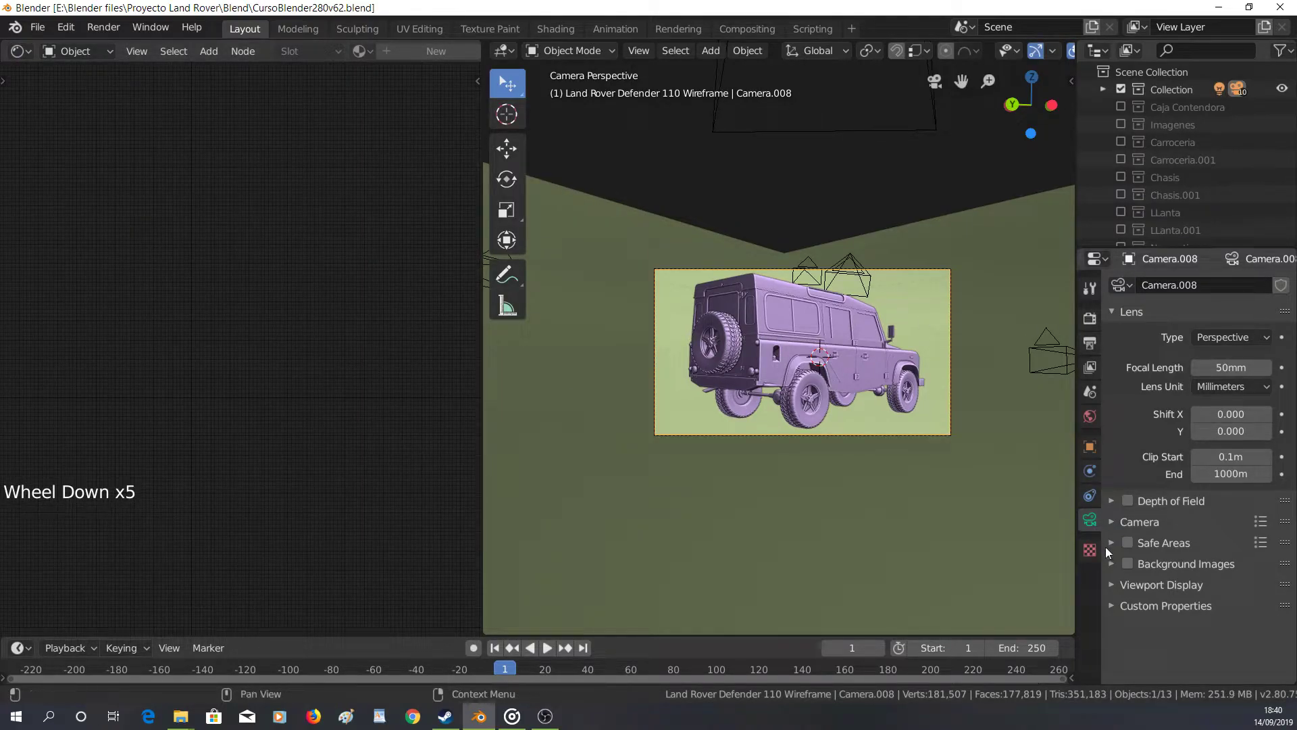
# In Material Properties, create Material.001 with a default Principled BSDF for the Land Rover
pyautogui.click(850, 343)
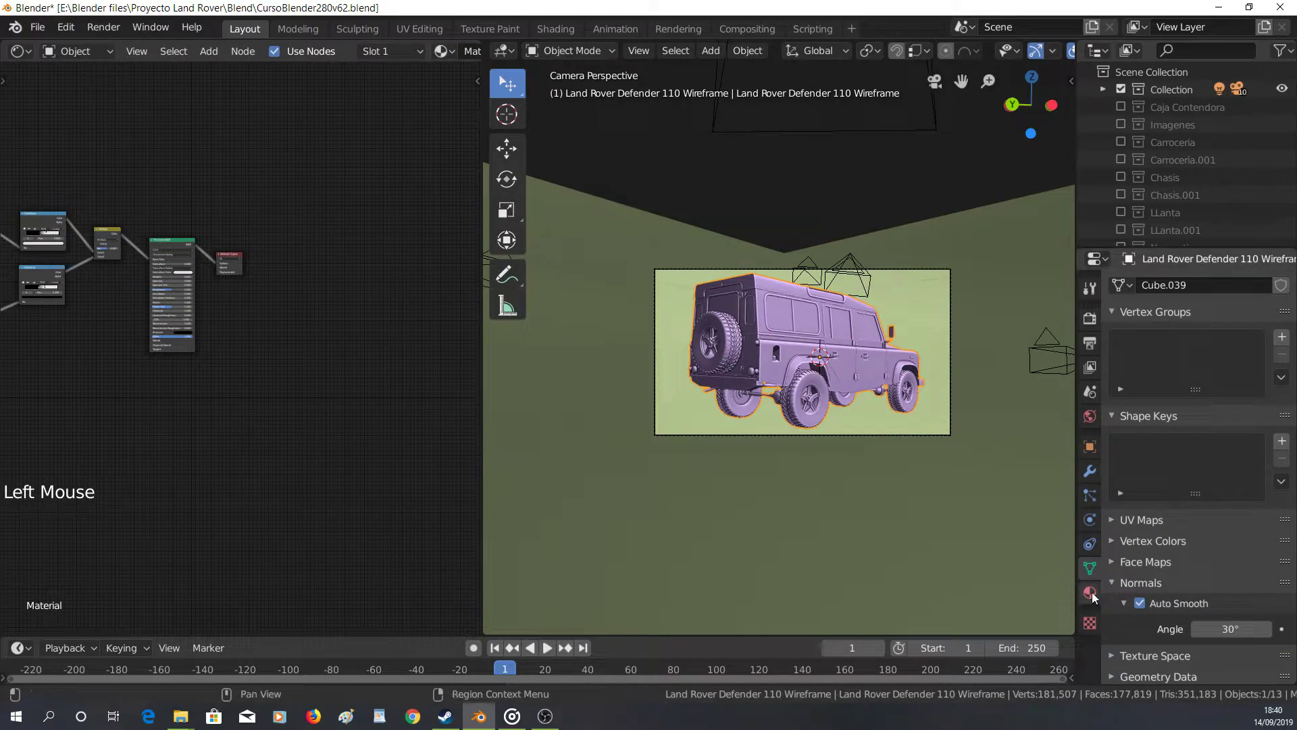
pyautogui.click(1094, 594)
pyautogui.click(1287, 311)
pyautogui.scroll(-3)
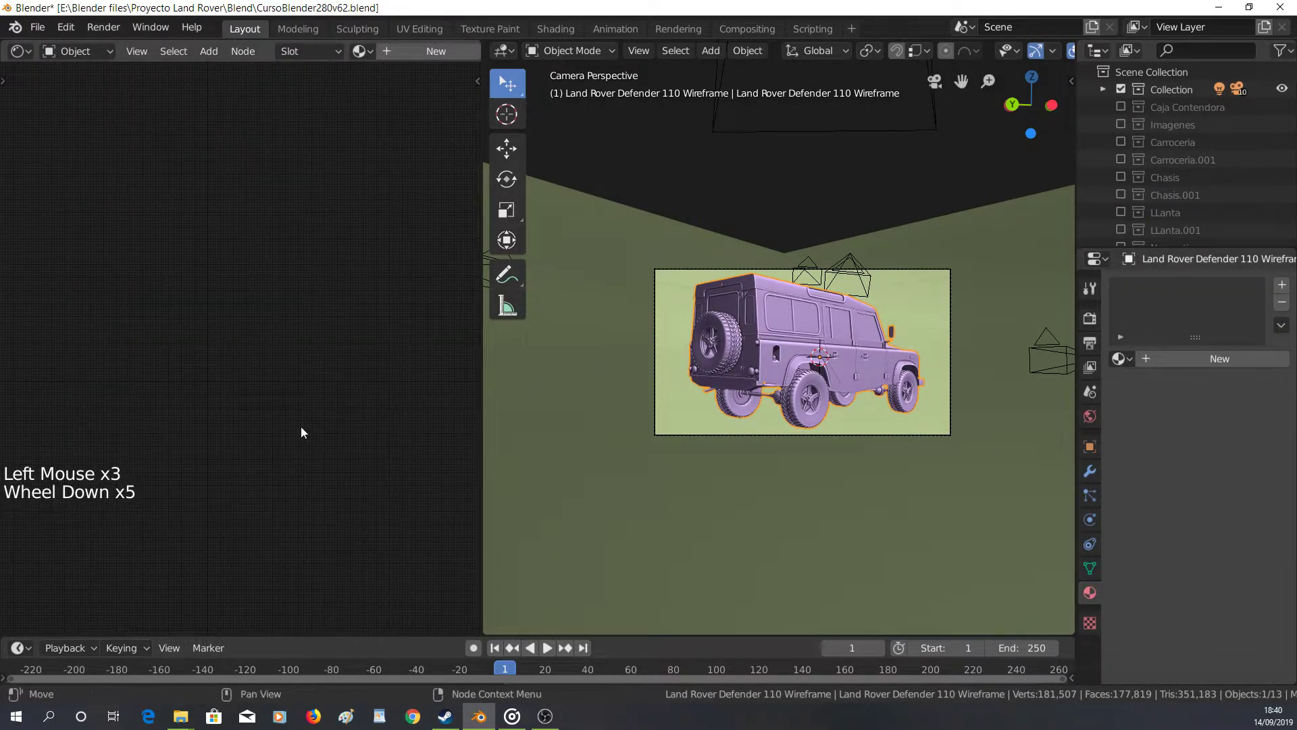
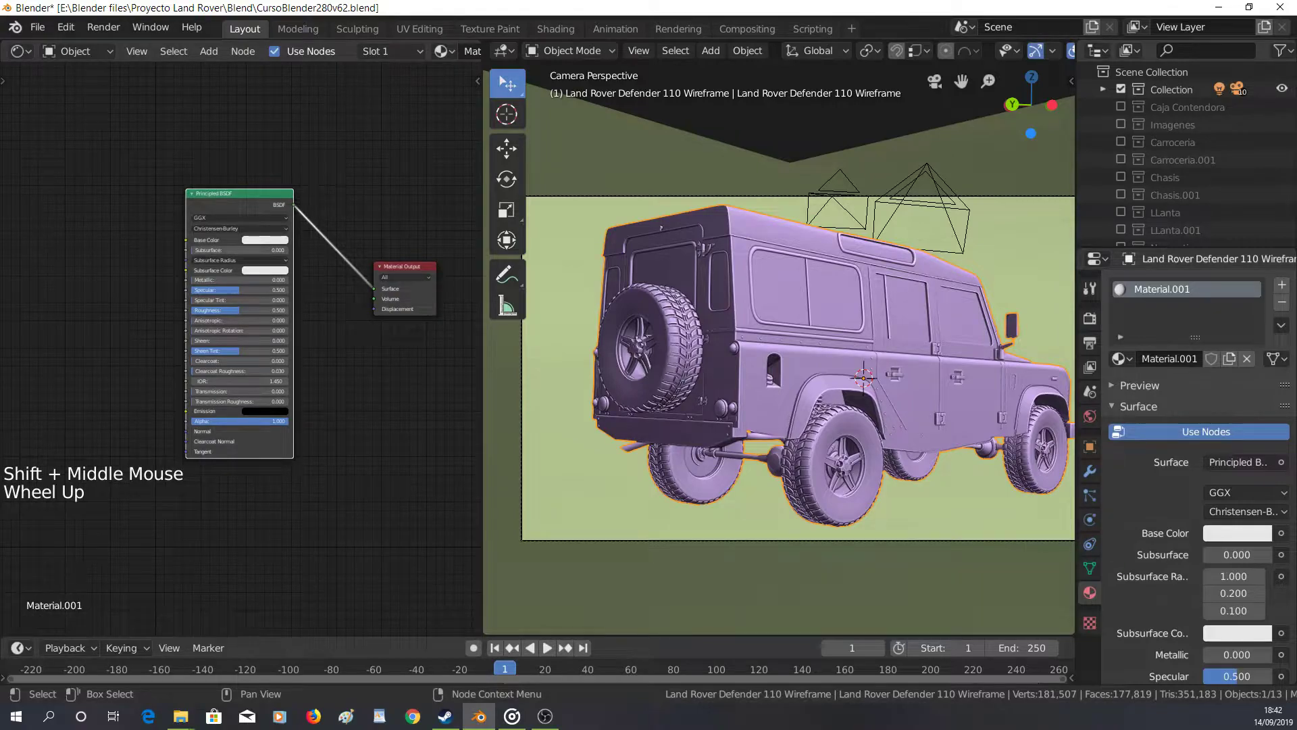
# Select the Principled BSDF nodes and frame them in the Shader Editor
pyautogui.scroll(3)
pyautogui.scroll(-3)
pyautogui.click(232, 214)
pyautogui.scroll(3)
pyautogui.scroll(-3)
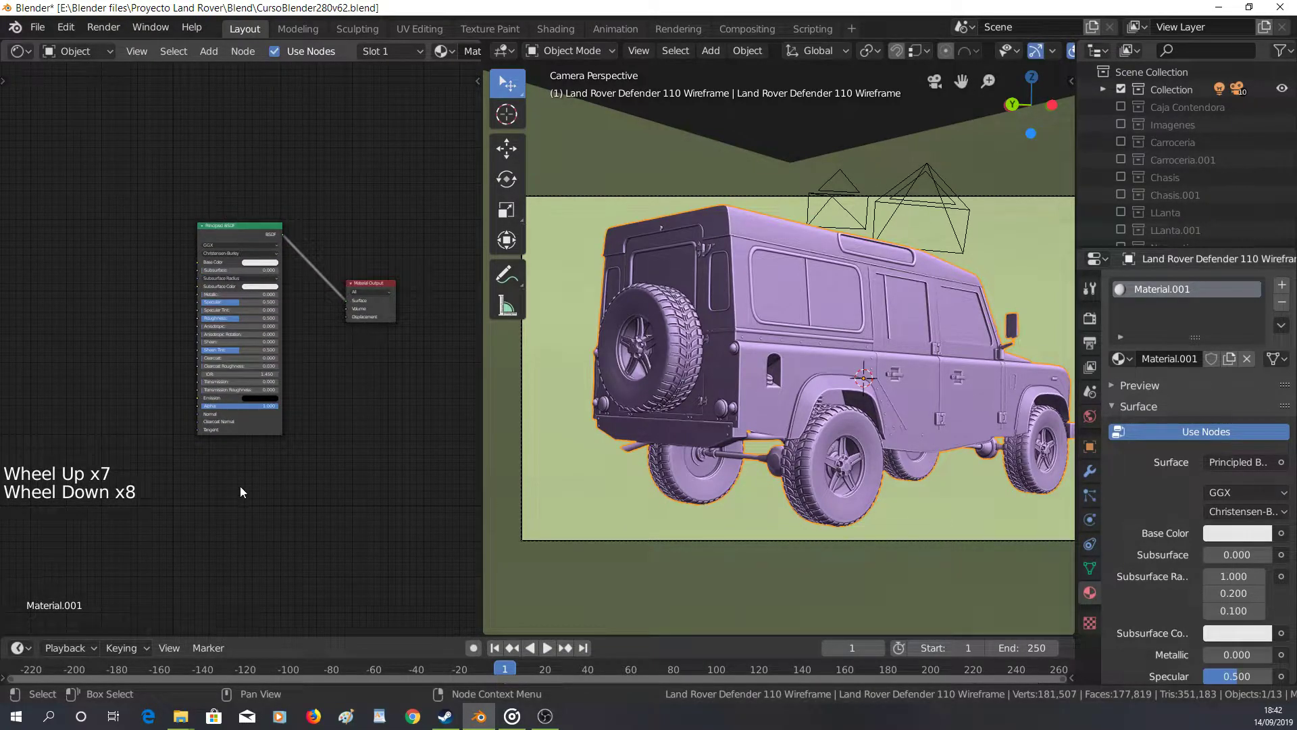
pyautogui.scroll(3)
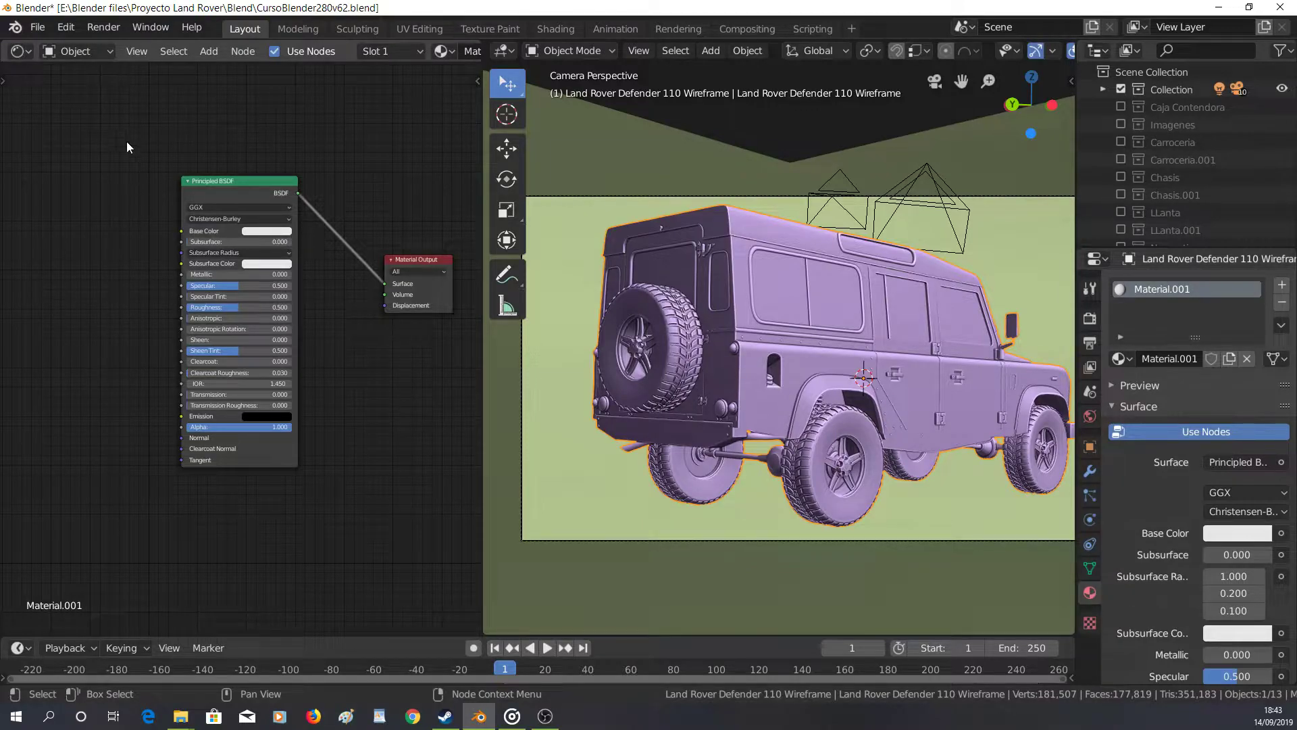
pyautogui.click(228, 180)
pyautogui.scroll(-3)
pyautogui.middleClick(147, 309)
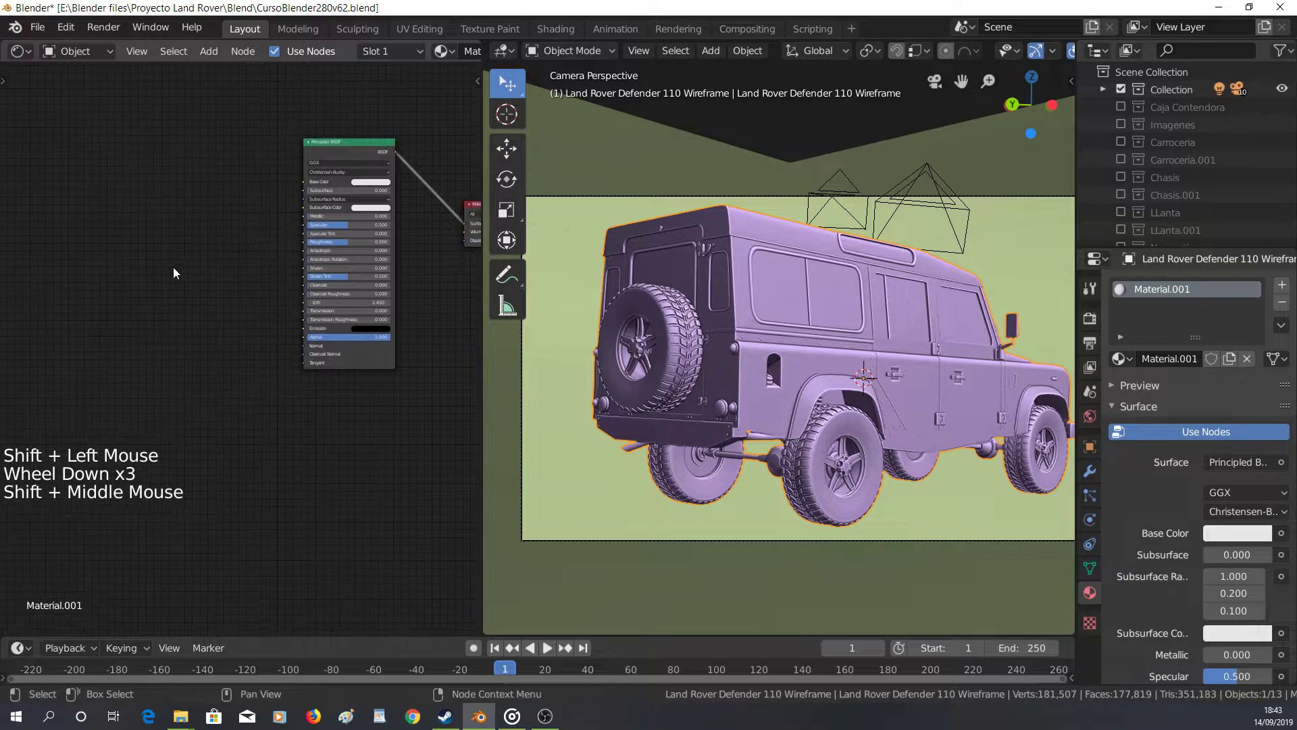
# Add an Ambient Occlusion node to Material.001's node tree and fit it into view
pyautogui.press('shift+a')
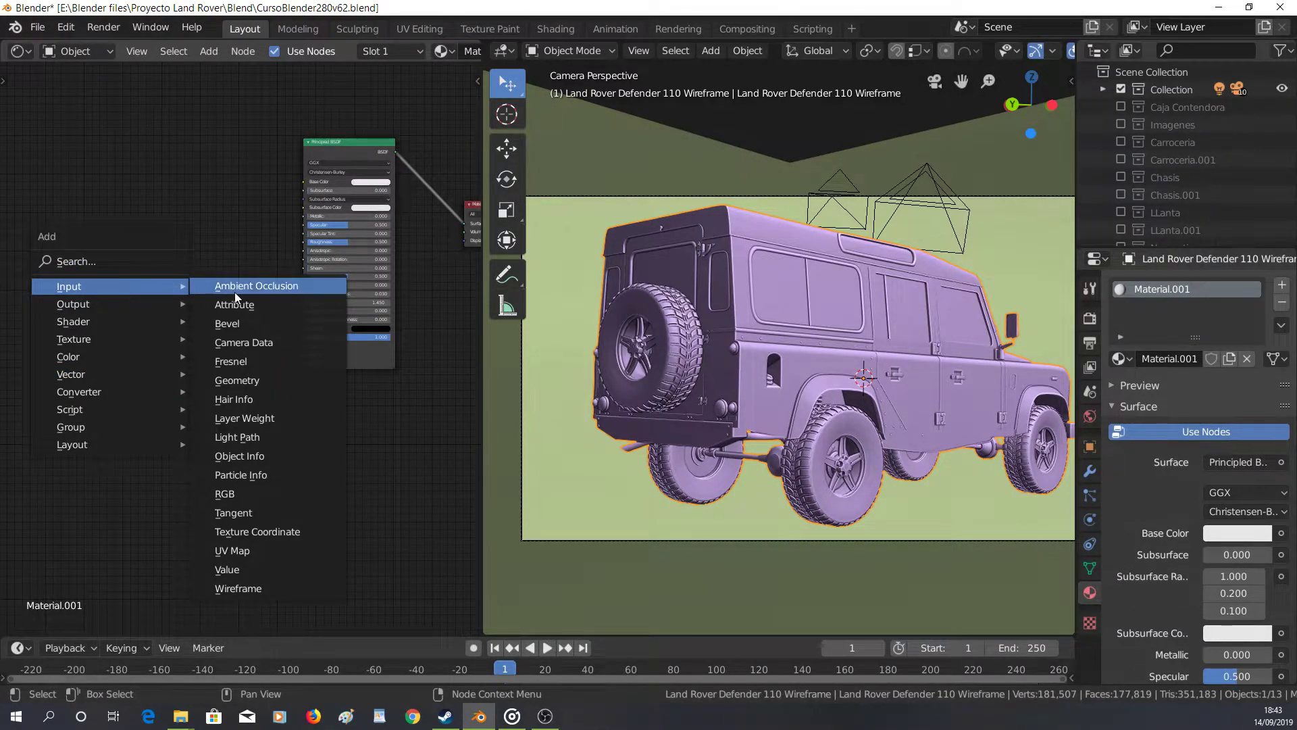
pyautogui.scroll(3)
pyautogui.middleClick(137, 196)
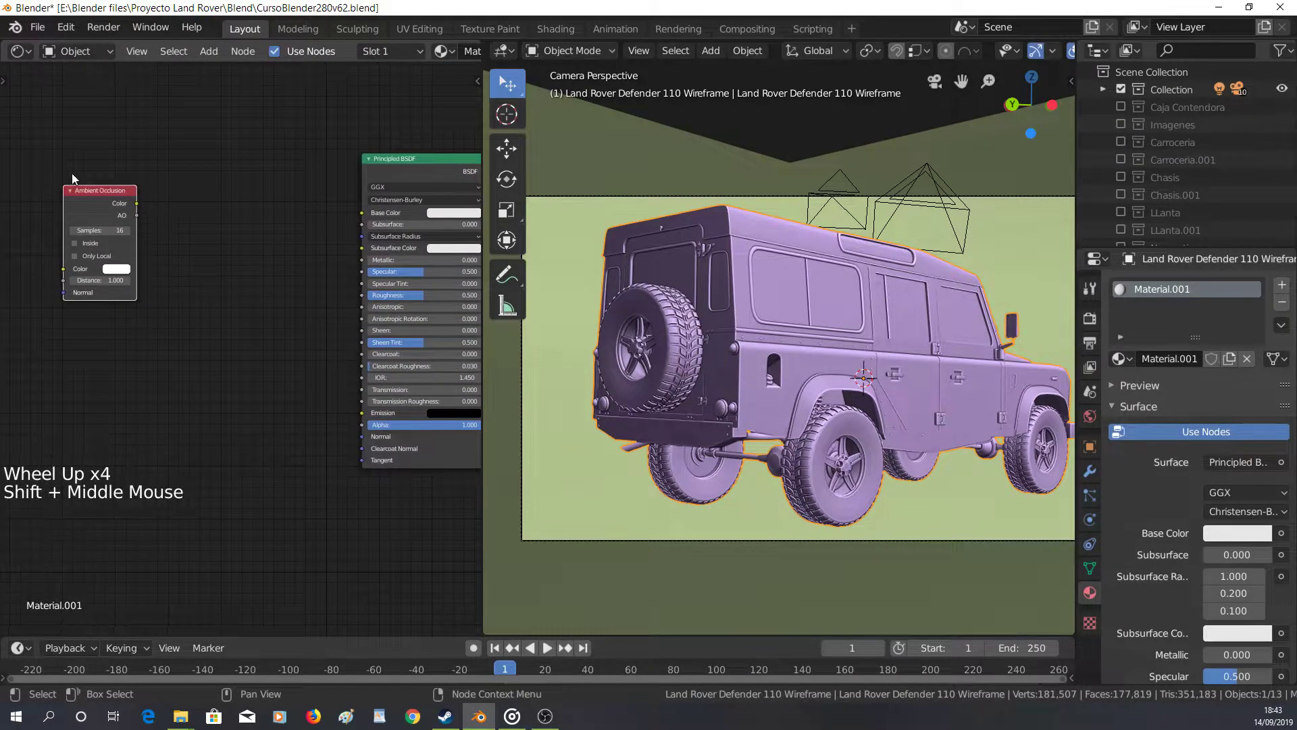
pyautogui.middleClick(317, 239)
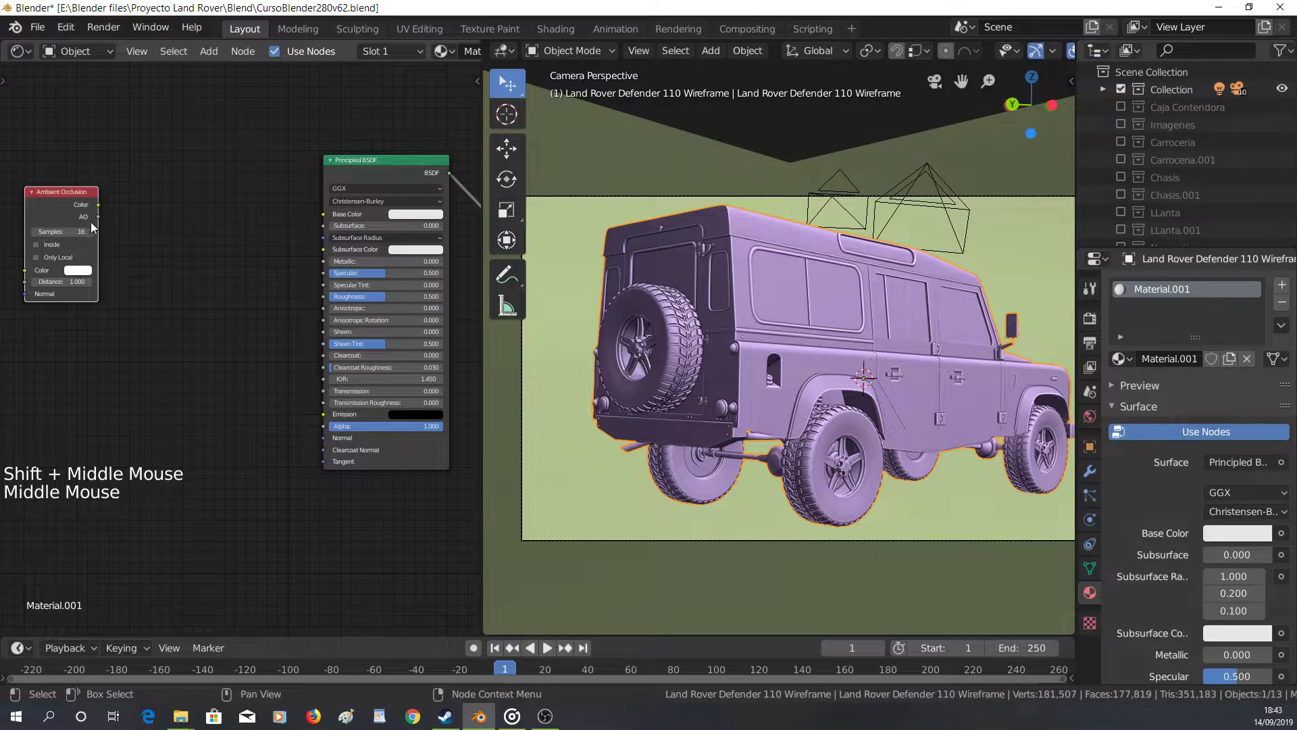
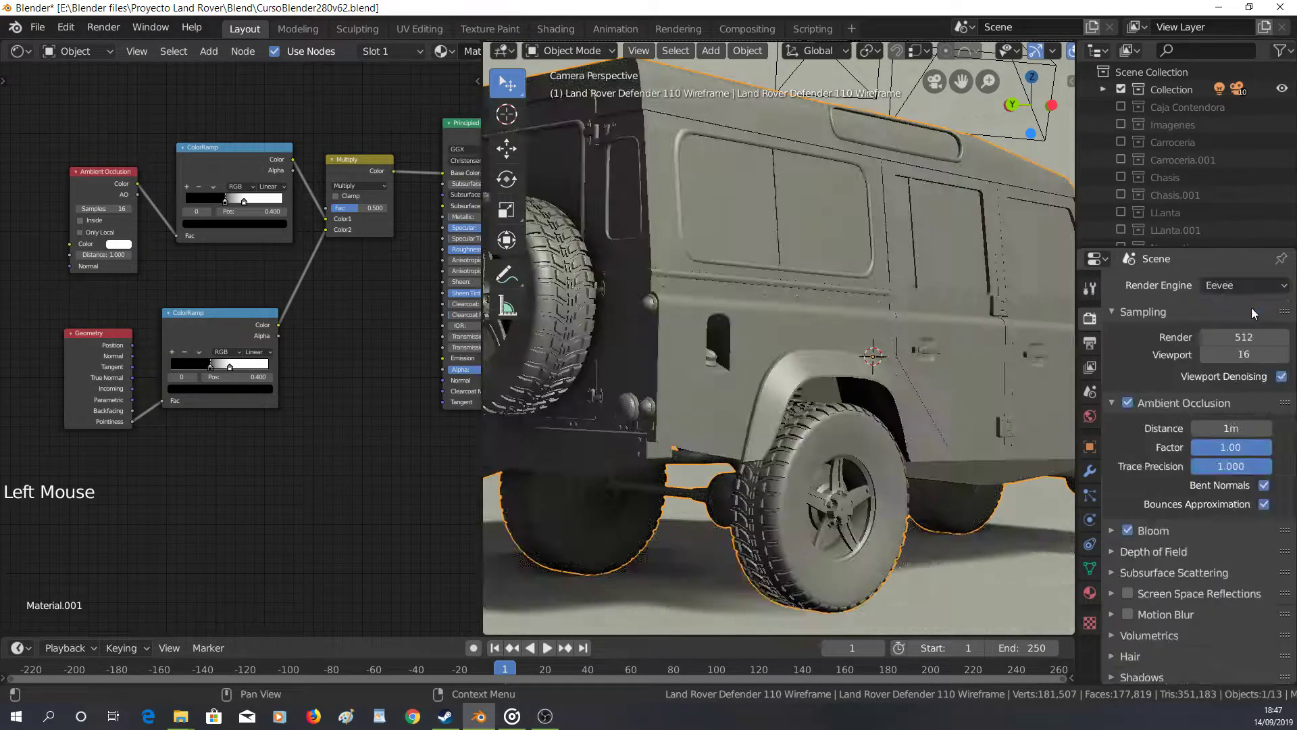
# Zoom and pan the camera viewport so the whole camera frame of the Land Rover is visible
pyautogui.scroll(-3)
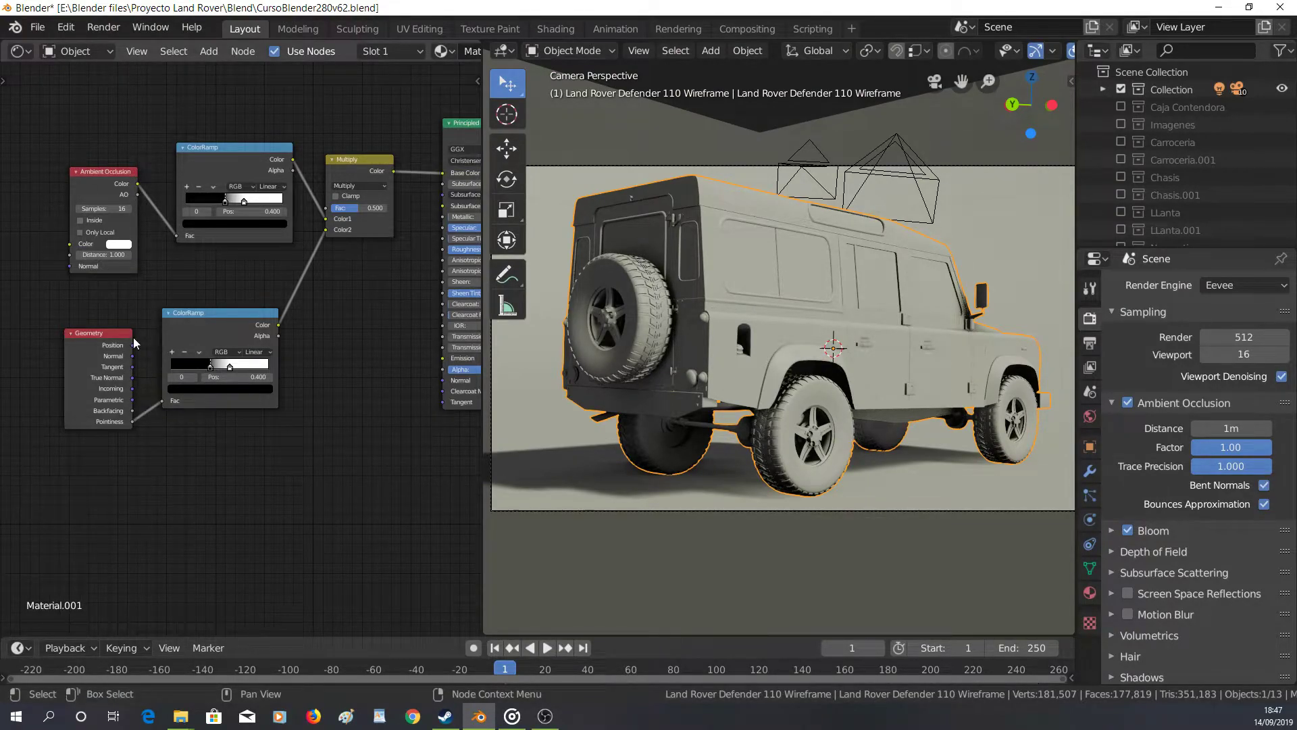
pyautogui.scroll(-3)
pyautogui.scroll(3)
pyautogui.scroll(3)
pyautogui.scroll(-3)
pyautogui.middleClick(322, 388)
pyautogui.scroll(-3)
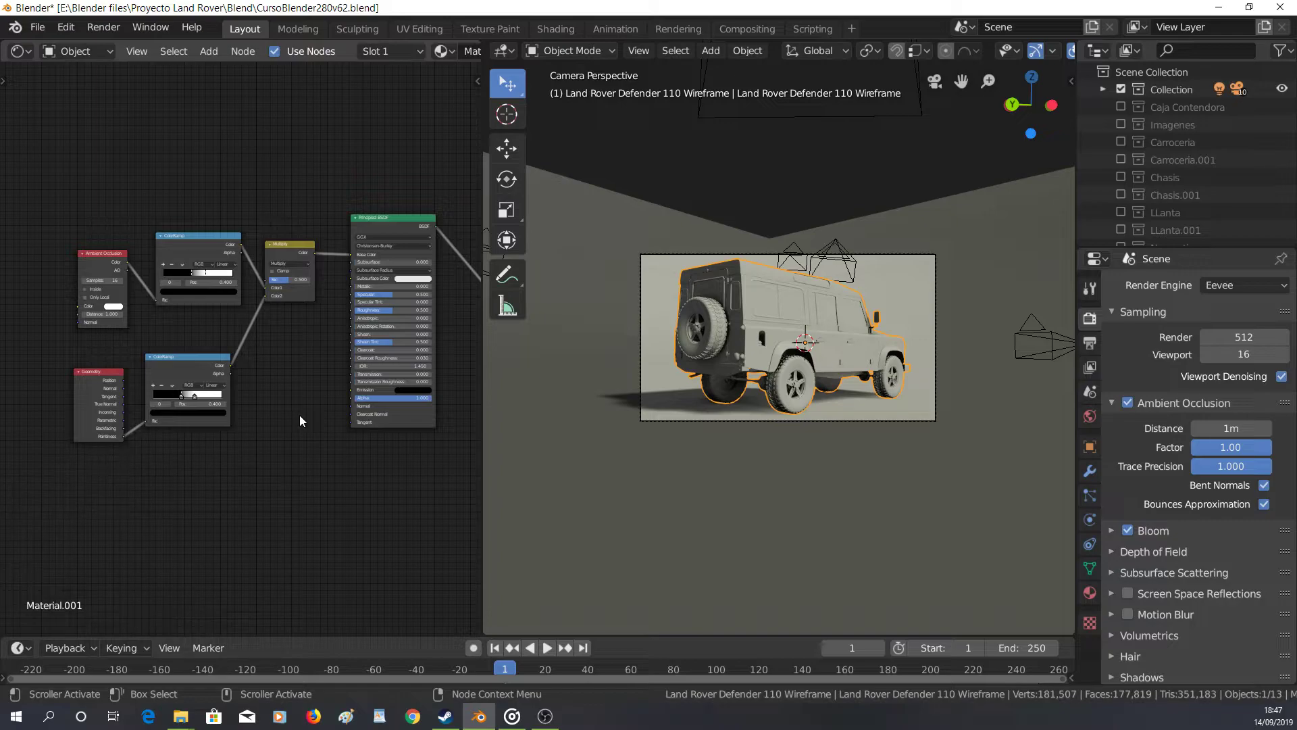
pyautogui.scroll(3)
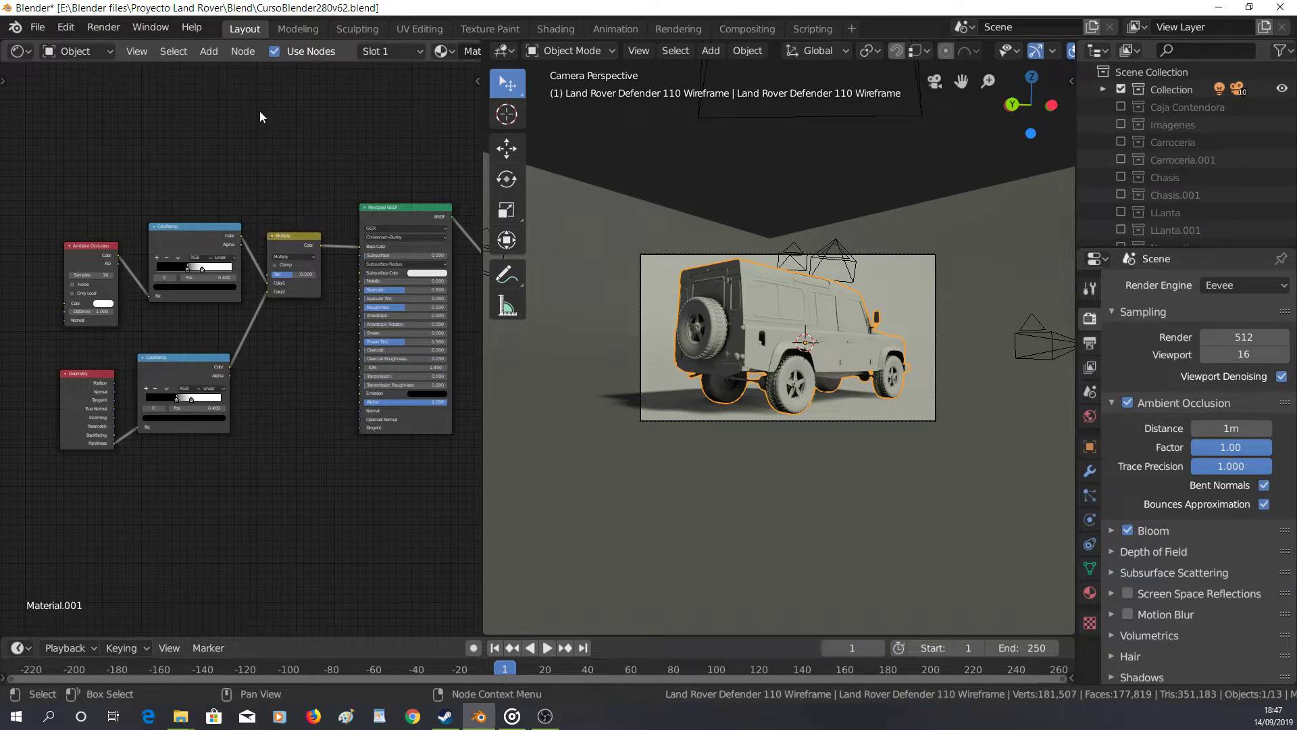
pyautogui.scroll(3)
pyautogui.scroll(-3)
# Add a Wireframe input node and feed its Fac into a duplicated ColorRamp
pyautogui.press('shift+a')
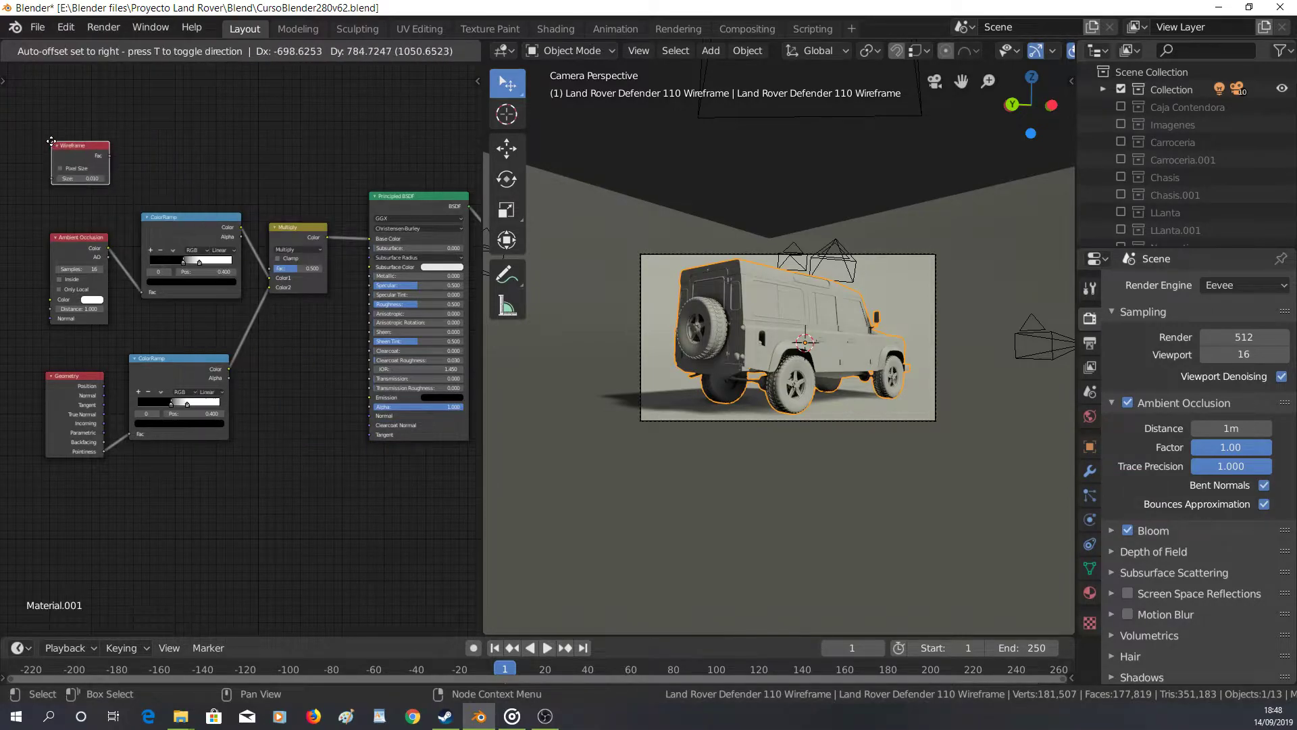
pyautogui.middleClick(208, 153)
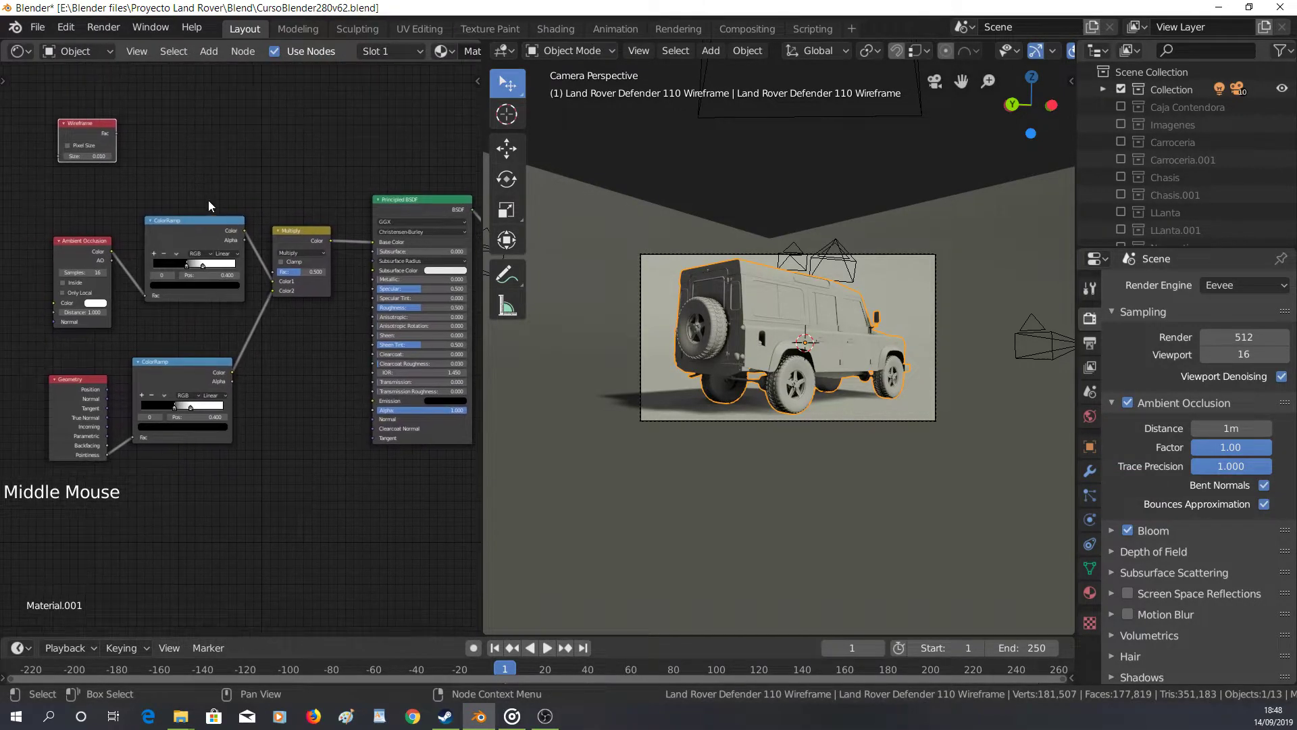
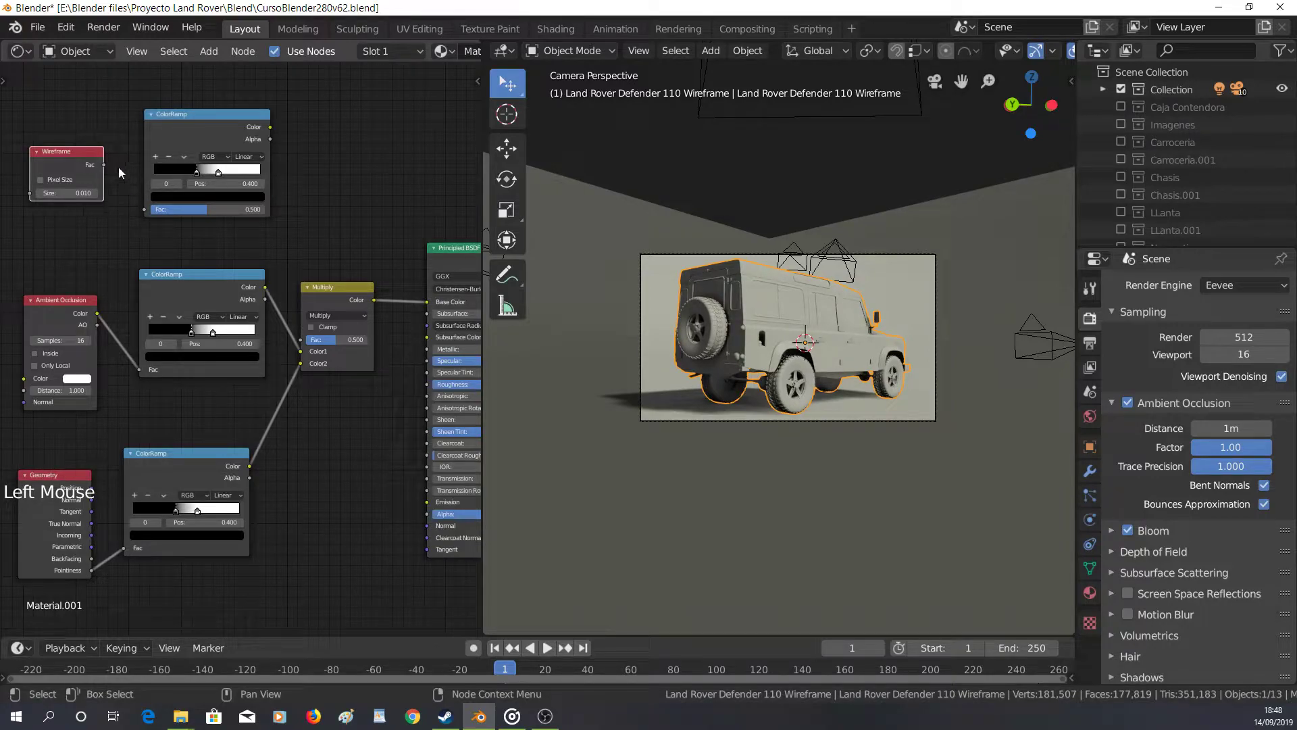
pyautogui.click(108, 164)
pyautogui.middleClick(388, 201)
pyautogui.click(286, 288)
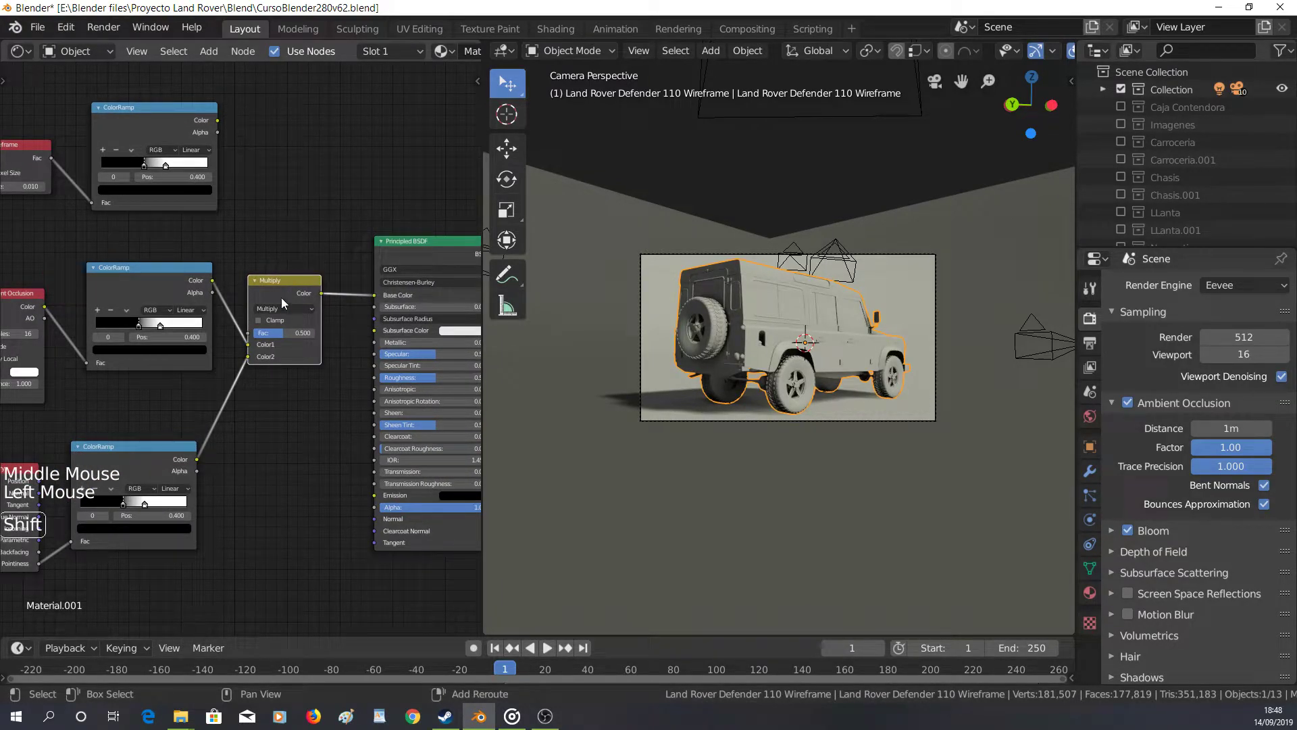
# Duplicate the Multiply node and drop the copy into the node tree before Principled BSDF
pyautogui.press('shift+d')
pyautogui.scroll(-3)
pyautogui.middleClick(398, 240)
pyautogui.click(303, 268)
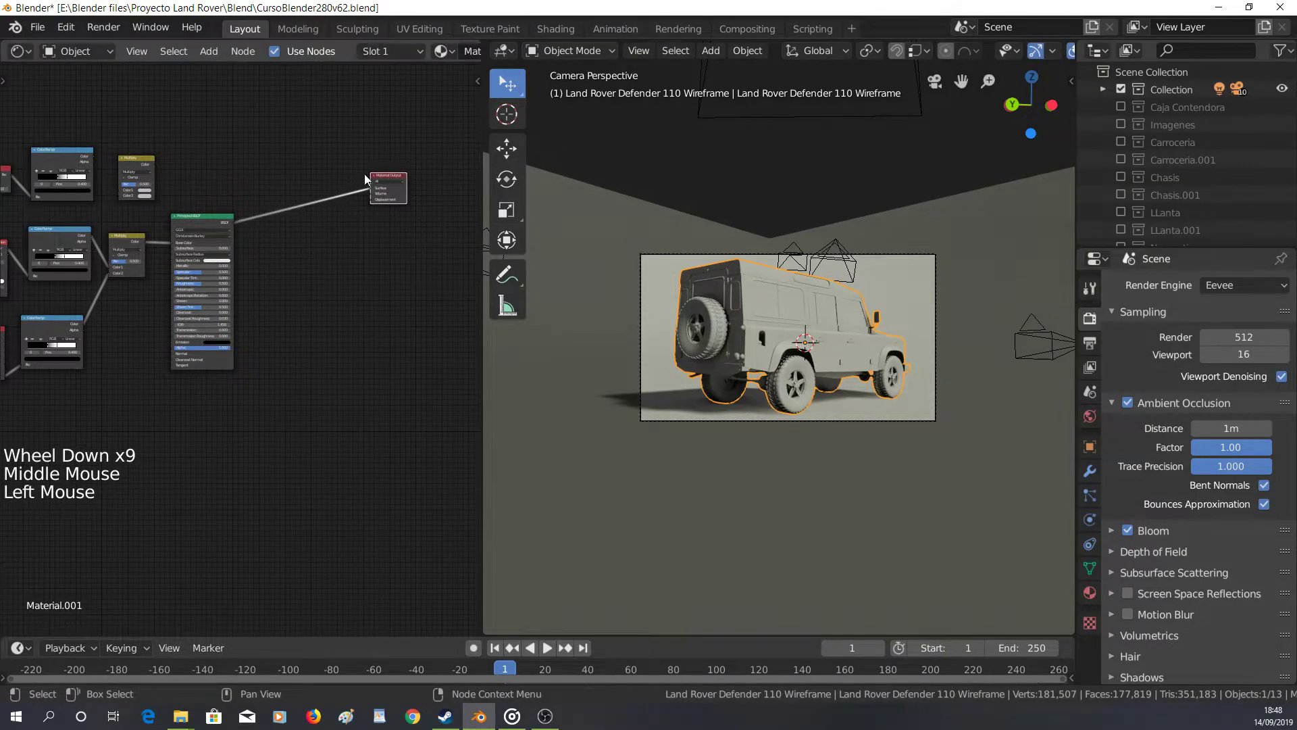
pyautogui.click(203, 221)
pyautogui.scroll(3)
pyautogui.scroll(-3)
# Wire the wireframe ColorRamp through the new Multiply node into the shader chain
pyautogui.click(114, 109)
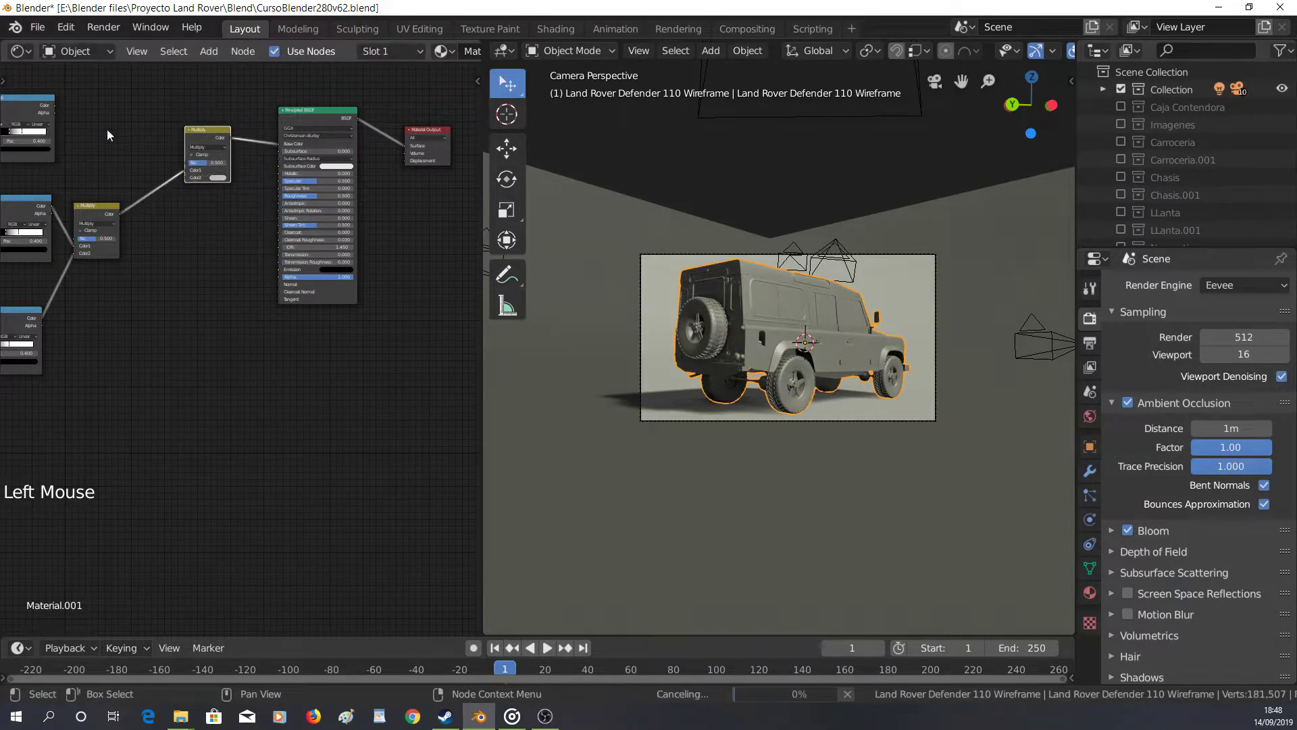
pyautogui.click(58, 109)
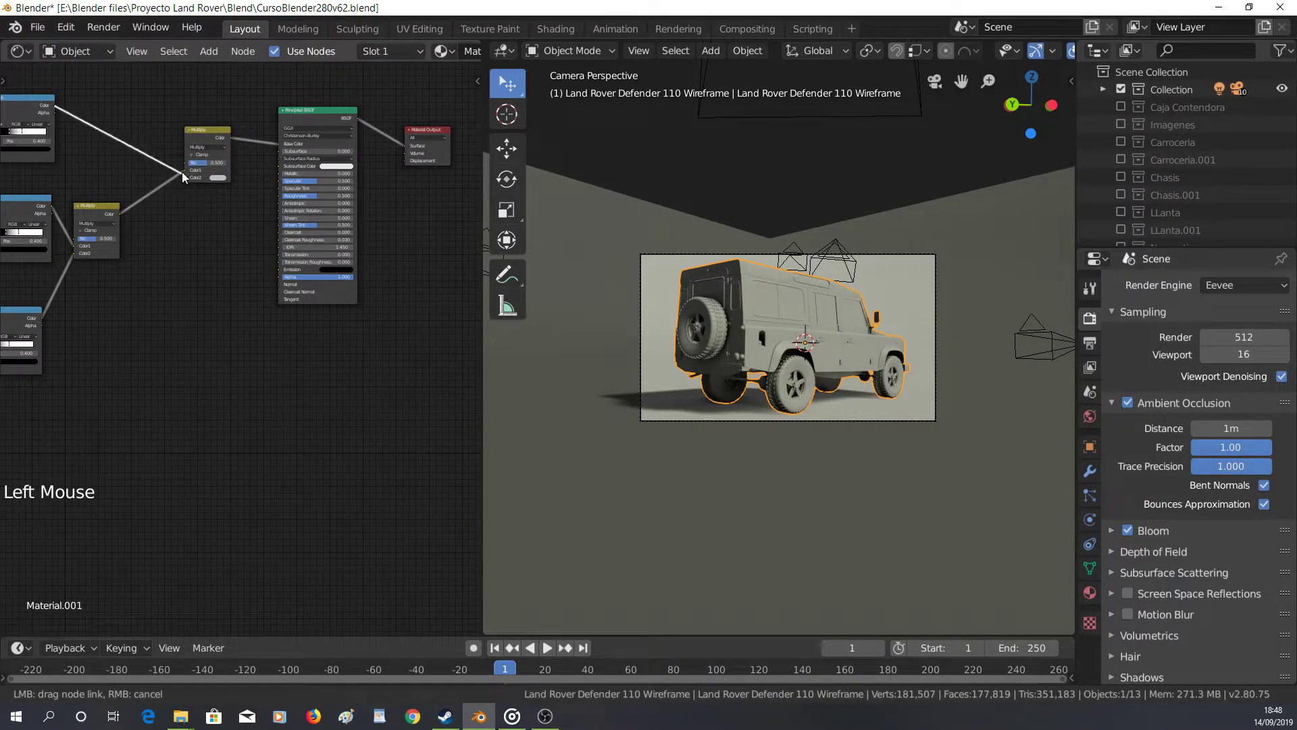
pyautogui.scroll(3)
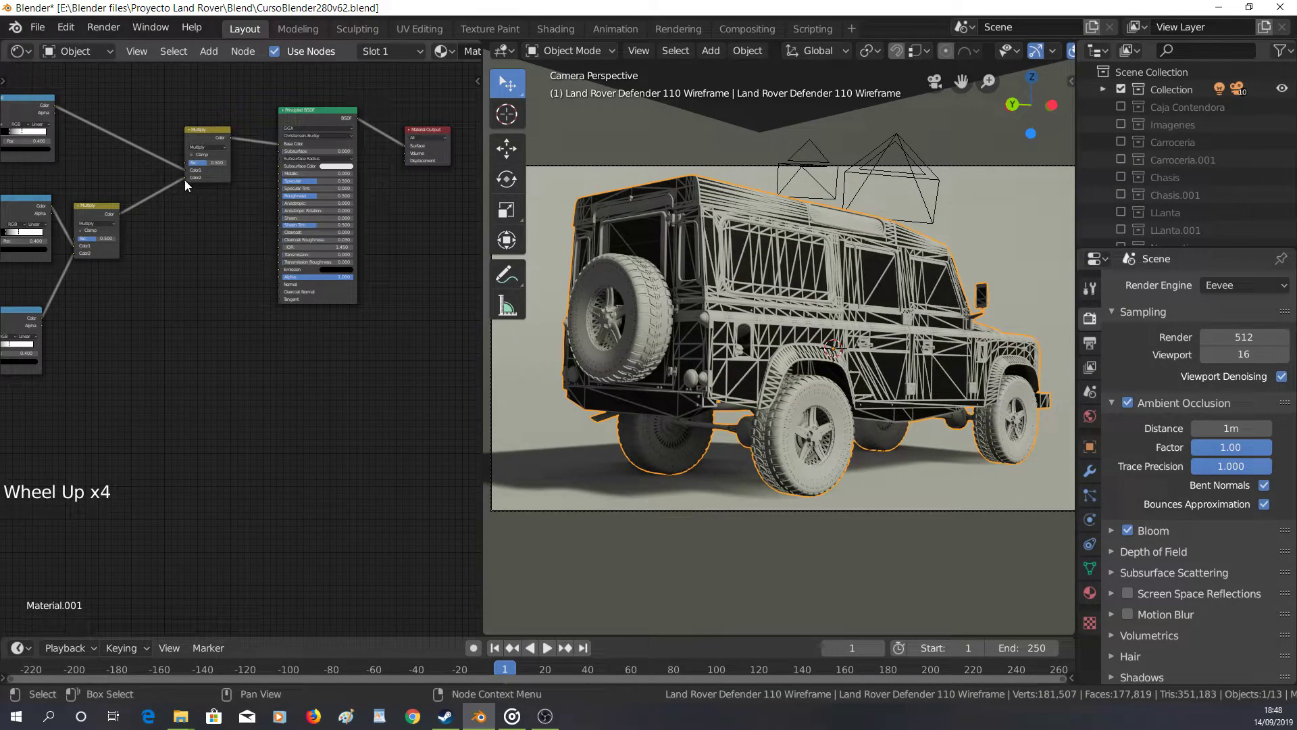
pyautogui.click(188, 182)
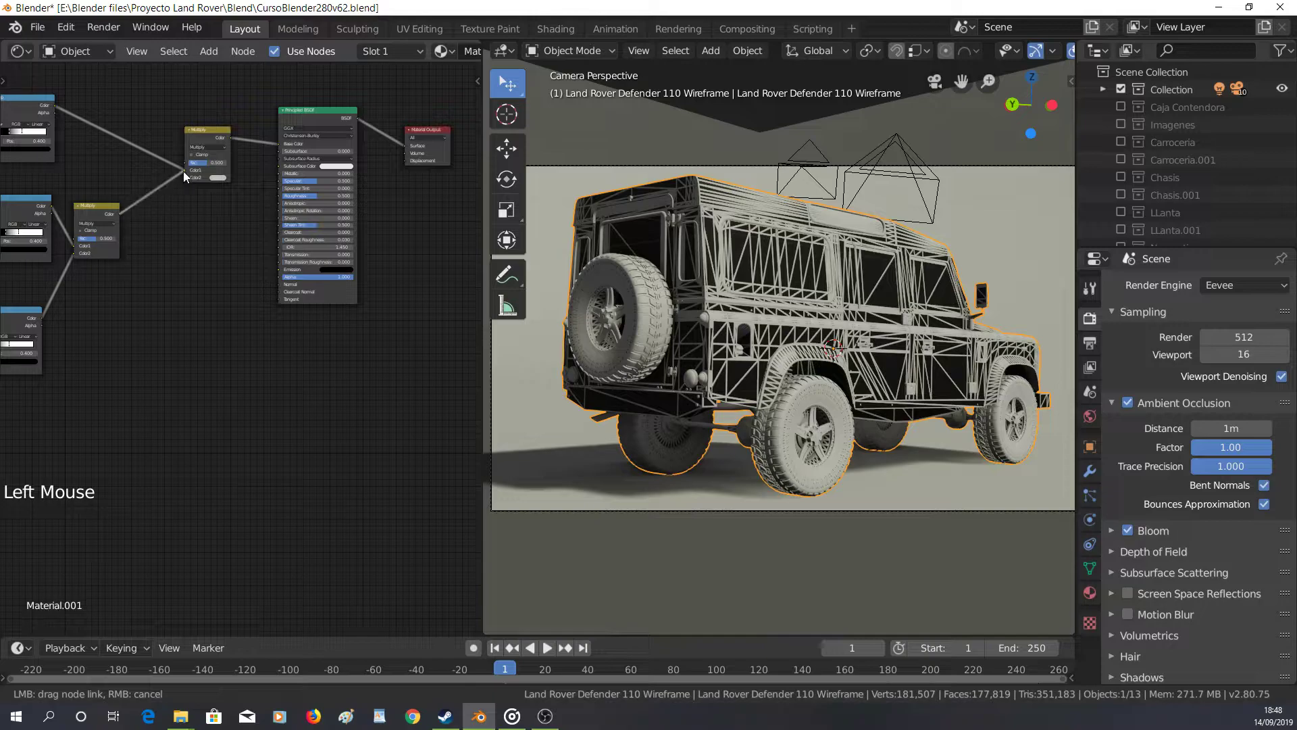
pyautogui.click(194, 176)
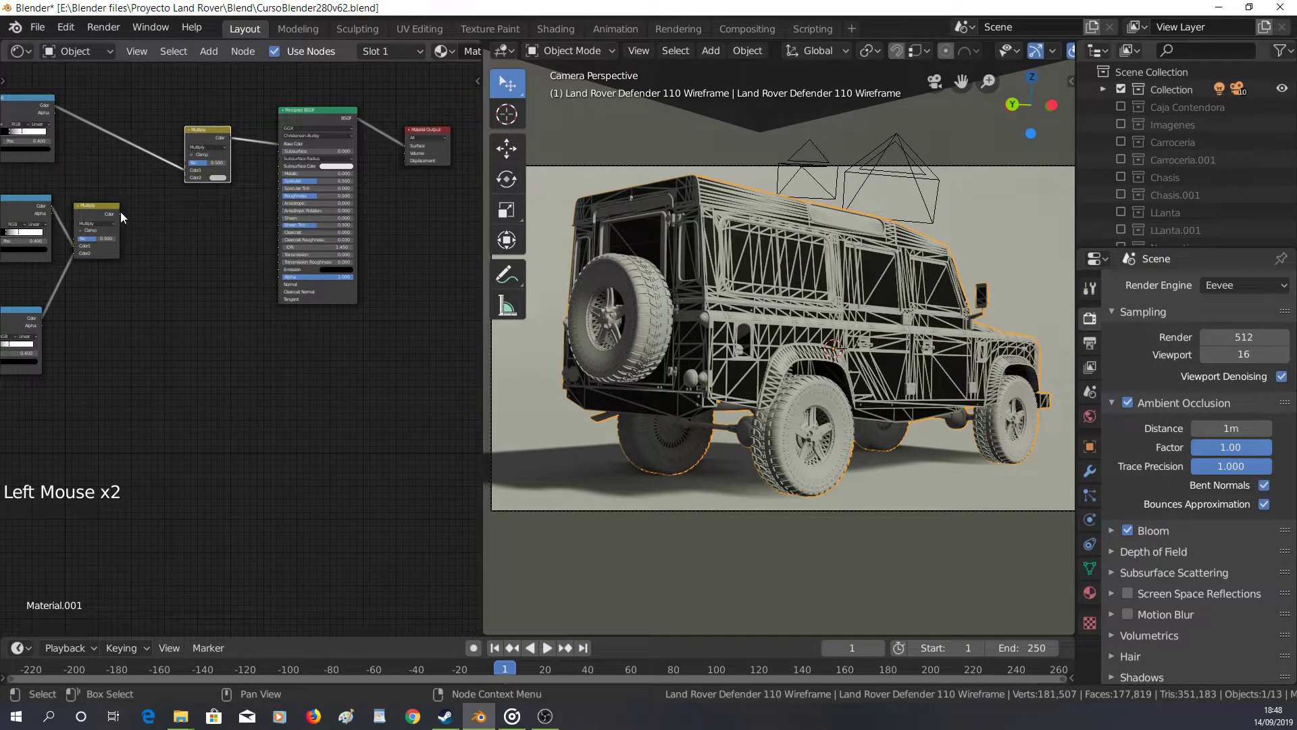
pyautogui.click(129, 212)
pyautogui.click(122, 220)
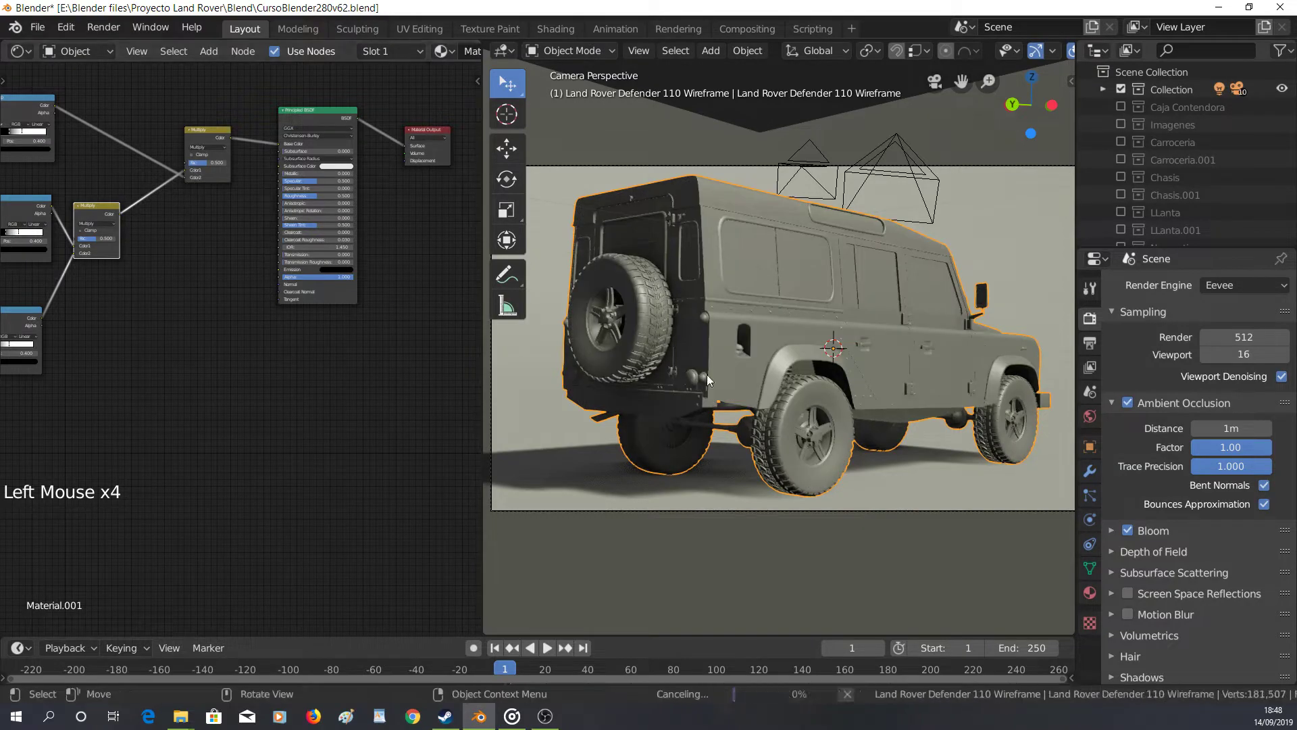
# Adjust the wireframe ColorRamp stops so the mesh edges show as thin dark lines
pyautogui.middleClick(189, 373)
pyautogui.scroll(3)
pyautogui.middleClick(259, 315)
pyautogui.scroll(3)
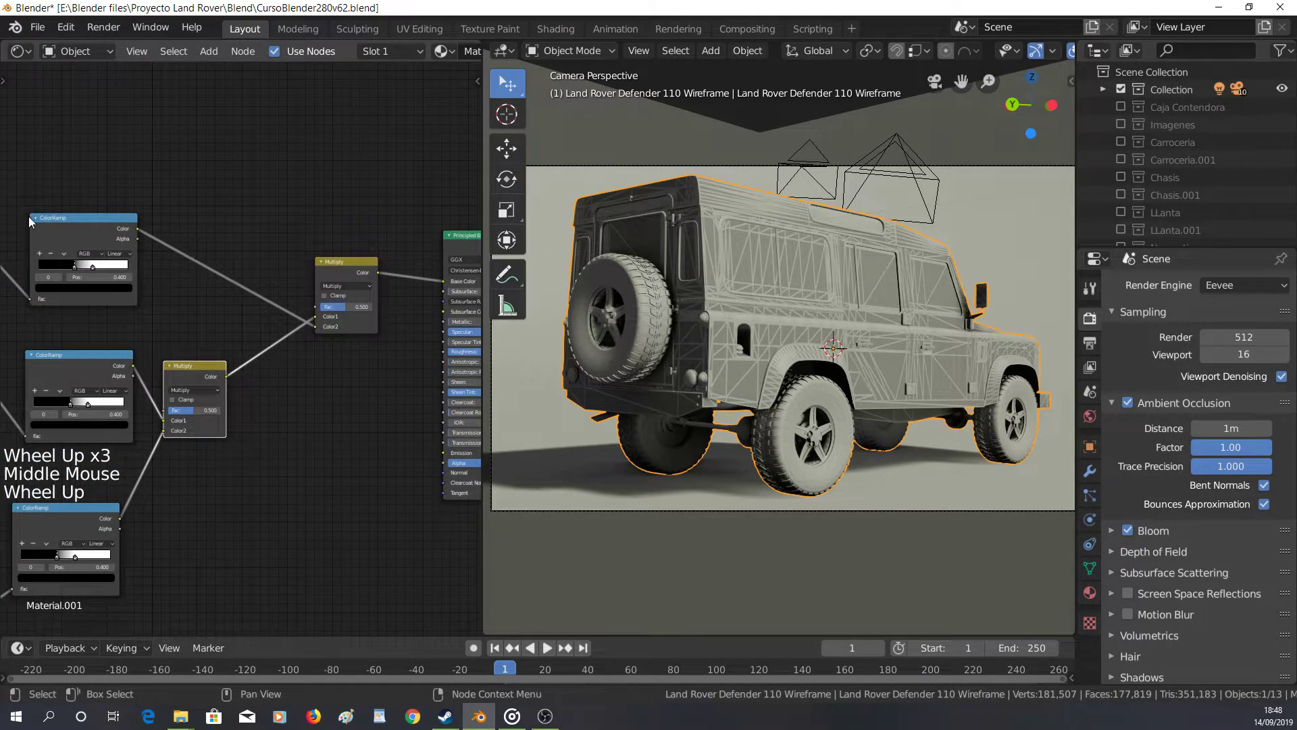
pyautogui.click(96, 273)
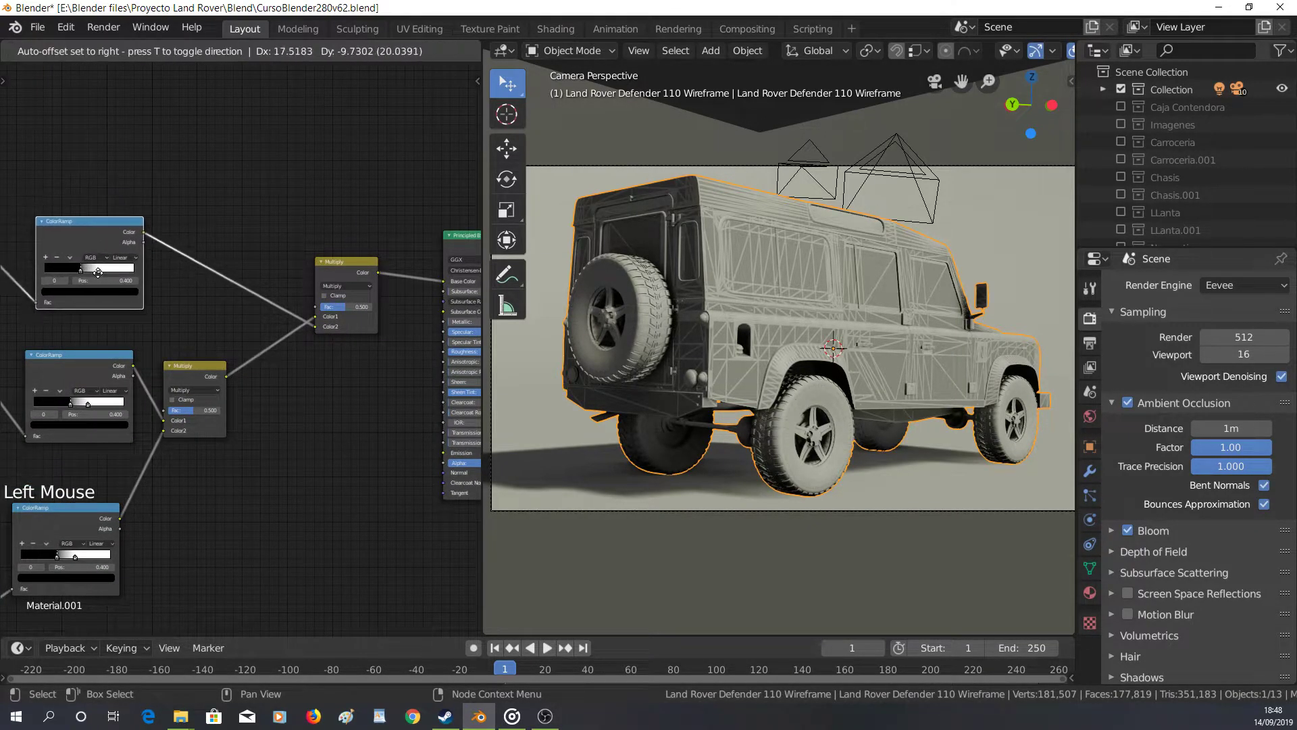
pyautogui.click(103, 271)
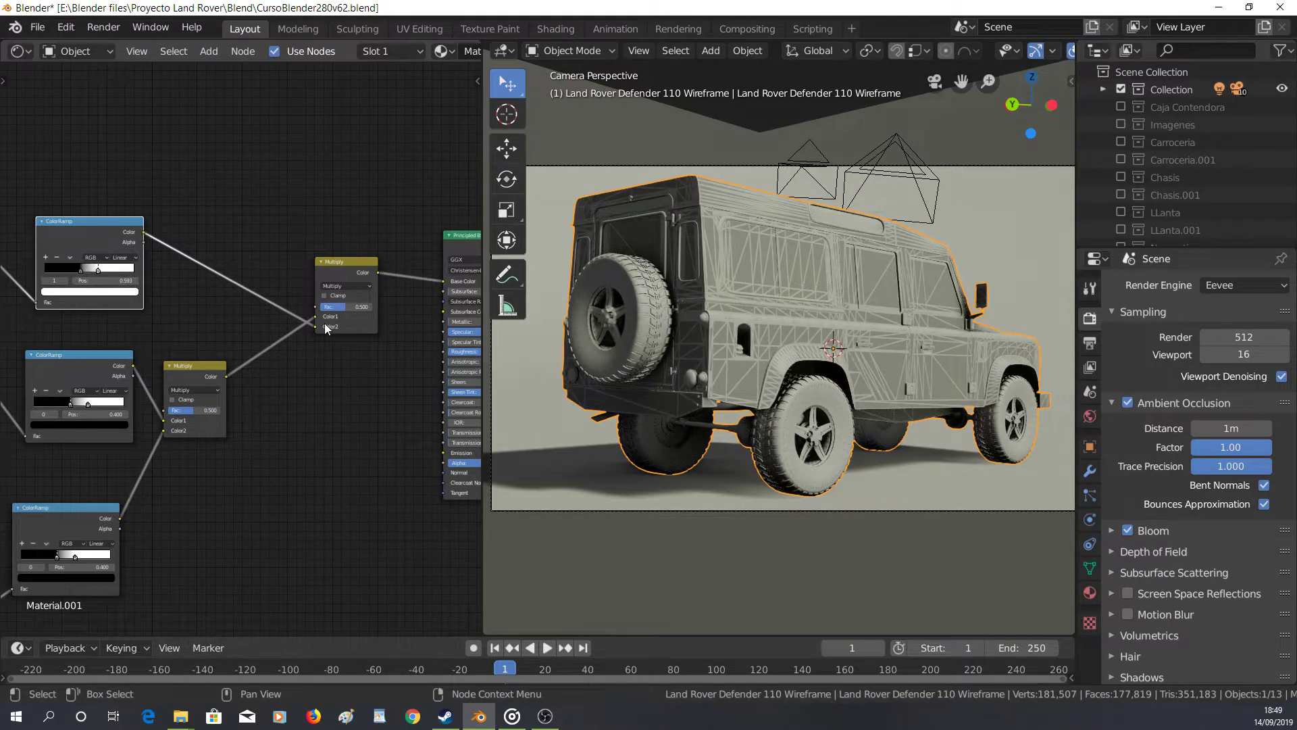
pyautogui.click(320, 329)
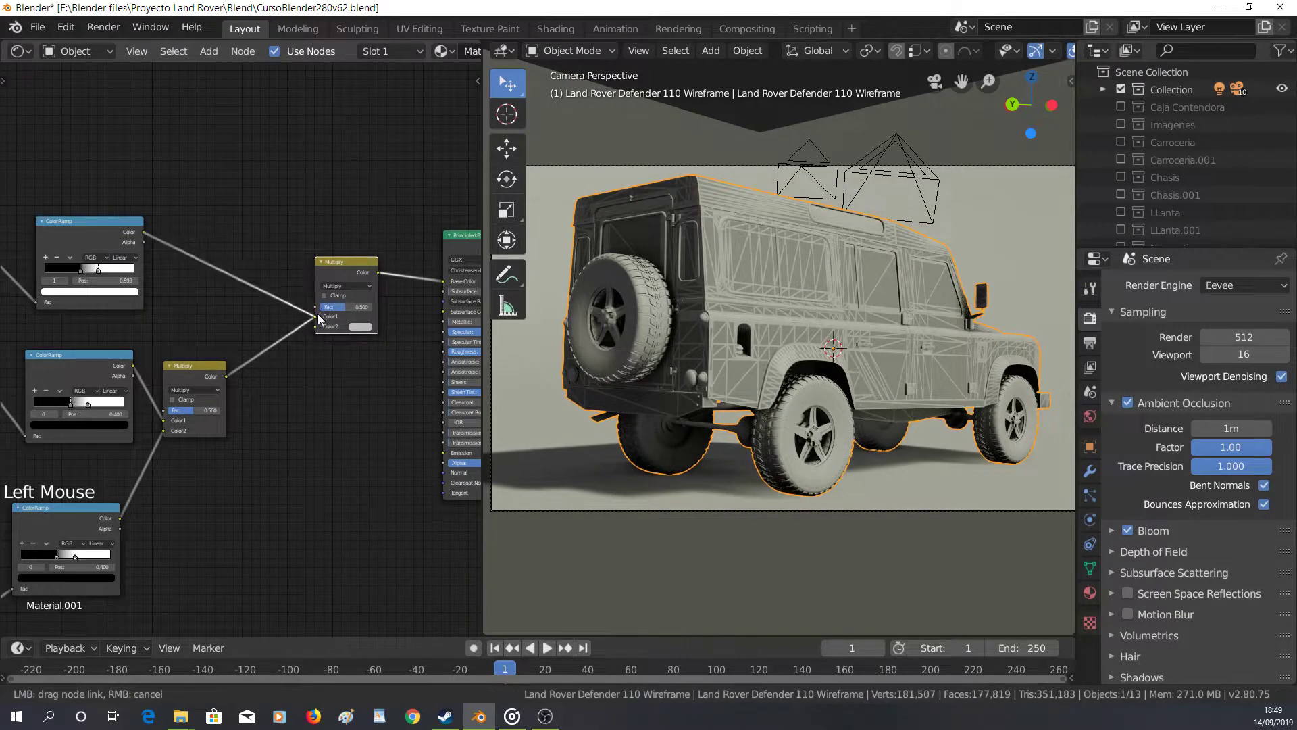
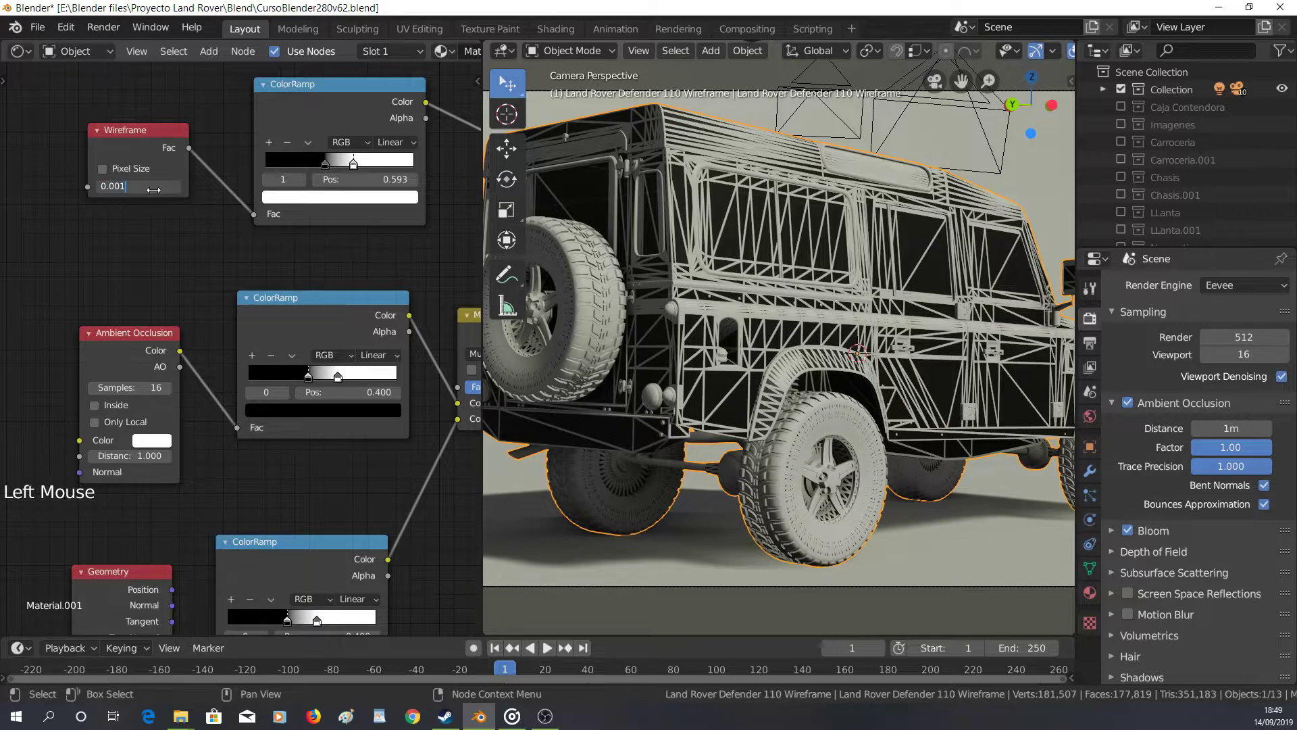
# Set the Wireframe node Size to 0.001 and check the result in the viewport
pyautogui.scroll(-3)
pyautogui.middleClick(850, 351)
pyautogui.scroll(-3)
pyautogui.press('KP_0')
pyautogui.scroll(3)
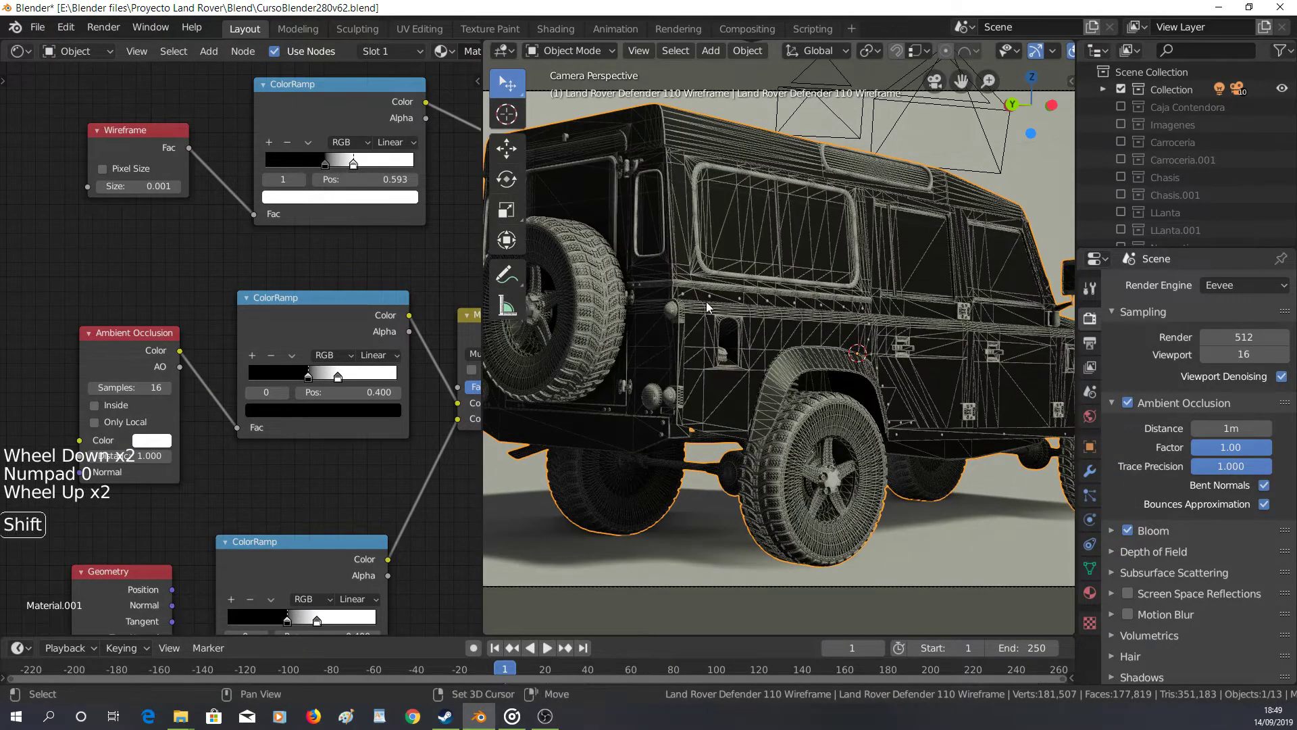
pyautogui.scroll(-3)
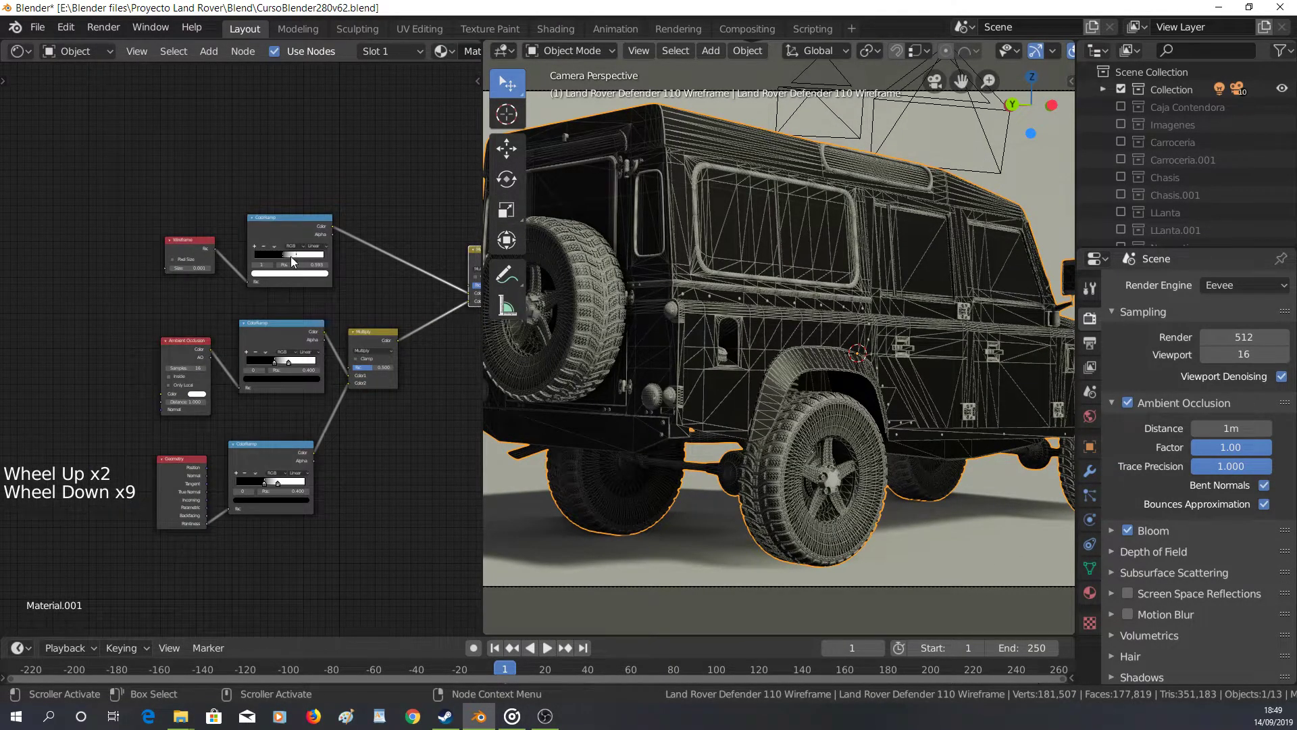
pyautogui.scroll(3)
# Flip the ColorRamp to white-to-black with its stop at 0.400 and set wire Size to 0.002
pyautogui.click(342, 194)
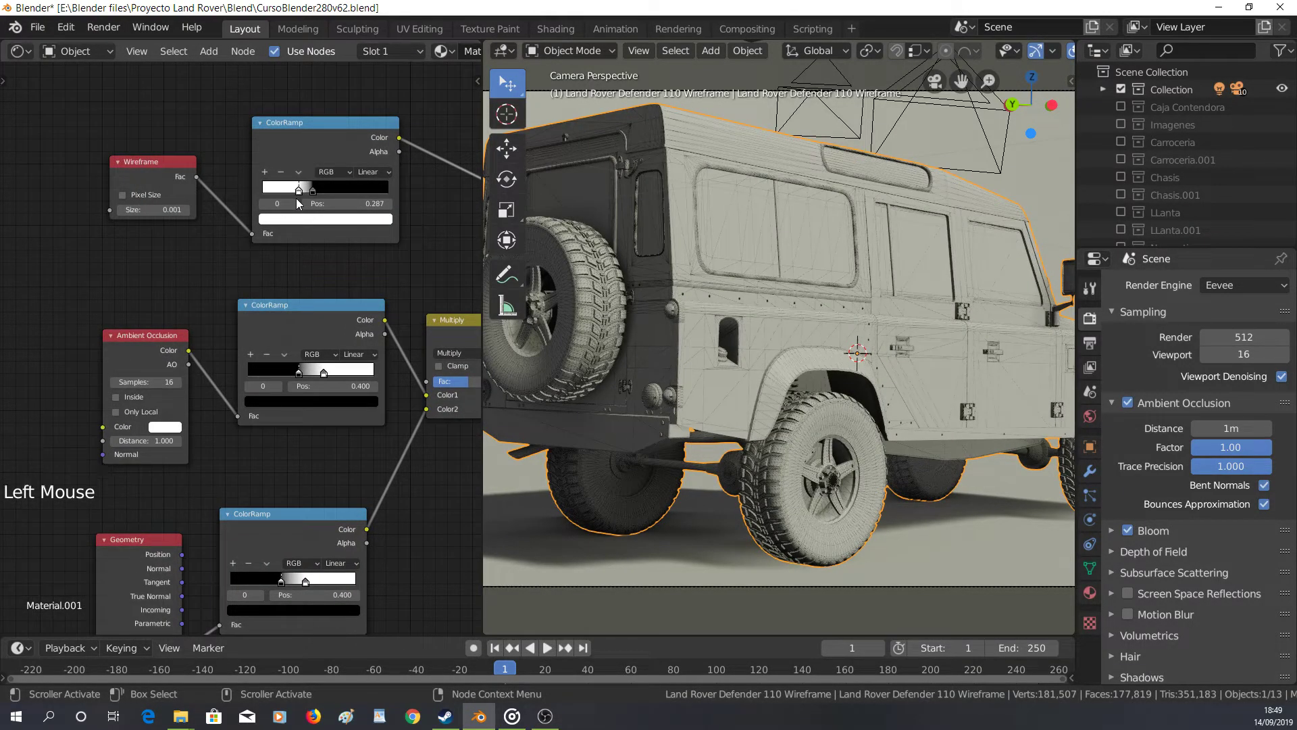
pyautogui.click(317, 193)
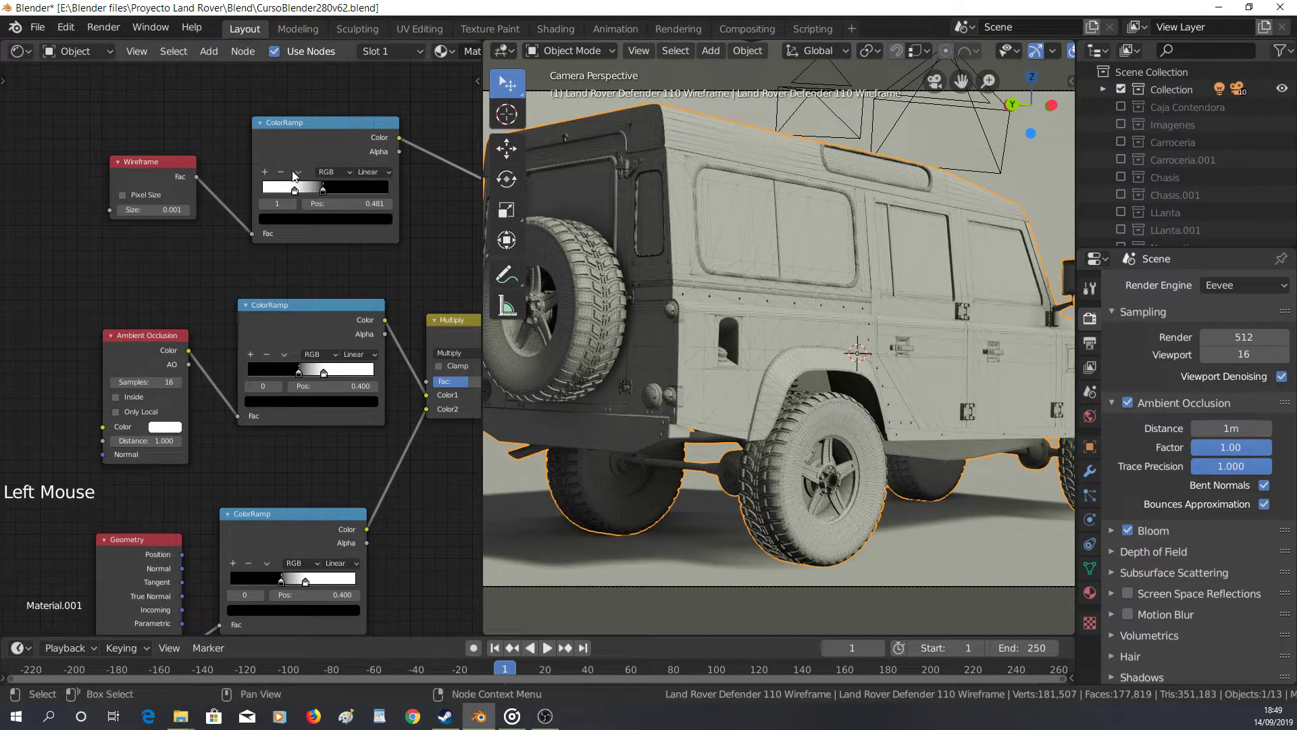
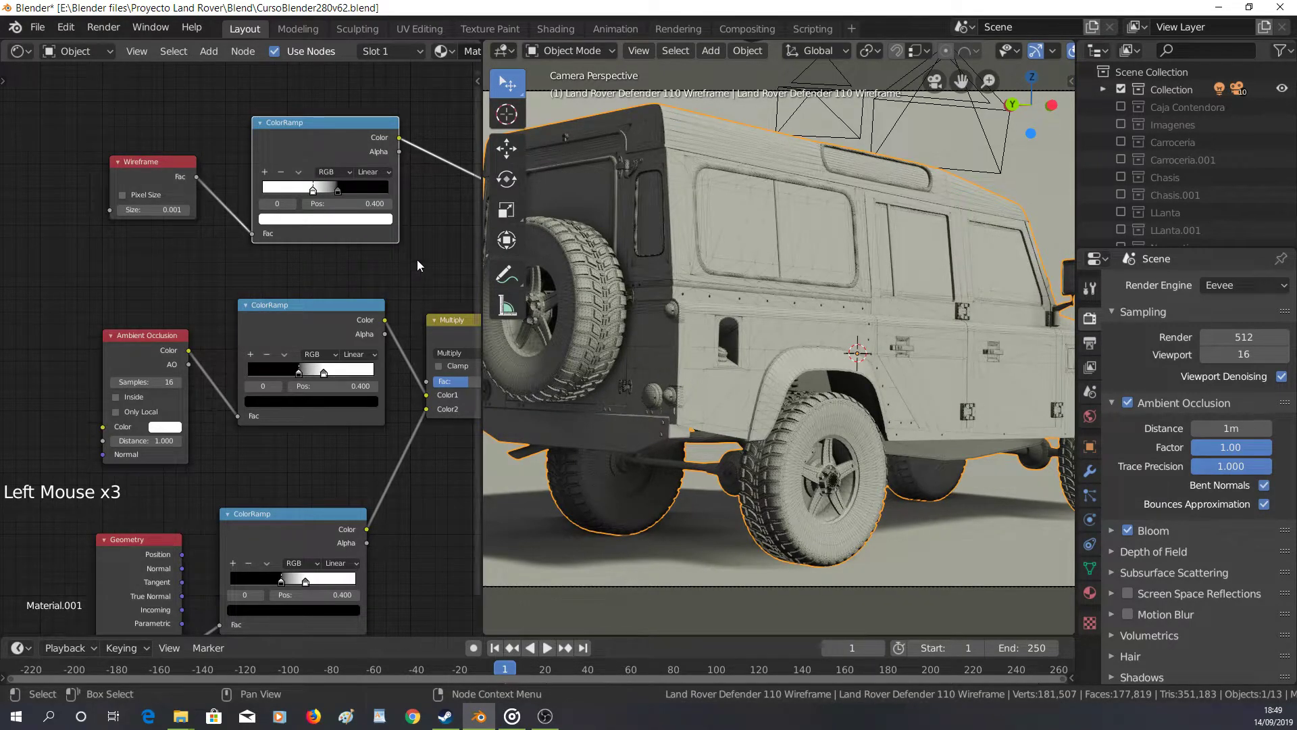
pyautogui.click(388, 267)
pyautogui.scroll(-3)
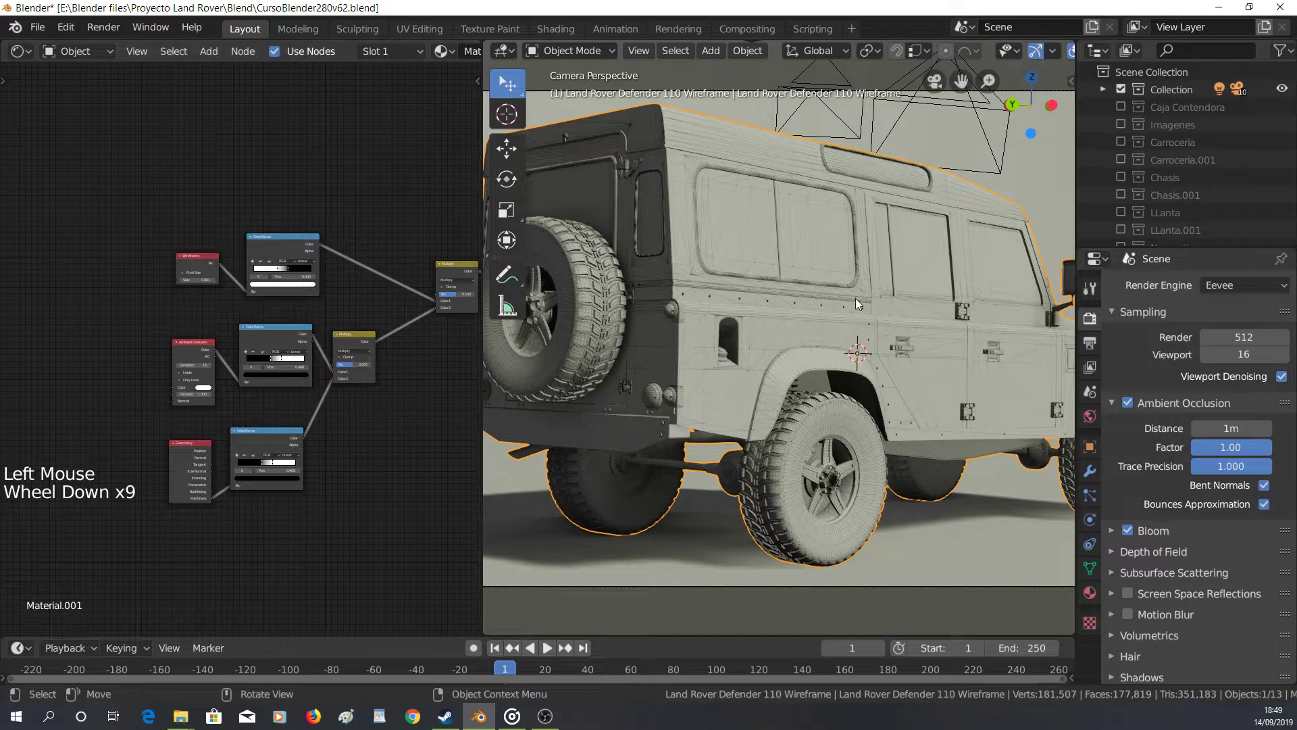
pyautogui.scroll(-3)
pyautogui.scroll(3)
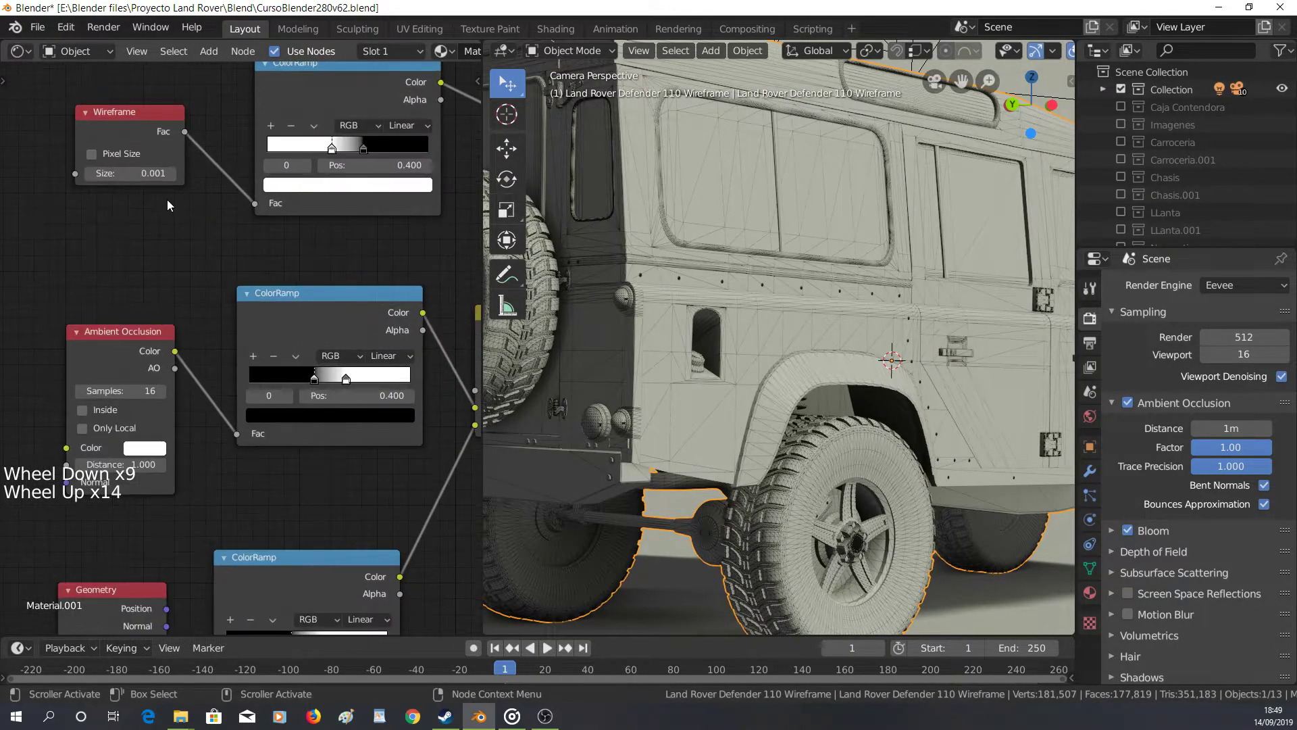
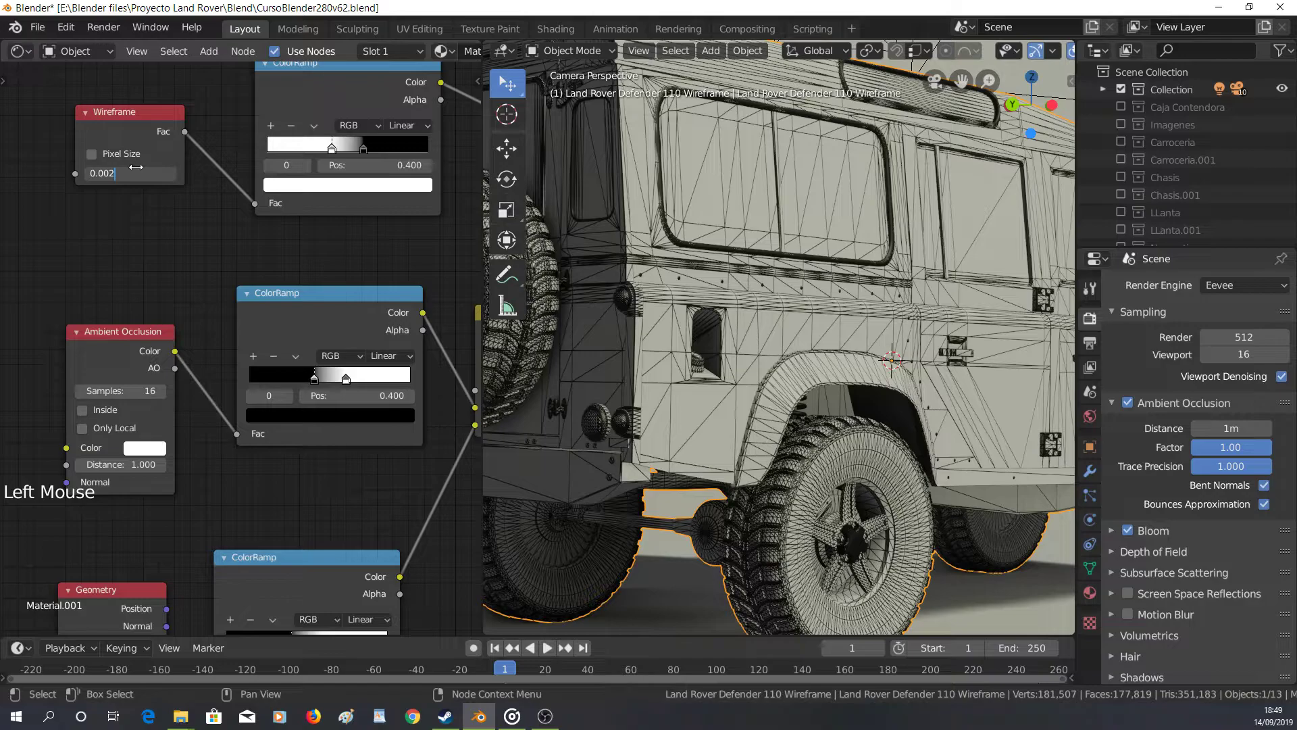
pyautogui.scroll(-3)
pyautogui.middleClick(736, 325)
pyautogui.middleClick(791, 315)
pyautogui.scroll(-3)
pyautogui.middleClick(848, 370)
pyautogui.middleClick(864, 308)
pyautogui.scroll(-3)
pyautogui.press('KP_Decimal')
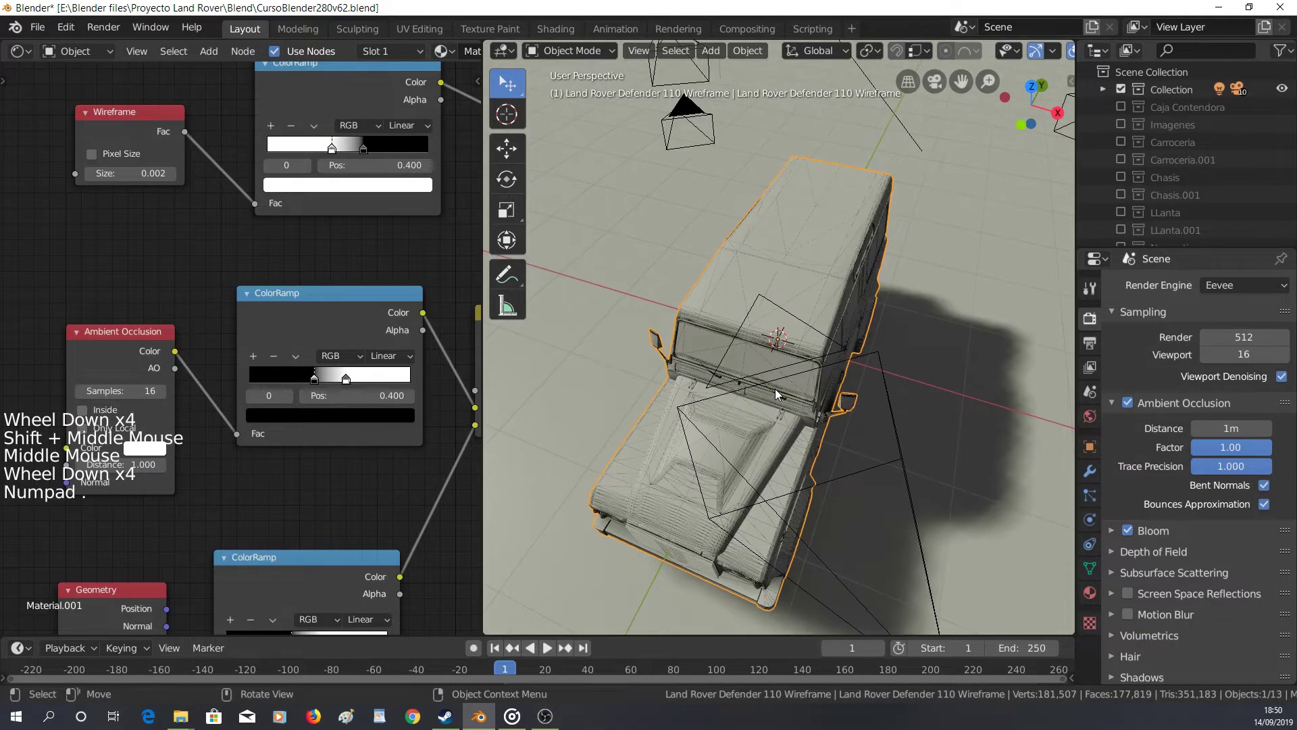
pyautogui.scroll(3)
pyautogui.middleClick(780, 484)
pyautogui.middleClick(810, 436)
pyautogui.middleClick(743, 391)
pyautogui.scroll(-3)
pyautogui.middleClick(809, 441)
pyautogui.middleClick(822, 442)
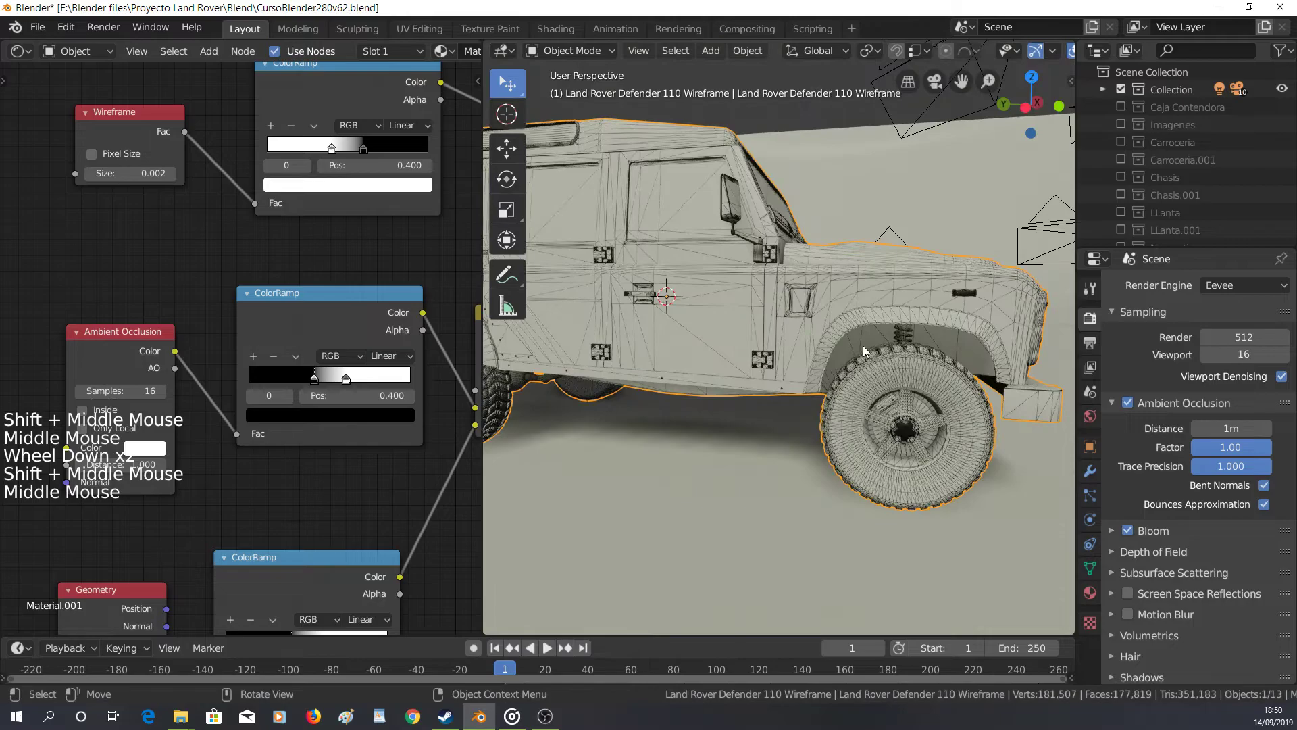
pyautogui.scroll(3)
pyautogui.middleClick(844, 330)
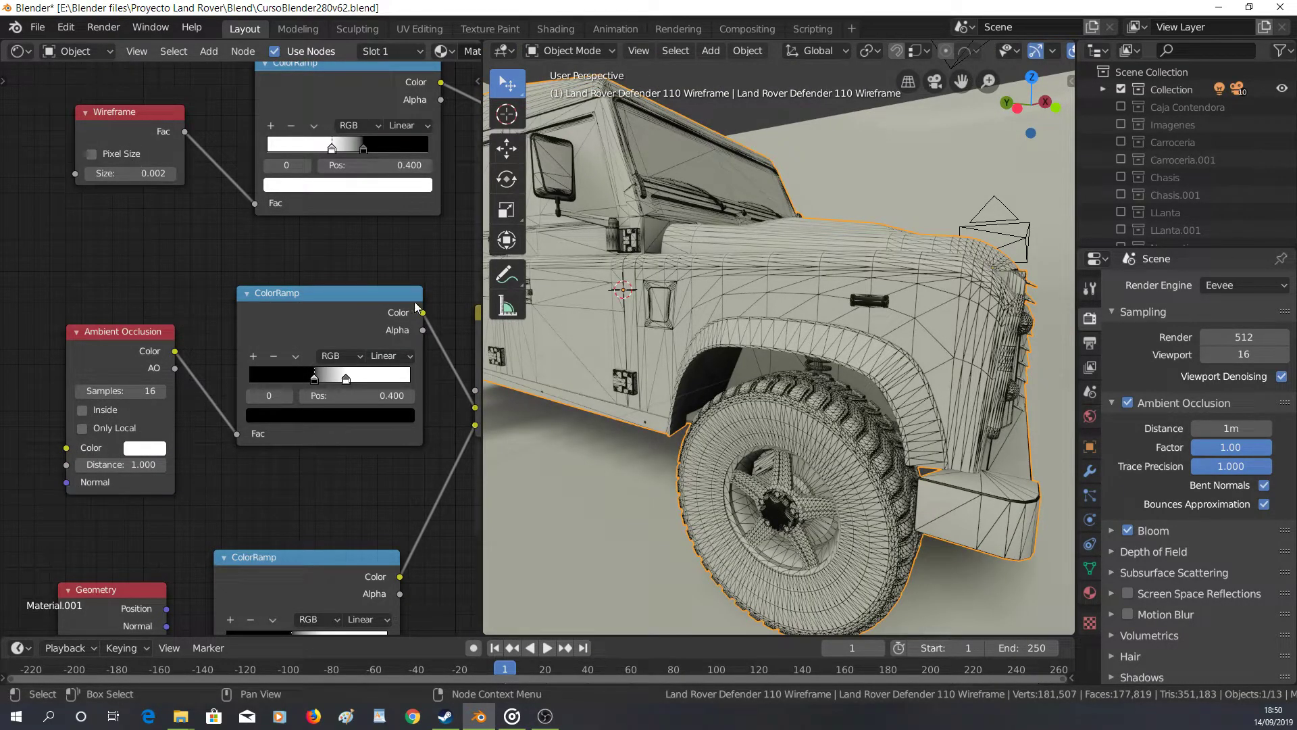
pyautogui.scroll(-3)
pyautogui.middleClick(813, 386)
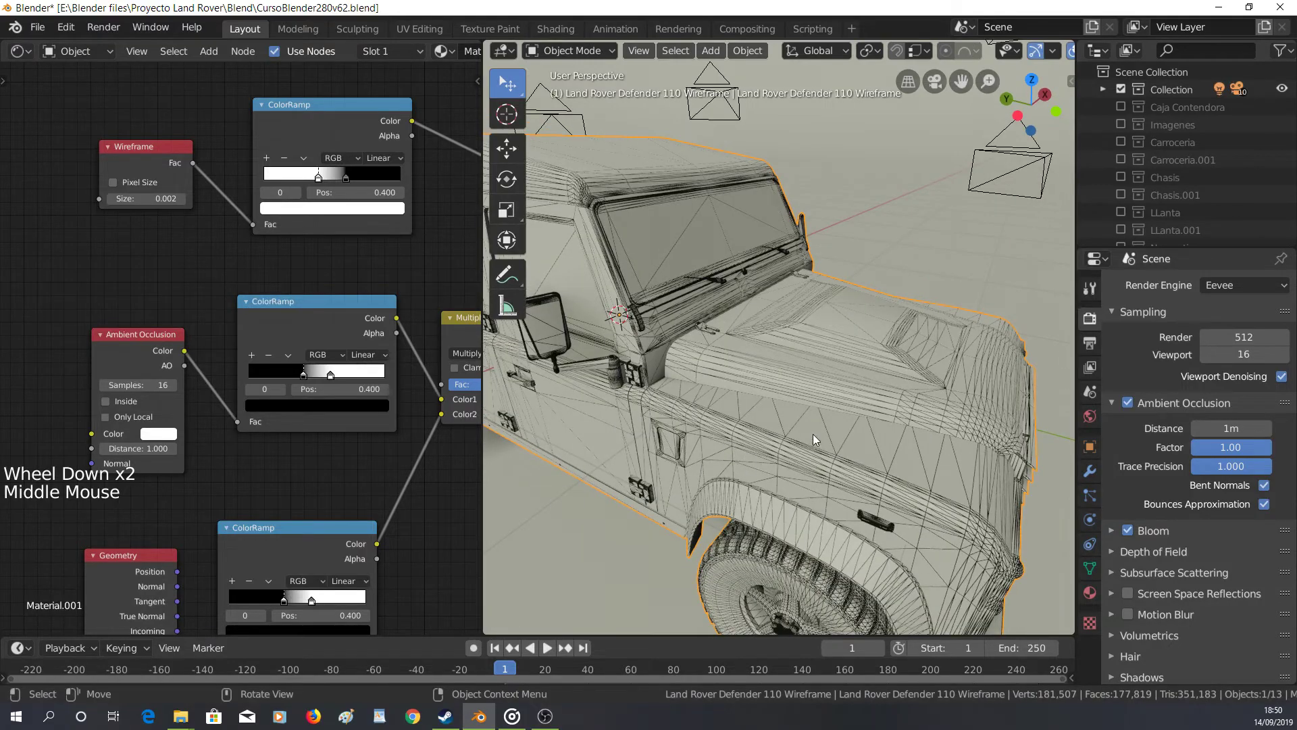
pyautogui.middleClick(771, 469)
pyautogui.middleClick(768, 501)
pyautogui.middleClick(683, 414)
pyautogui.middleClick(555, 394)
pyautogui.middleClick(605, 373)
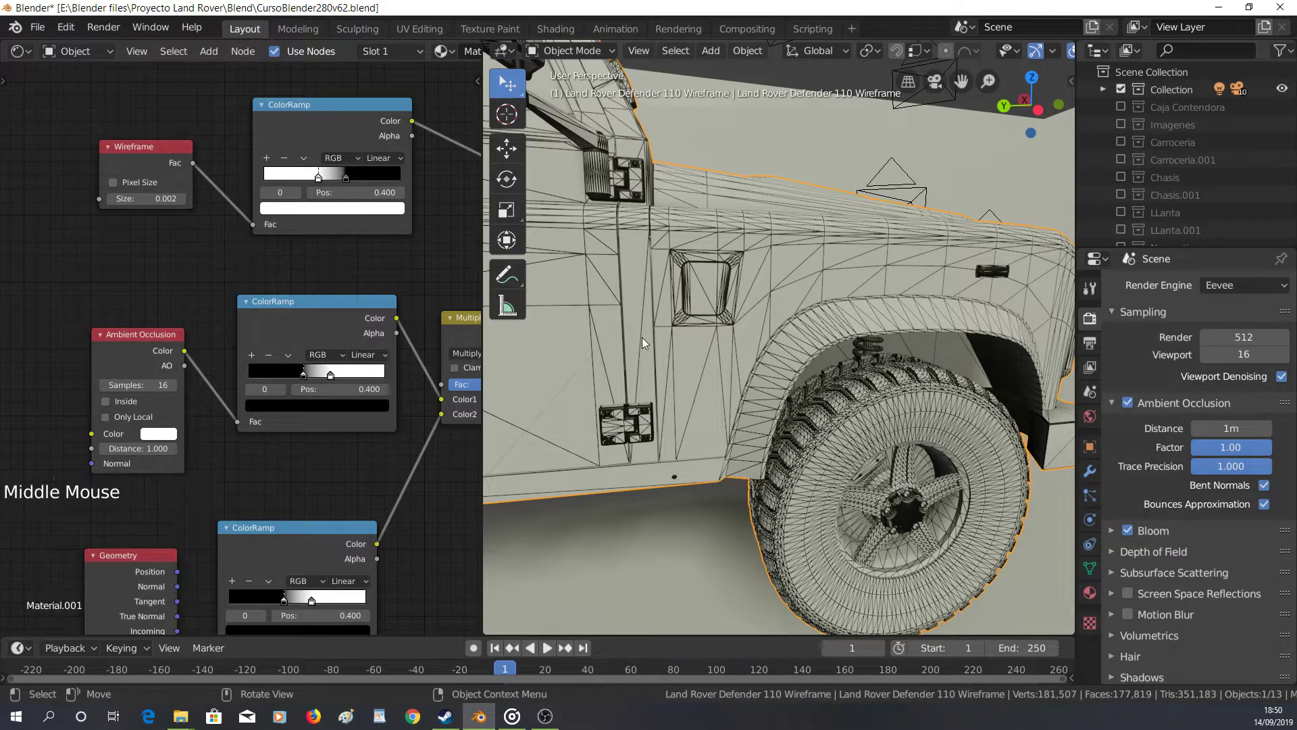
pyautogui.middleClick(722, 358)
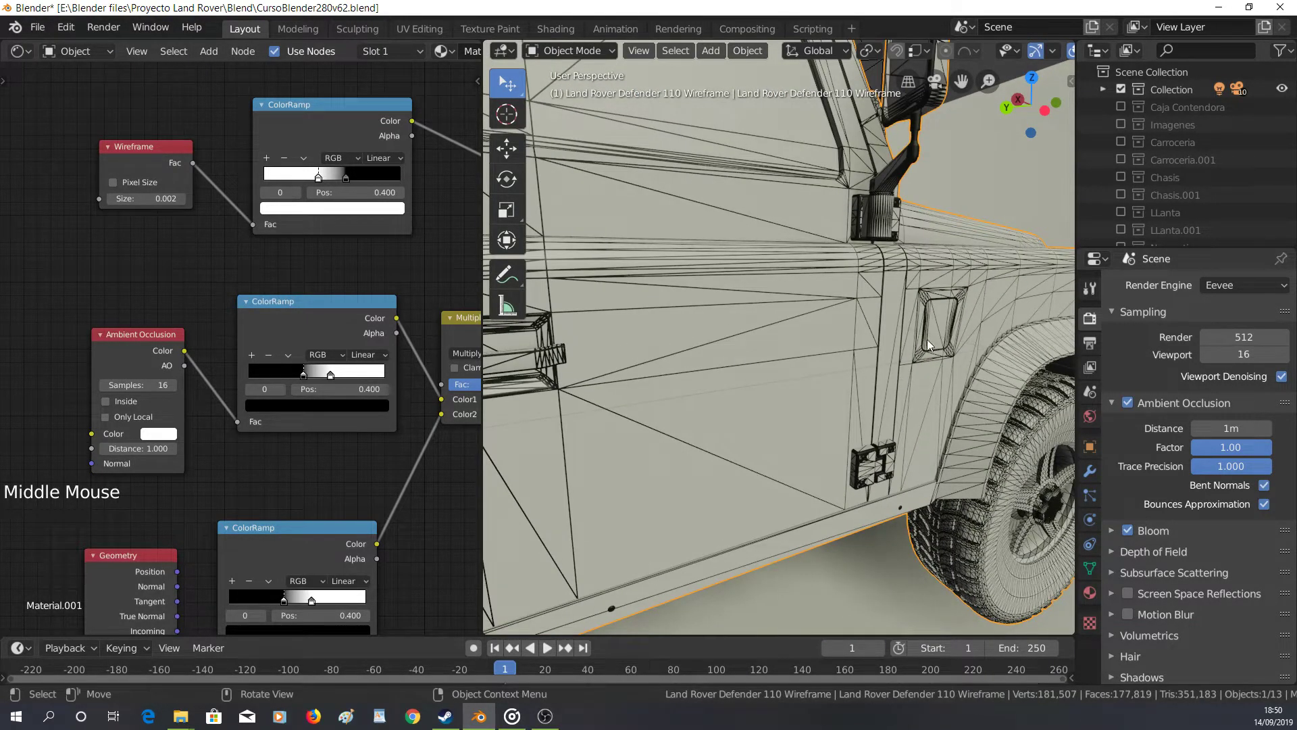
pyautogui.scroll(-3)
pyautogui.middleClick(677, 354)
pyautogui.scroll(3)
pyautogui.middleClick(671, 329)
pyautogui.middleClick(781, 319)
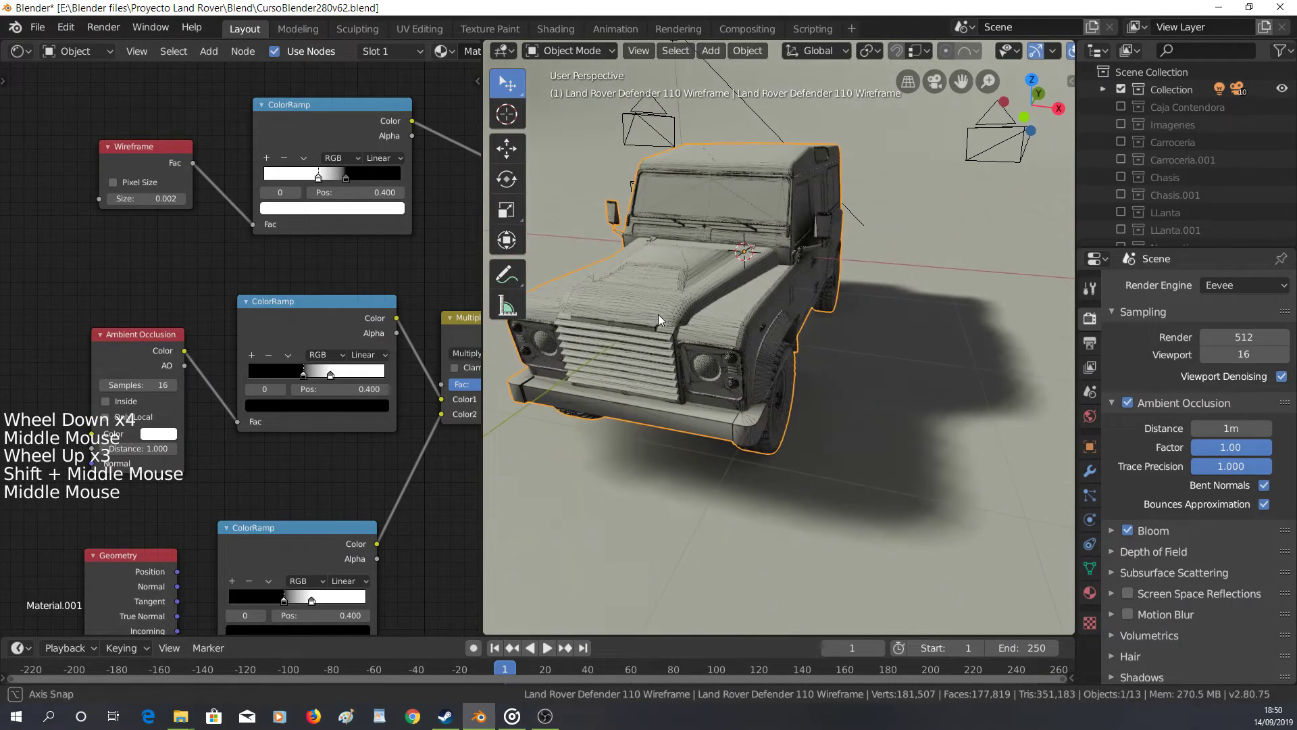
pyautogui.press('KP_0')
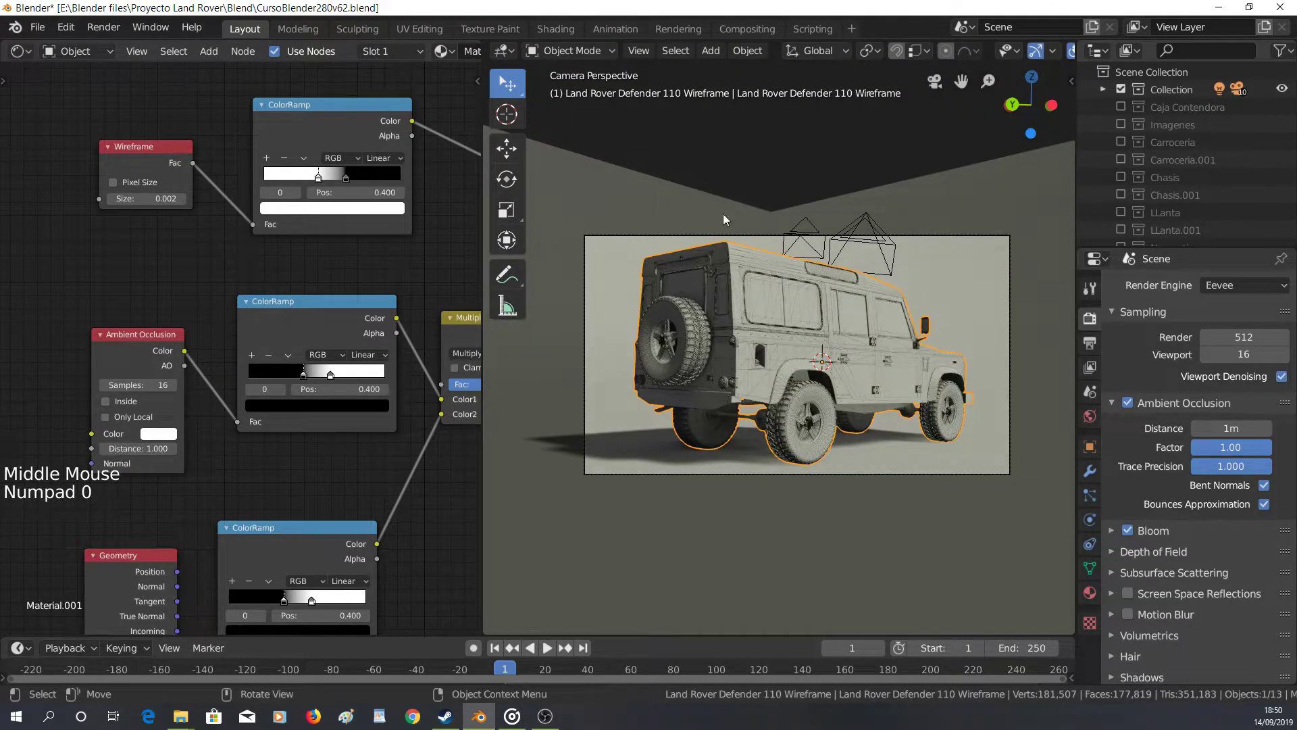
pyautogui.scroll(-3)
pyautogui.middleClick(427, 256)
# Set the ColorRamp's dark stop to bright green so the wire lines turn green
pyautogui.scroll(3)
pyautogui.click(330, 216)
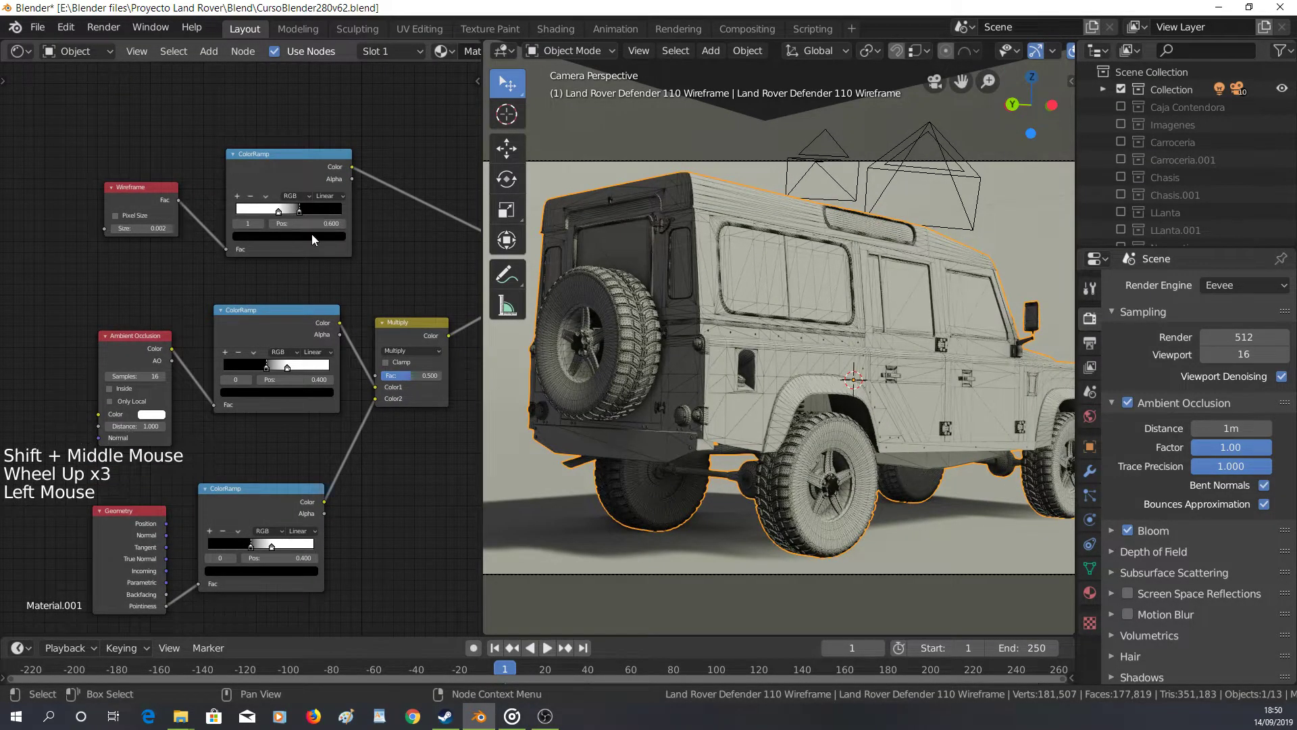
pyautogui.click(318, 241)
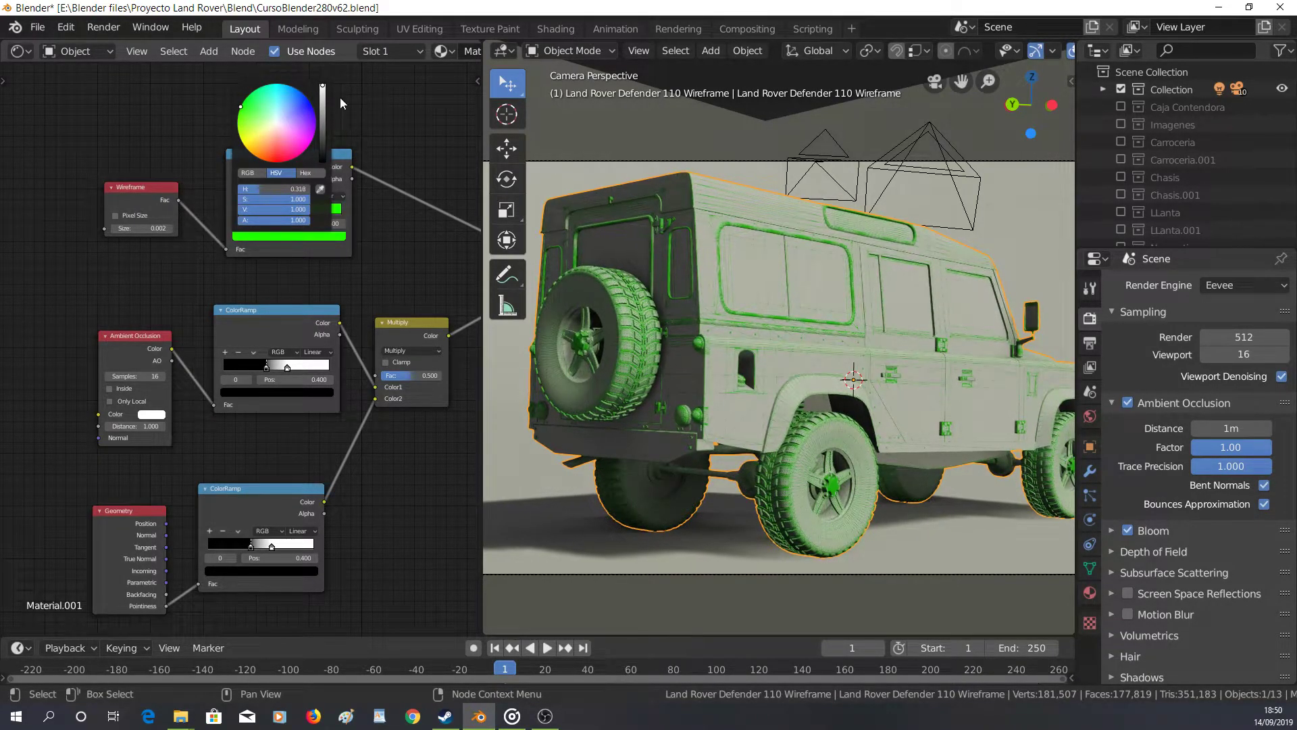
pyautogui.scroll(3)
# Select Camera.009 and view the Land Rover through that front-facing camera
pyautogui.middleClick(812, 369)
pyautogui.scroll(-3)
pyautogui.middleClick(870, 354)
pyautogui.scroll(-3)
pyautogui.click(886, 344)
pyautogui.scroll(-3)
pyautogui.press('ctrl+KP_0')
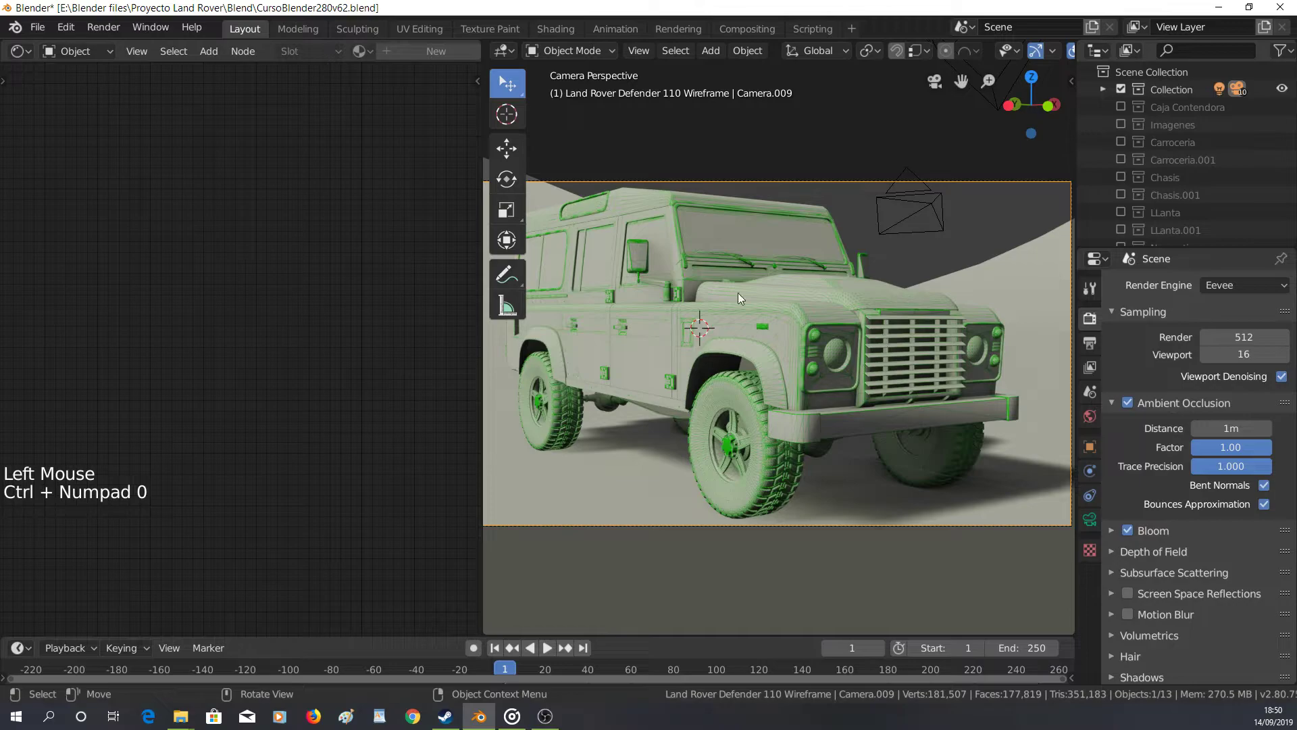
# View the camera's lens settings while framing the front shot
pyautogui.scroll(-3)
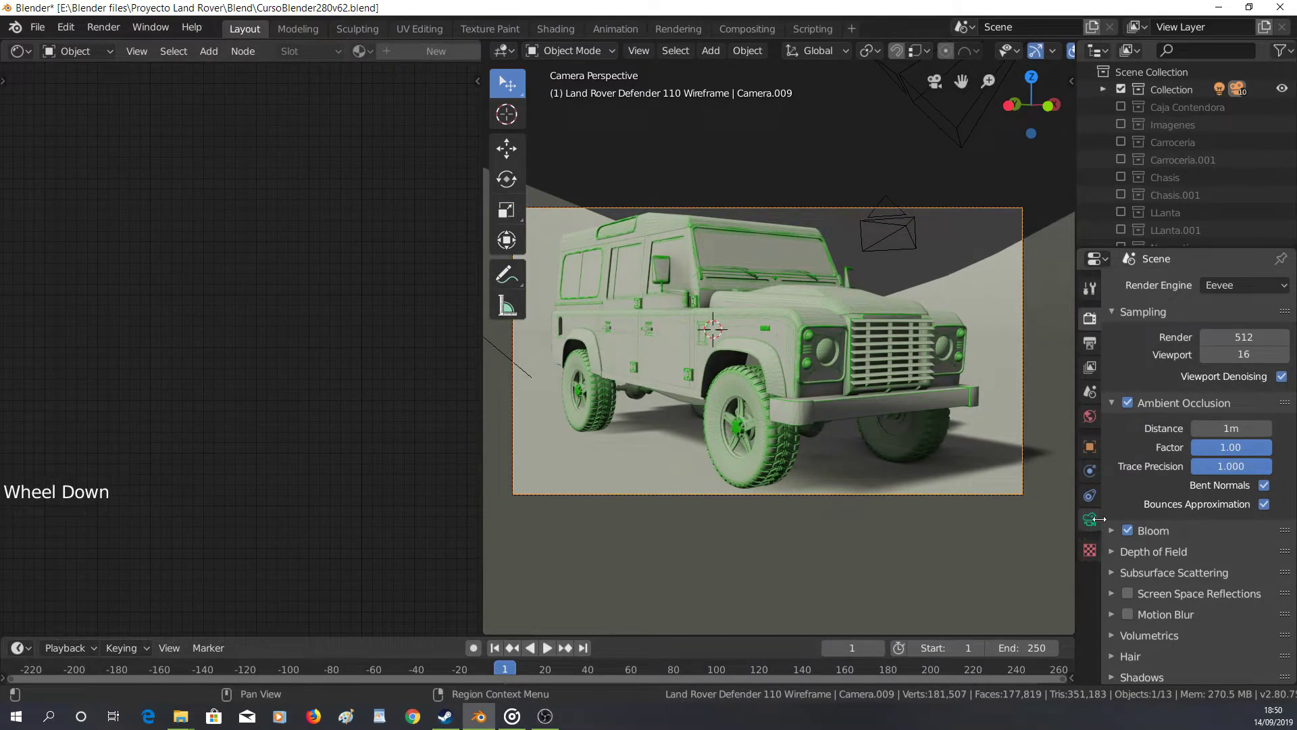
pyautogui.click(1093, 530)
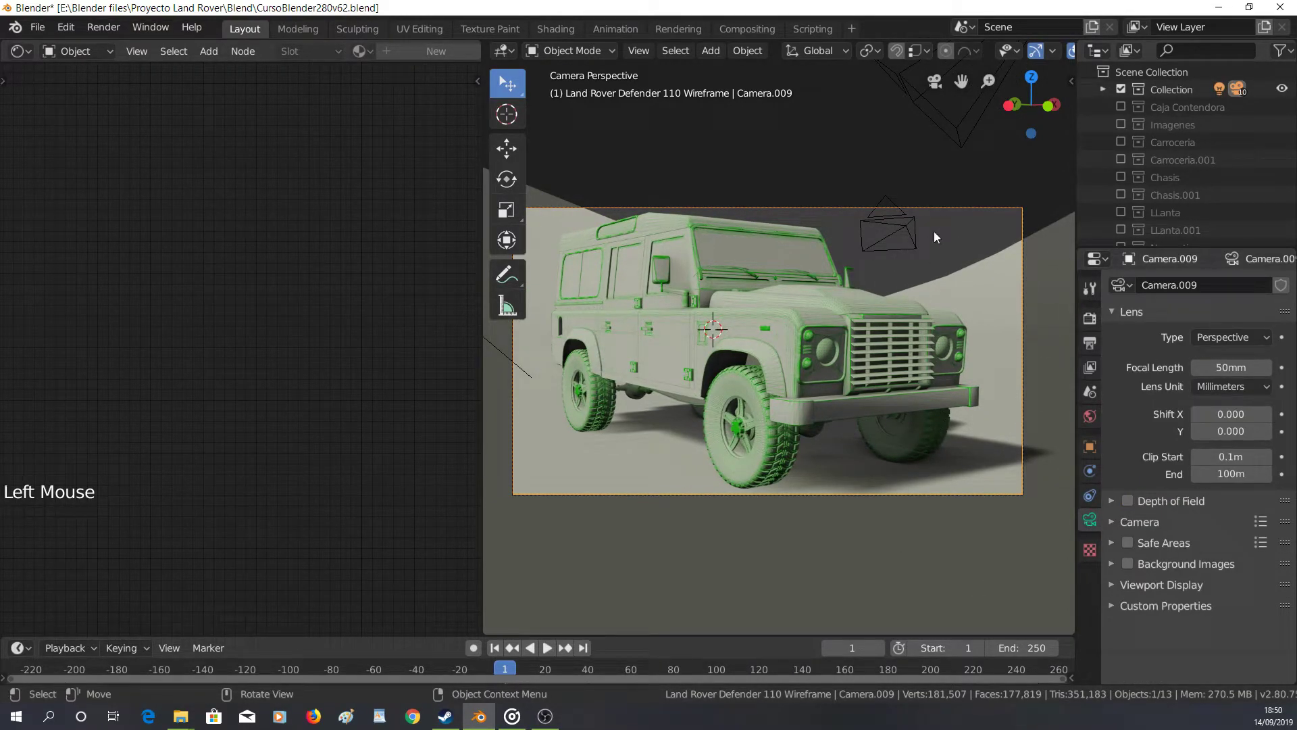
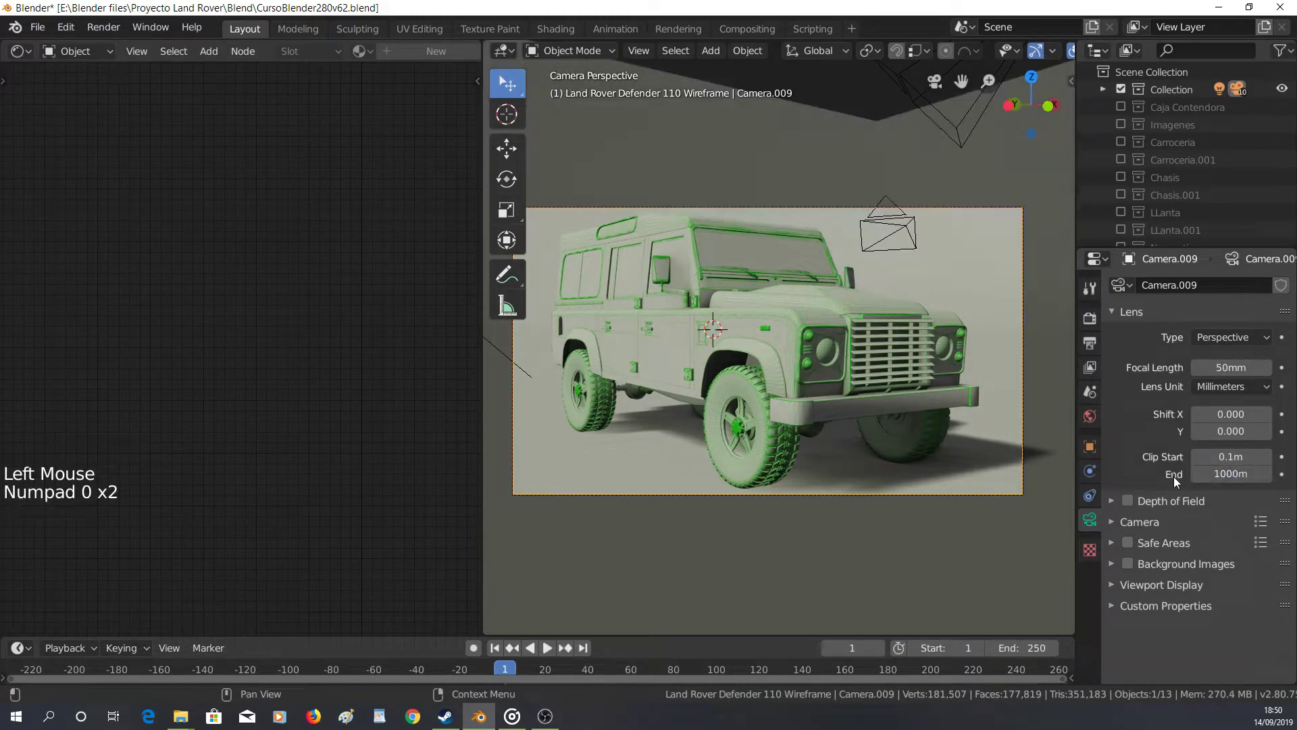
pyautogui.scroll(3)
pyautogui.middleClick(722, 286)
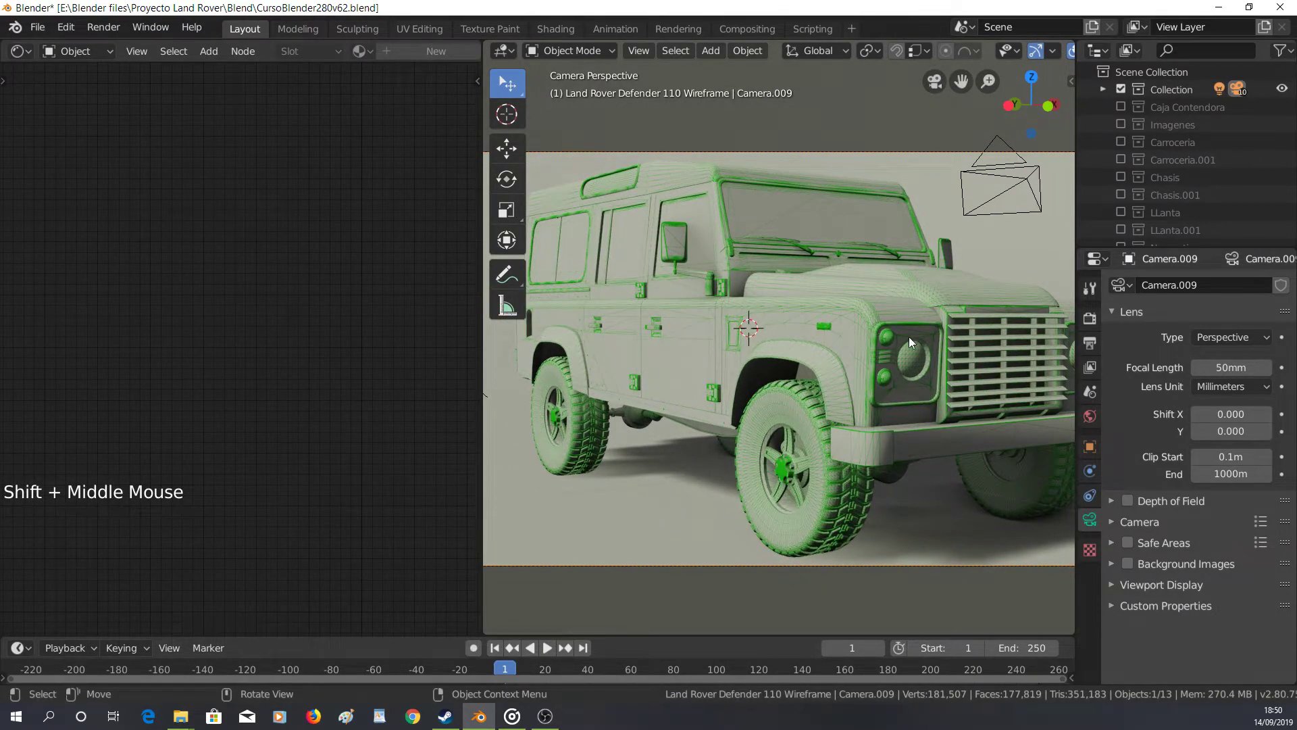
pyautogui.scroll(-3)
pyautogui.scroll(-3)
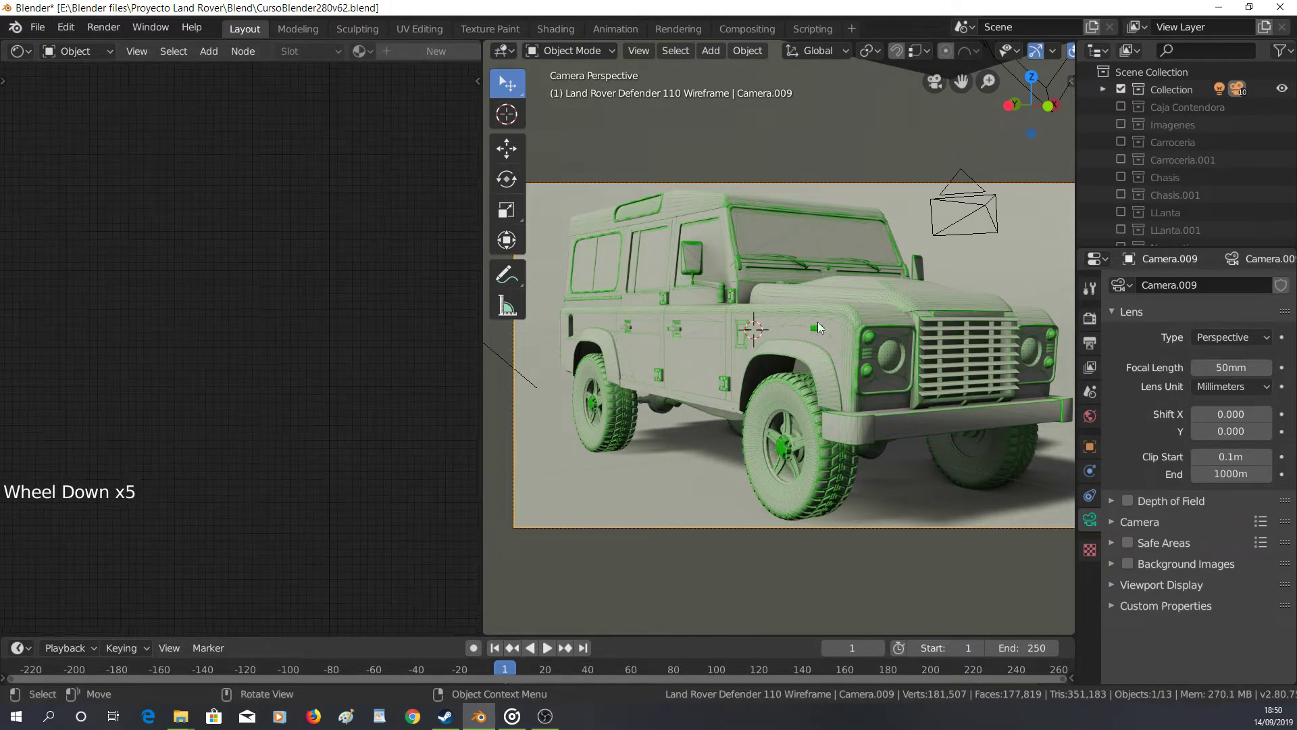
# Select the Land Rover body so its green-wired material nodes return to the Shader Editor
pyautogui.click(849, 316)
pyautogui.scroll(-3)
pyautogui.middleClick(348, 399)
pyautogui.scroll(-3)
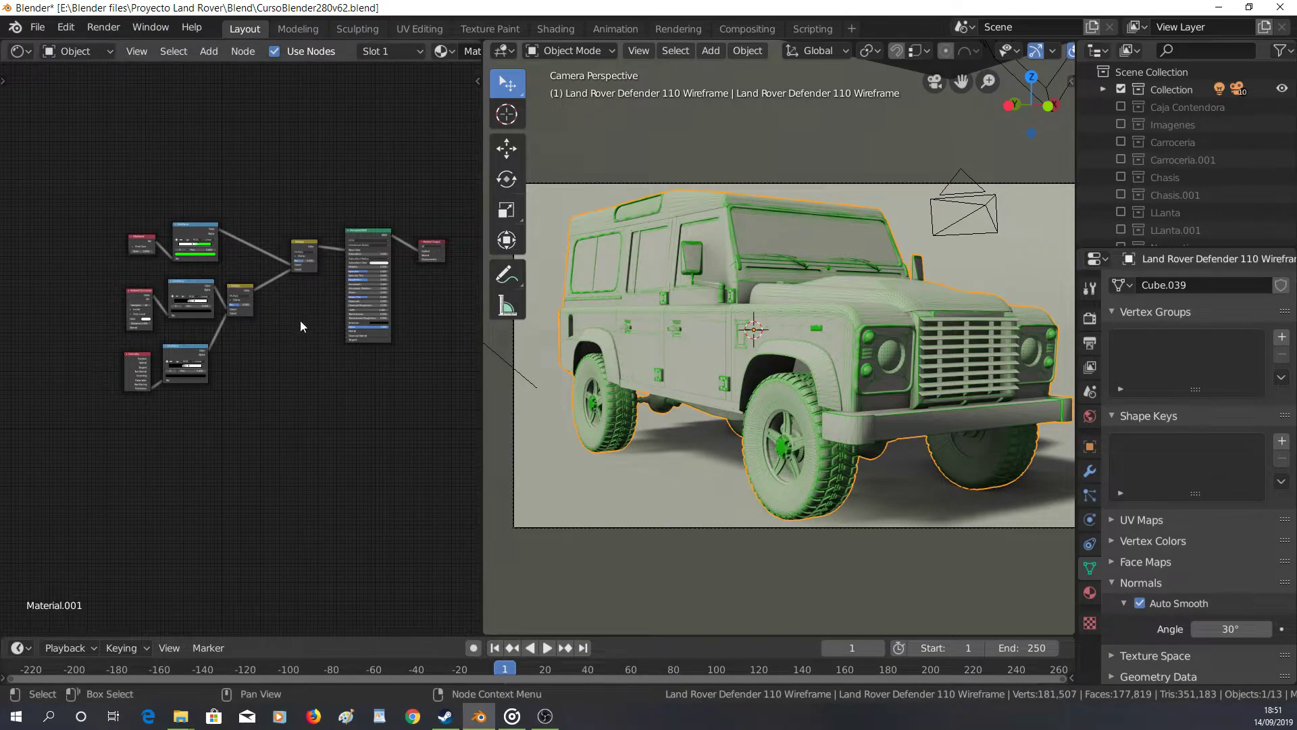
# Drop the green edge tint for a plain grey clay look and show Material.001's settings
pyautogui.scroll(3)
pyautogui.middleClick(351, 246)
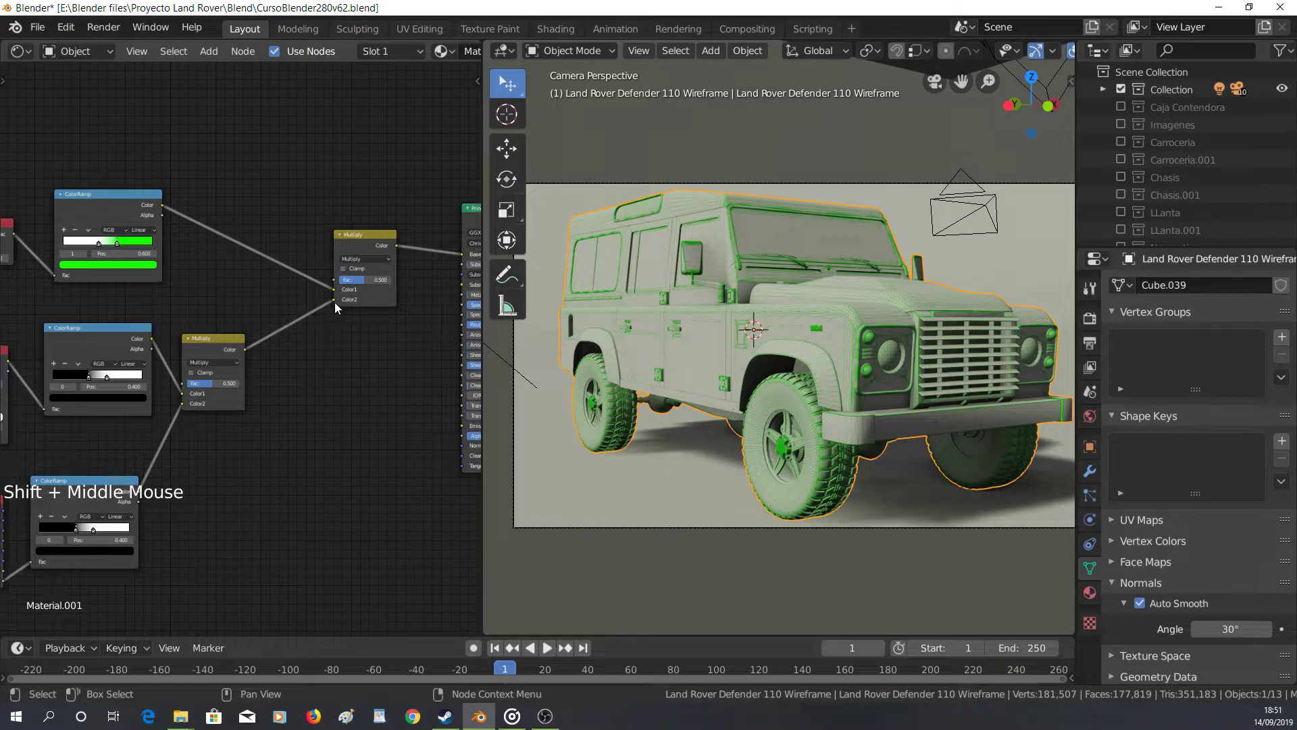
pyautogui.click(339, 307)
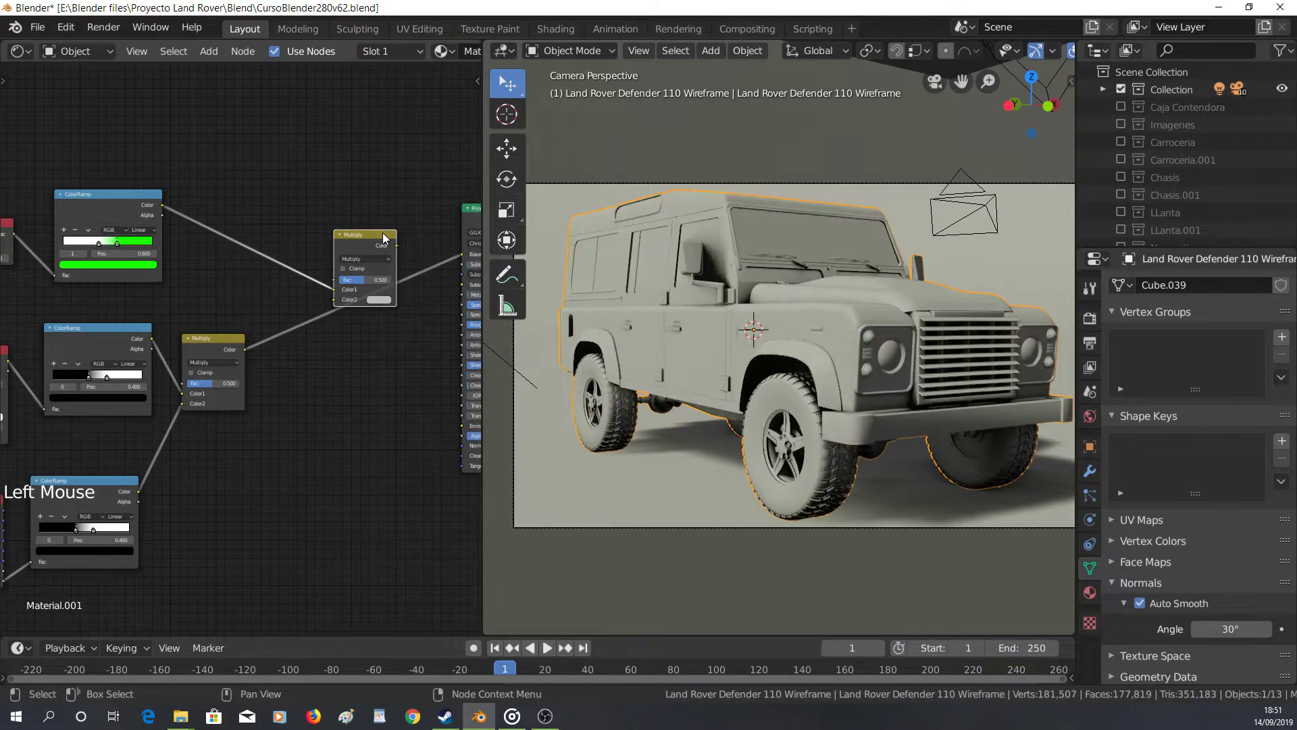
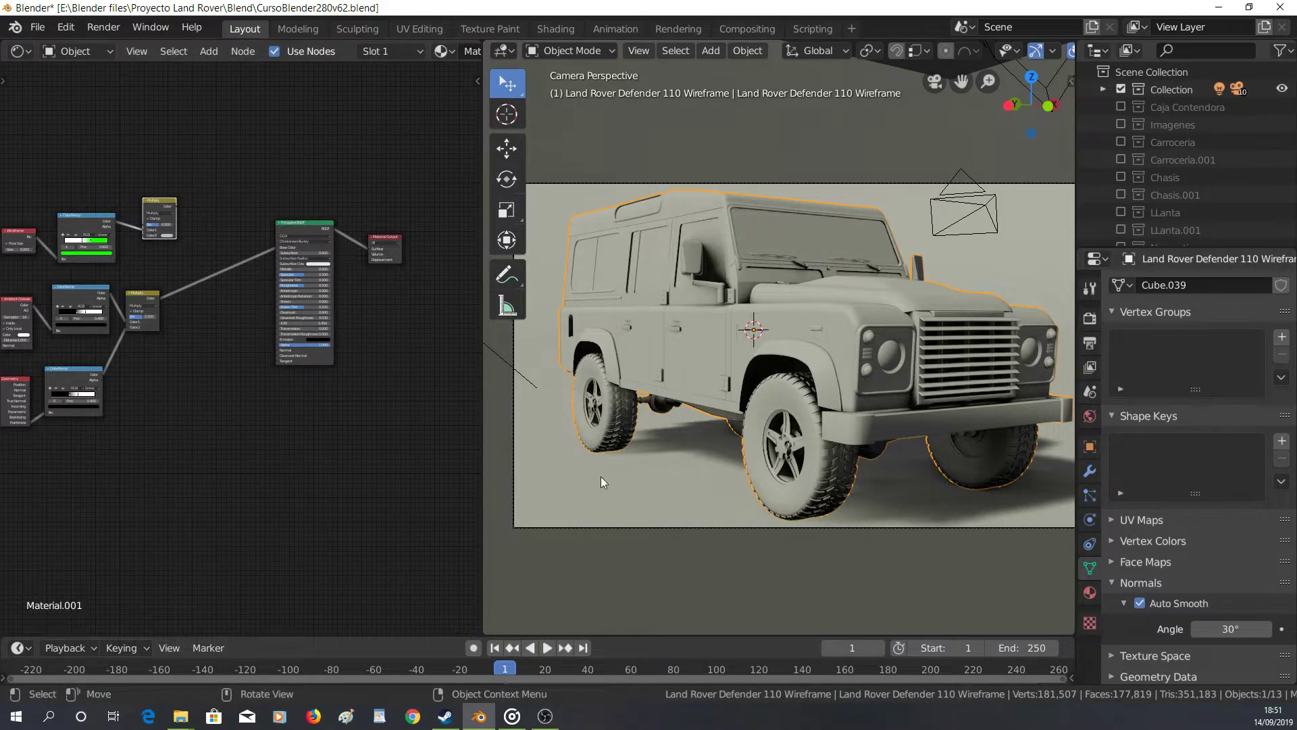
pyautogui.click(1096, 600)
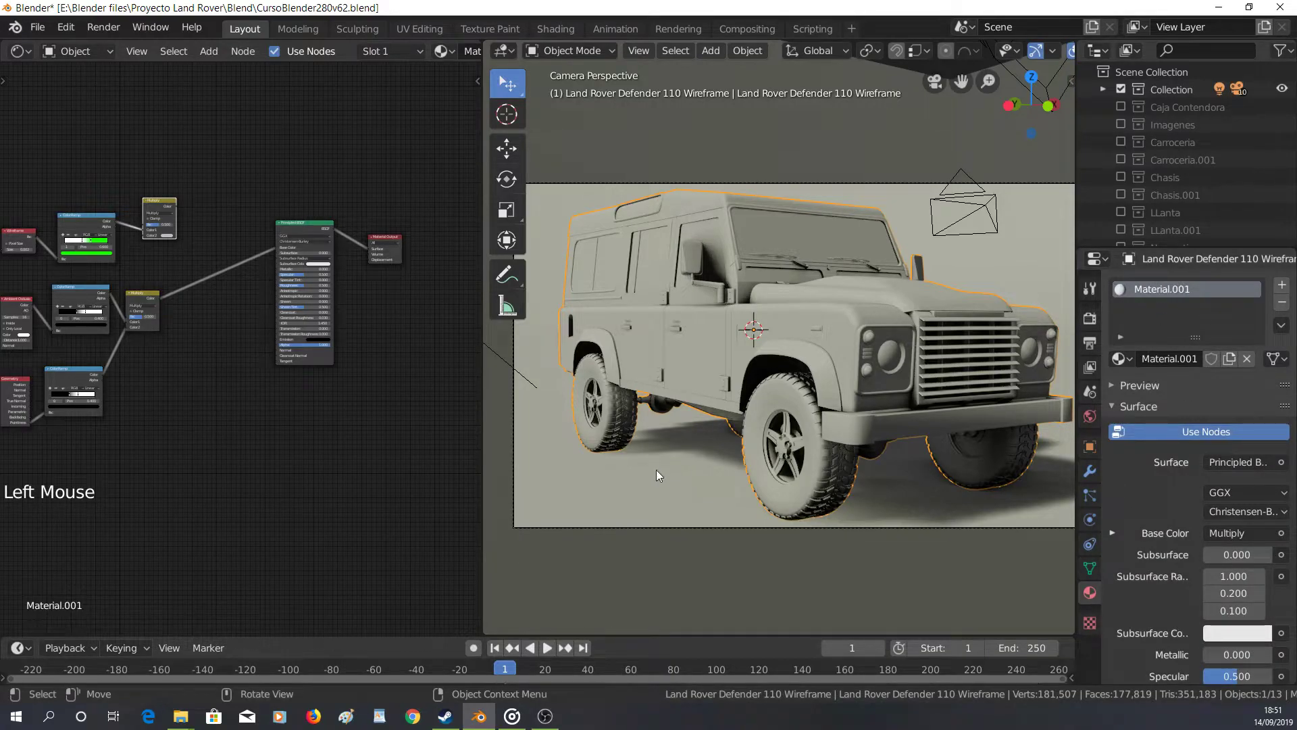
# Assign Material.001 to the ground Plane and make it a single-user copy
pyautogui.click(649, 496)
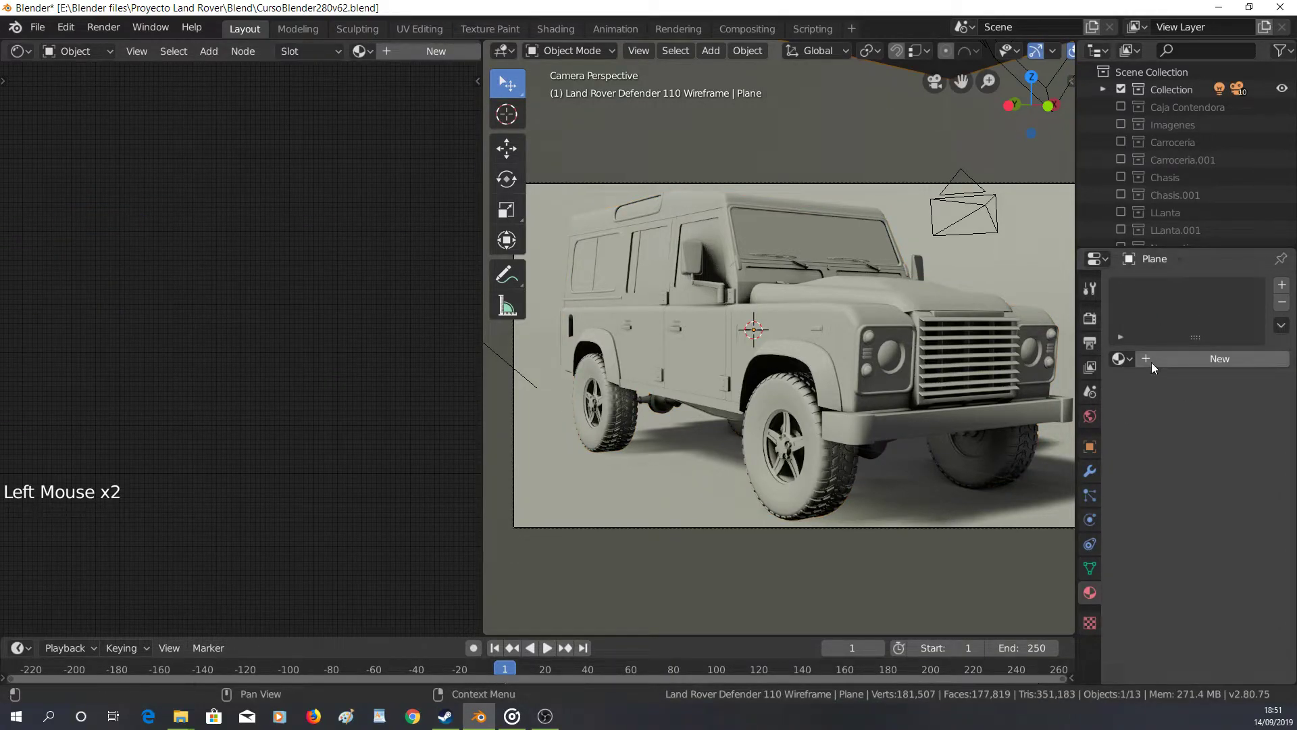
pyautogui.click(1134, 362)
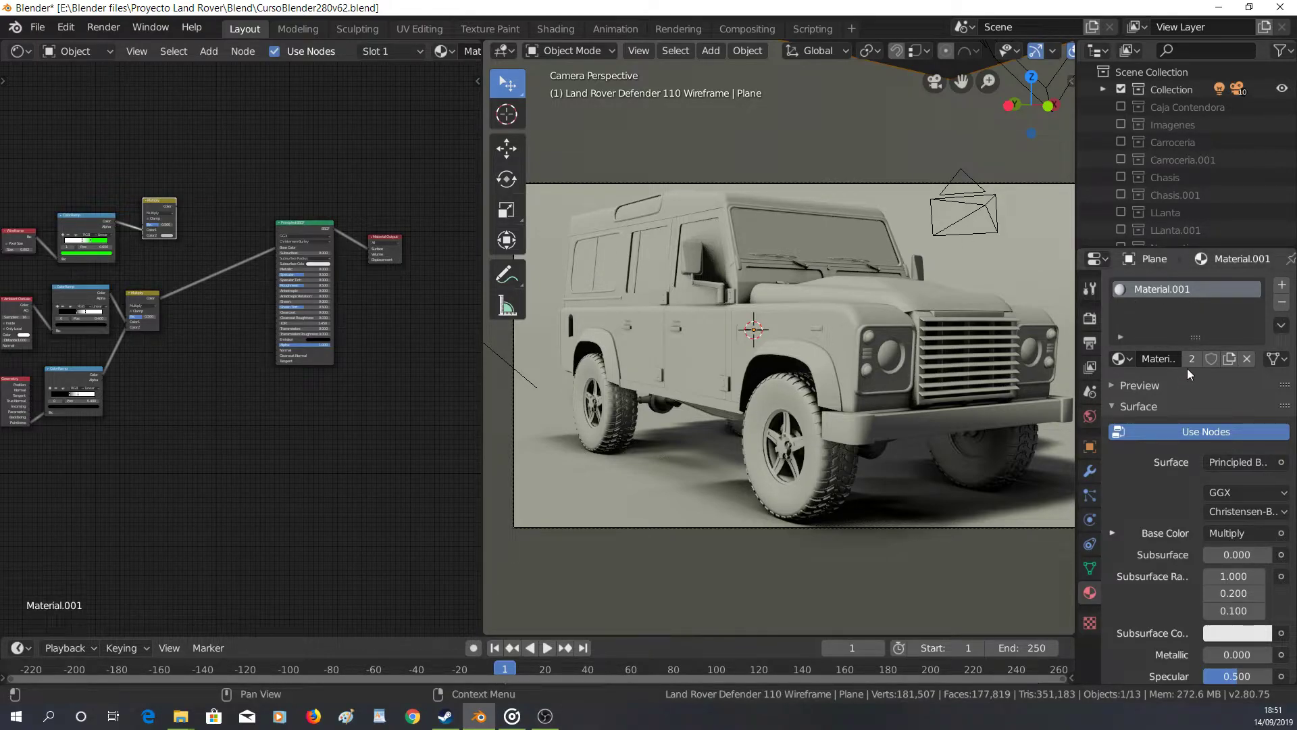
pyautogui.click(1198, 363)
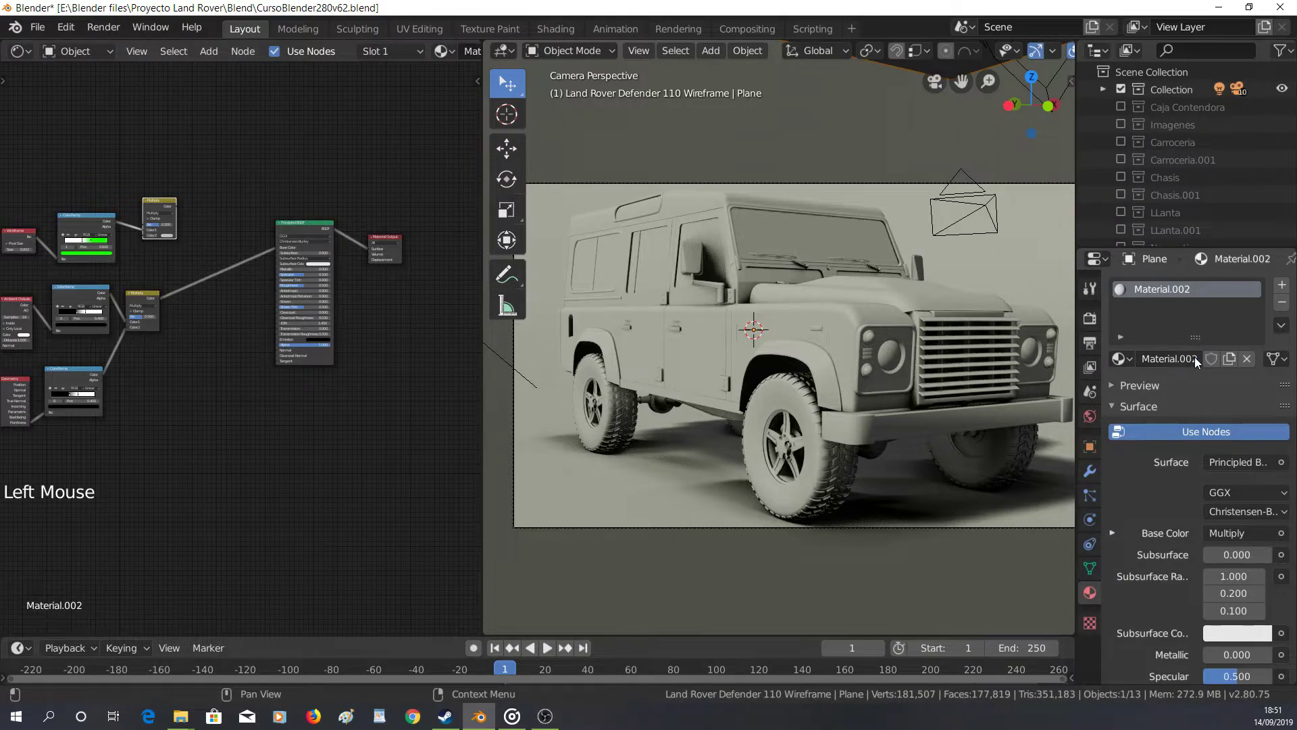
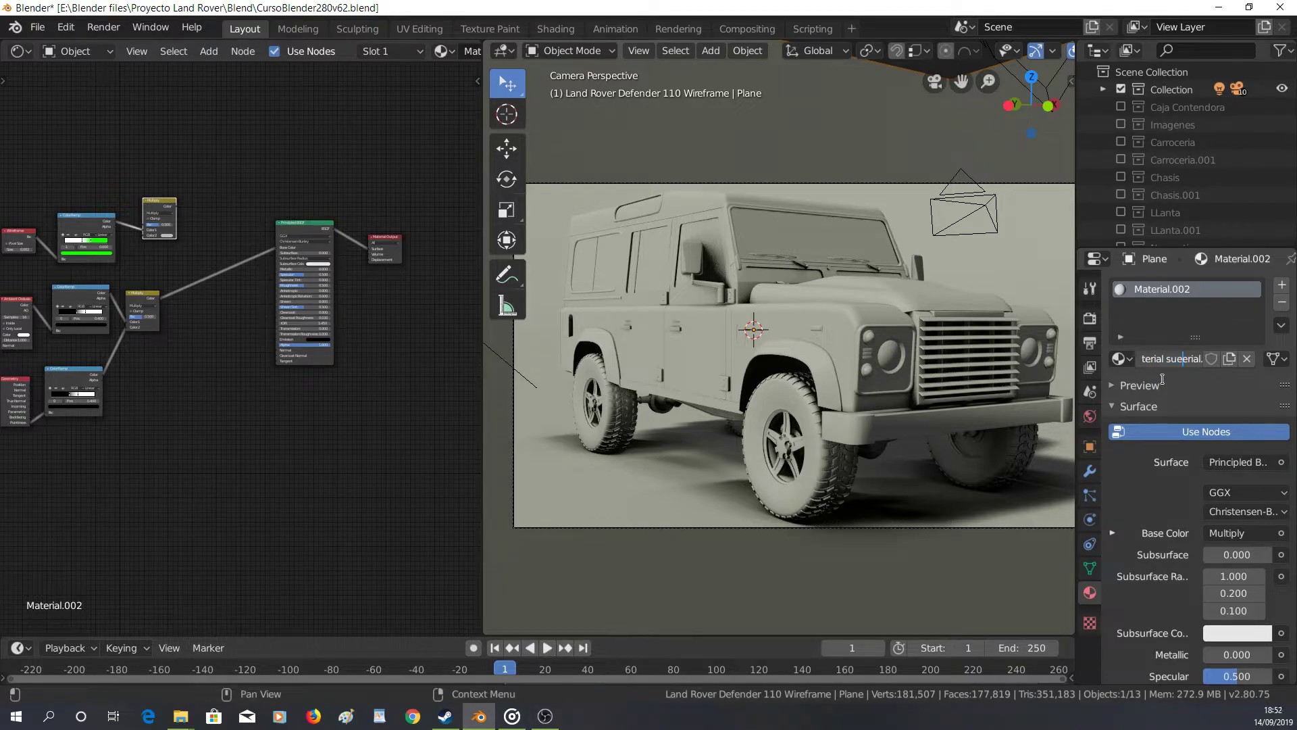
# Rename the plane's material from Material.002 to MatMaterial suelo
pyautogui.press('Delete')
pyautogui.press('Delete')
pyautogui.press('Delete')
pyautogui.press('Delete')
pyautogui.press('Delete')
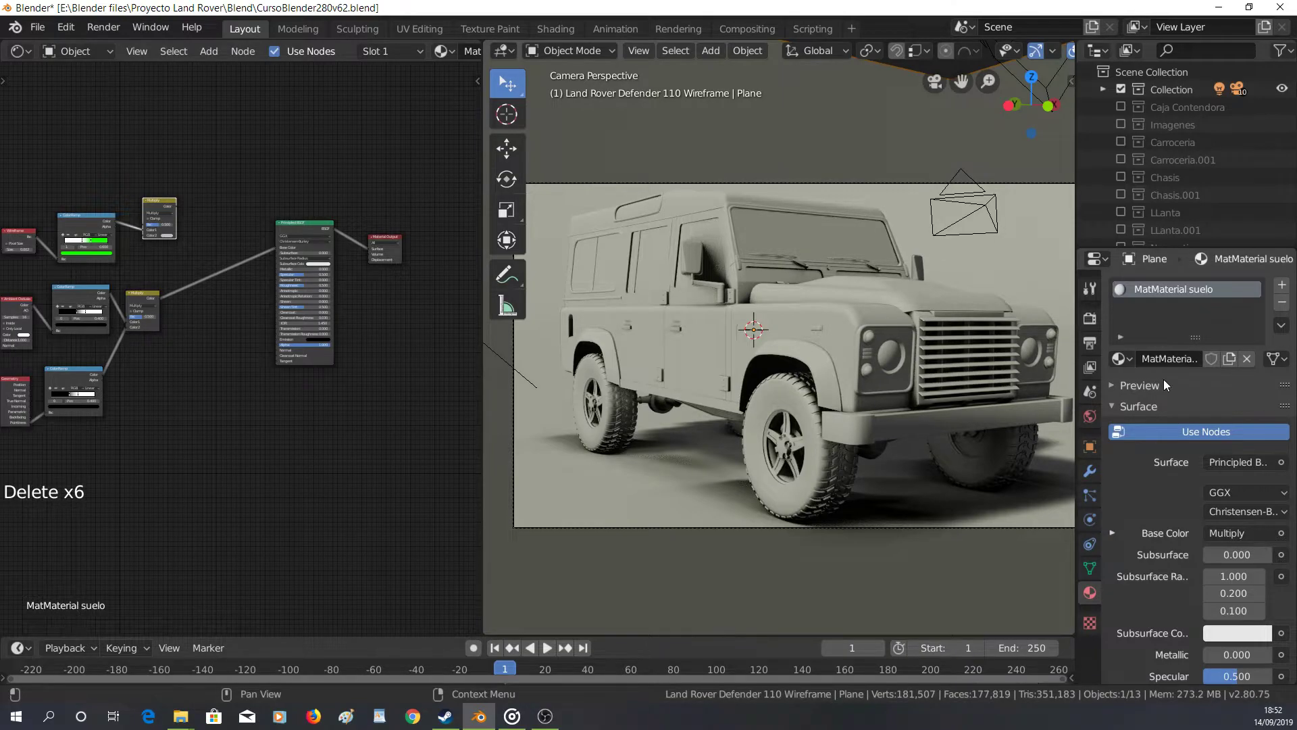
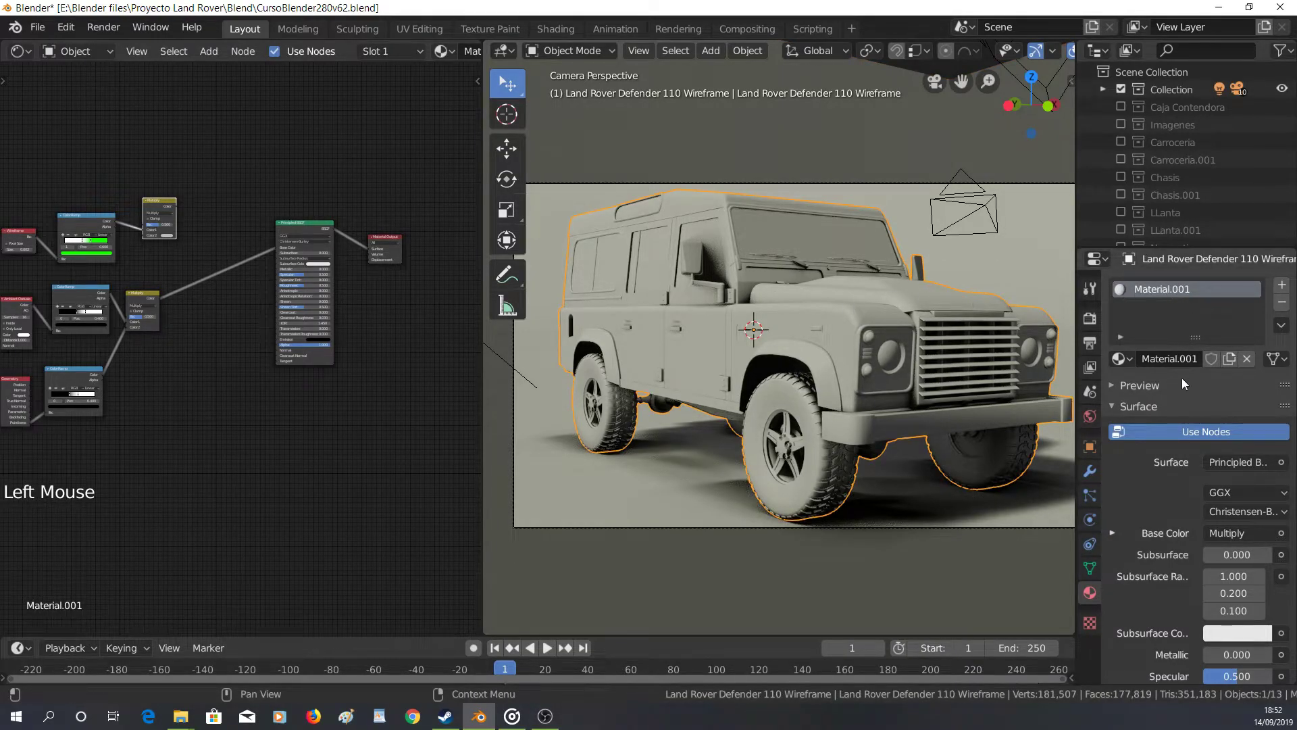
# Rename the Land Rover's material to Material Vehiculo
pyautogui.click(1191, 357)
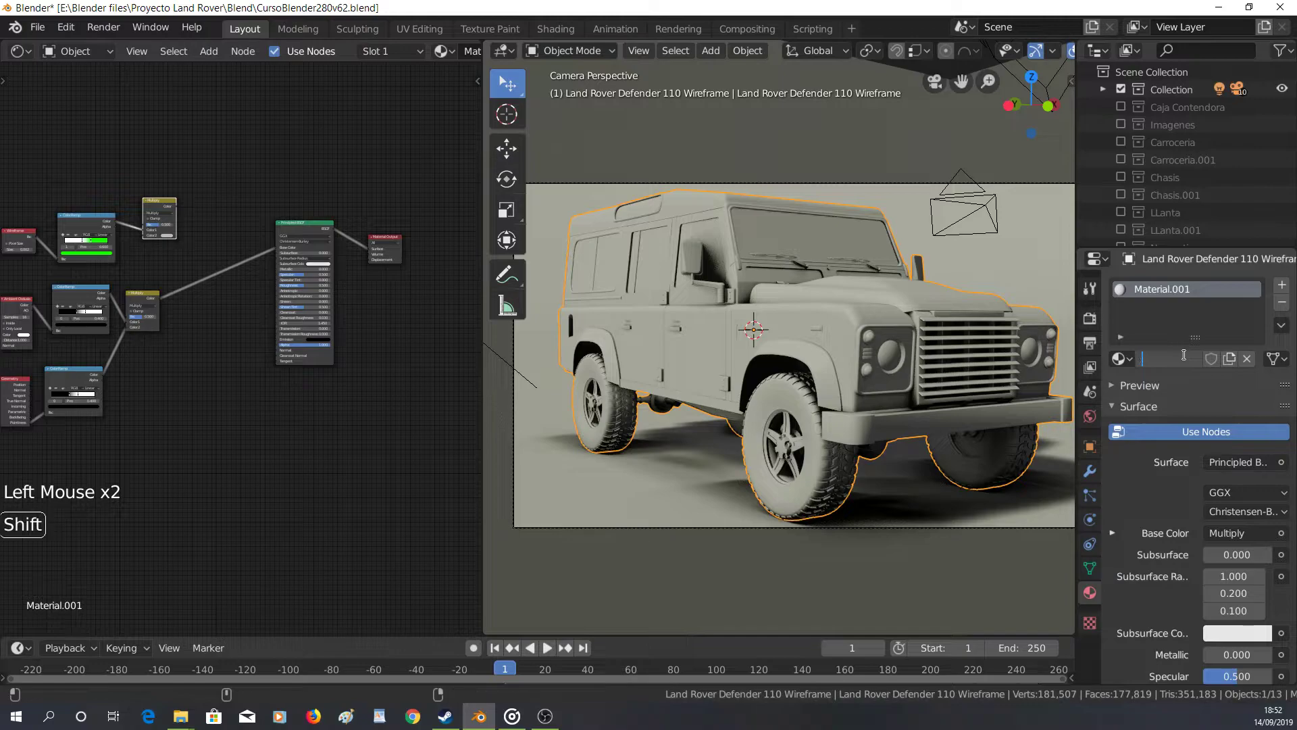
pyautogui.press('j')
pyautogui.press('BackSpace')
pyautogui.press('BackSpace')
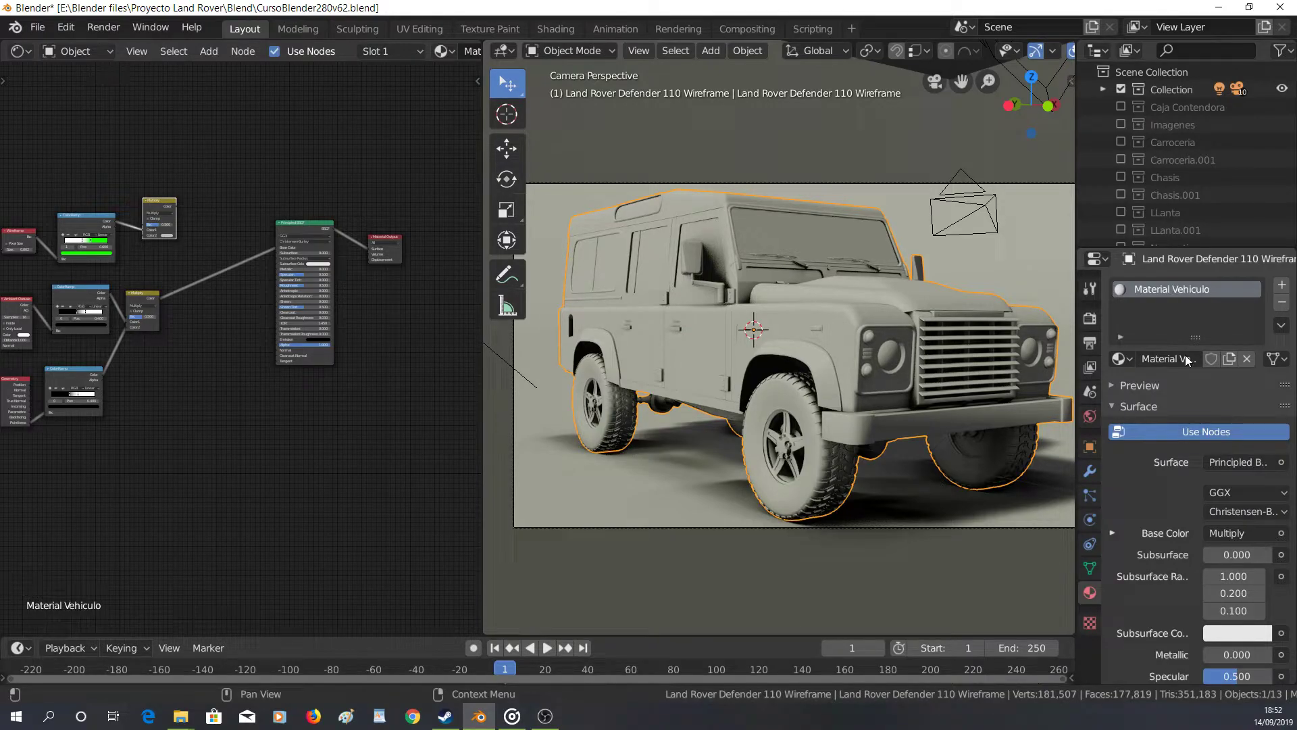
# Check the ground plane's material, then reselect the Land Rover
pyautogui.click(617, 490)
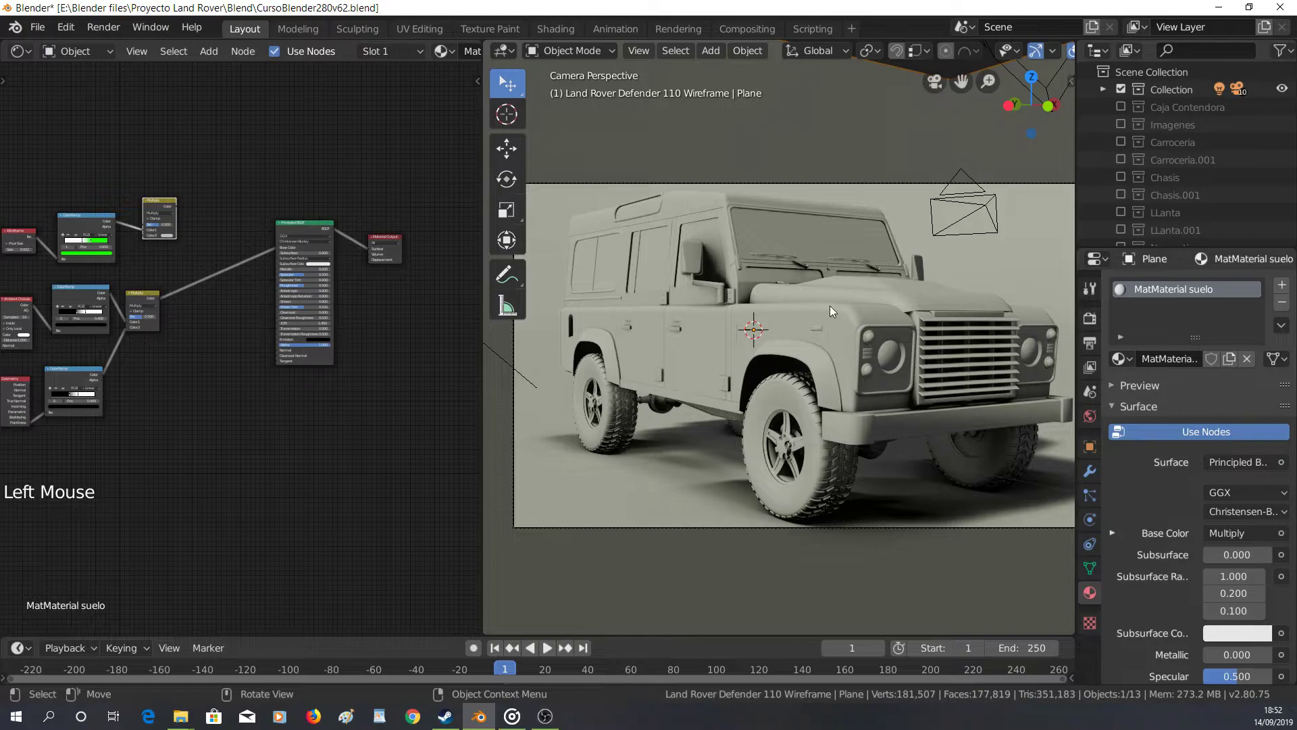
pyautogui.click(833, 315)
pyautogui.scroll(-3)
pyautogui.scroll(3)
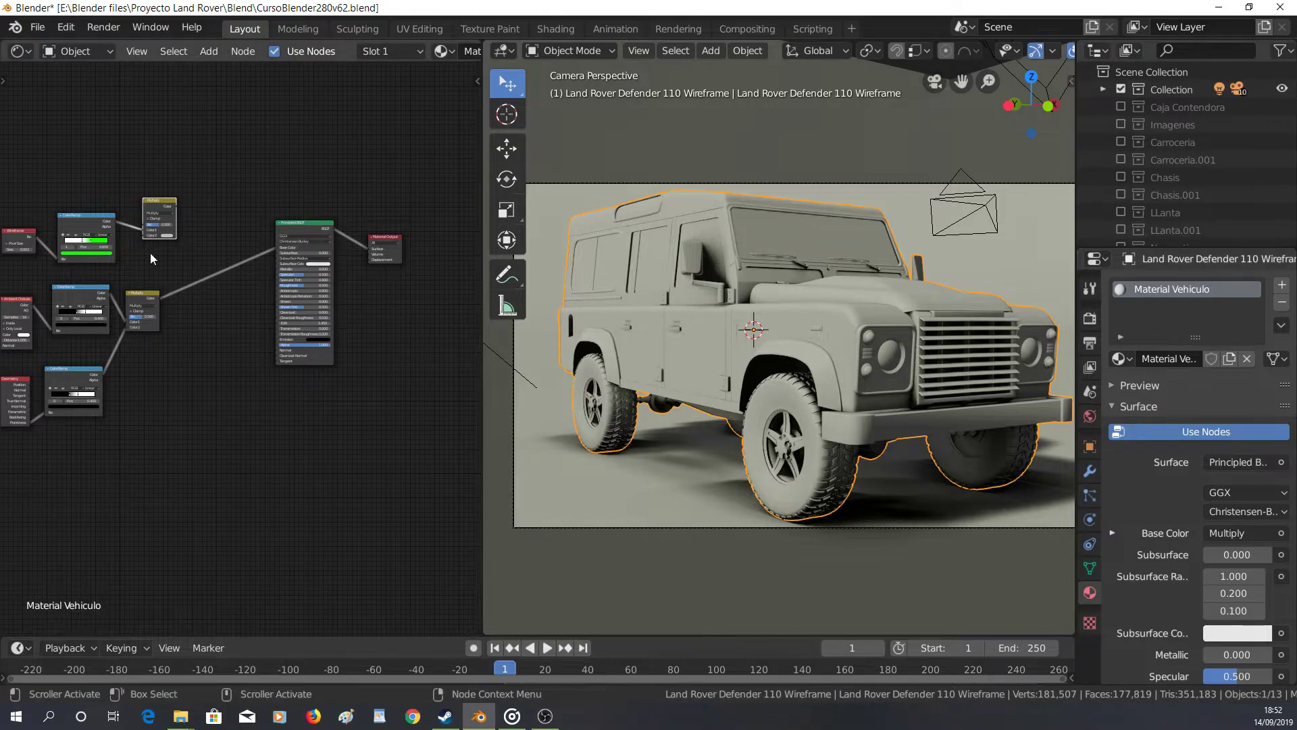
# Show the Land Rover's empty modifier stack in Modifier Properties
pyautogui.click(1095, 477)
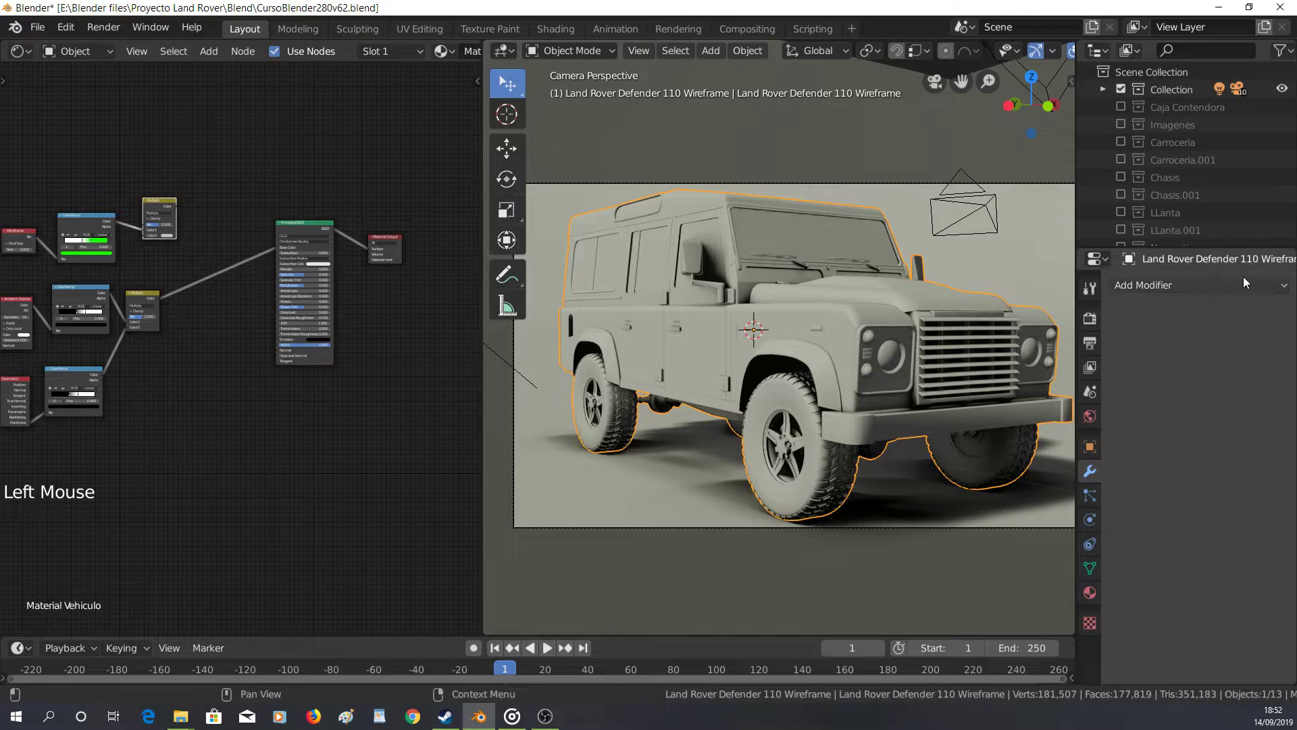
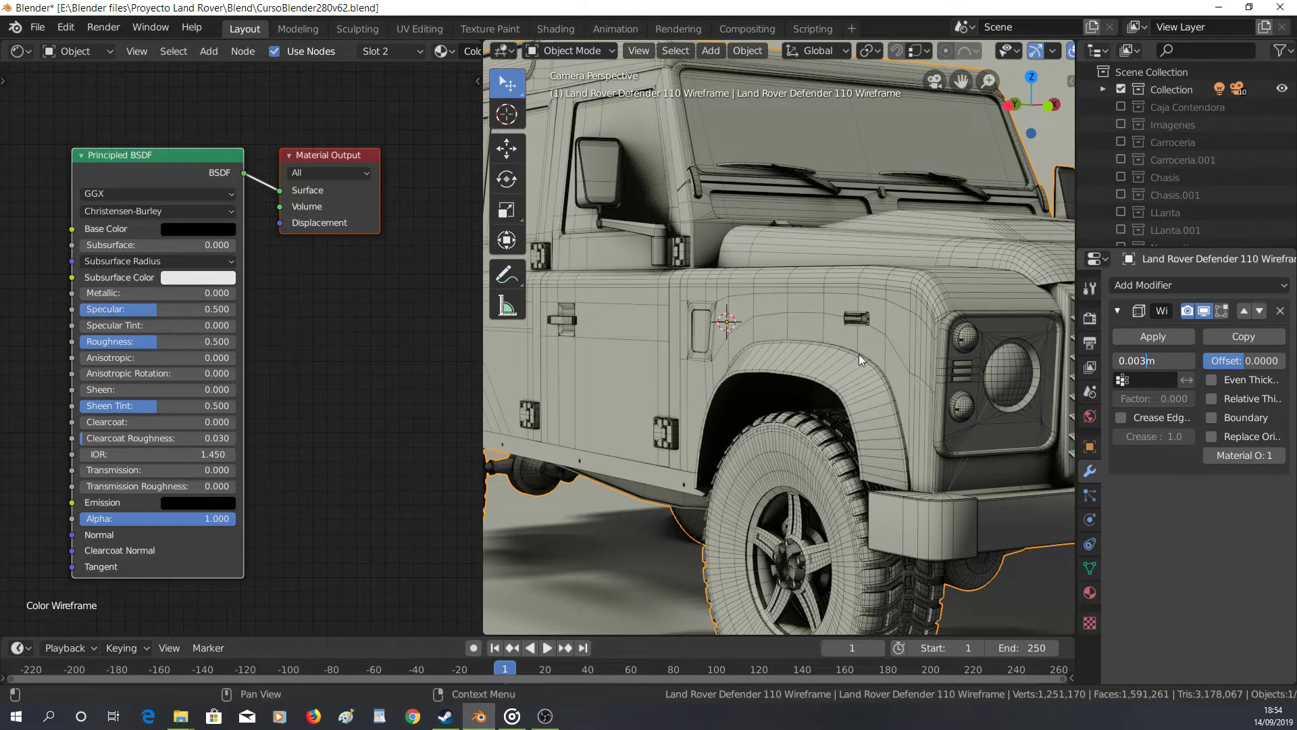
pyautogui.scroll(-3)
pyautogui.middleClick(850, 371)
pyautogui.scroll(-3)
pyautogui.scroll(3)
pyautogui.middleClick(890, 432)
pyautogui.scroll(3)
pyautogui.middleClick(861, 321)
pyautogui.middleClick(854, 337)
pyautogui.middleClick(744, 383)
pyautogui.scroll(-3)
pyautogui.middleClick(900, 400)
pyautogui.middleClick(850, 363)
pyautogui.middleClick(805, 320)
pyautogui.middleClick(758, 391)
pyautogui.scroll(3)
pyautogui.middleClick(853, 385)
pyautogui.scroll(3)
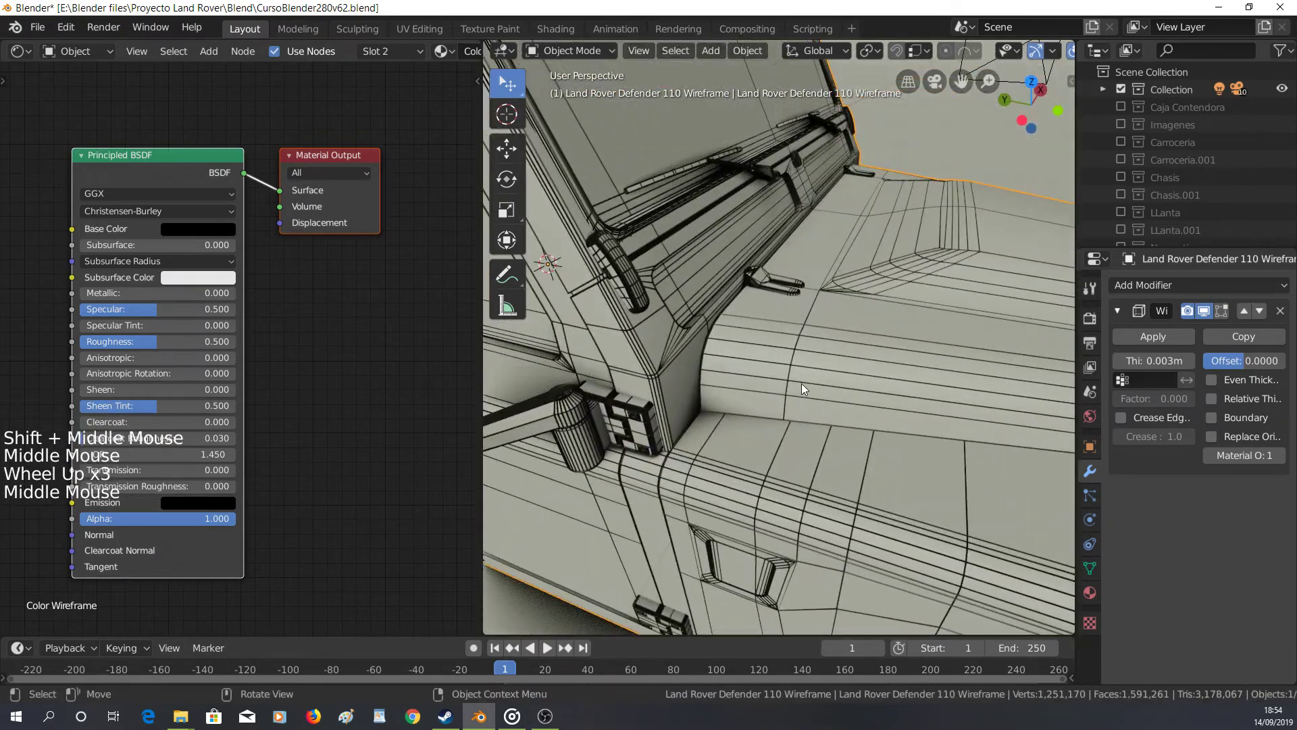
pyautogui.middleClick(764, 372)
pyautogui.scroll(-3)
pyautogui.middleClick(789, 385)
pyautogui.press('KP_0')
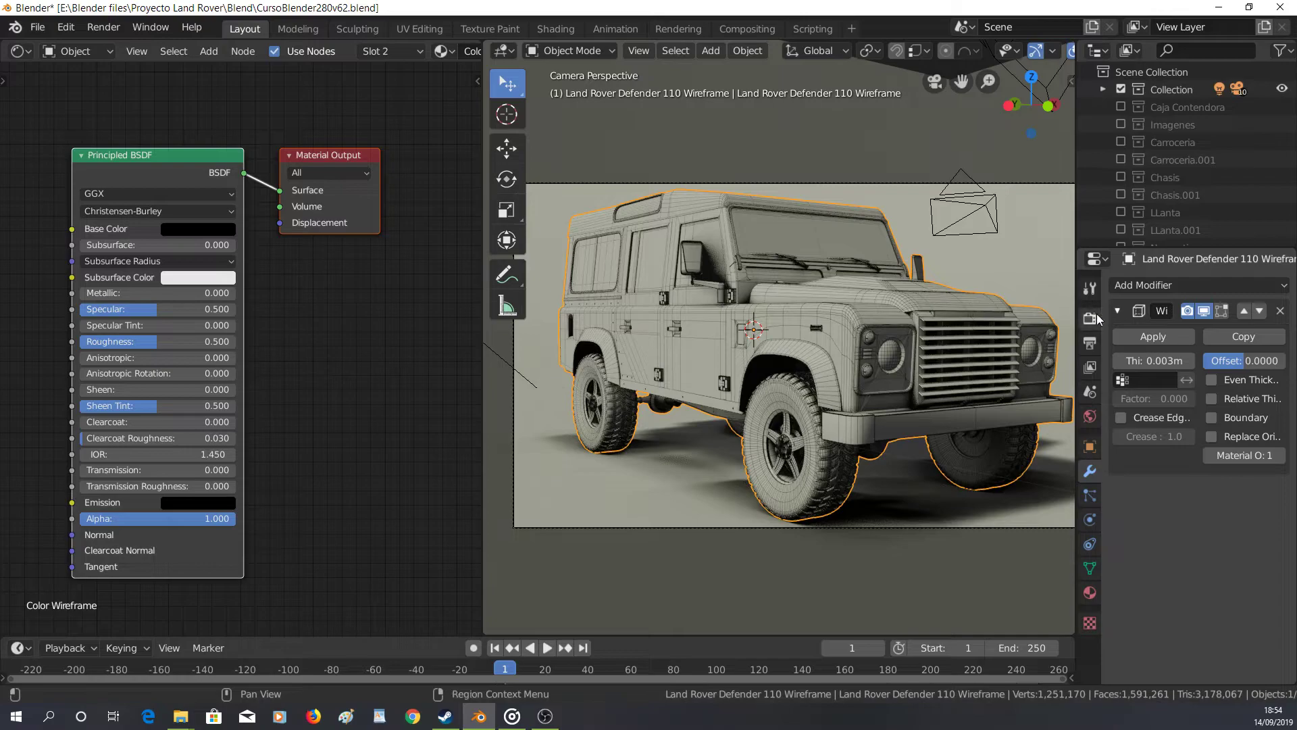
# Change the Render Engine from Eevee to Cycles in Render Properties
pyautogui.click(1095, 325)
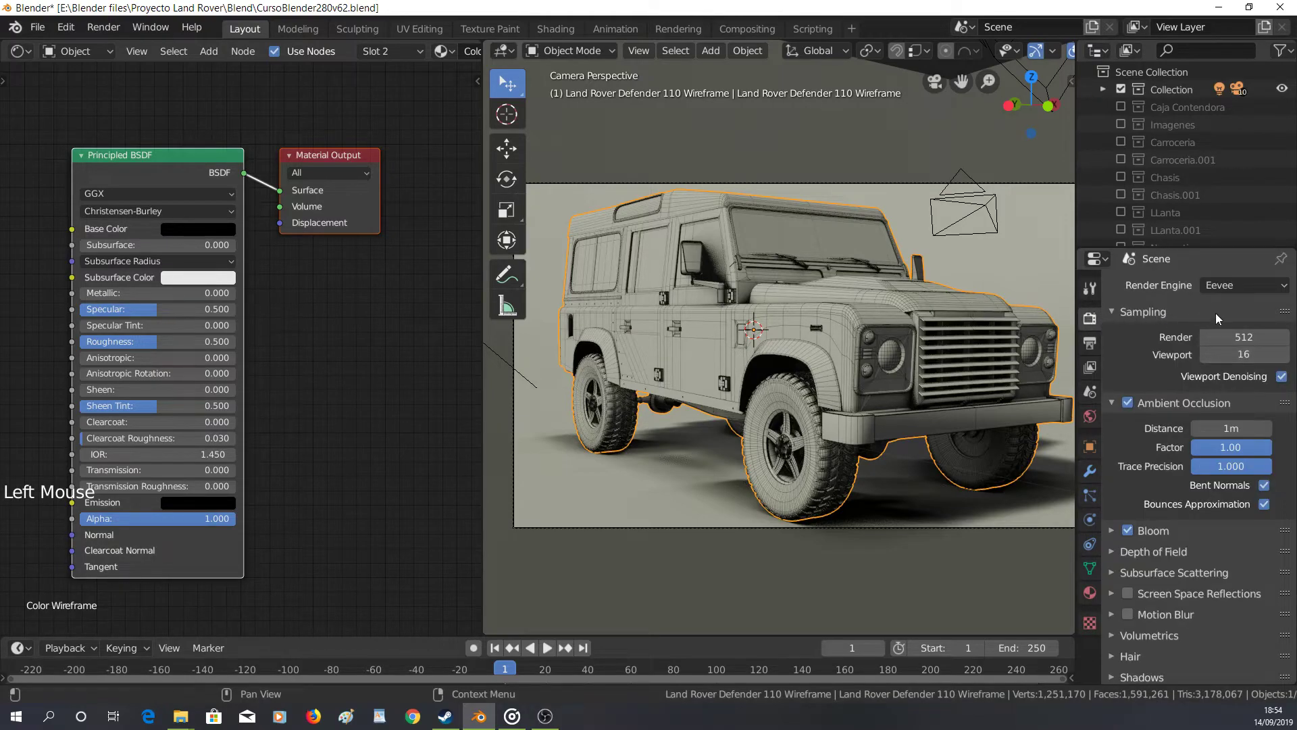
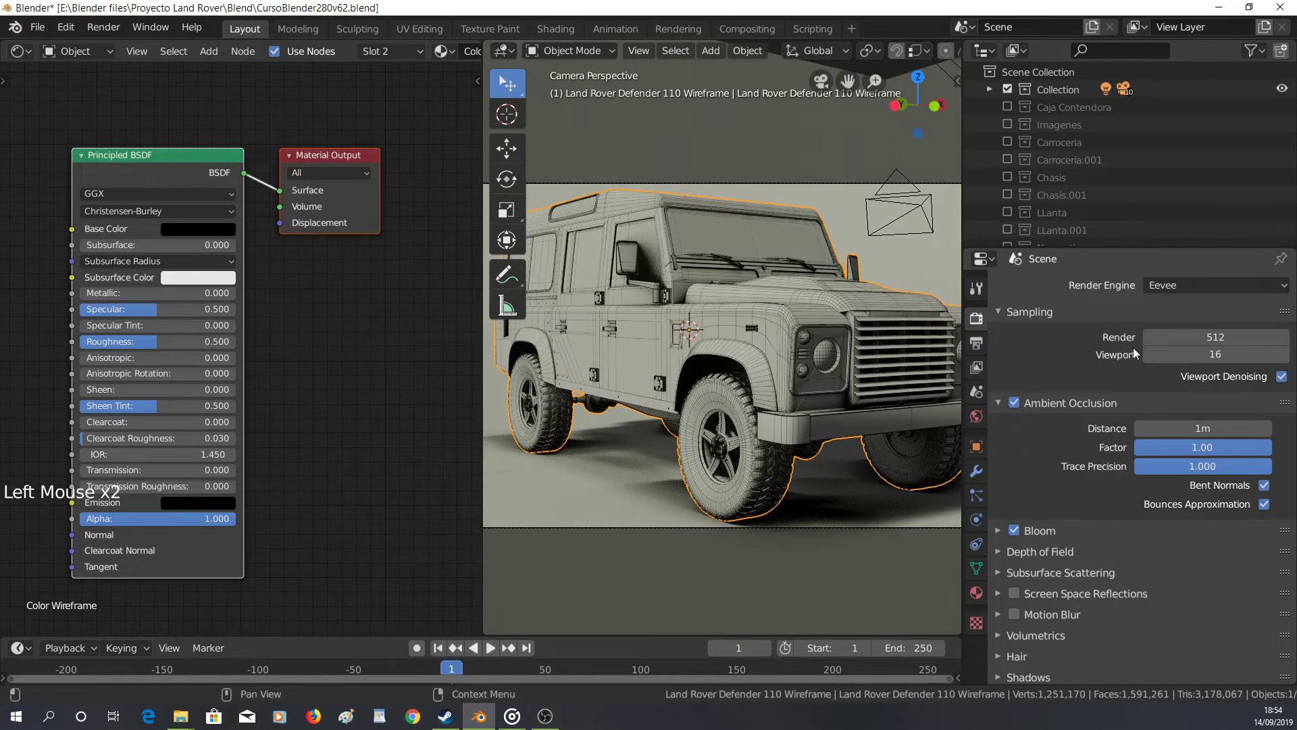
pyautogui.scroll(3)
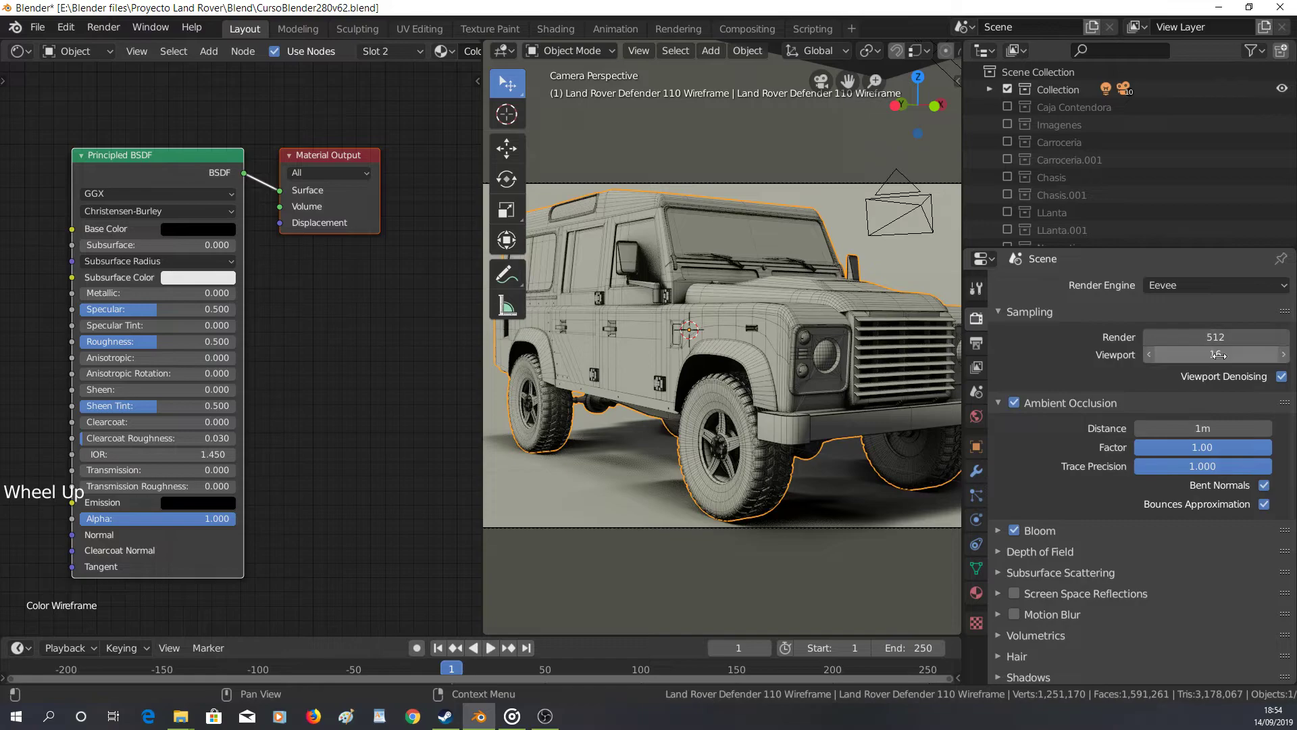
pyautogui.scroll(3)
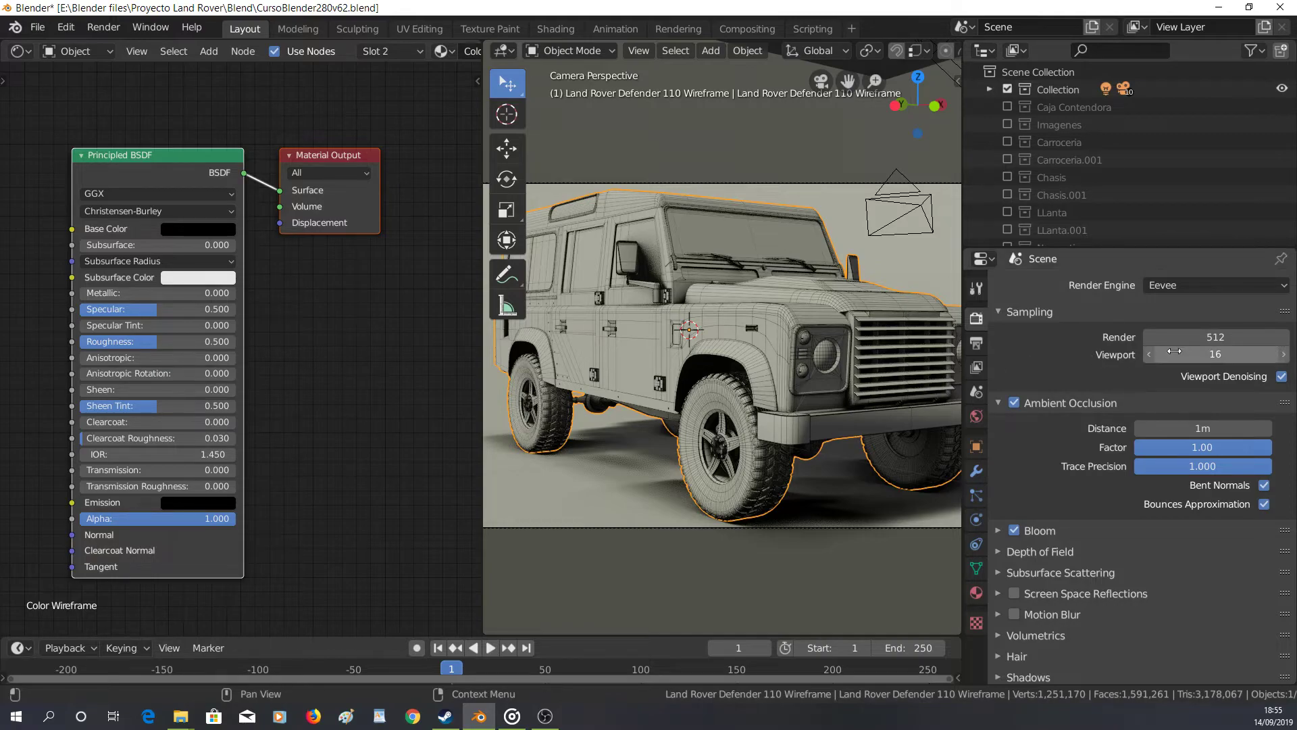
pyautogui.scroll(-3)
pyautogui.scroll(3)
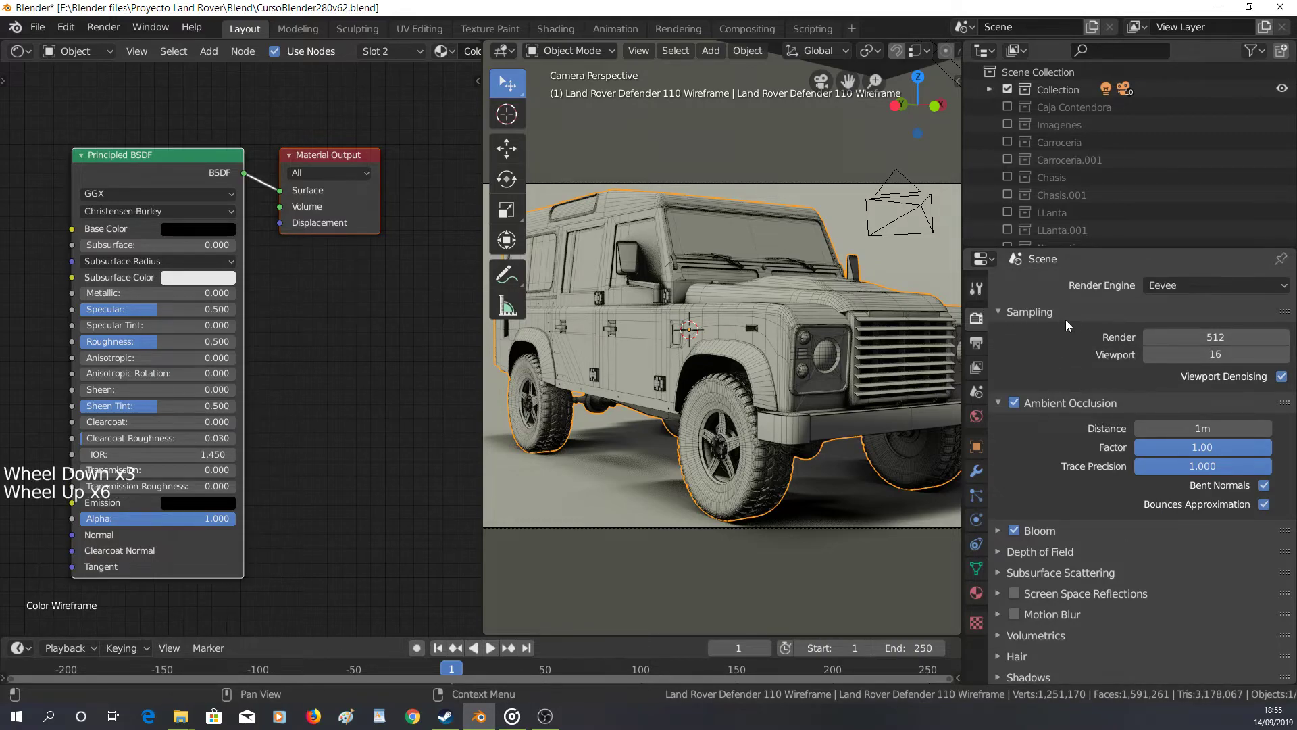
pyautogui.scroll(-3)
pyautogui.scroll(-3)
pyautogui.scroll(3)
pyautogui.scroll(3)
pyautogui.click(1249, 293)
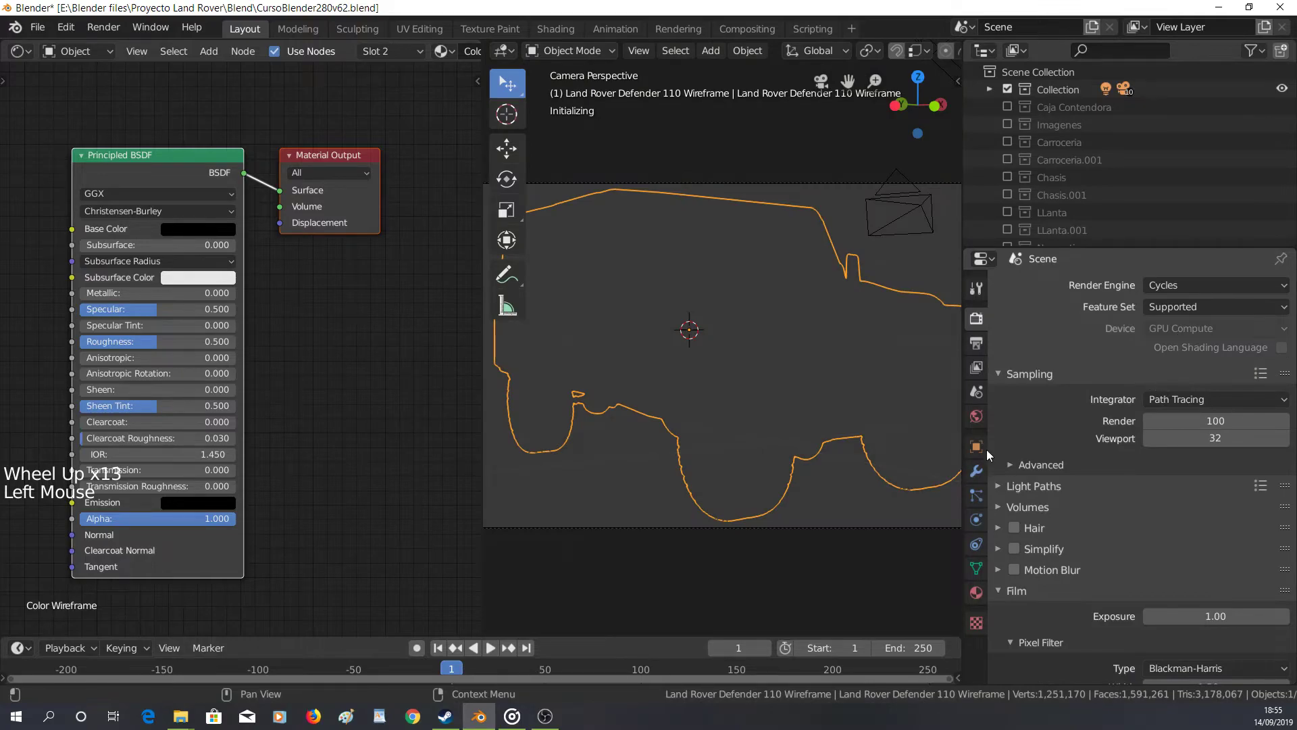